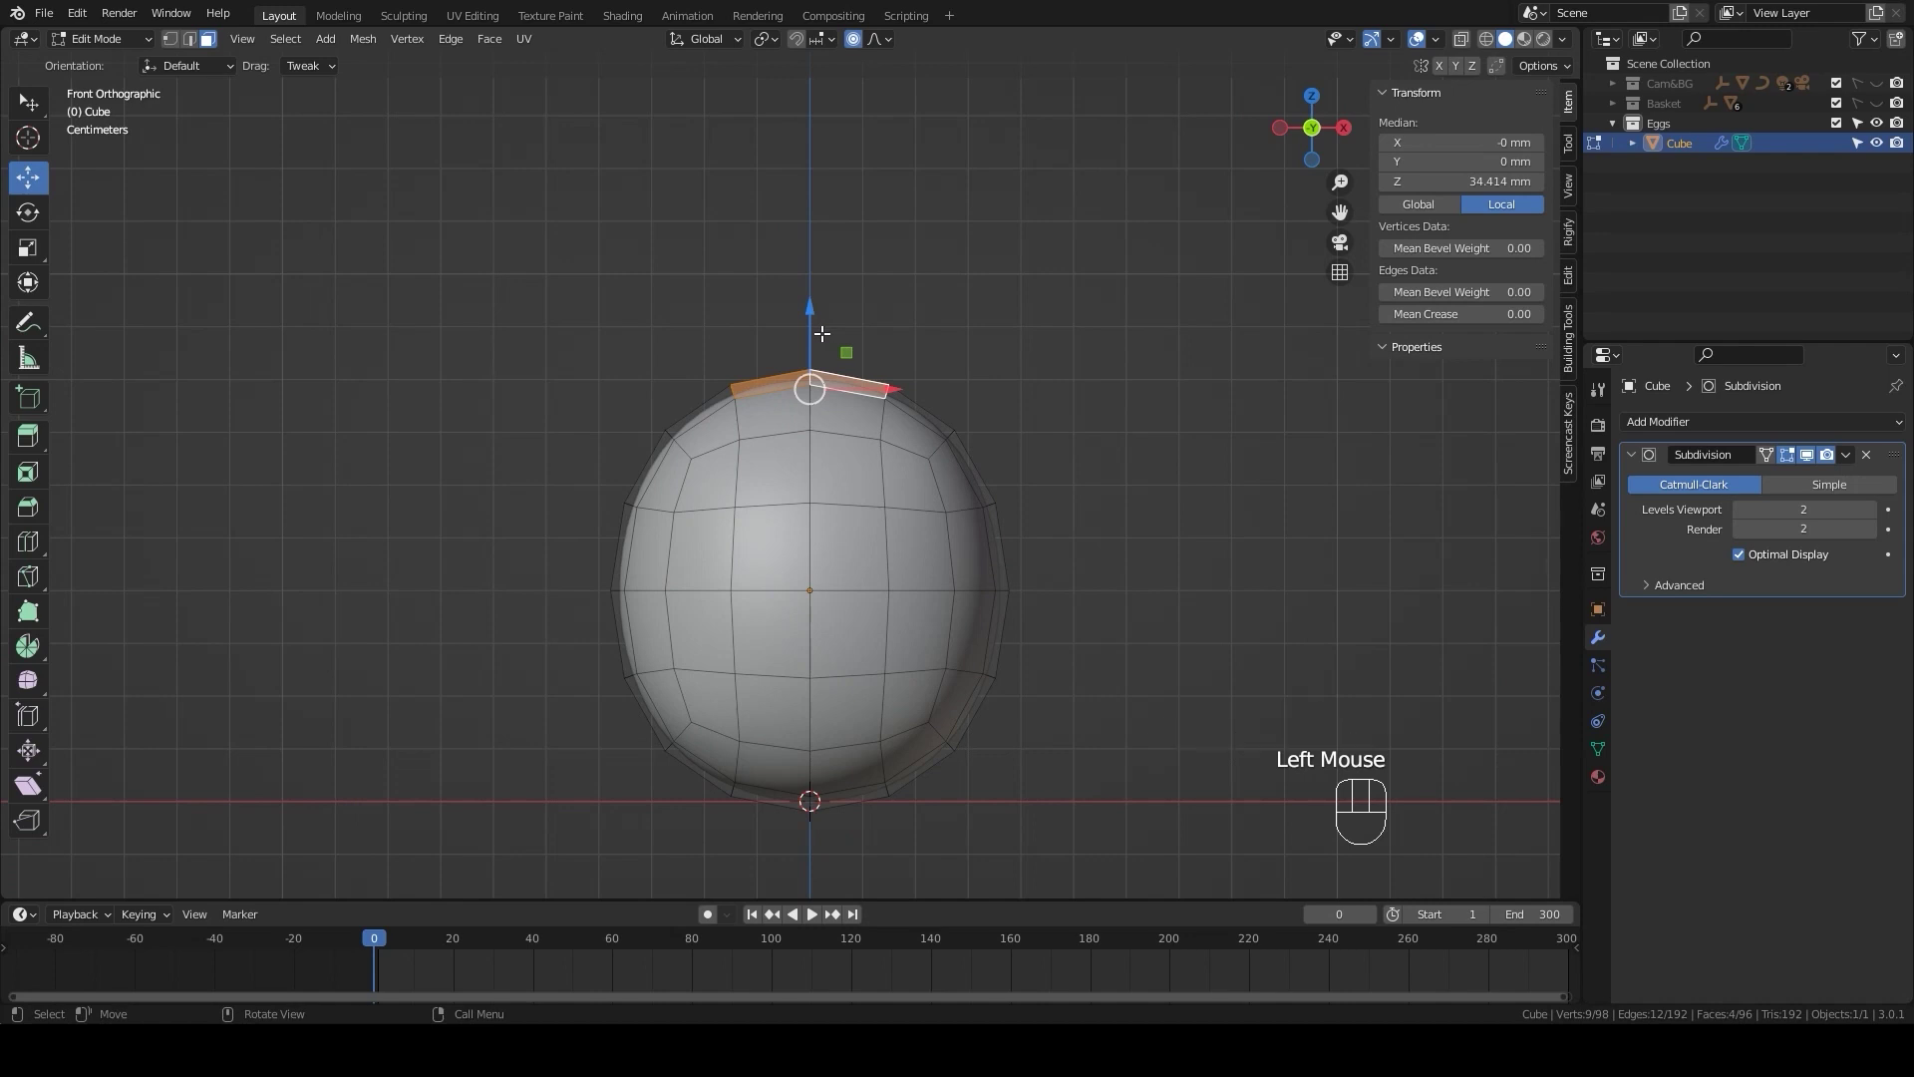
- Move the top vertices upward along Z with proportional editing to narrow the mesh into an egg
key("g")
key("z")
scroll("up", 3)
scroll("up", 3)
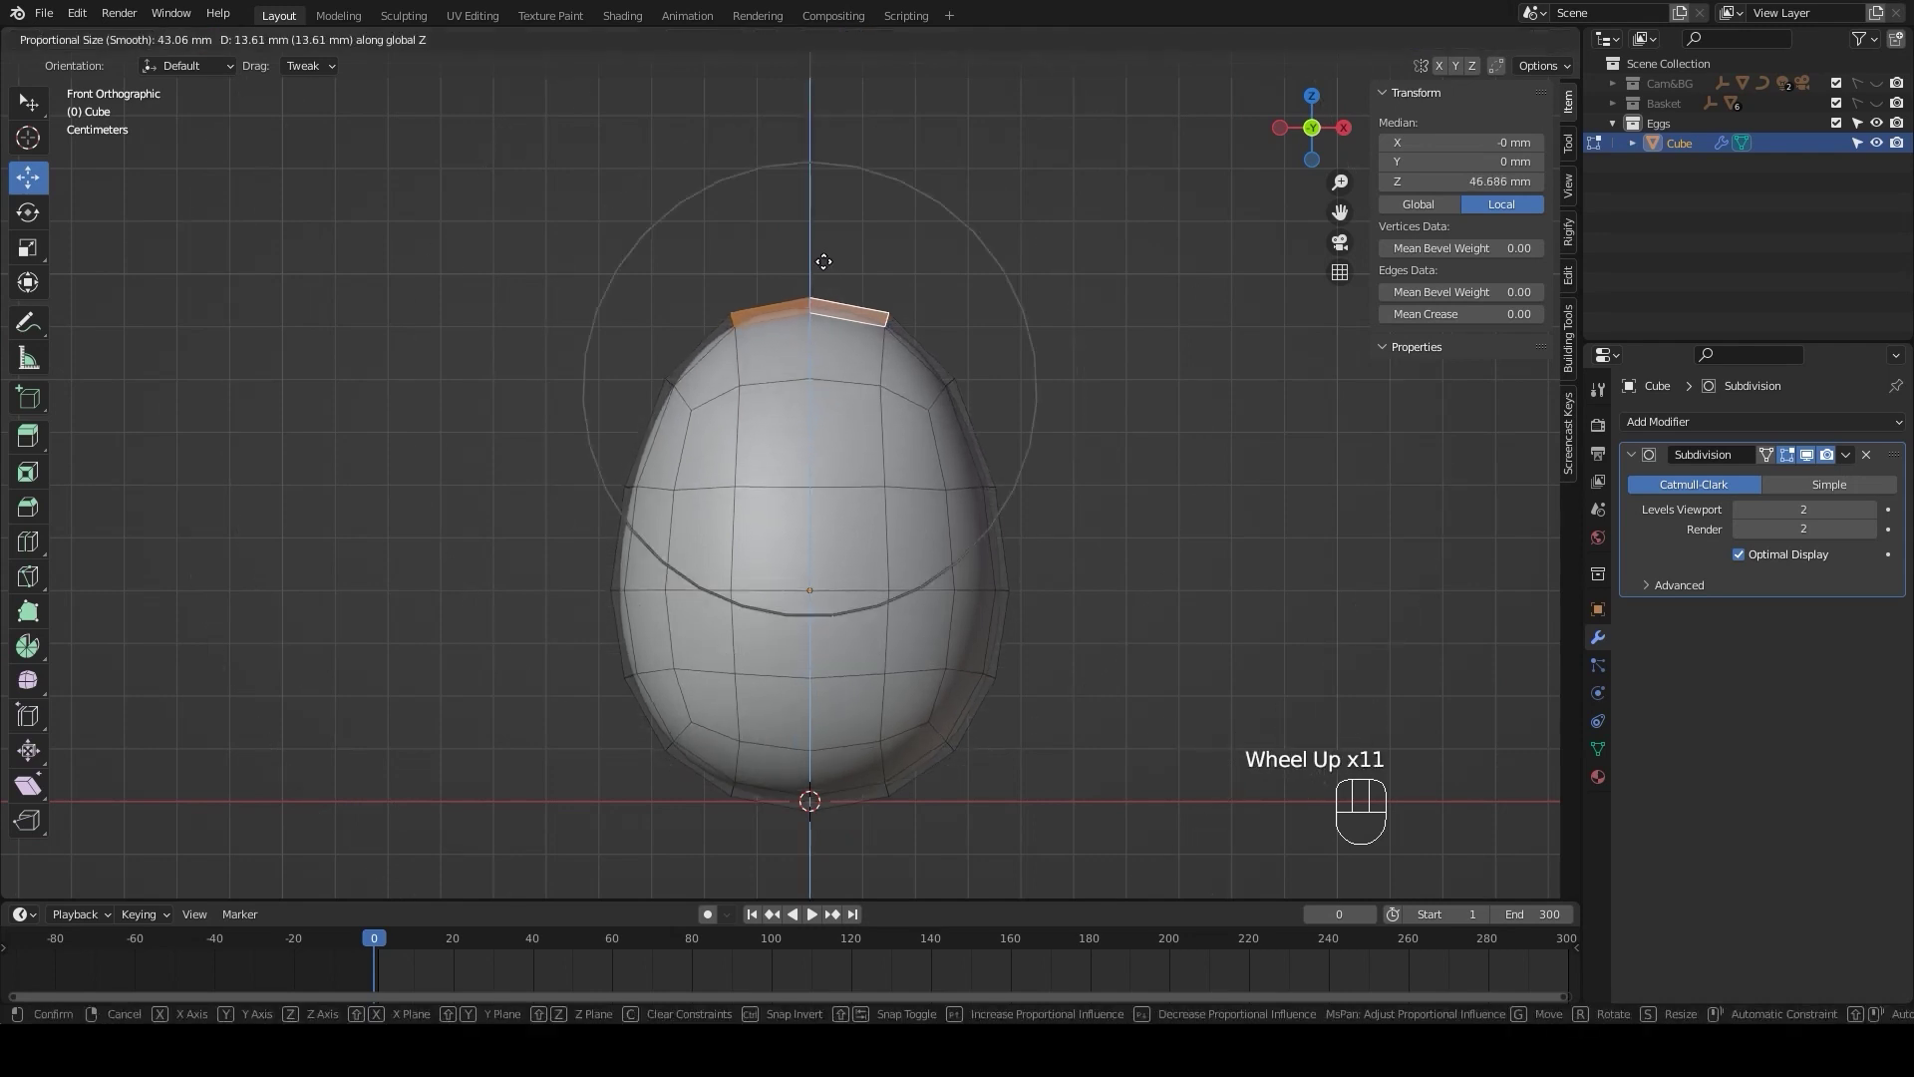
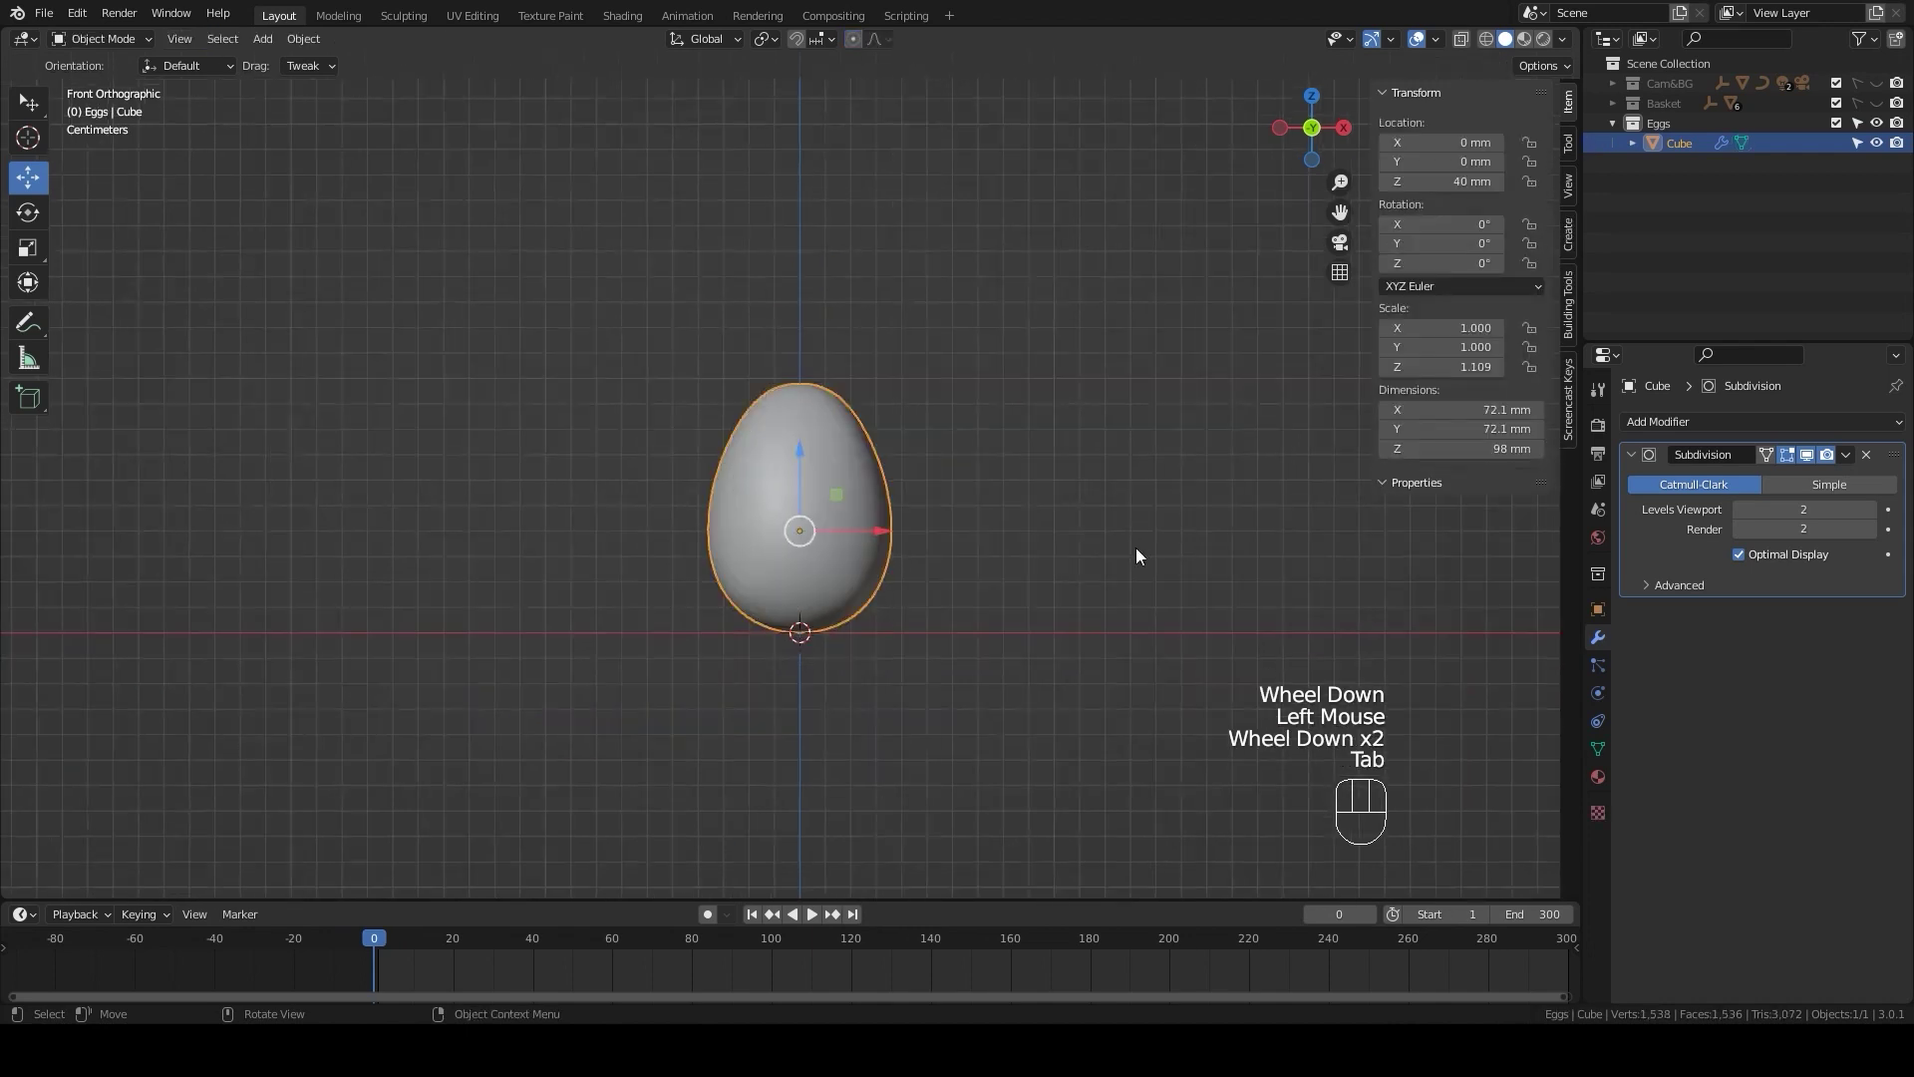
- Rename the Cube object to Egg in the Outliner
left_click(1135, 561)
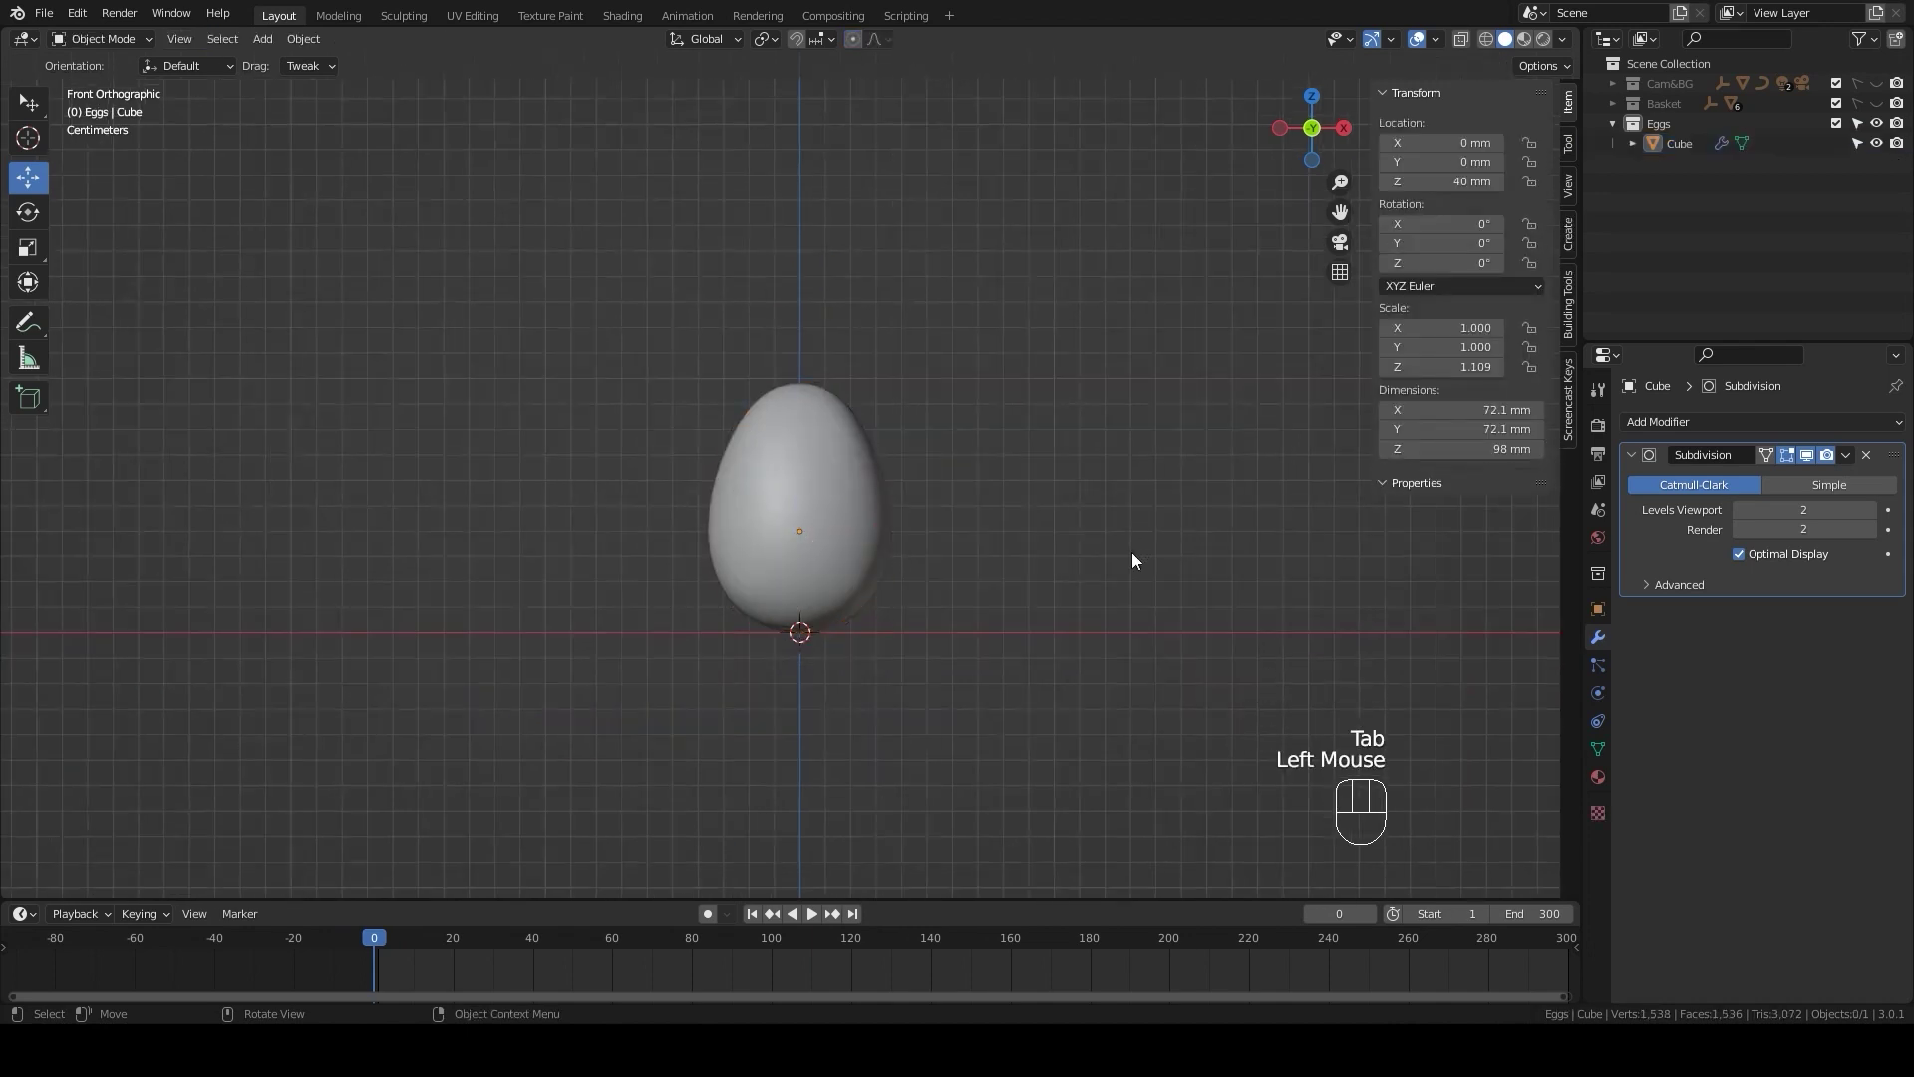
type("se")
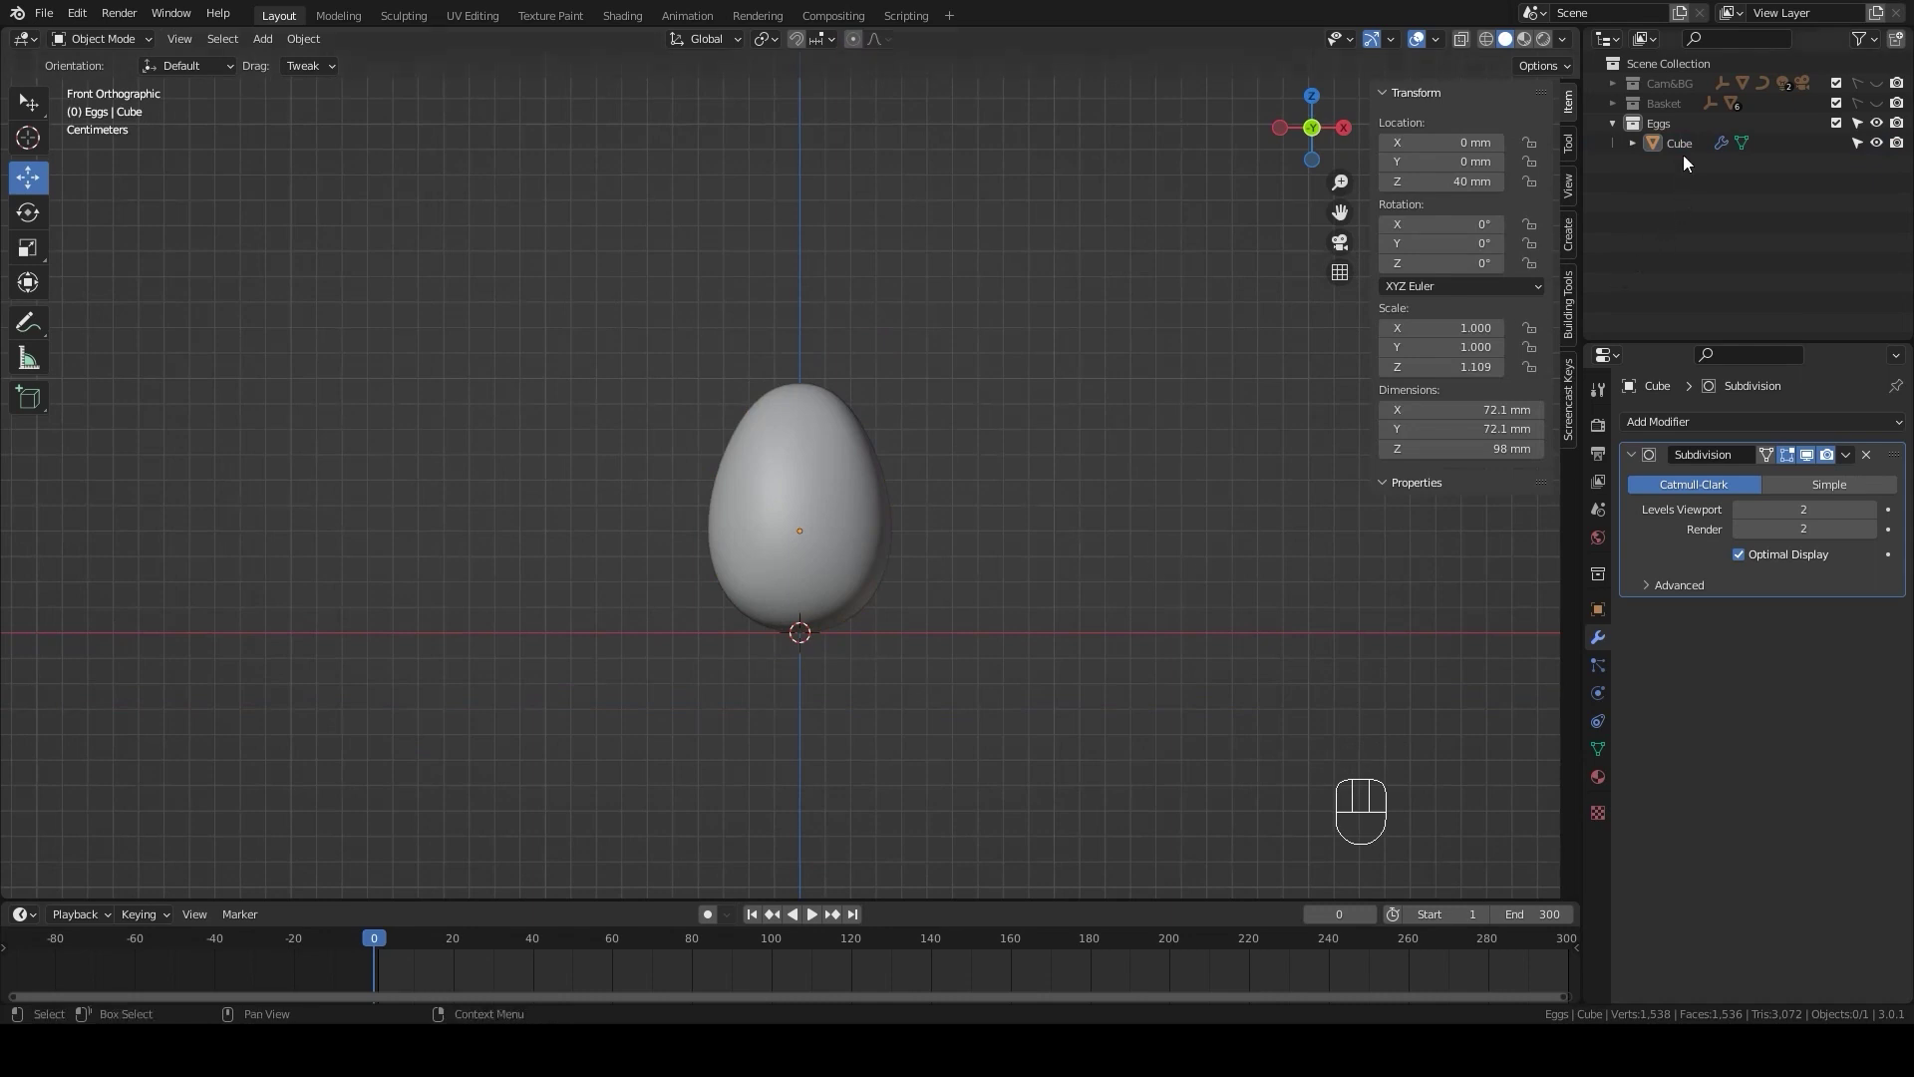
left_click_drag(1689, 152, 1680, 145)
key("g")
- Duplicate the Eggs collection, hide the original and rename the copy to Rabbit
left_click(1621, 133)
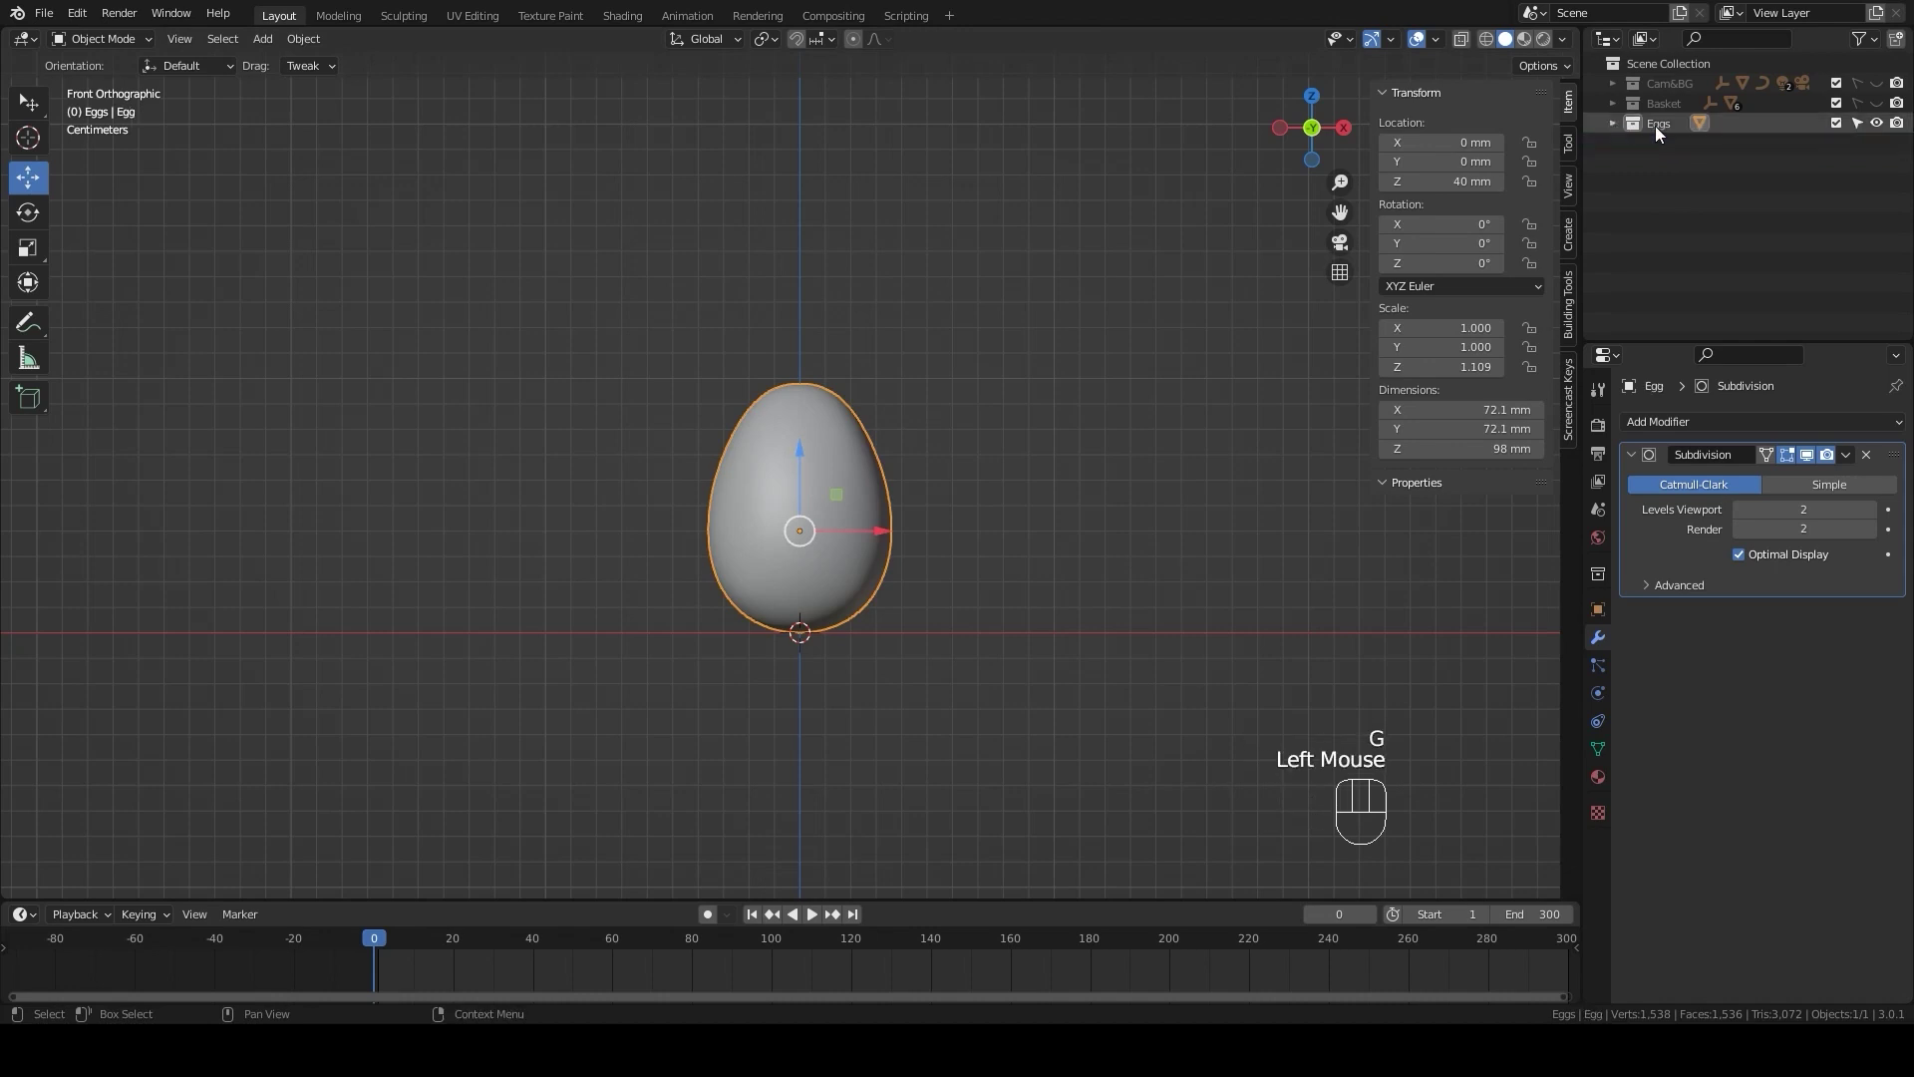
left_click_drag(1661, 135, 1601, 154)
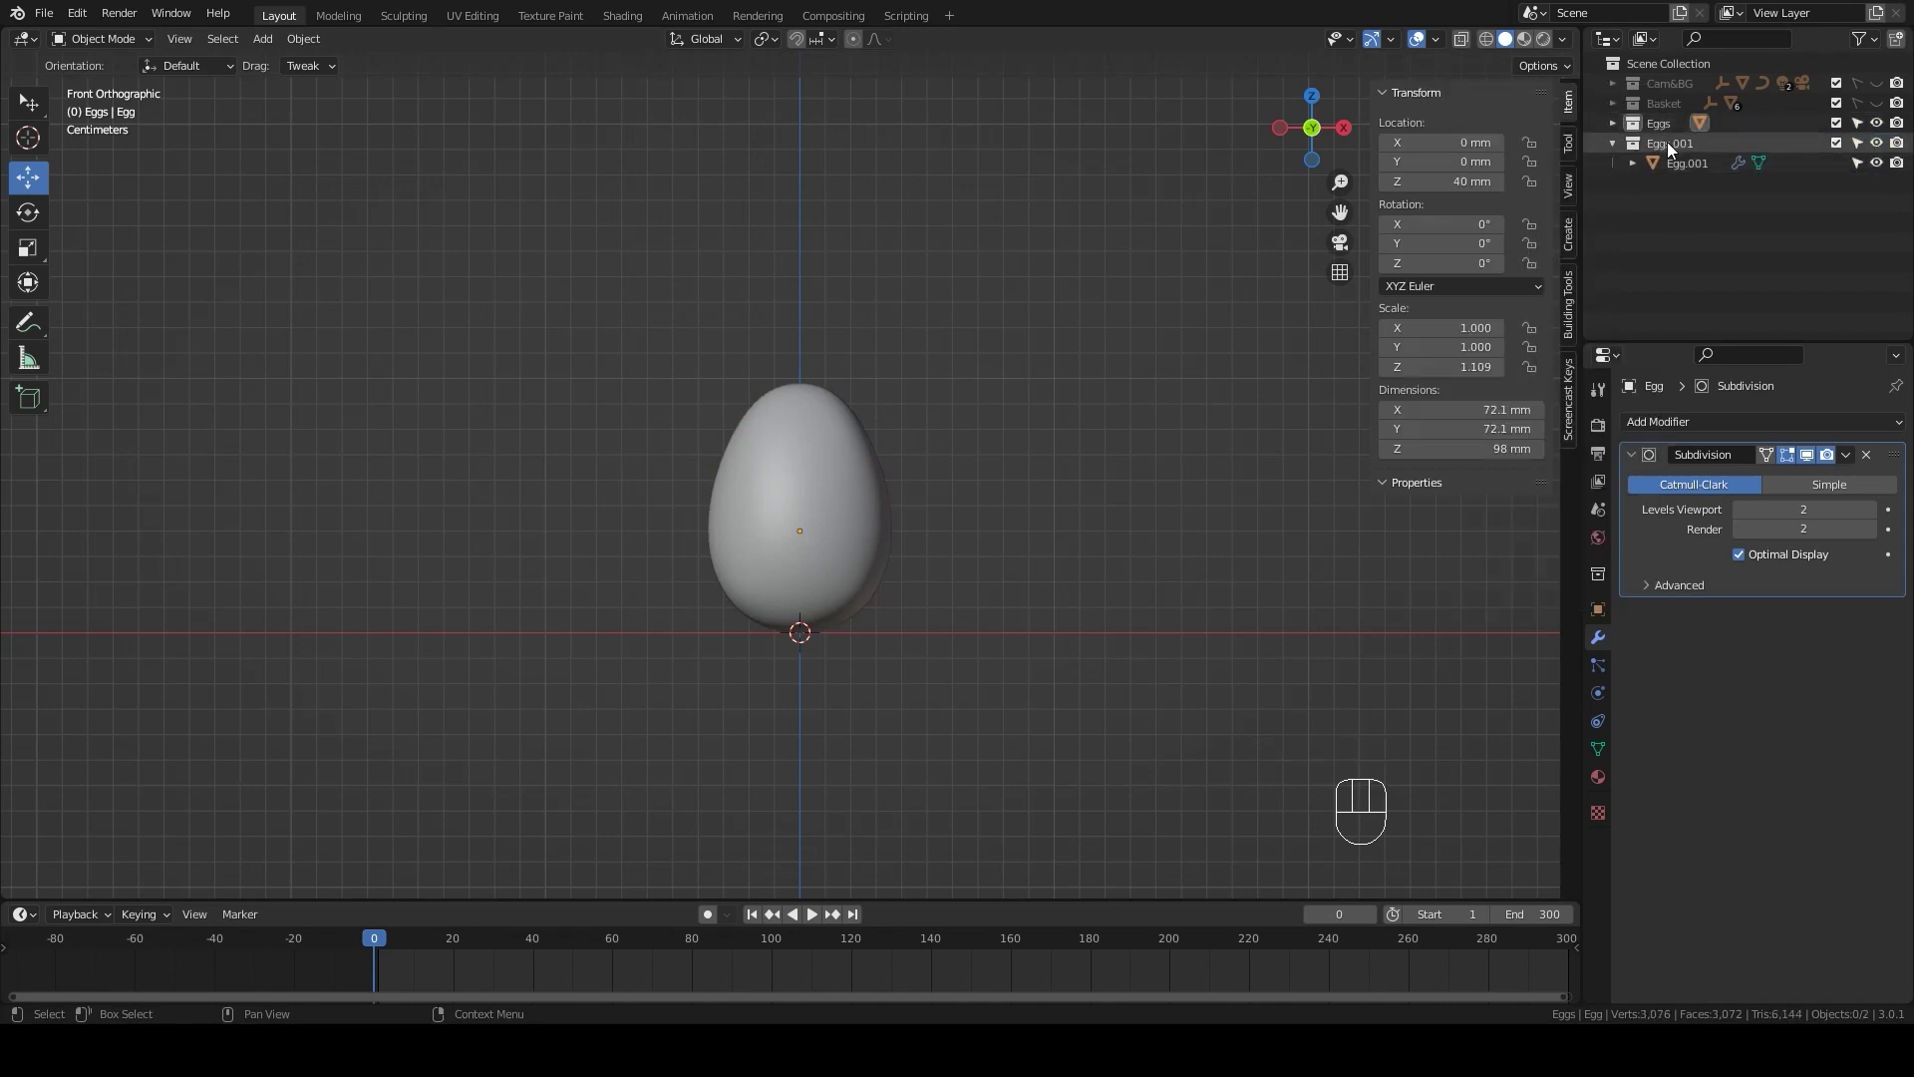
left_click(1882, 132)
left_click(1667, 148)
left_click_drag(1667, 148, 1671, 152)
key("b")
- Rename the copied egg object inside the new collection to Rabbit
left_click(1700, 171)
left_click_drag(1700, 171, 1631, 213)
key("b")
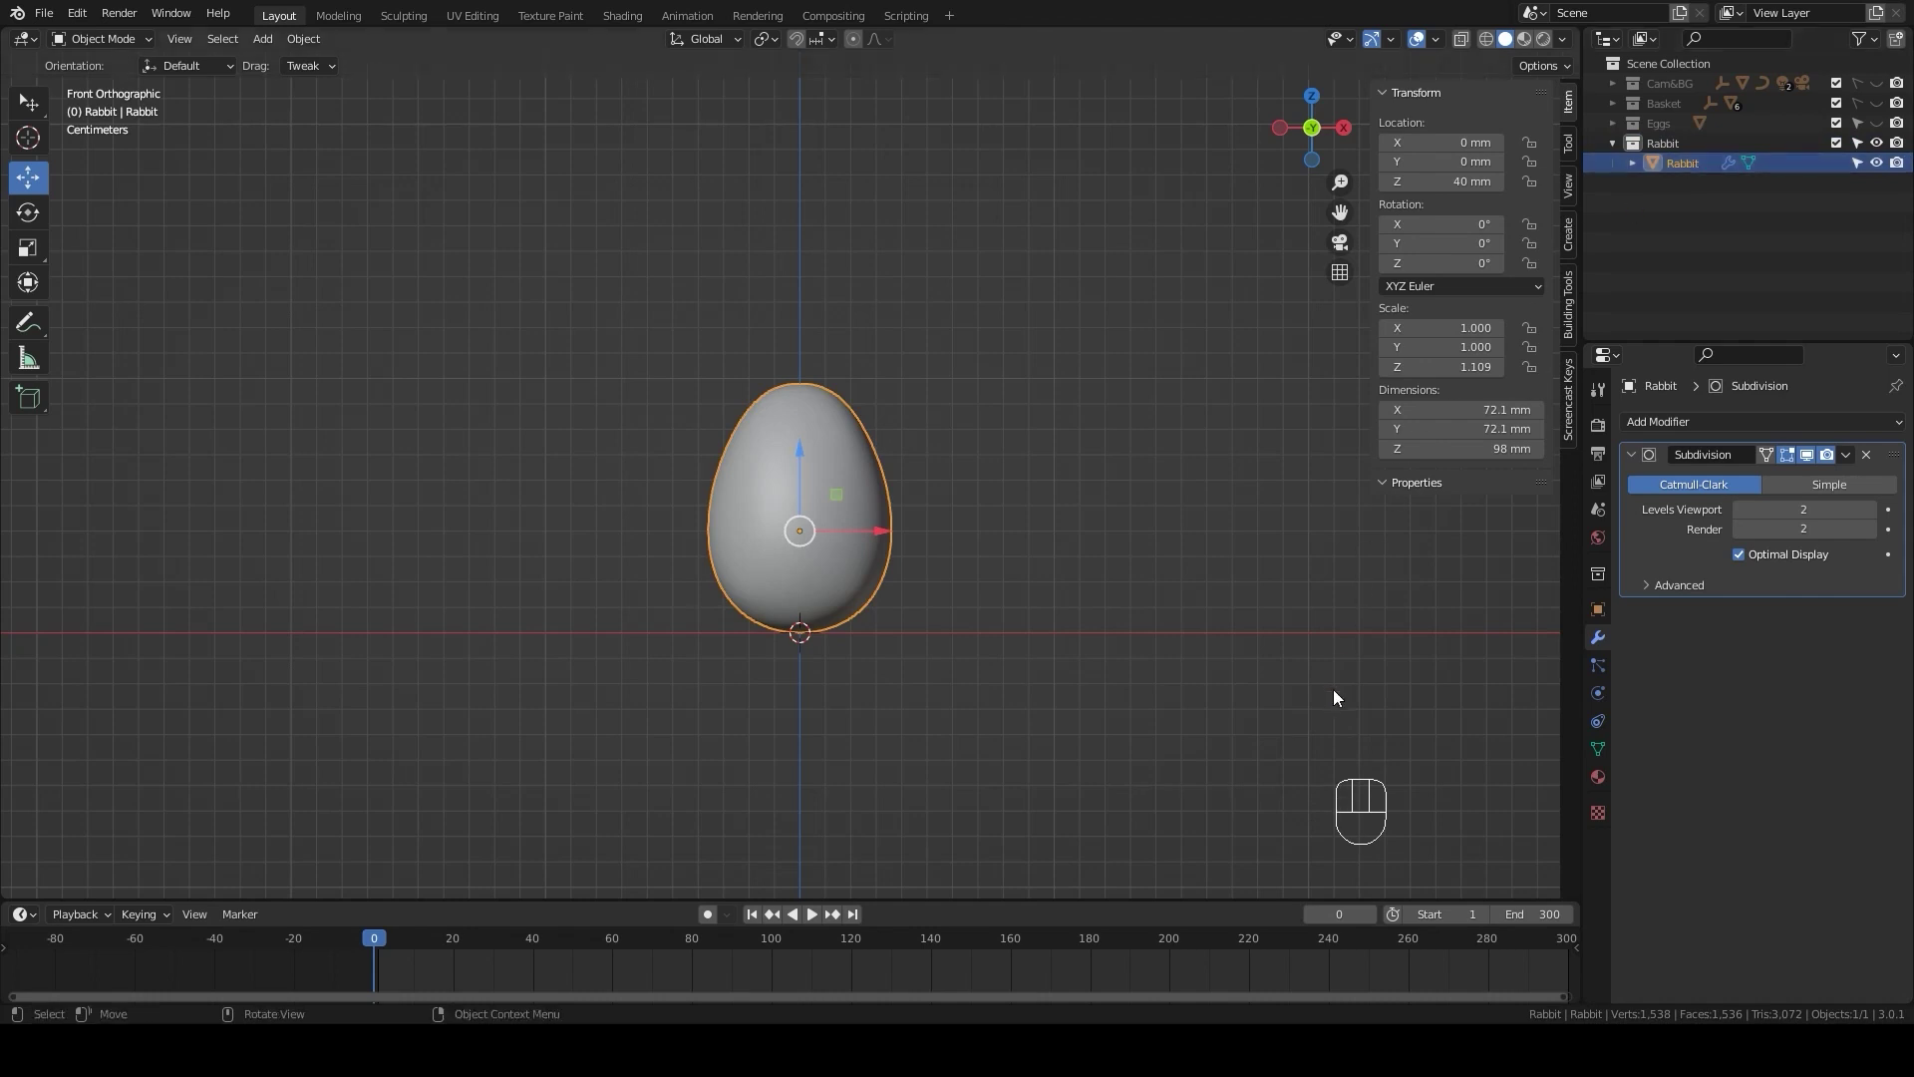
- In Edit Mode, select the body's horizontal edge loops and raise the upper loop to make it taller
scroll("up", 3)
left_click_drag(953, 638, 946, 579)
key("Tab")
scroll("up", 3)
key("2")
double_click(844, 592)
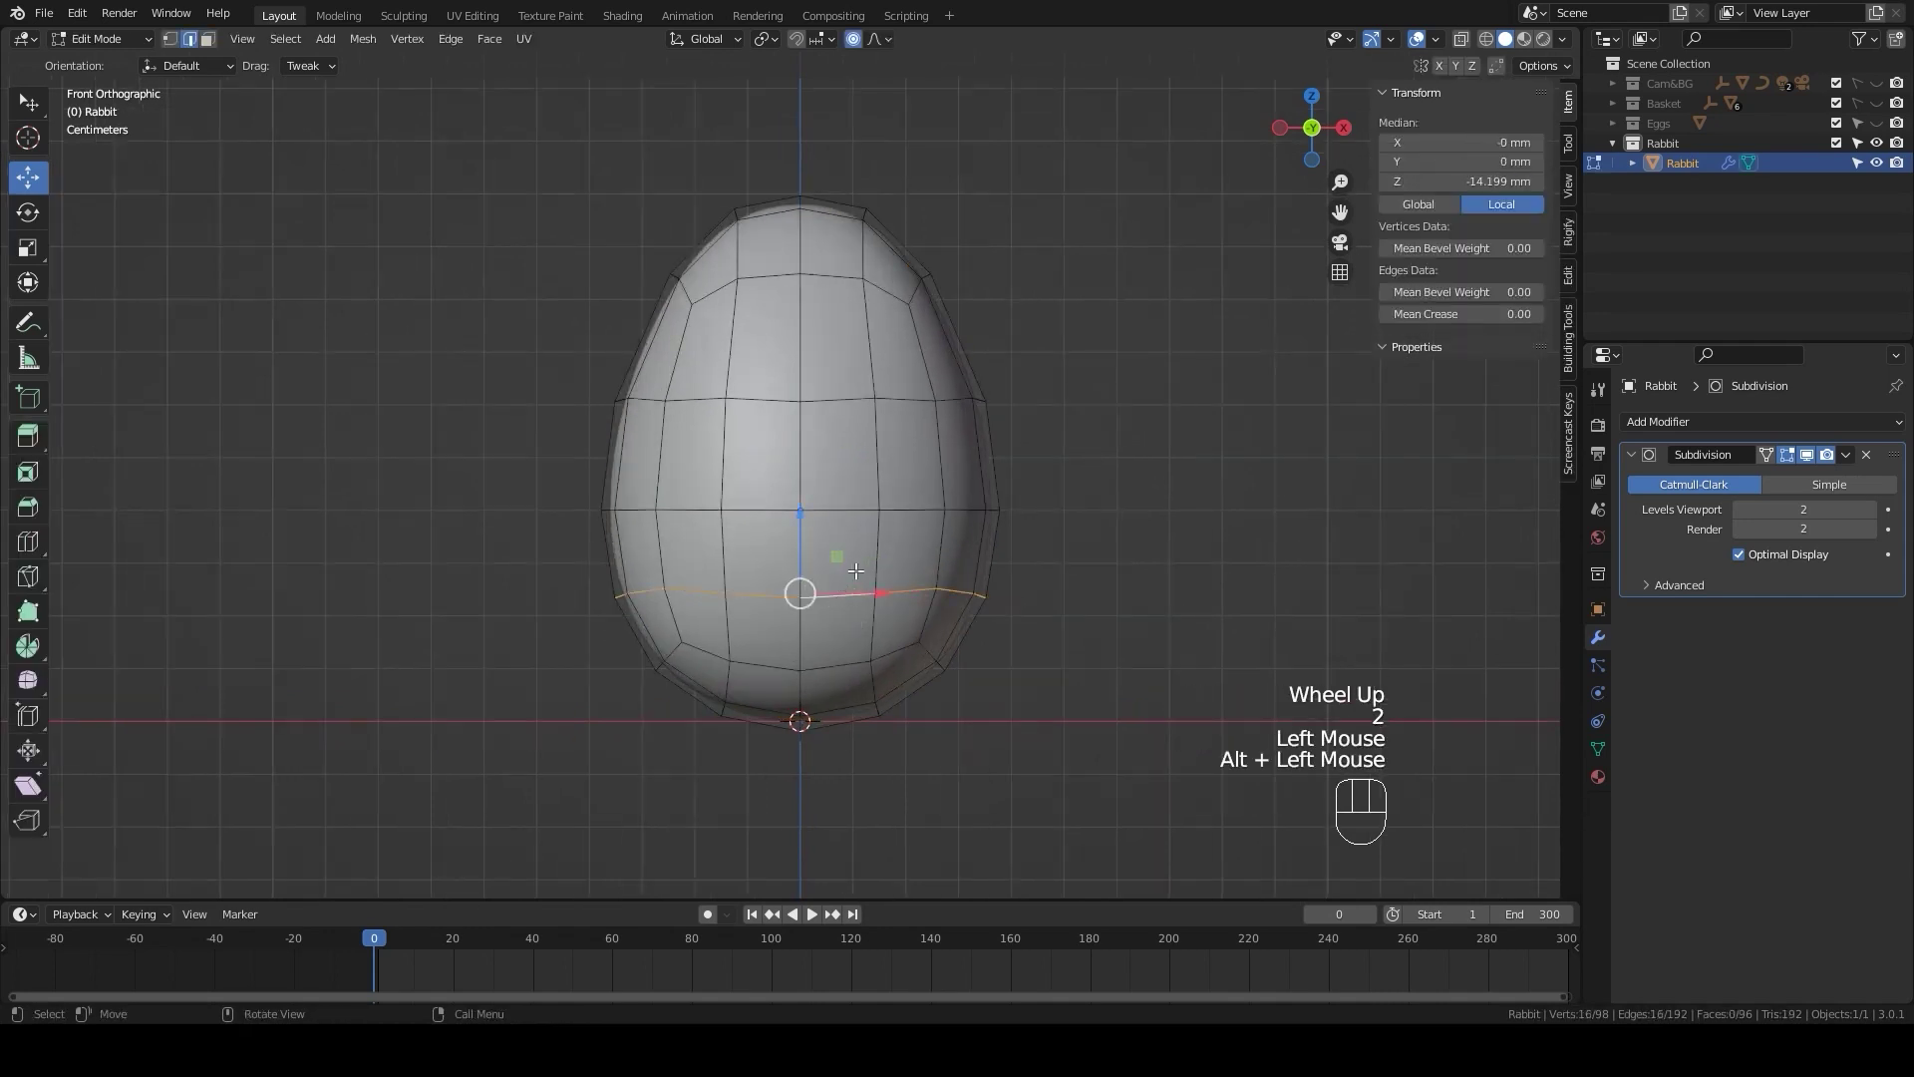
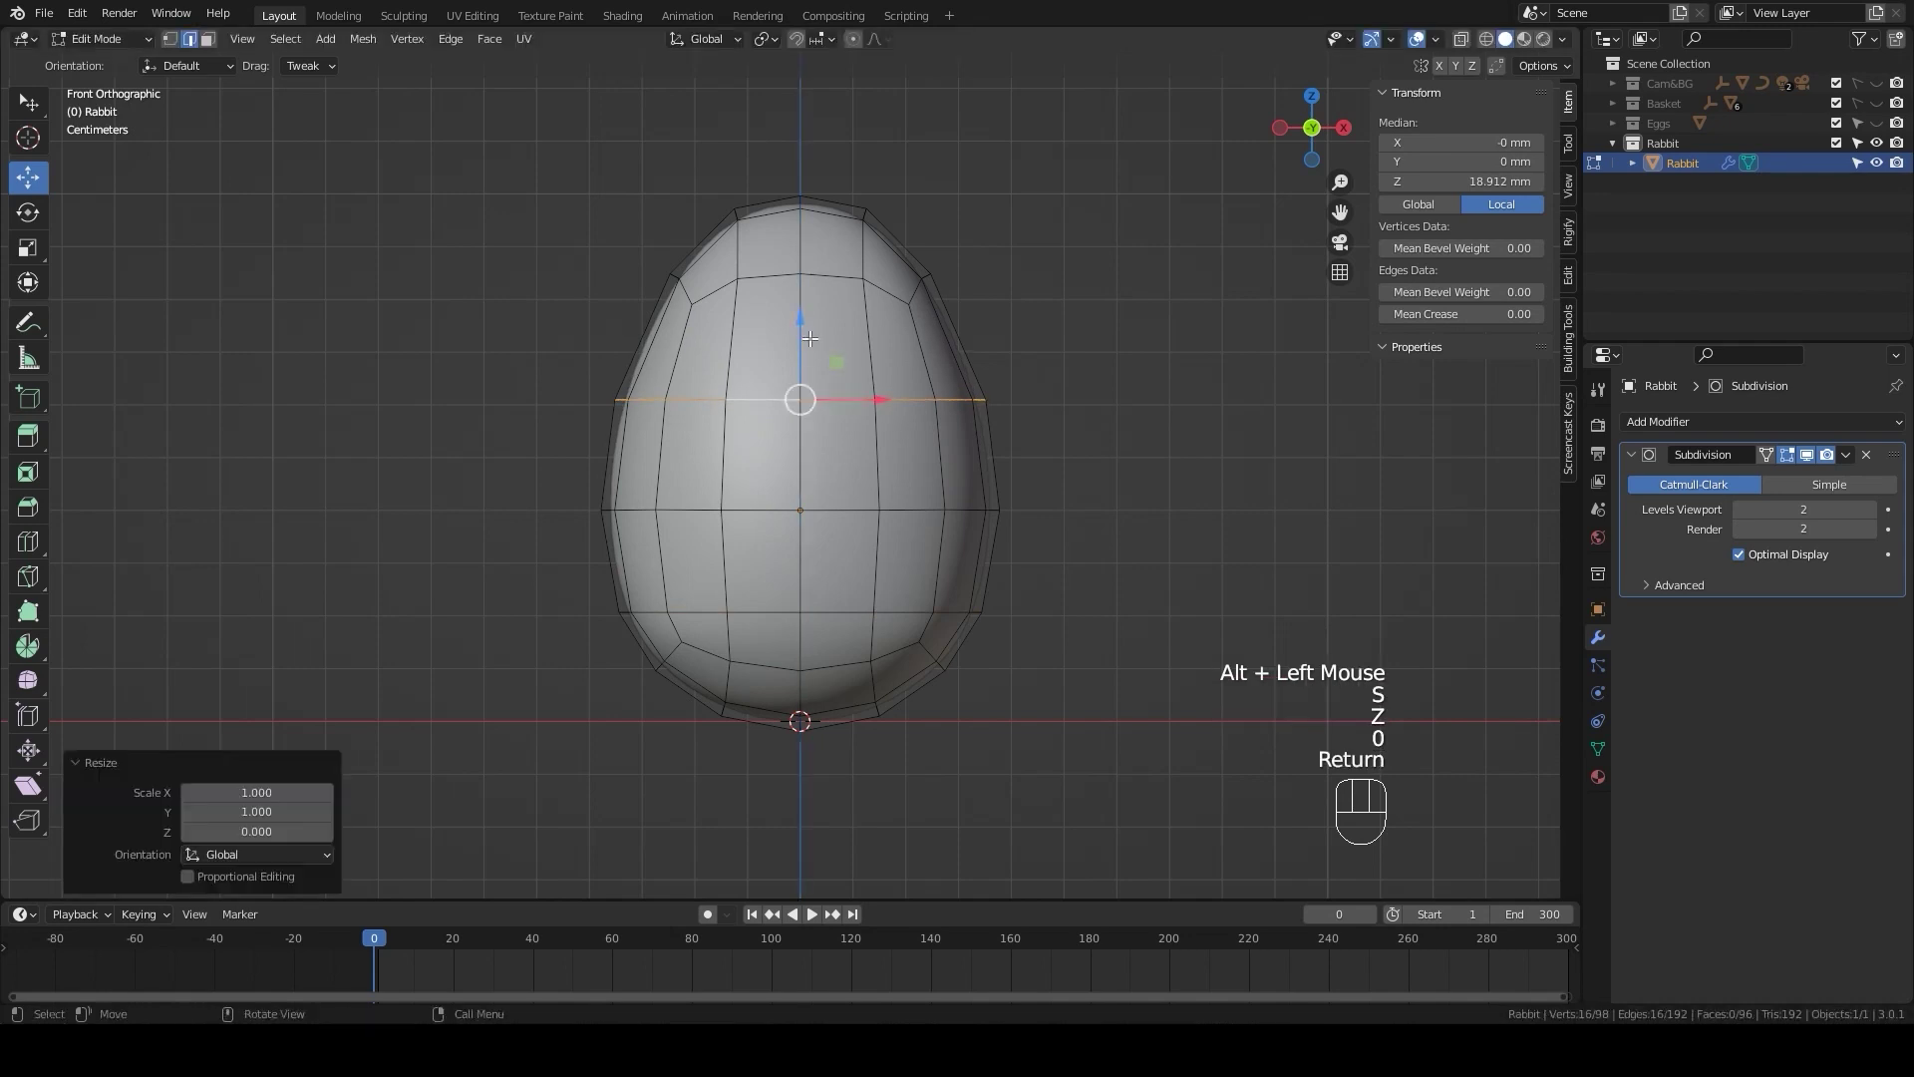
left_click_drag(800, 320, 818, 262)
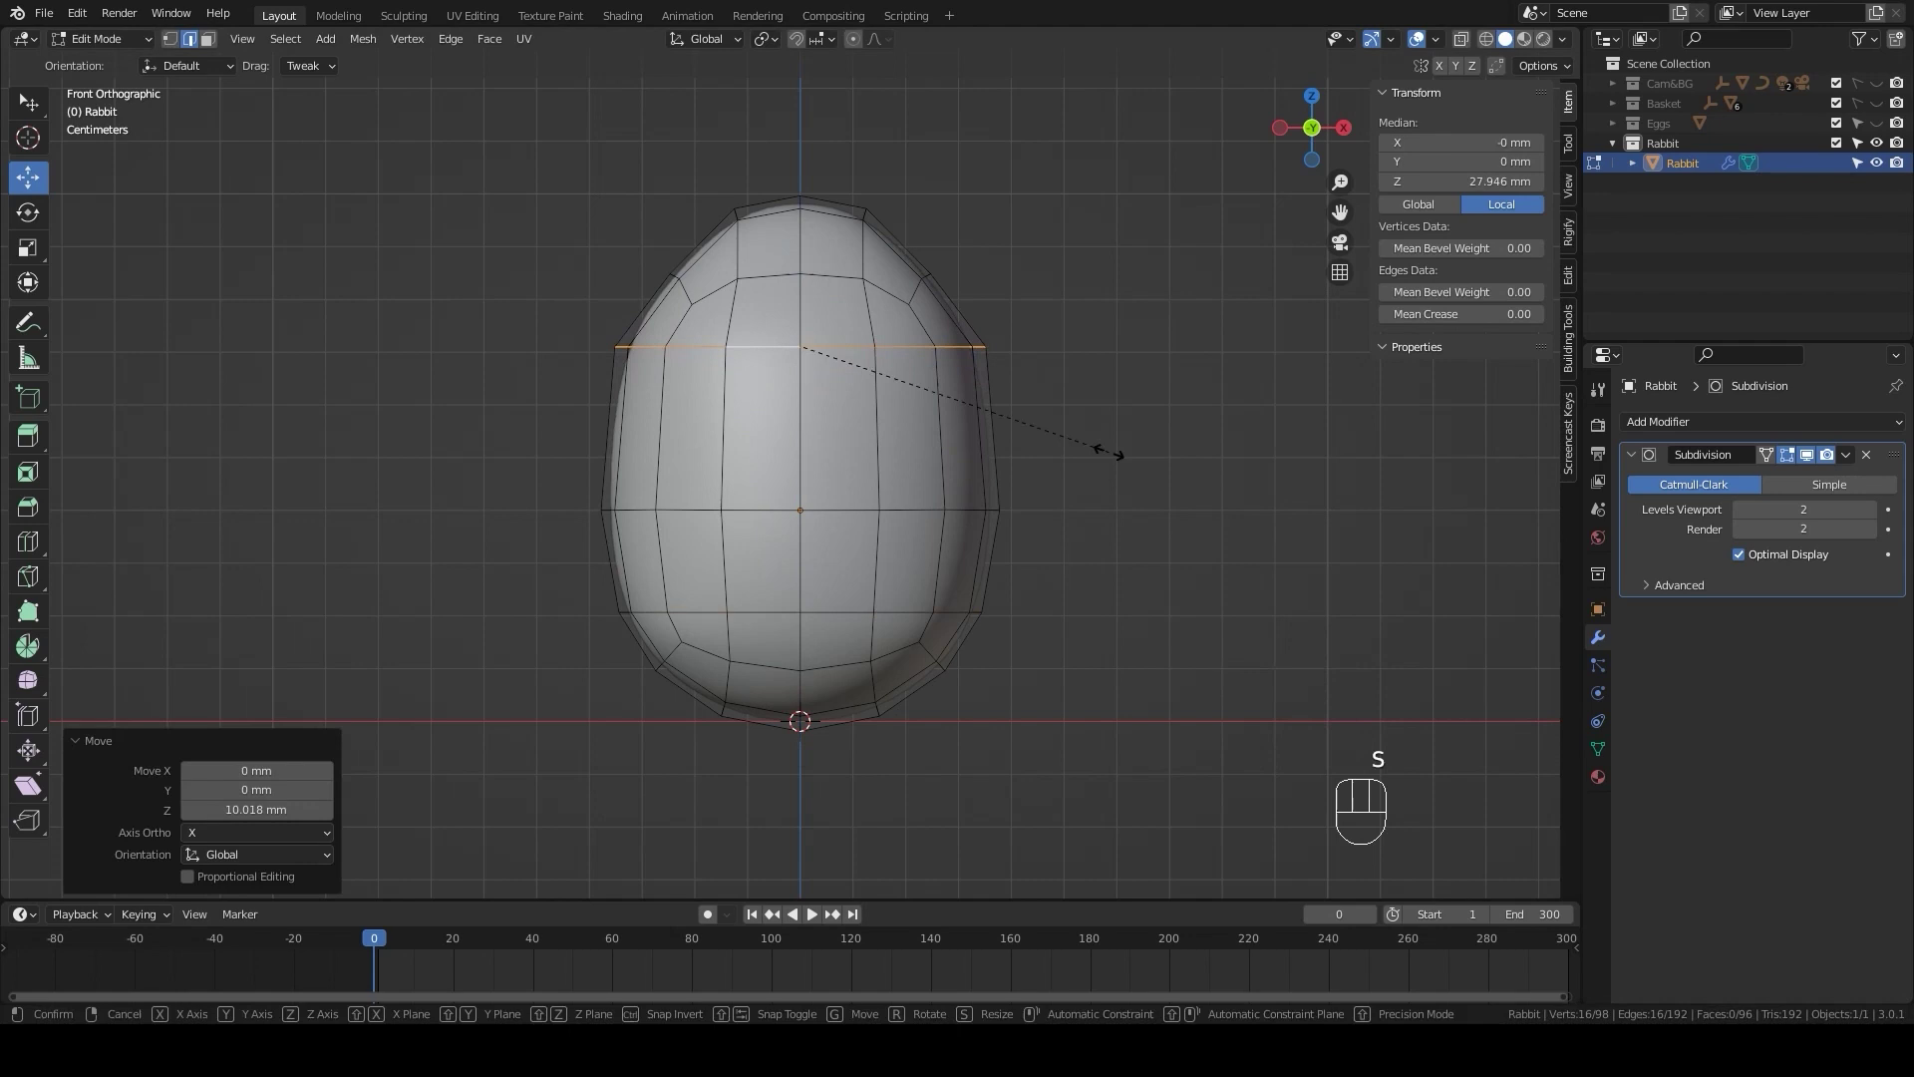
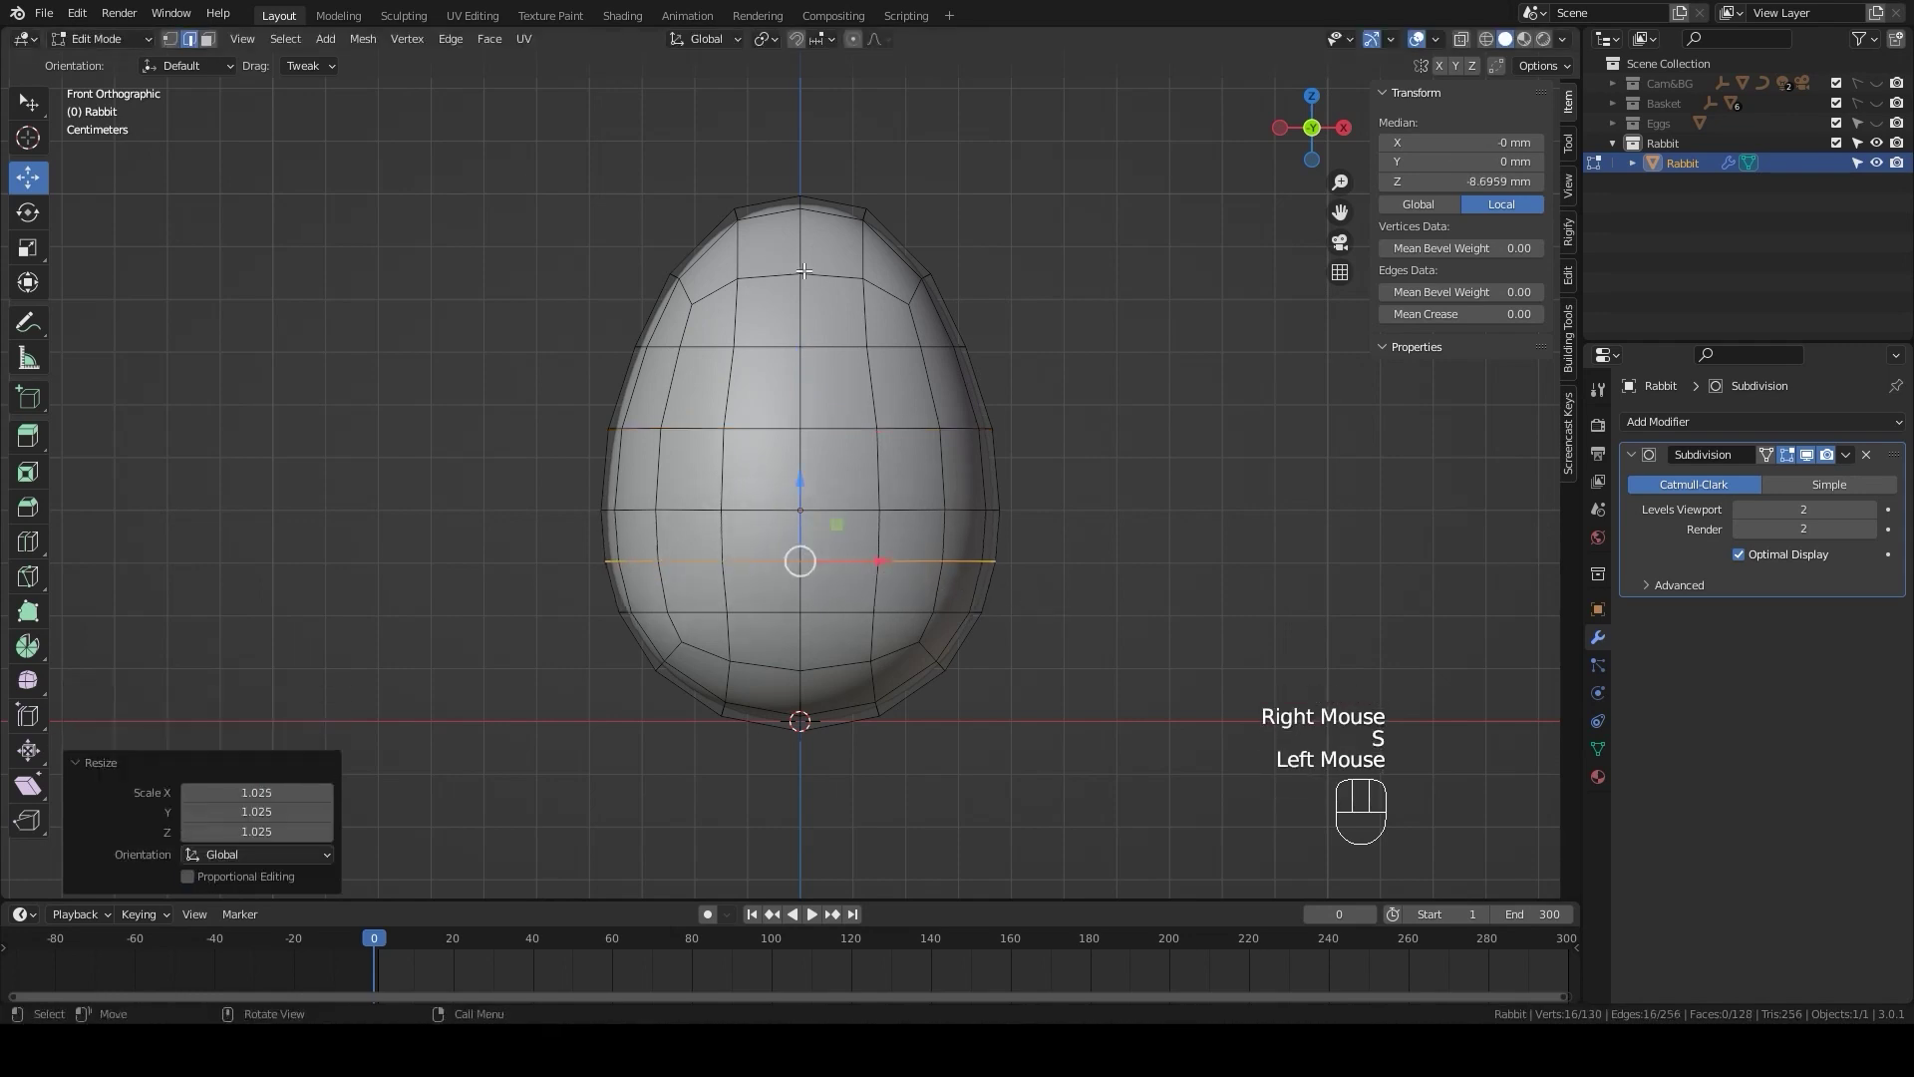
- Add extra horizontal loop cuts around the body and scale them for a fuller shape
left_click(820, 267)
left_click_drag(906, 356, 788, 437)
left_click(921, 385)
left_click_drag(1022, 429, 858, 416)
left_click(876, 465)
left_click_drag(983, 483, 762, 458)
- Narrow and slightly raise the top loop from front view, then return to Object Mode
left_click(712, 405)
middle_click(759, 488)
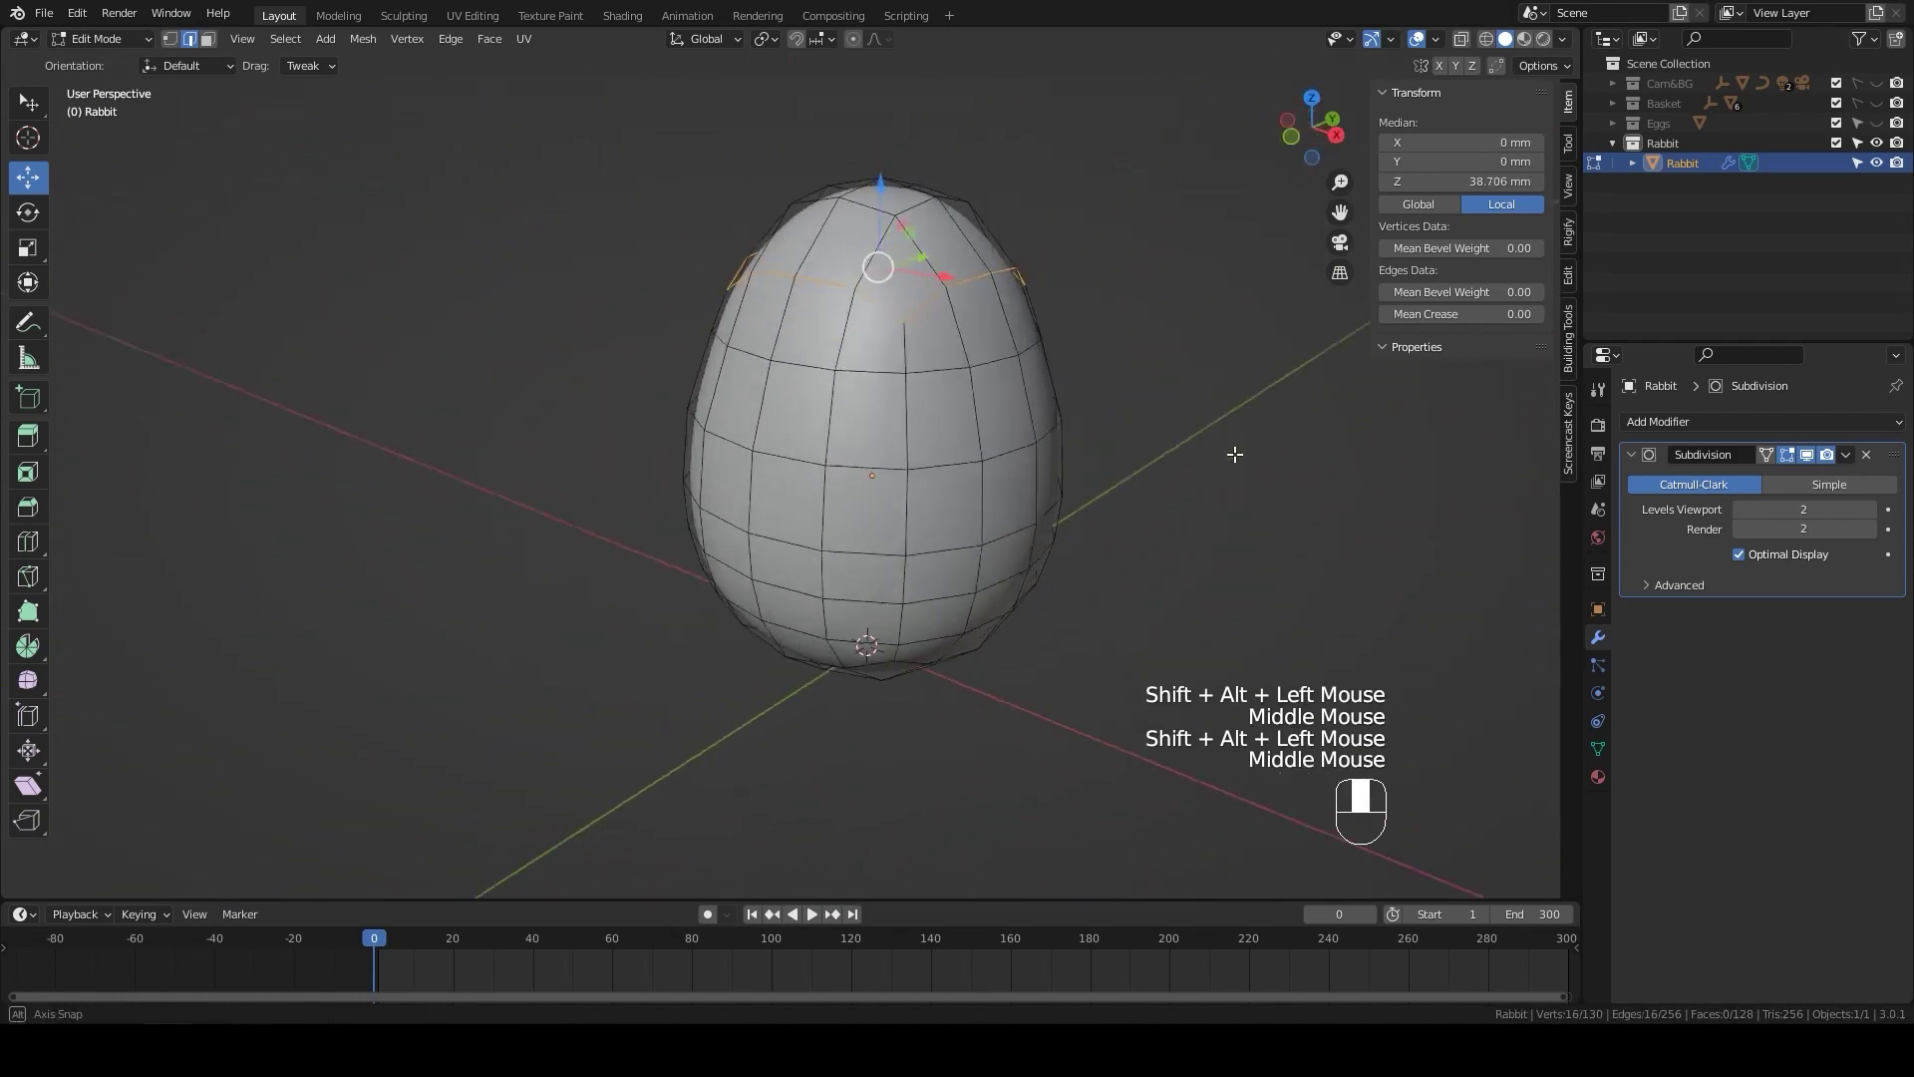
key("KP_1")
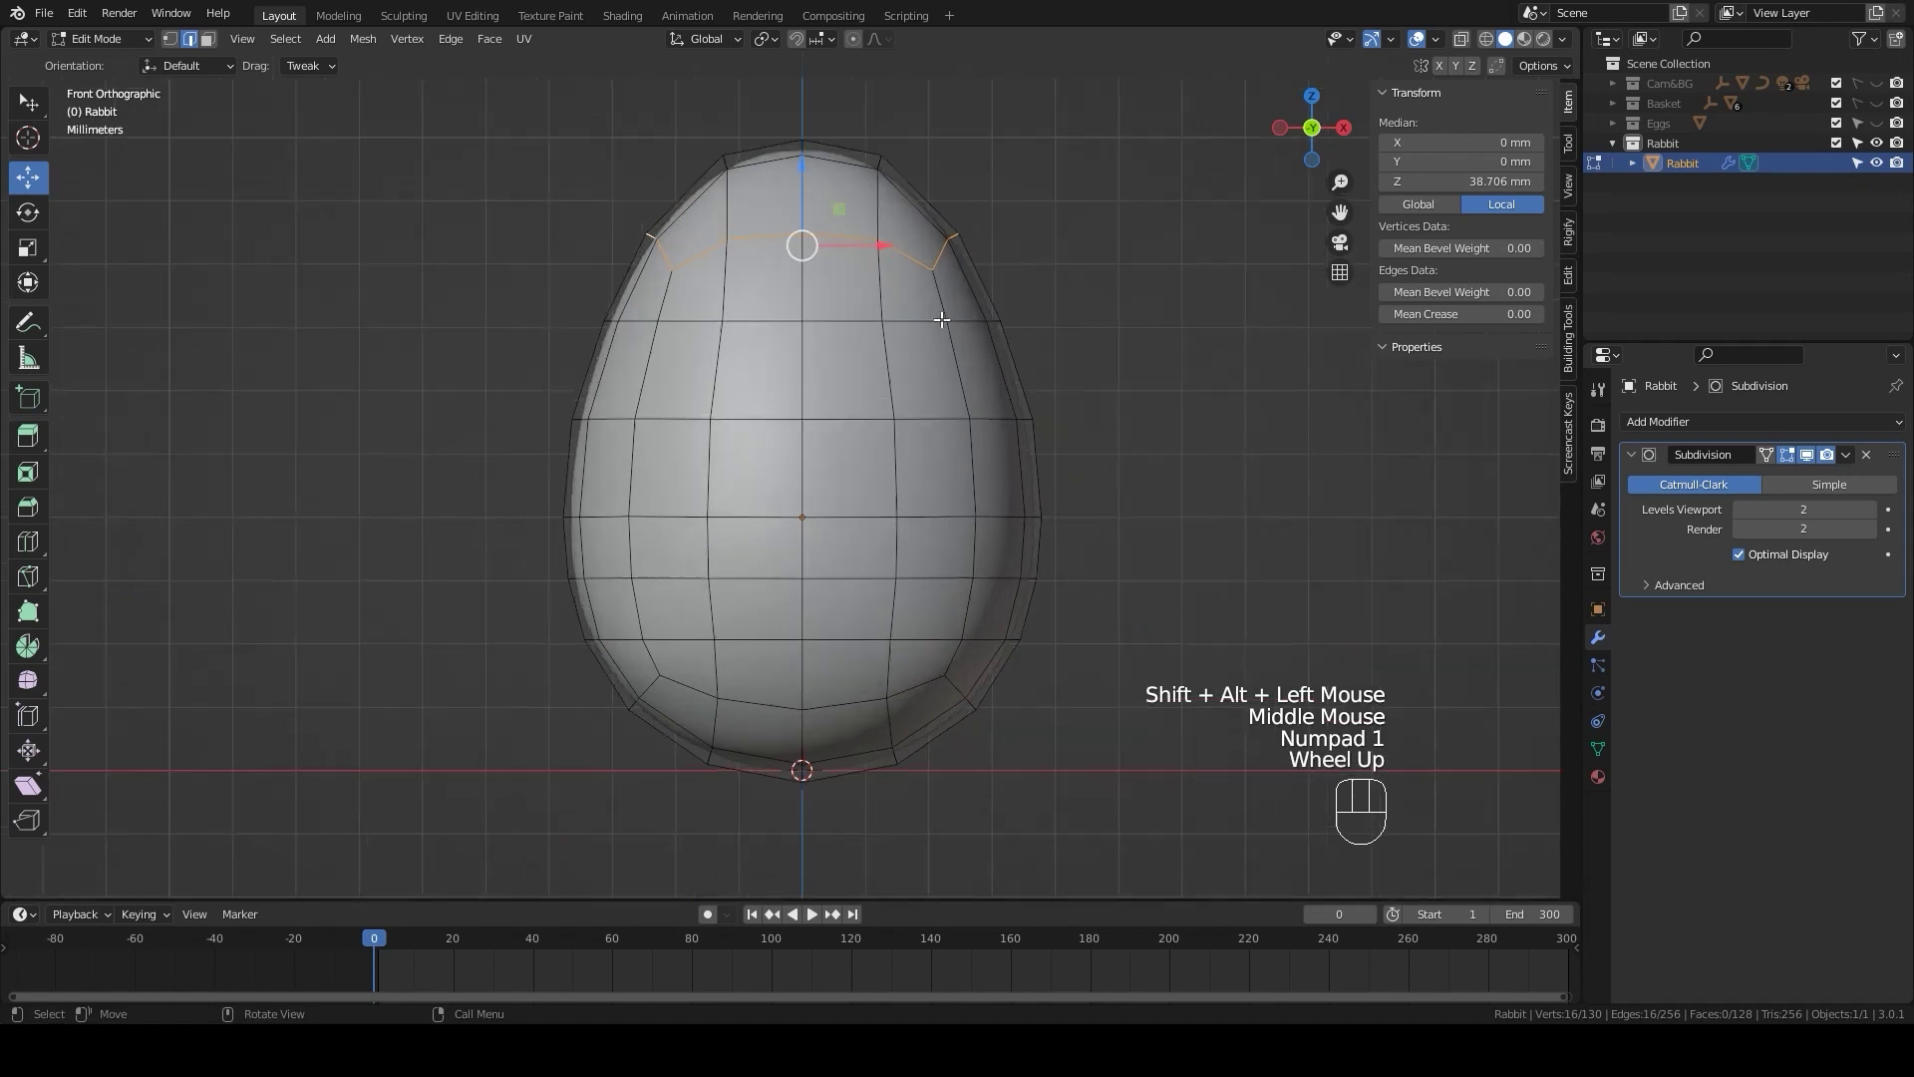
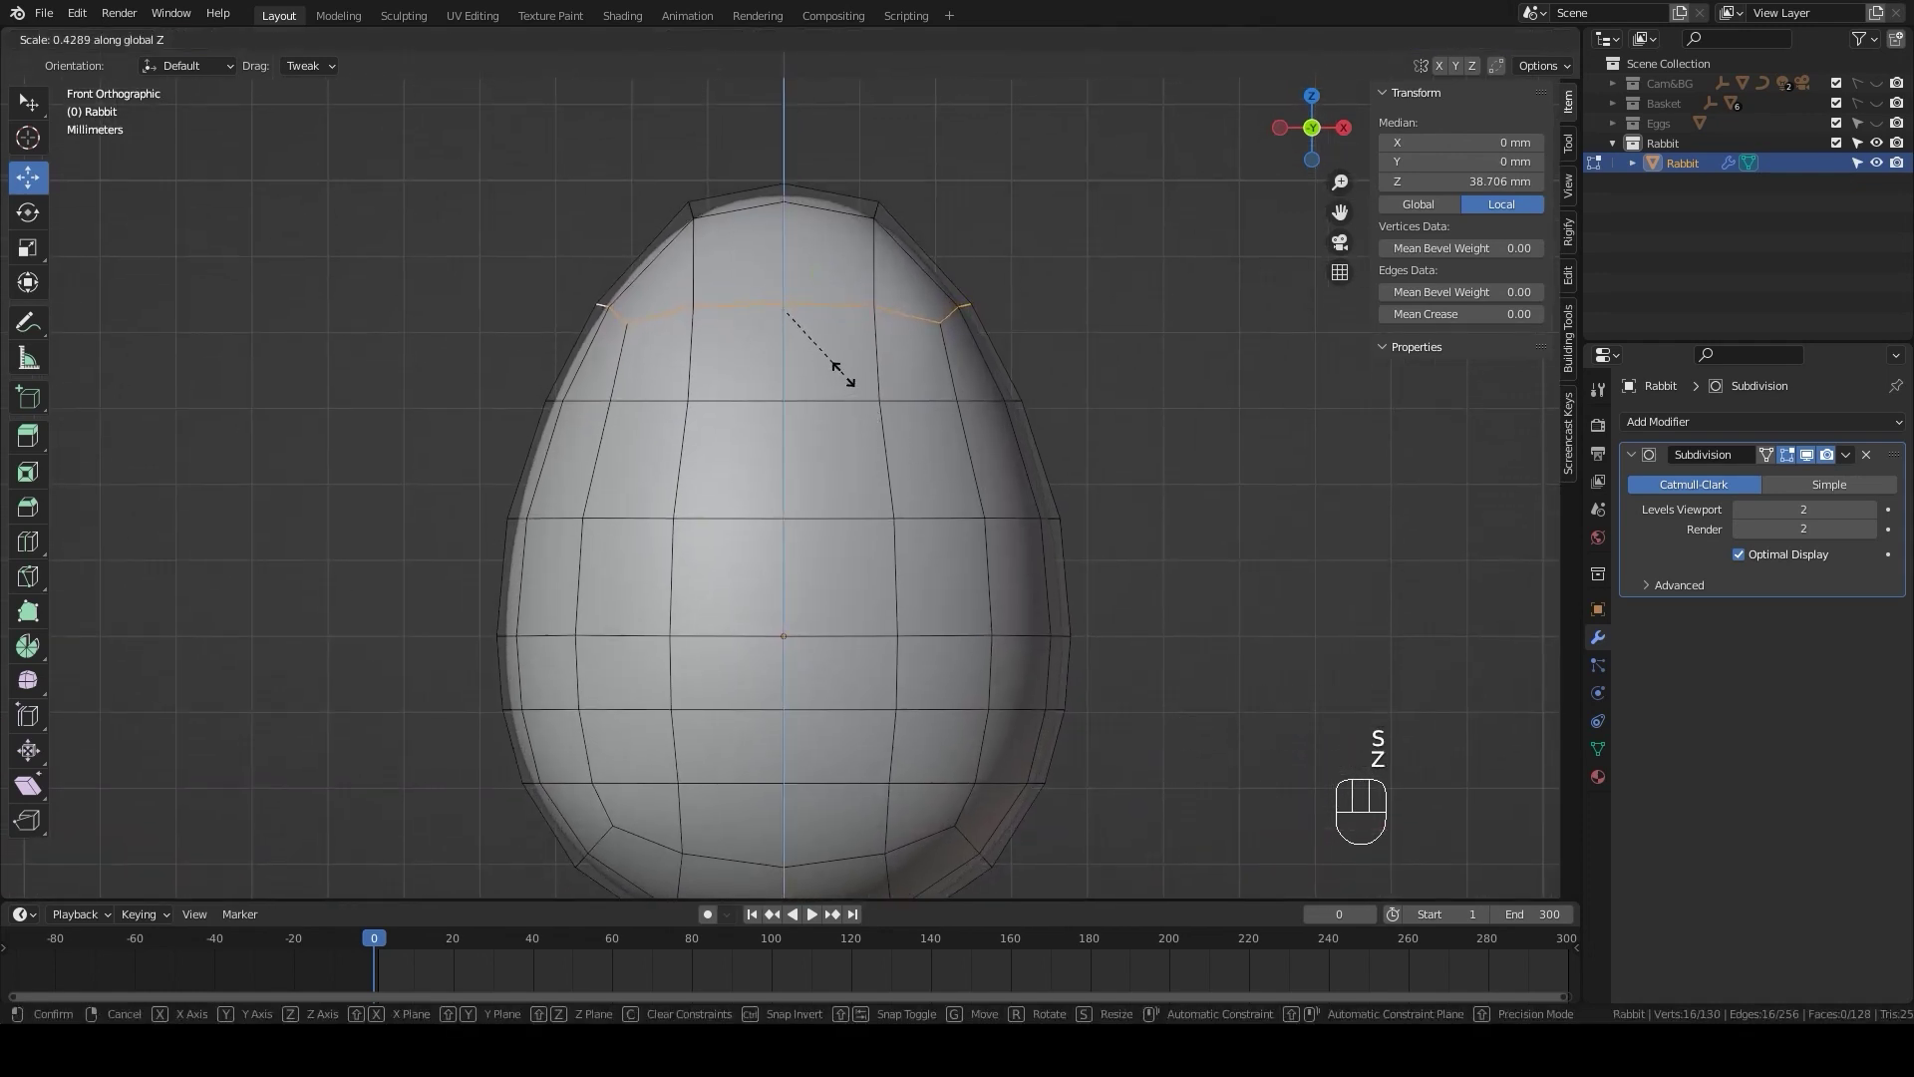
left_click(845, 366)
left_click_drag(792, 227, 800, 197)
key("s")
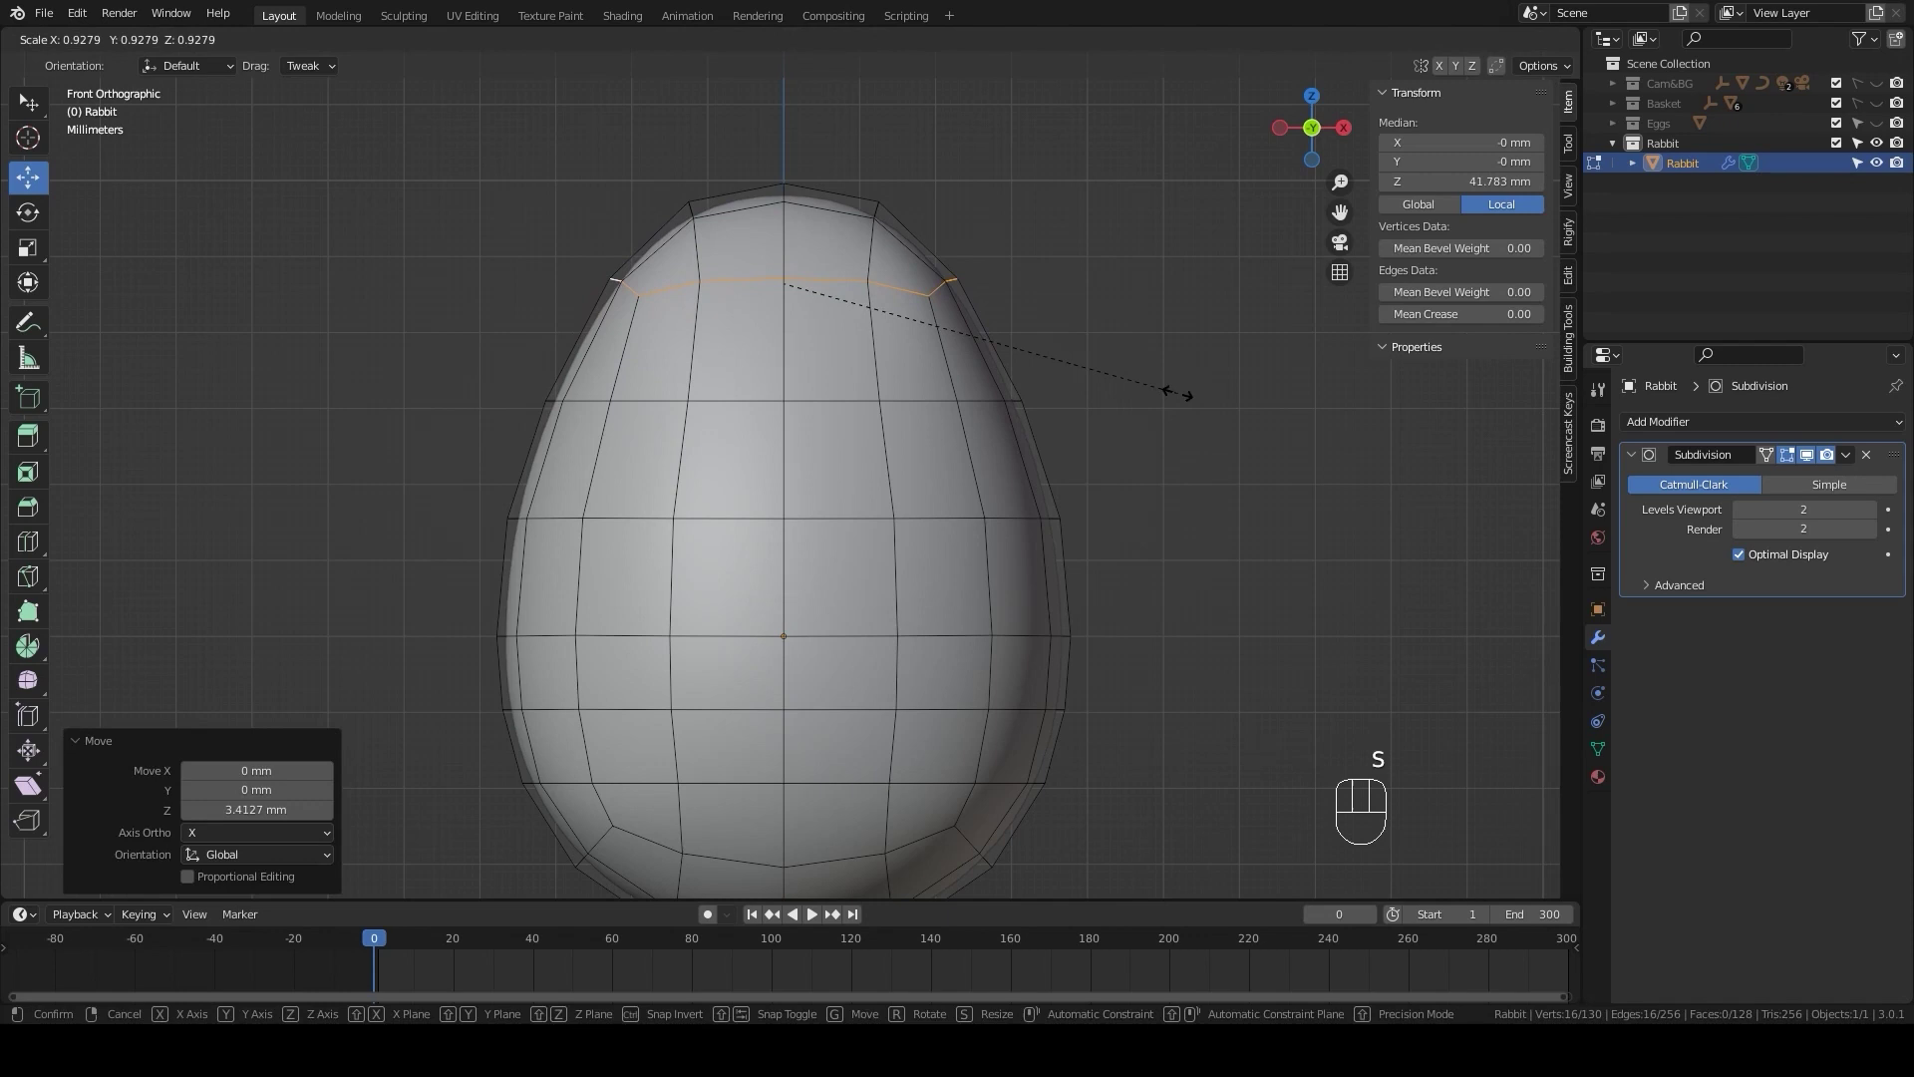
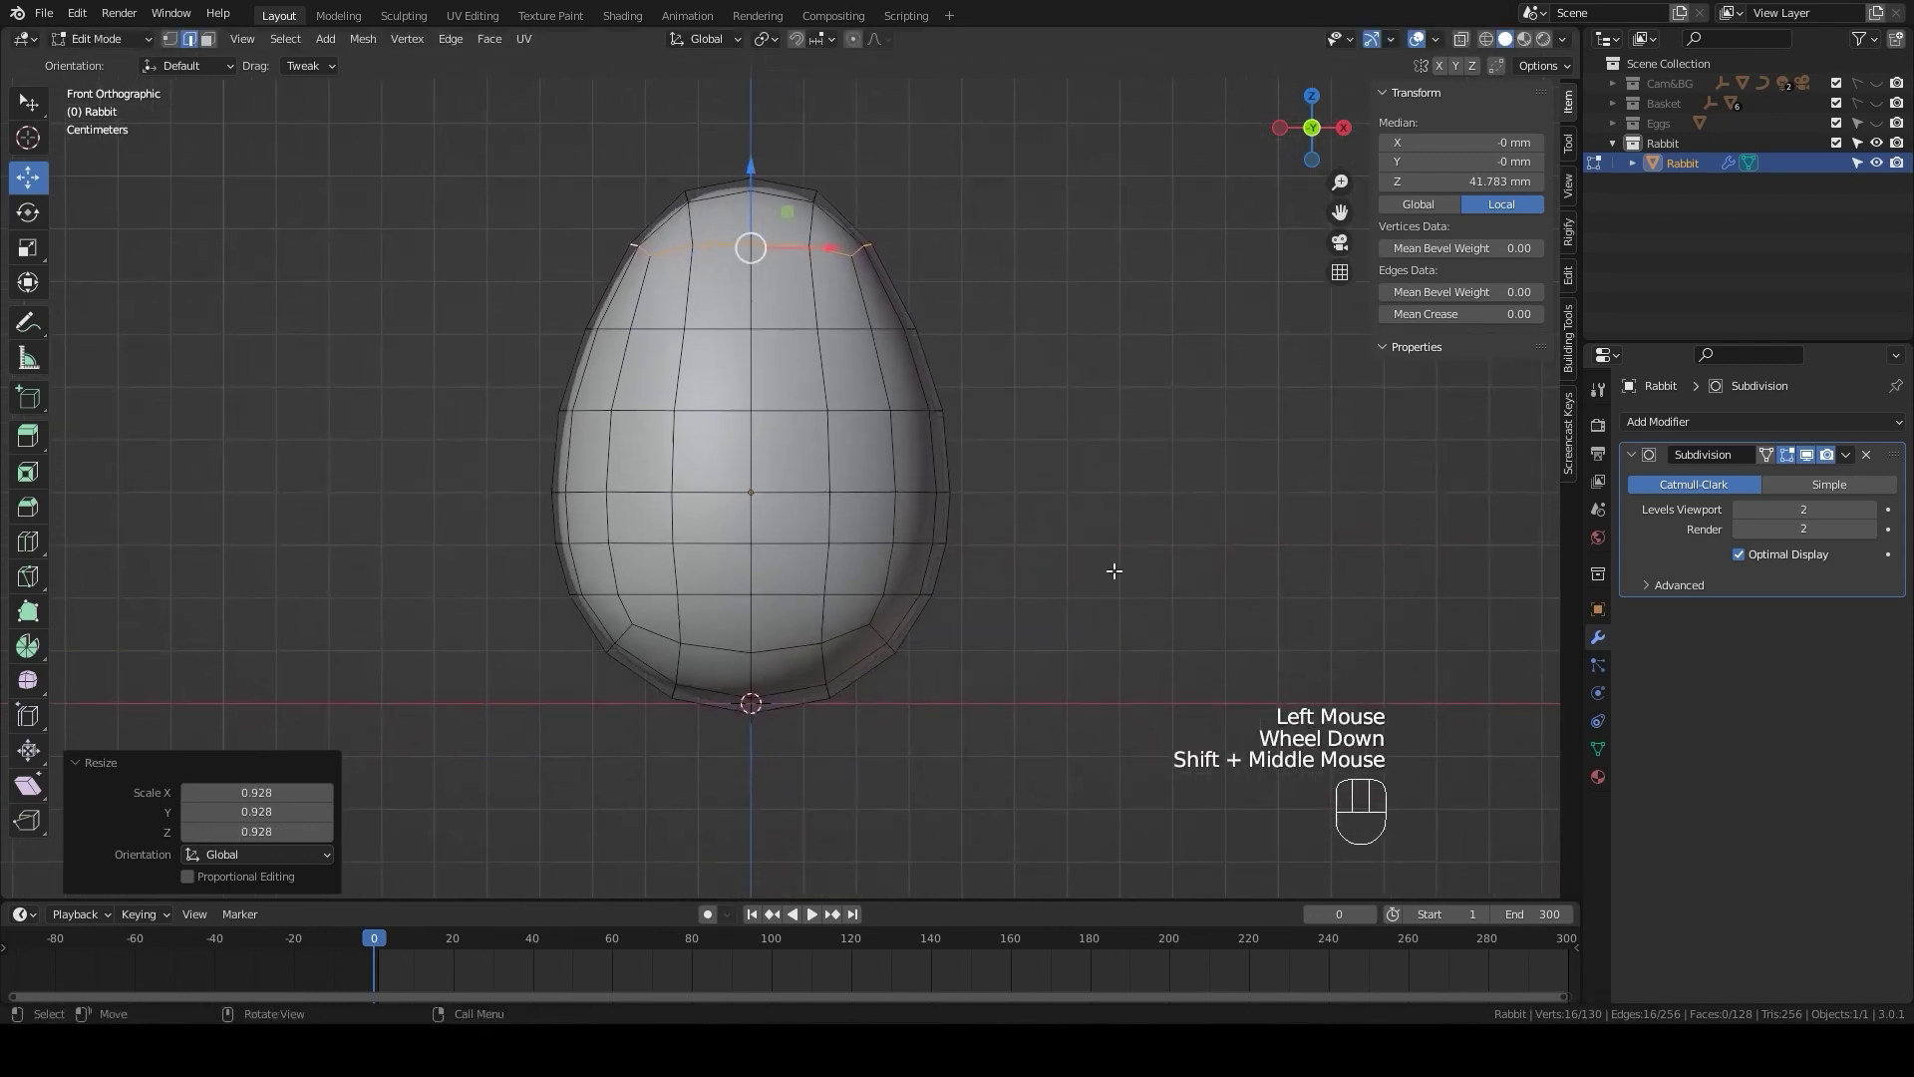
key("Tab")
left_click(1143, 610)
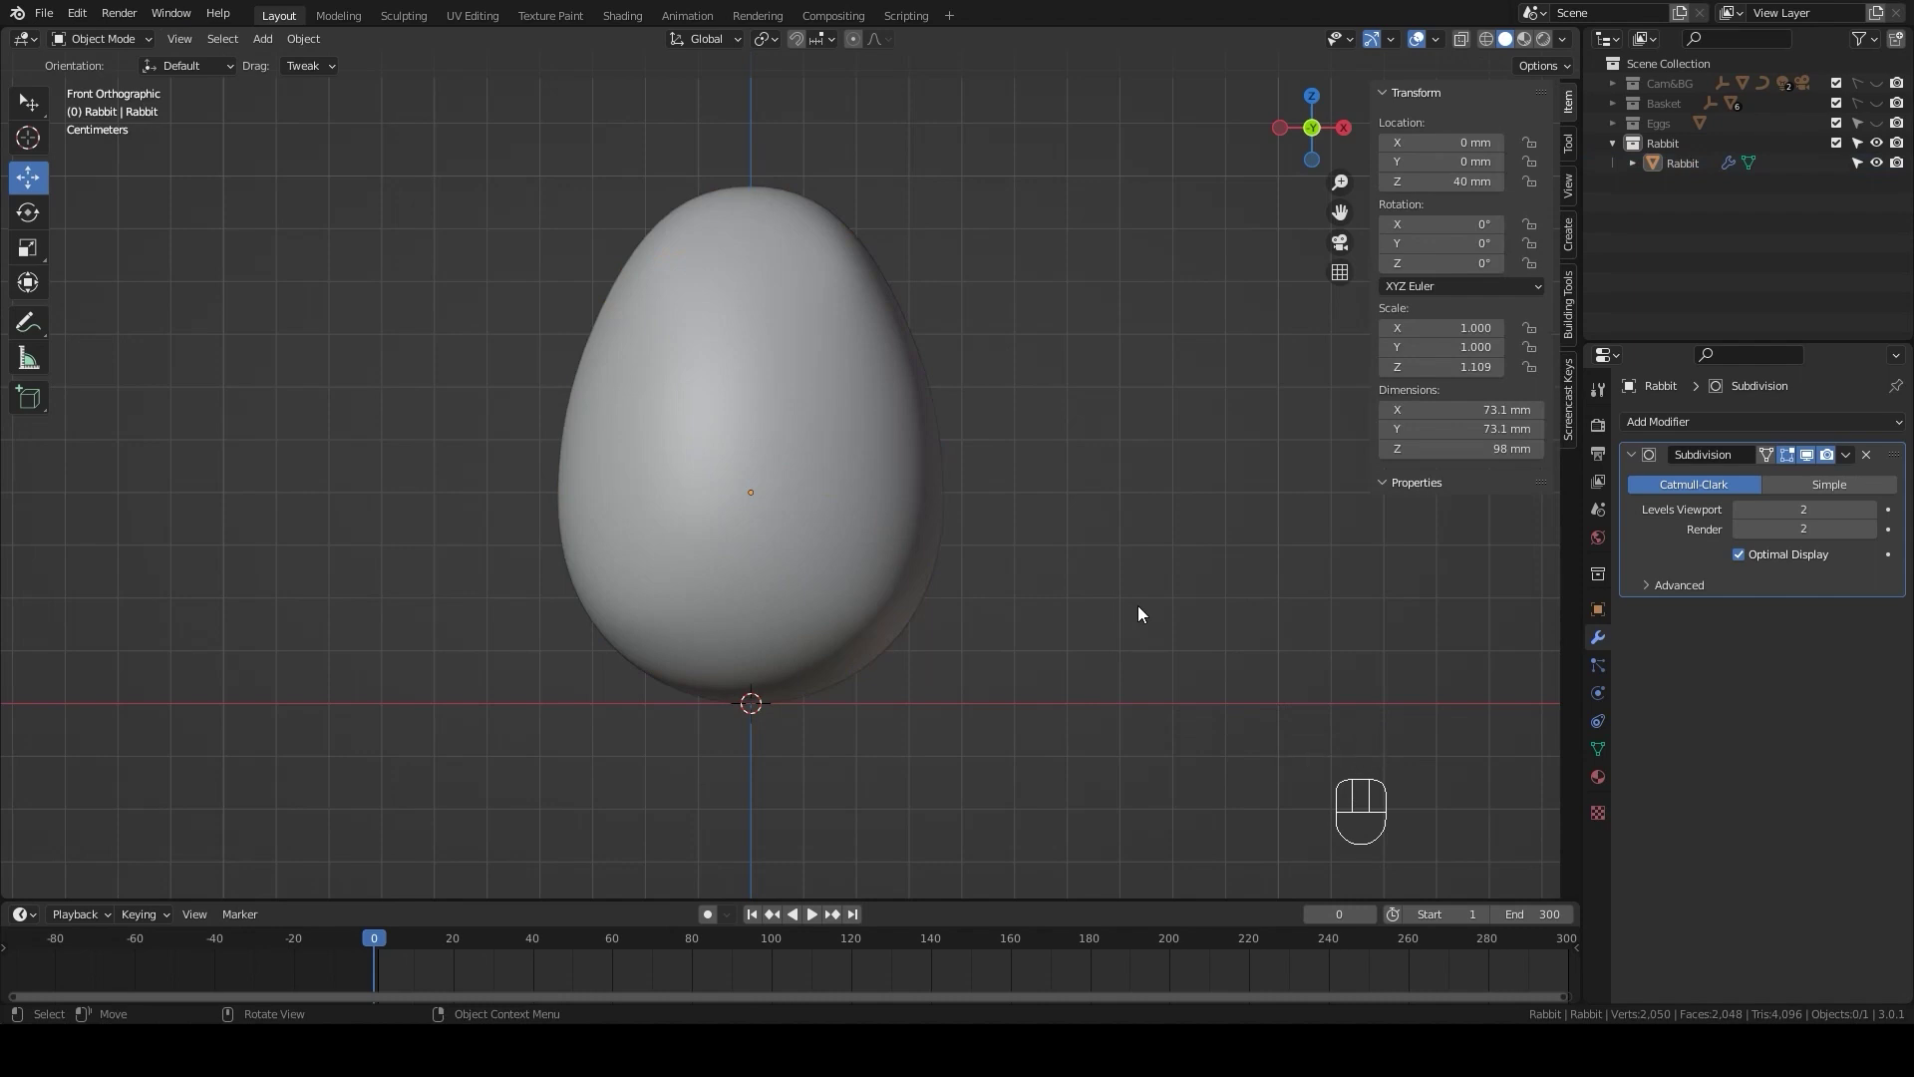
- Select the rabbit body and enter Edit Mode viewed from above
left_click(844, 393)
left_click_drag(862, 405, 831, 543)
key("KP_7")
key("Tab")
scroll("up", 3)
left_click_drag(840, 372, 774, 444)
left_click(655, 360)
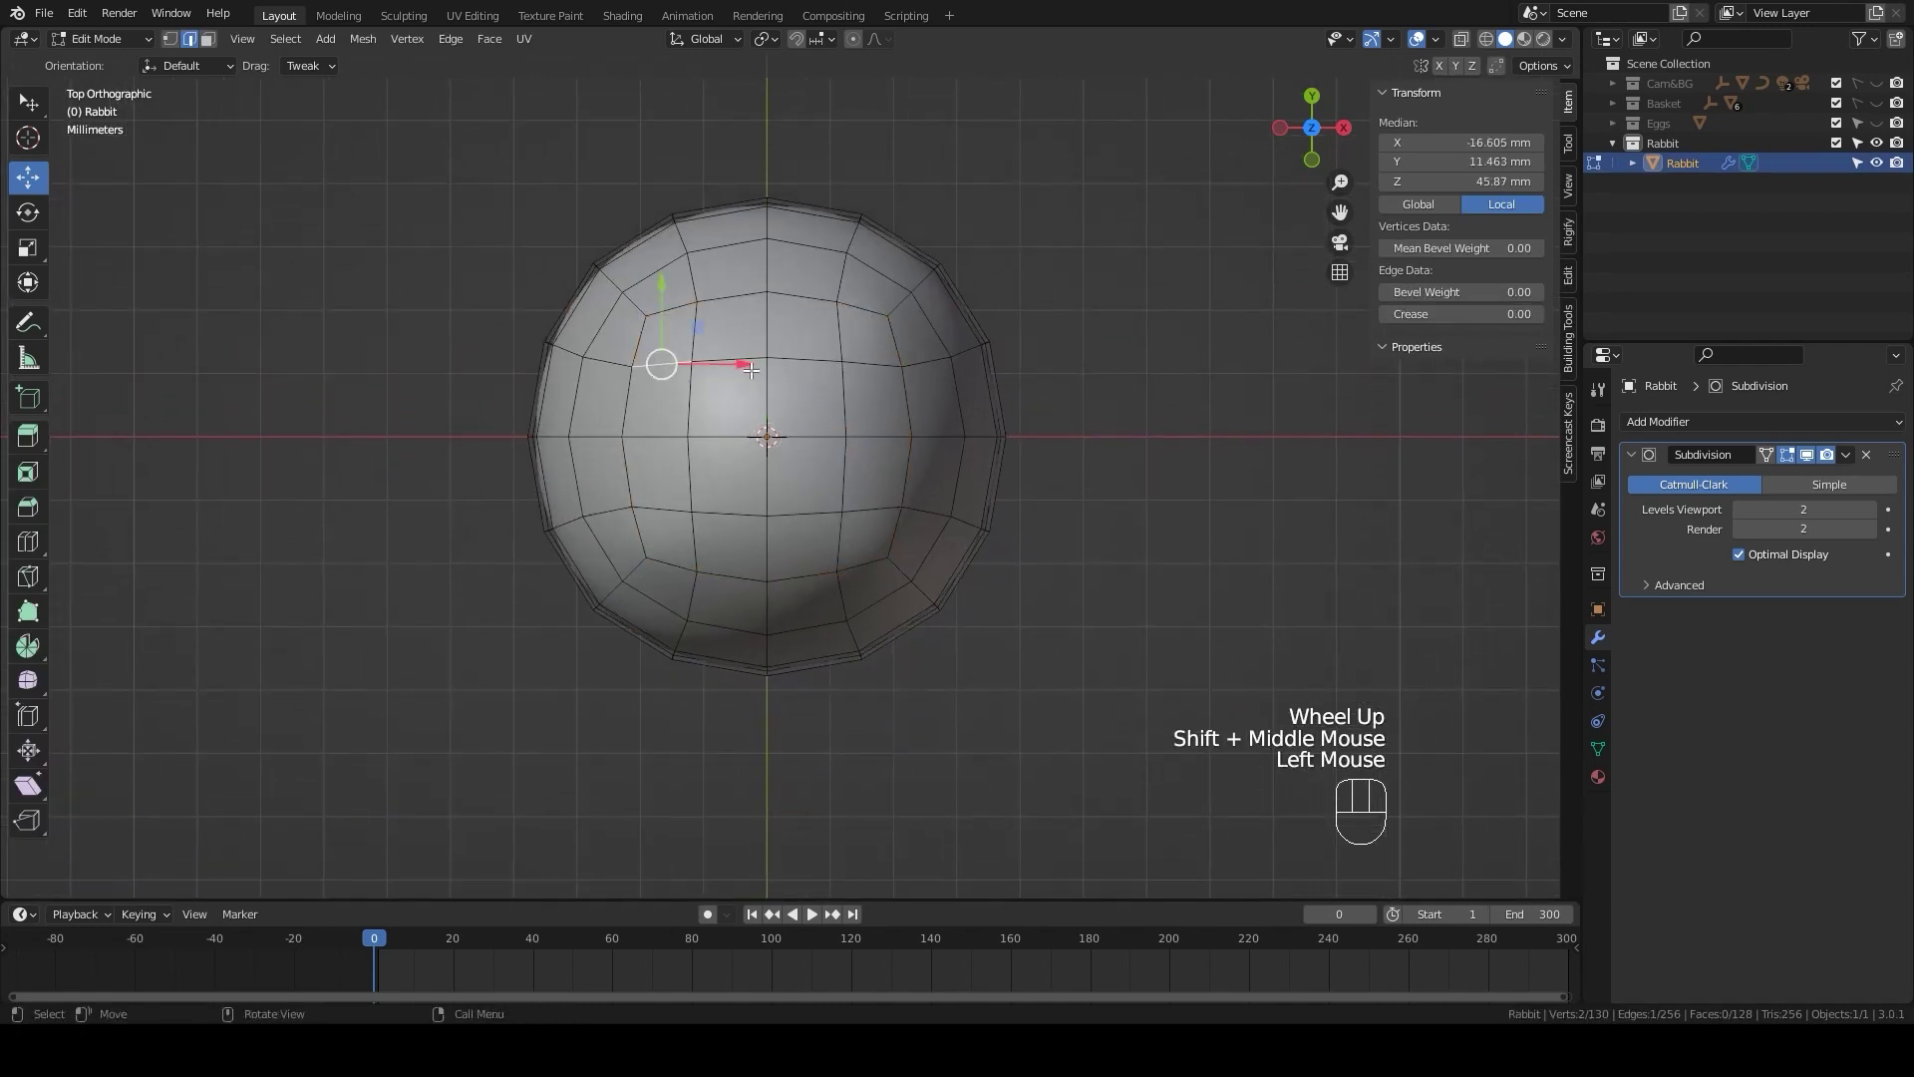
- Select the upper-loop vertices and scale them along Y to flatten the body front-to-back
left_click(871, 356)
left_click(801, 353)
left_click(730, 350)
left_click(667, 496)
left_click(730, 501)
left_click(803, 503)
left_click(864, 501)
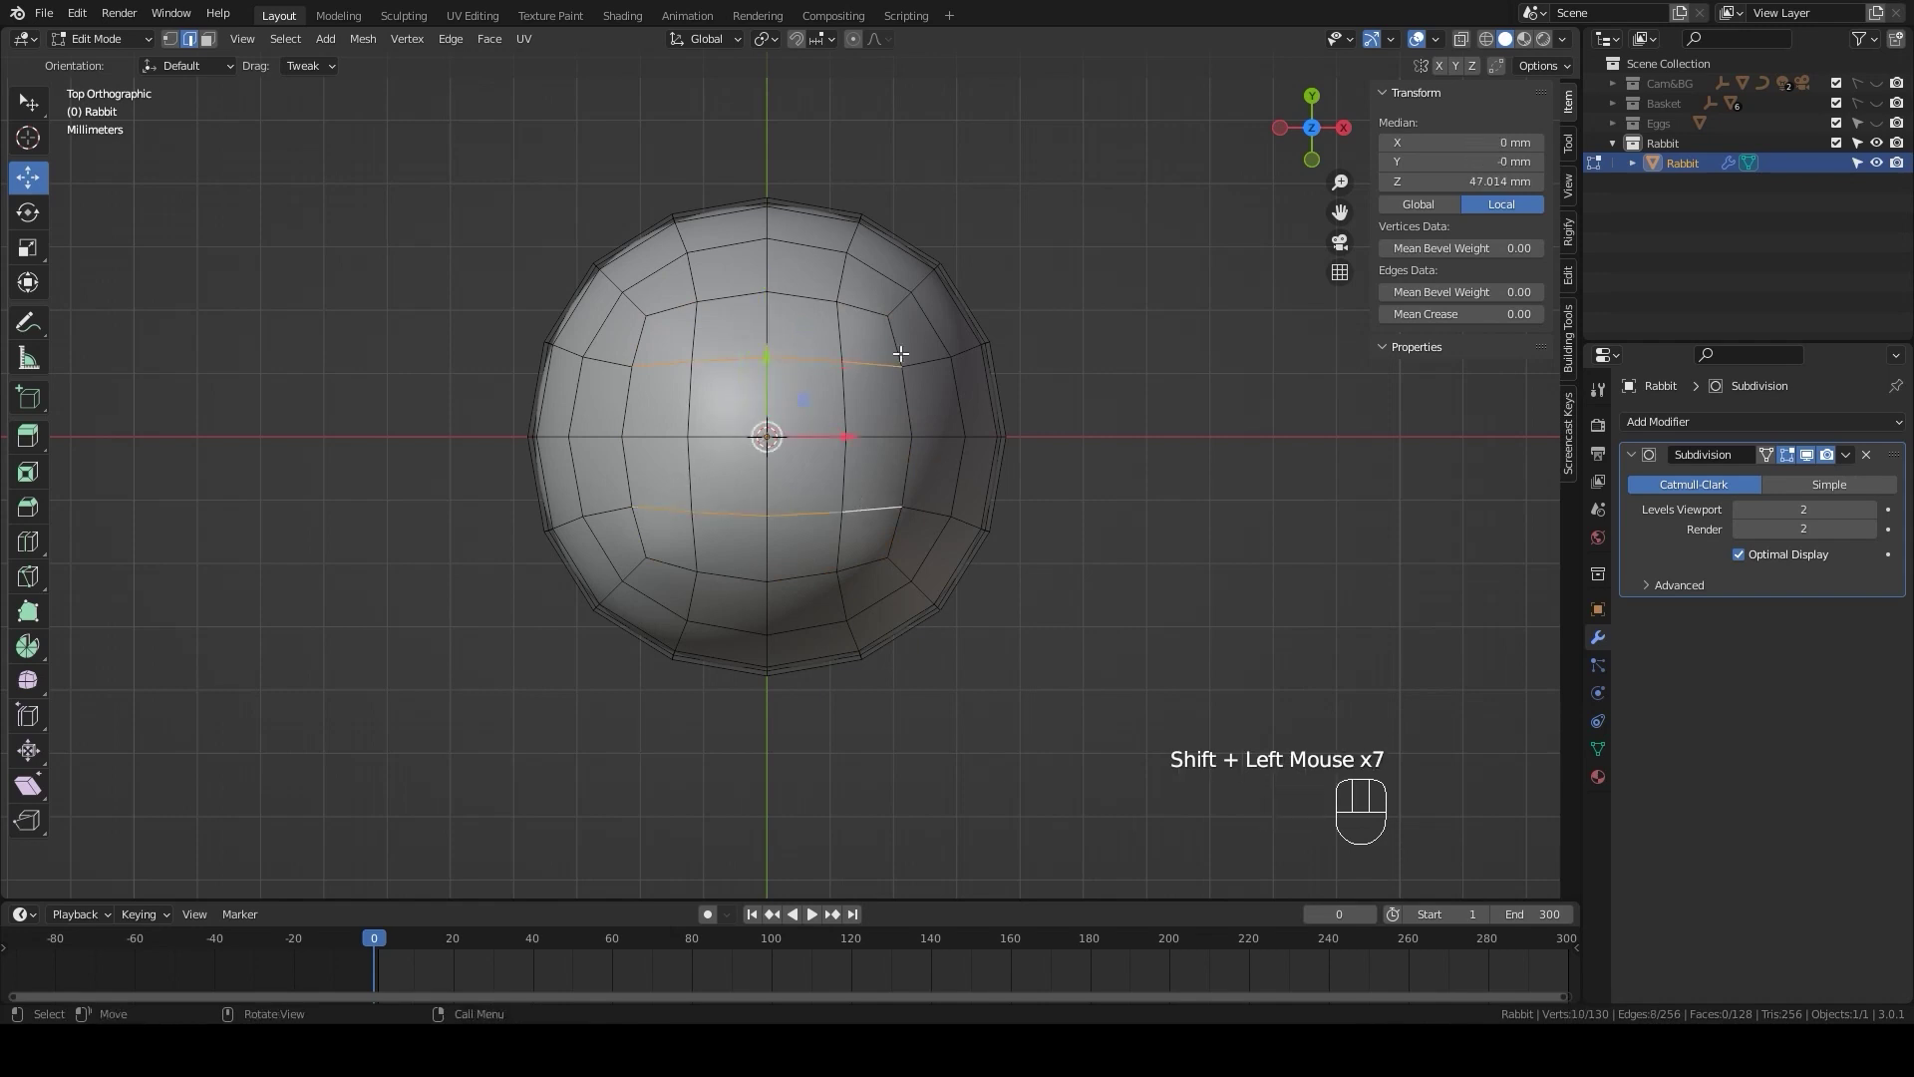
key("s")
key("y")
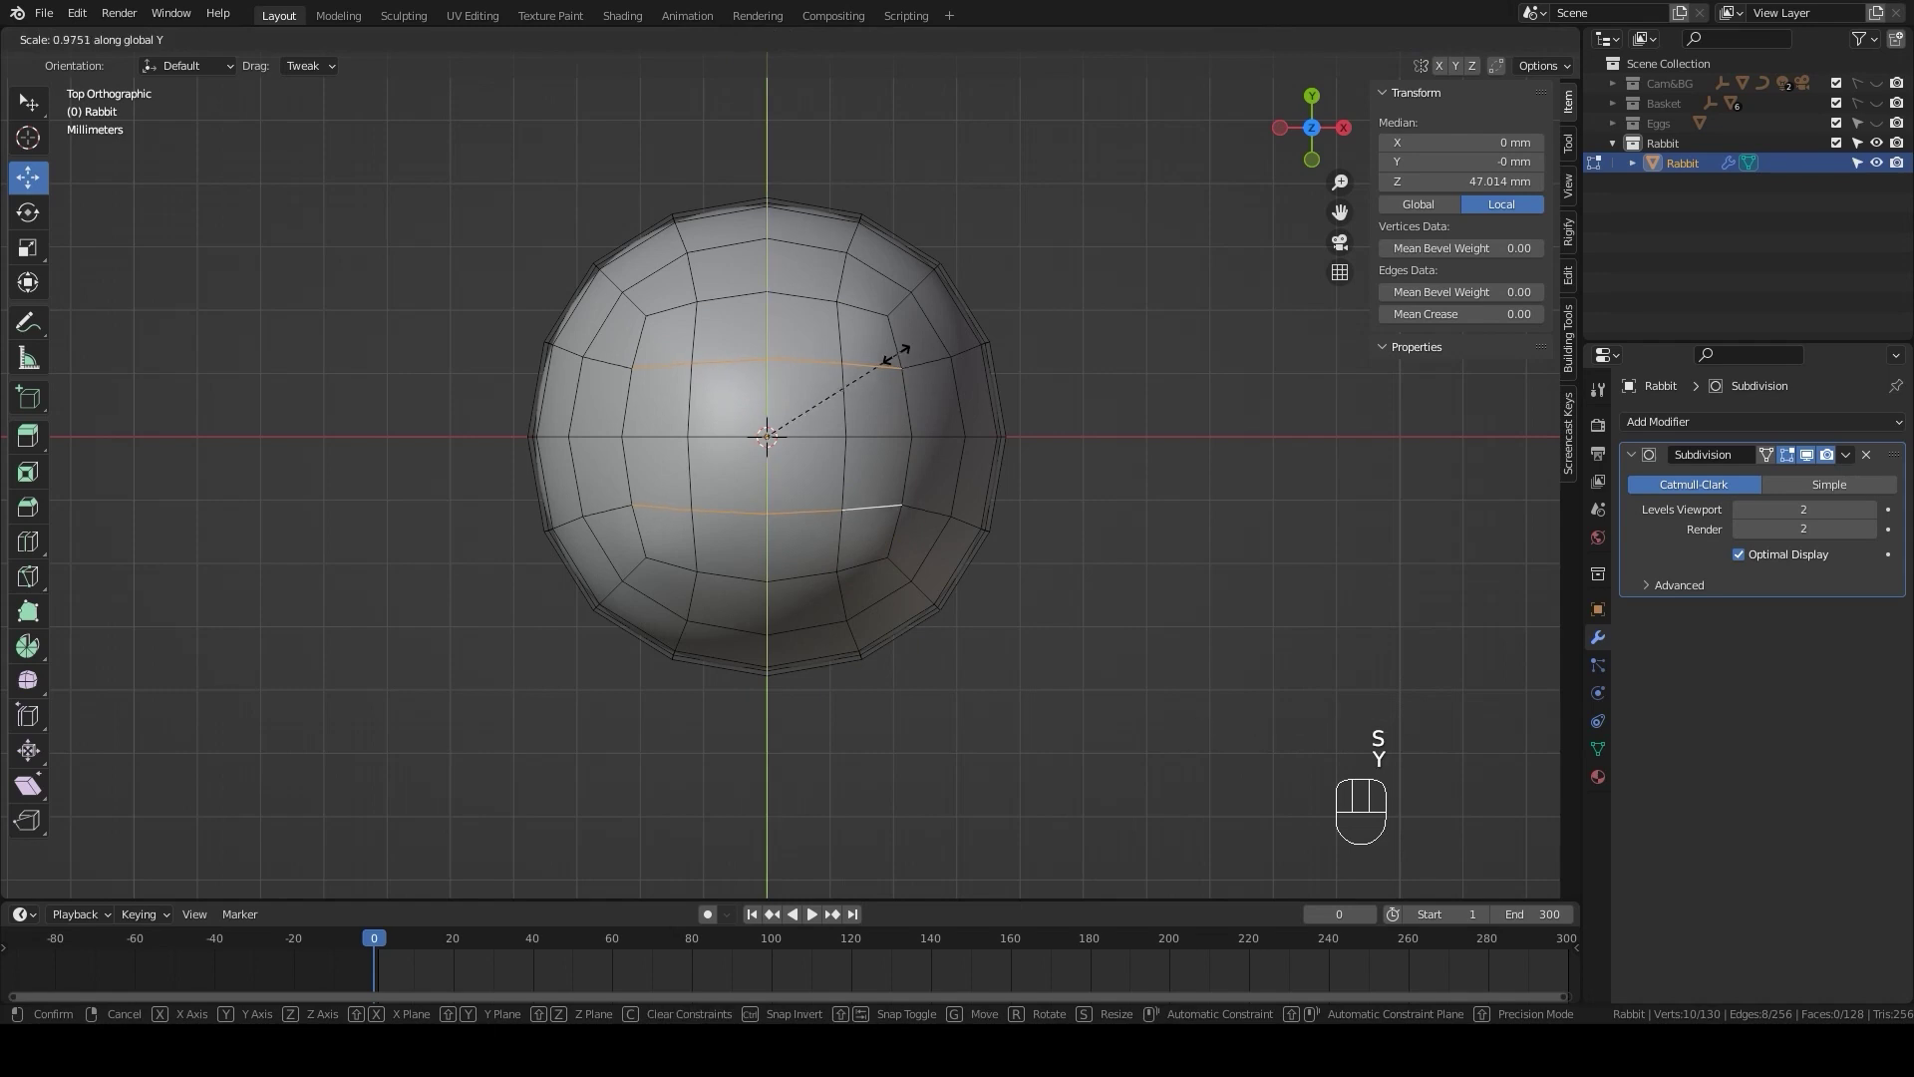
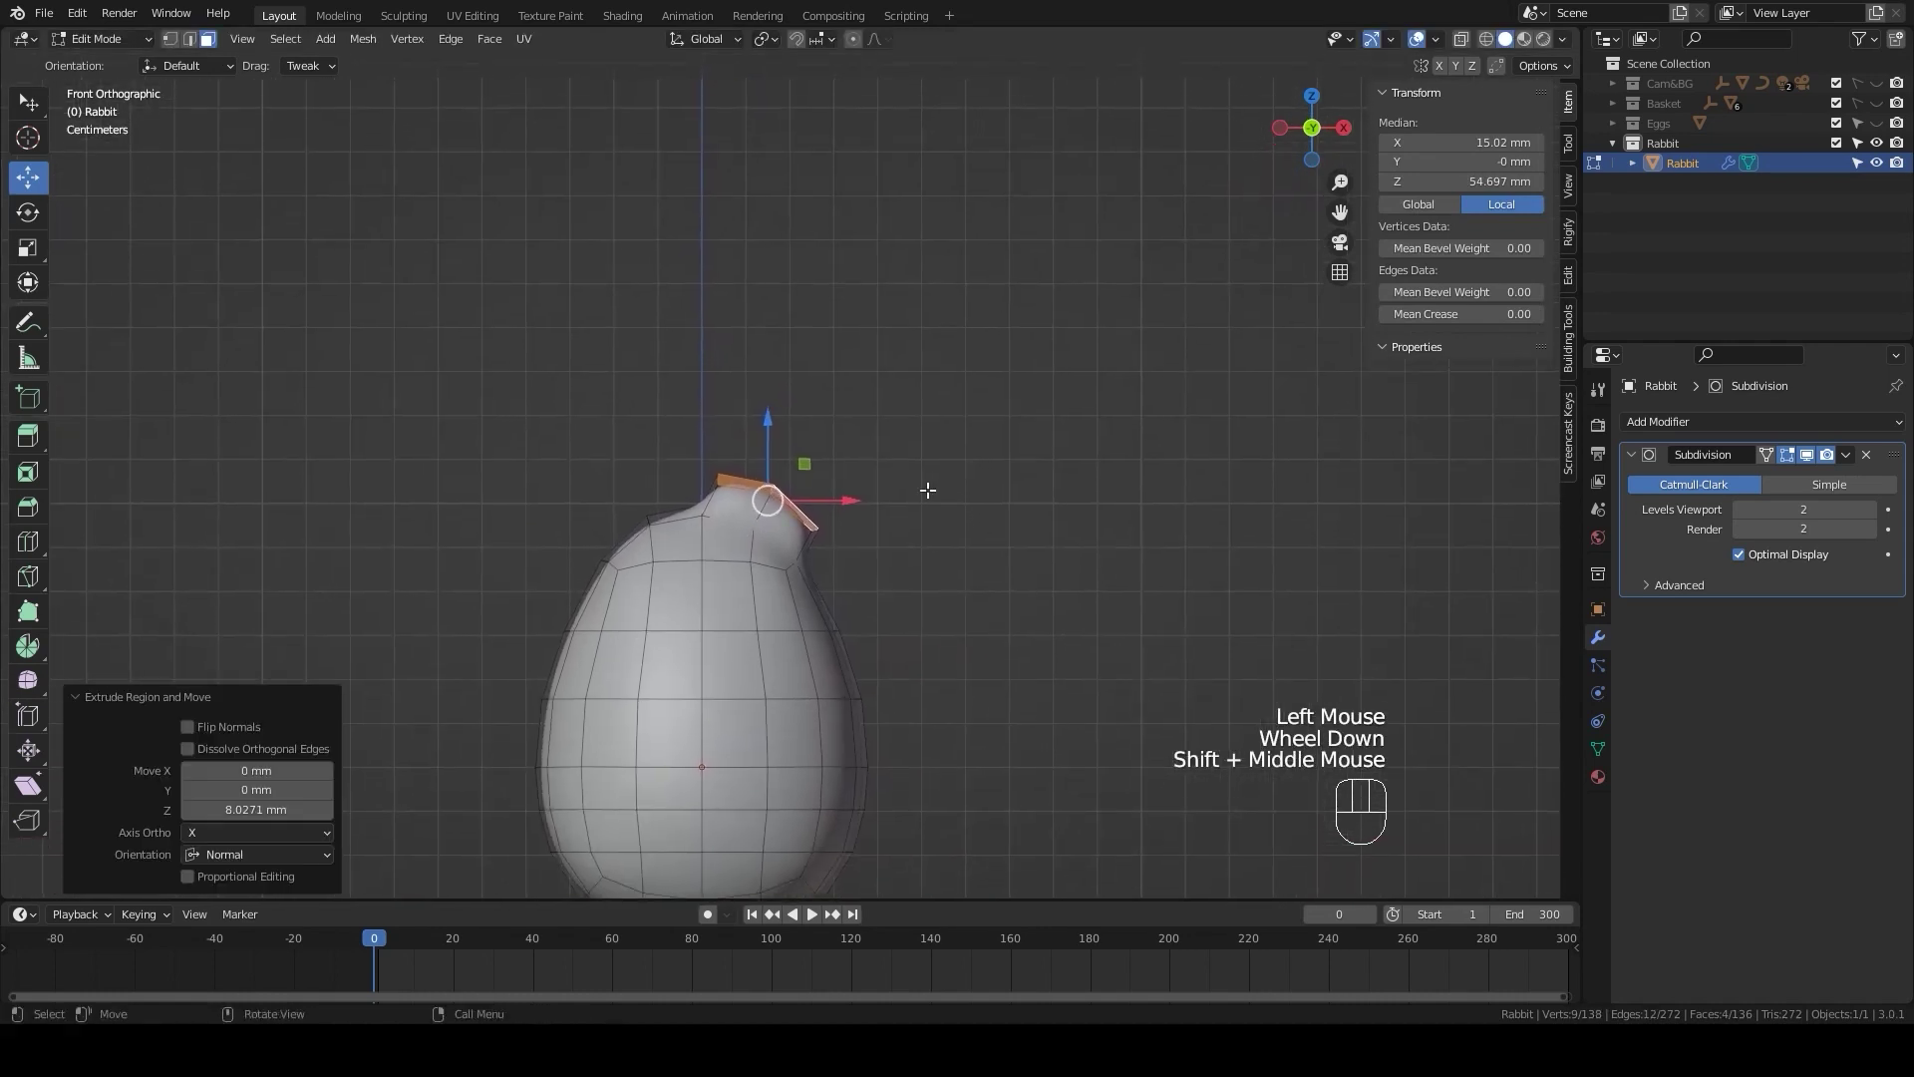
- Extrude the ear faces further out to lengthen the ear stub
key("e")
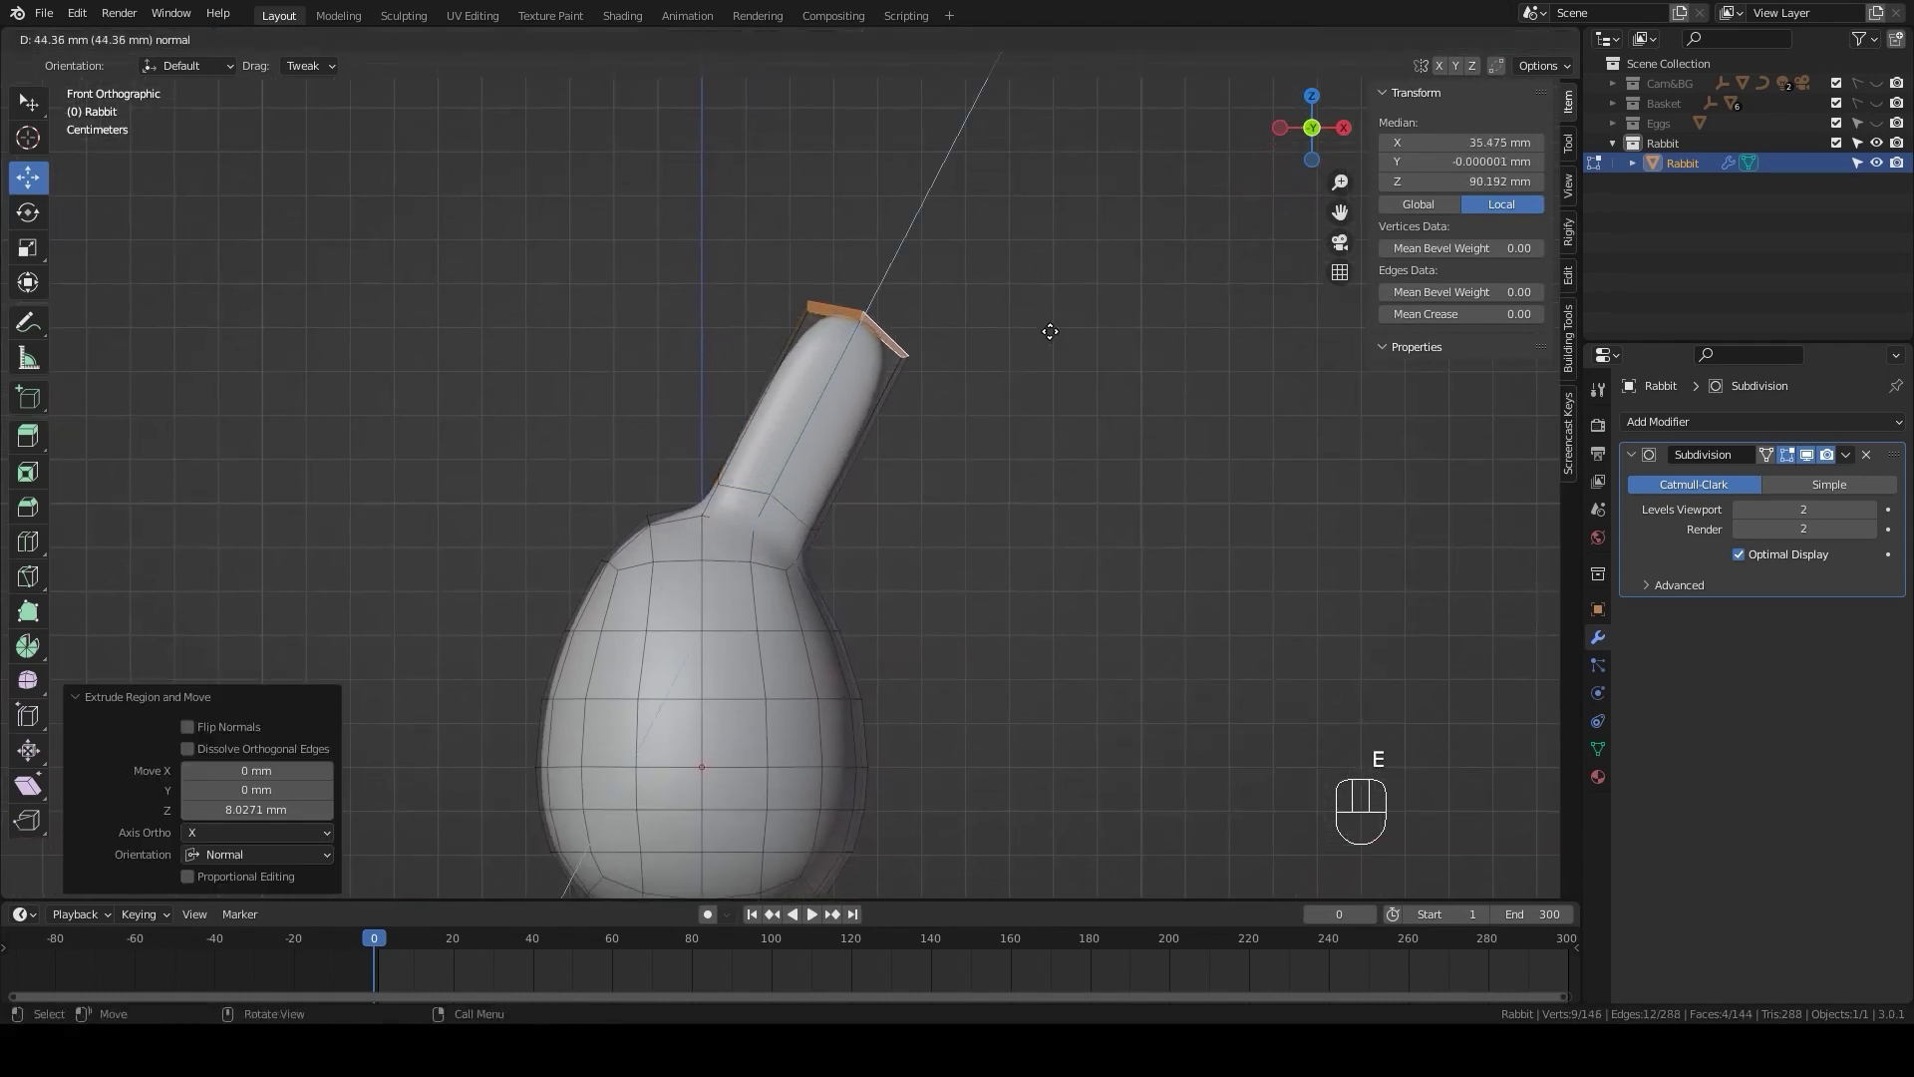
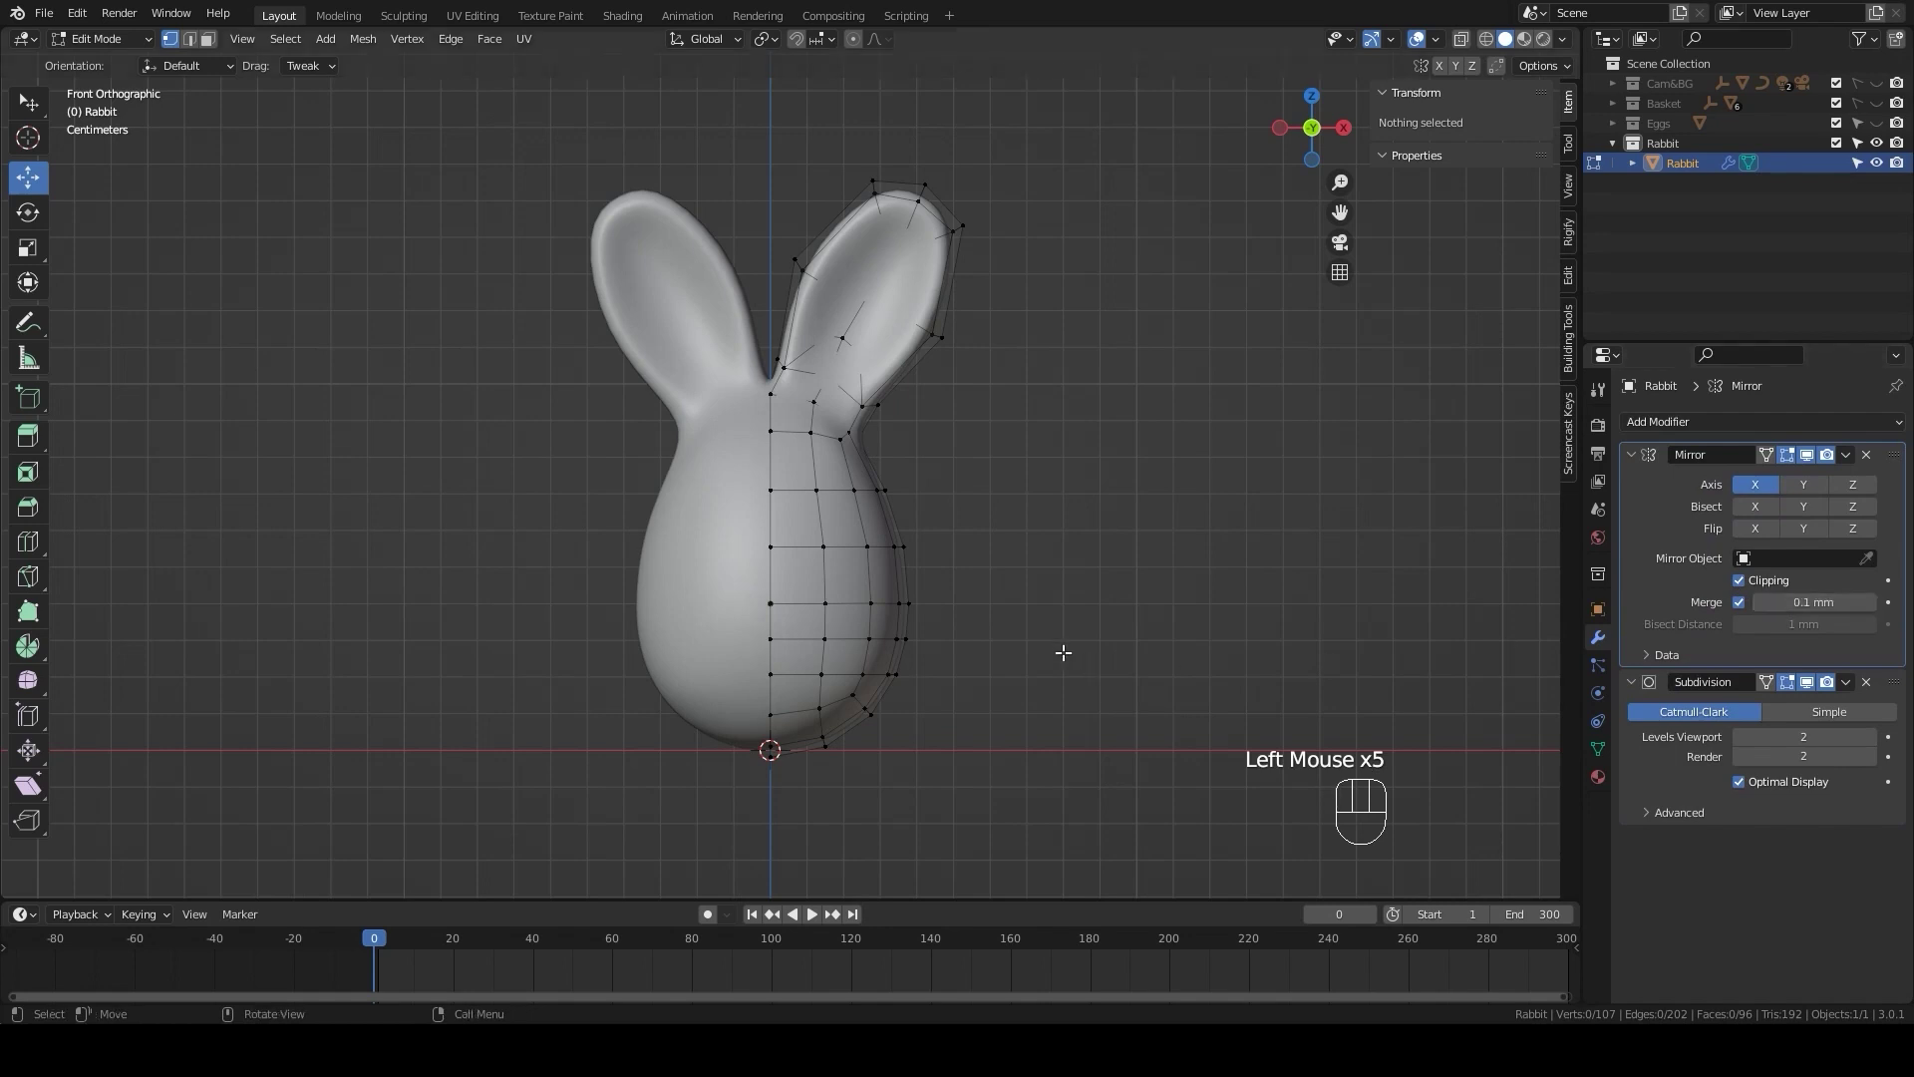
- Orbit to the rabbit's side, select it and enter Edit Mode to view the ear
left_click(1000, 630)
scroll("down", 3)
left_click_drag(1009, 634, 997, 646)
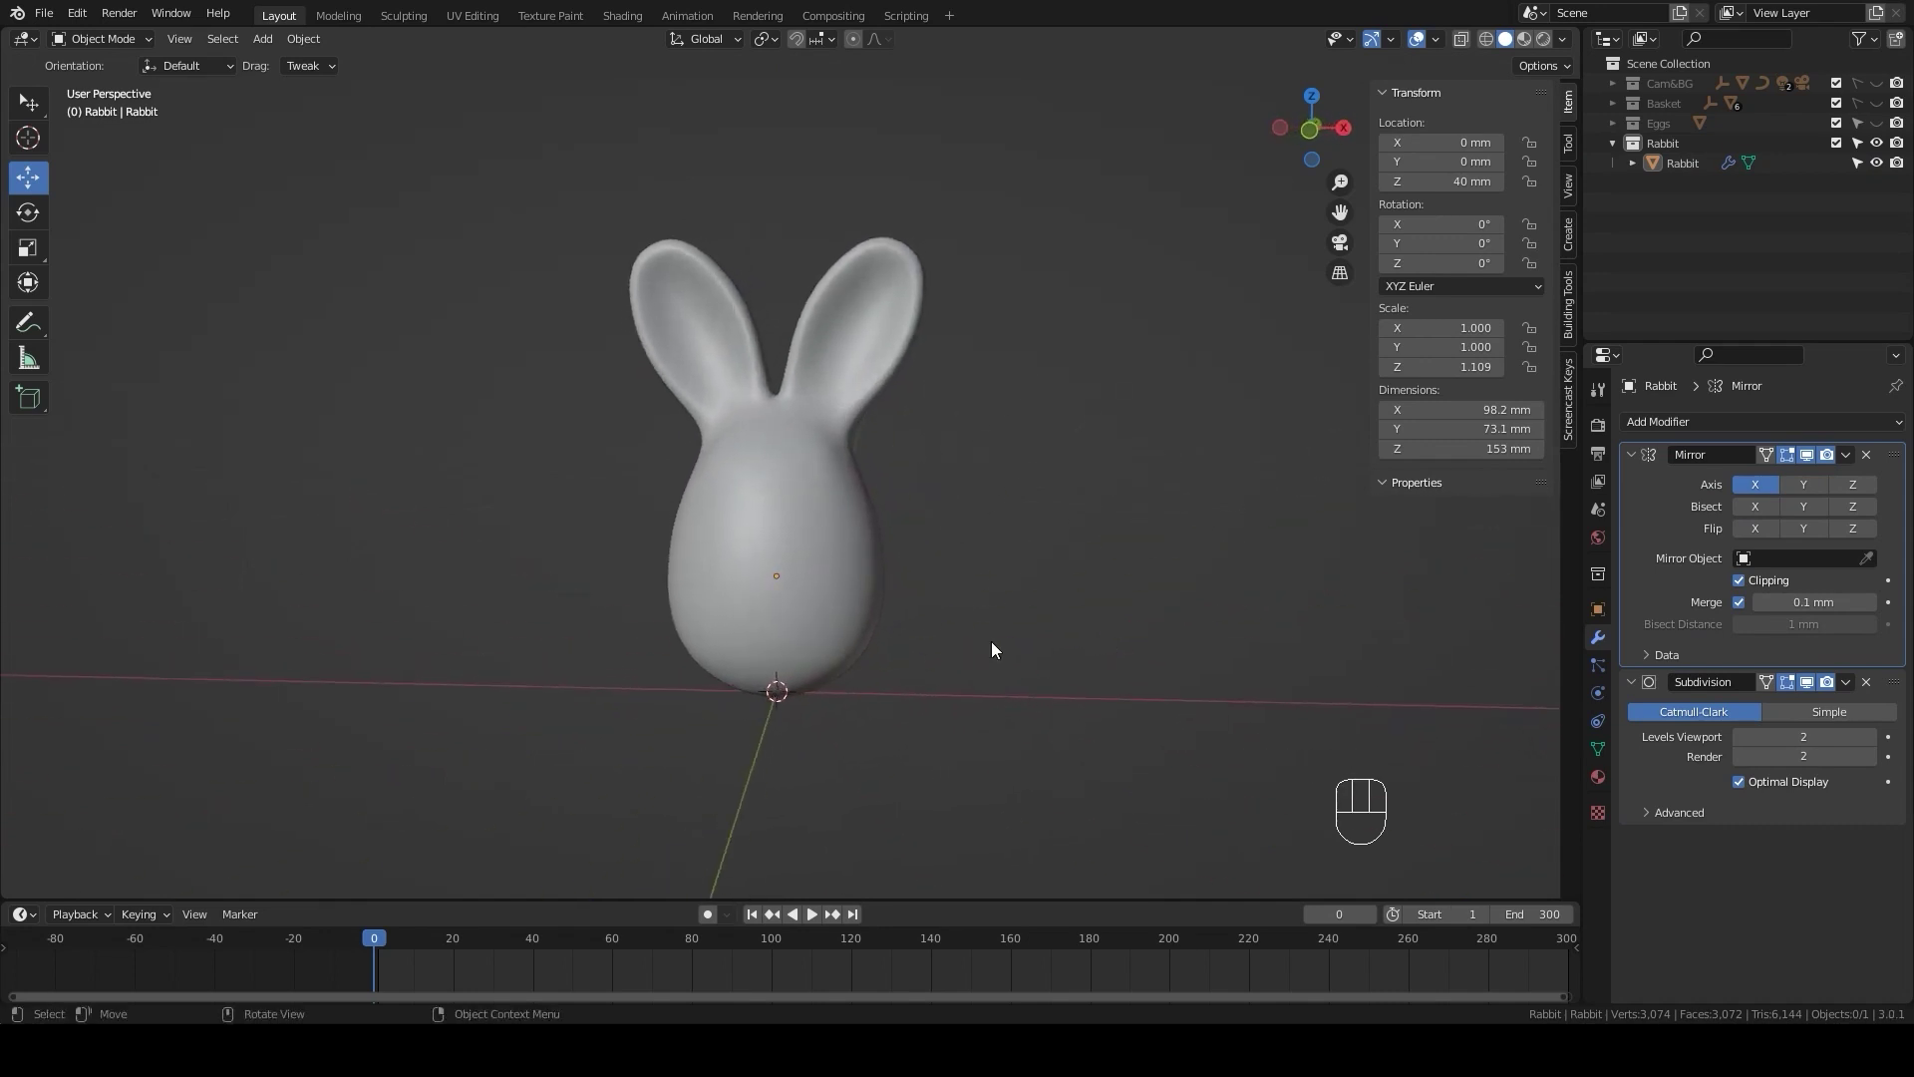
scroll("up", 3)
left_click_drag(972, 652, 903, 626)
left_click(813, 553)
key("Tab")
left_click_drag(832, 530, 747, 553)
- Select the ear-tip vertices and move them outward to reshape the long ears
left_click(893, 235)
middle_click(959, 289)
left_click(833, 308)
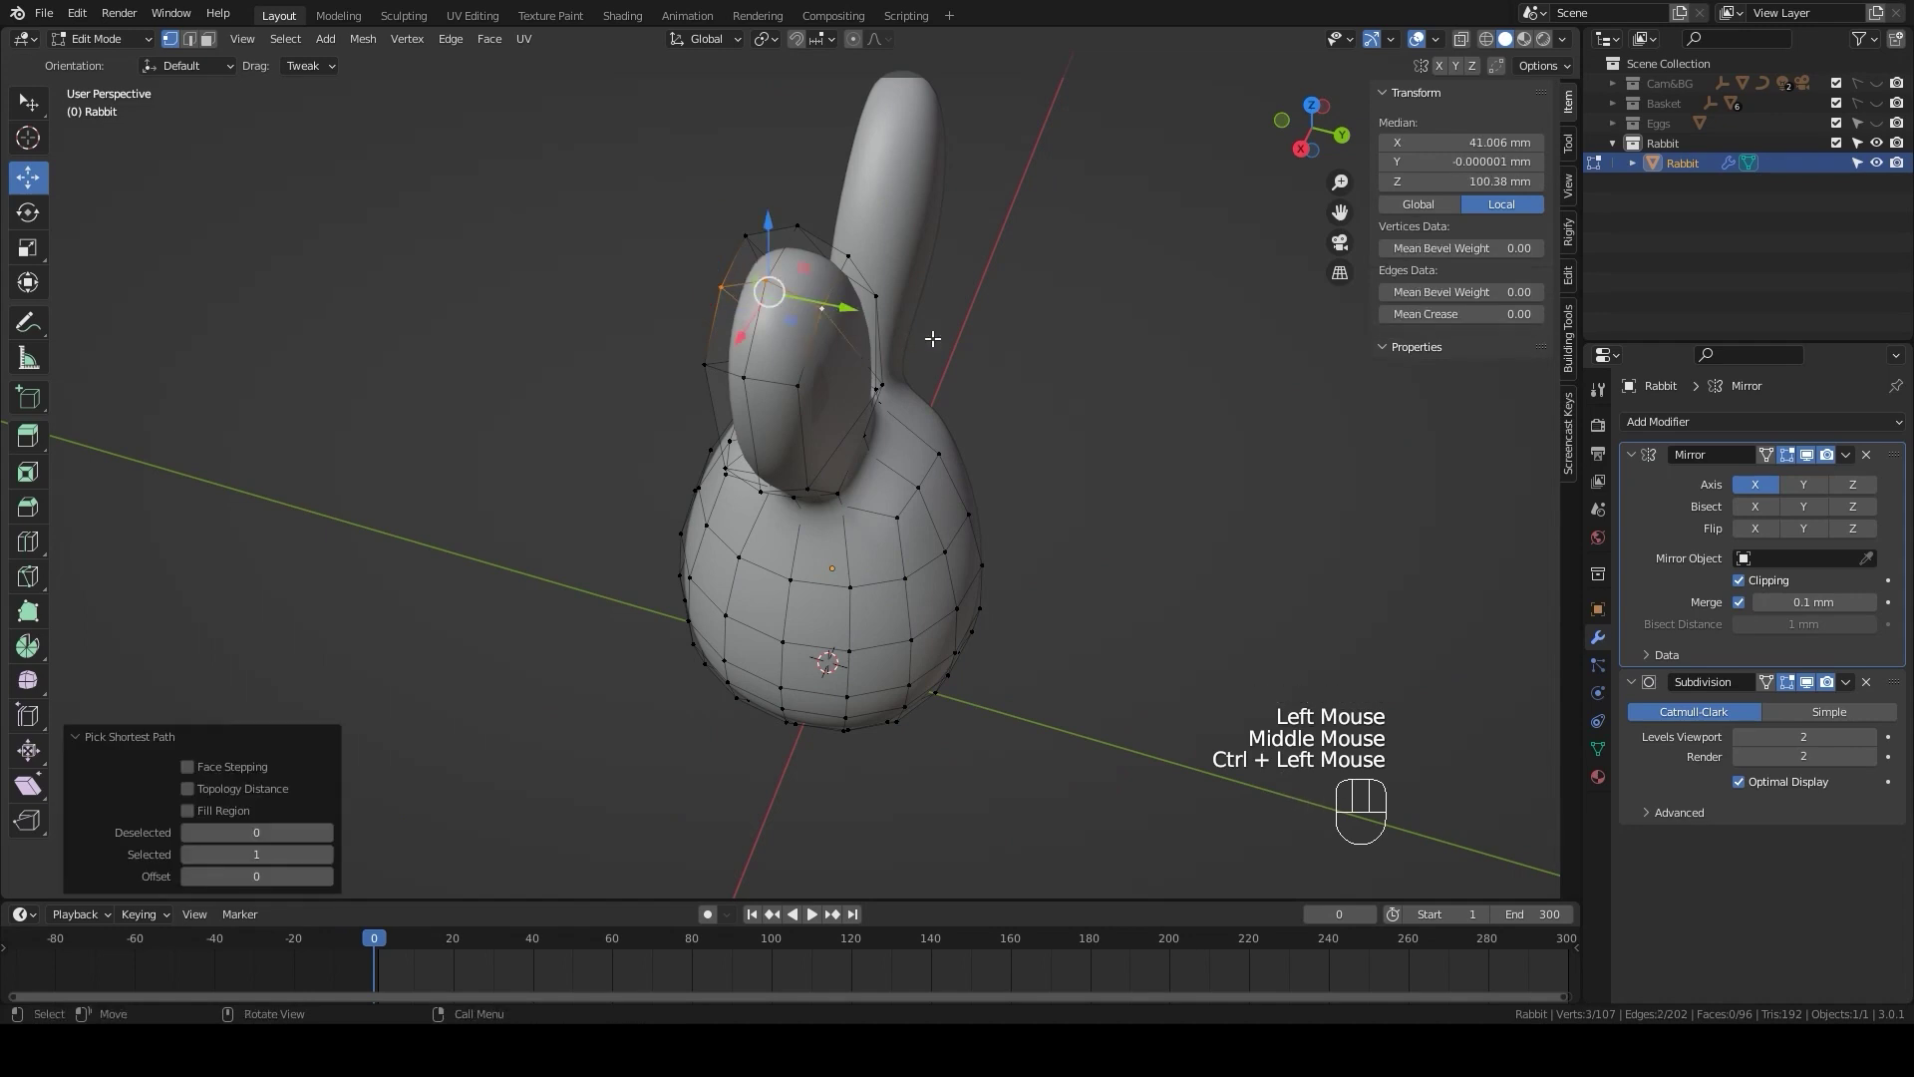
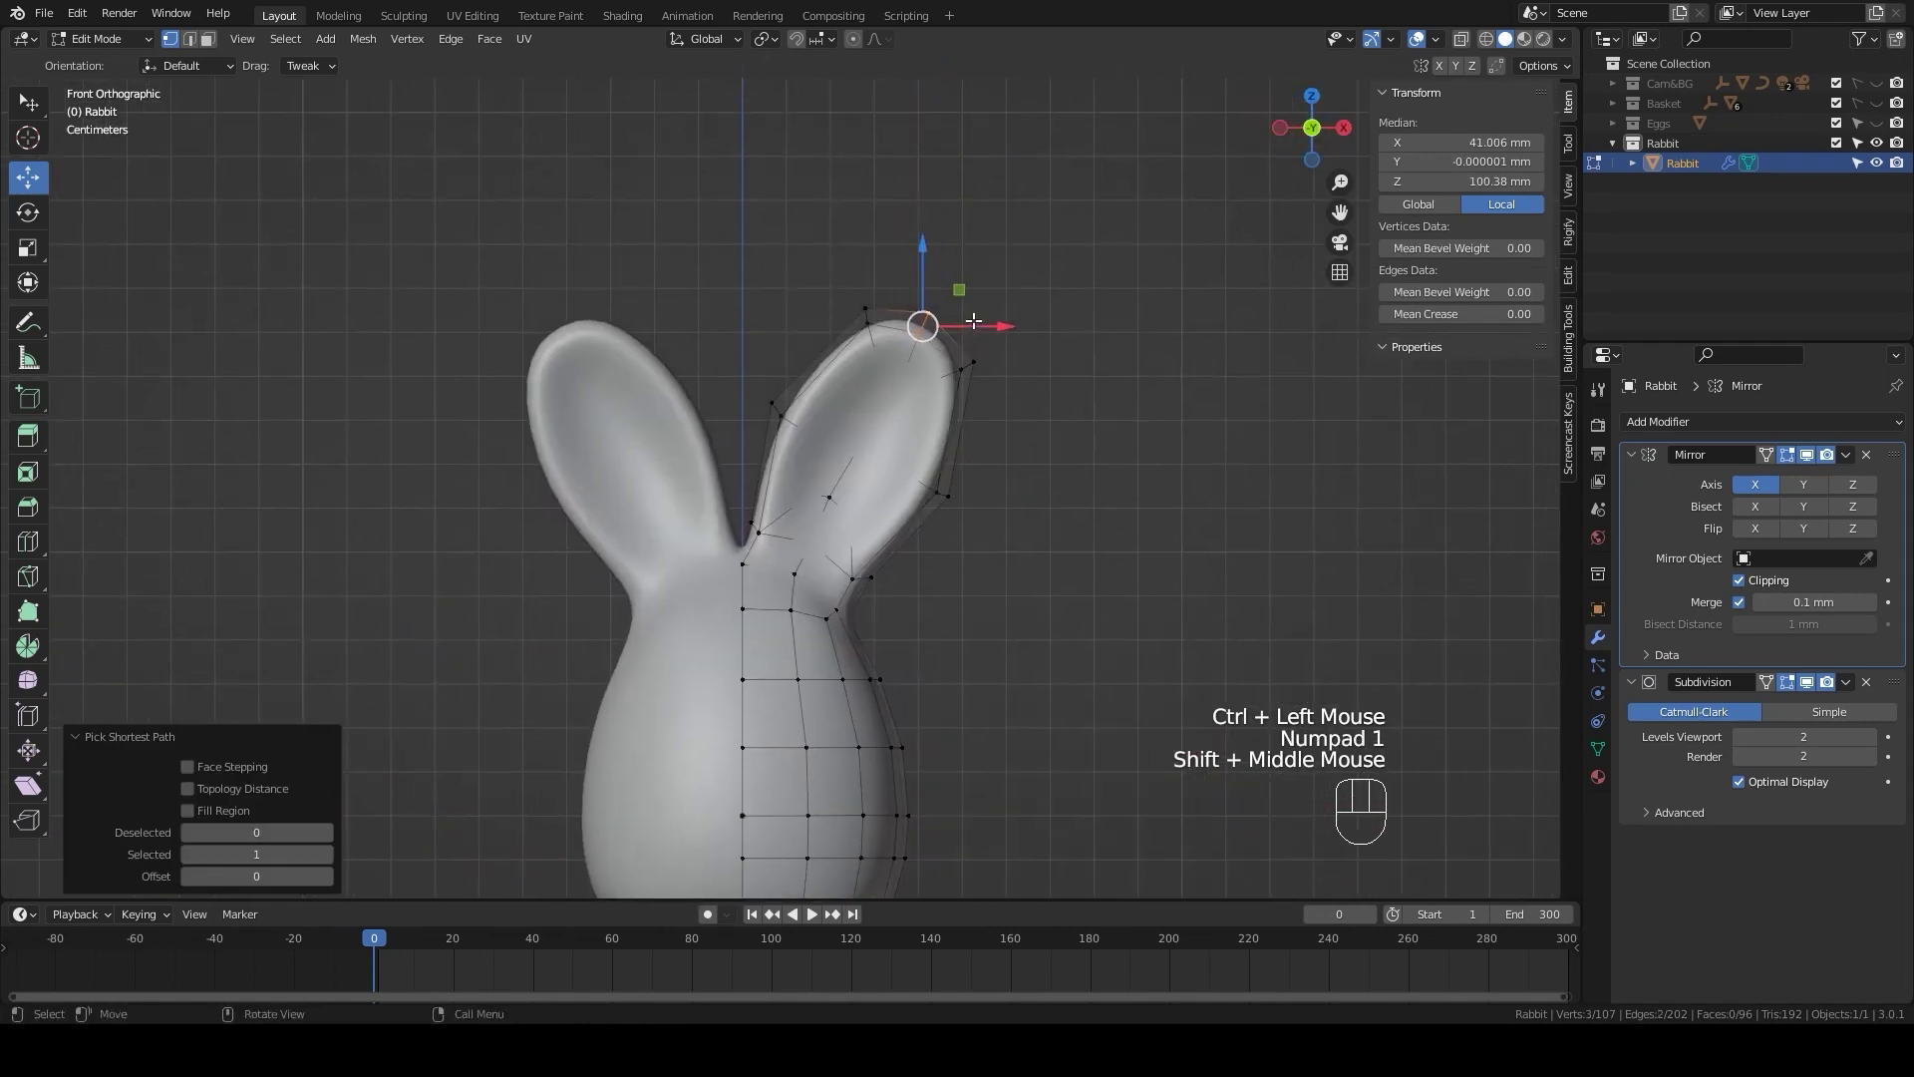
key("g")
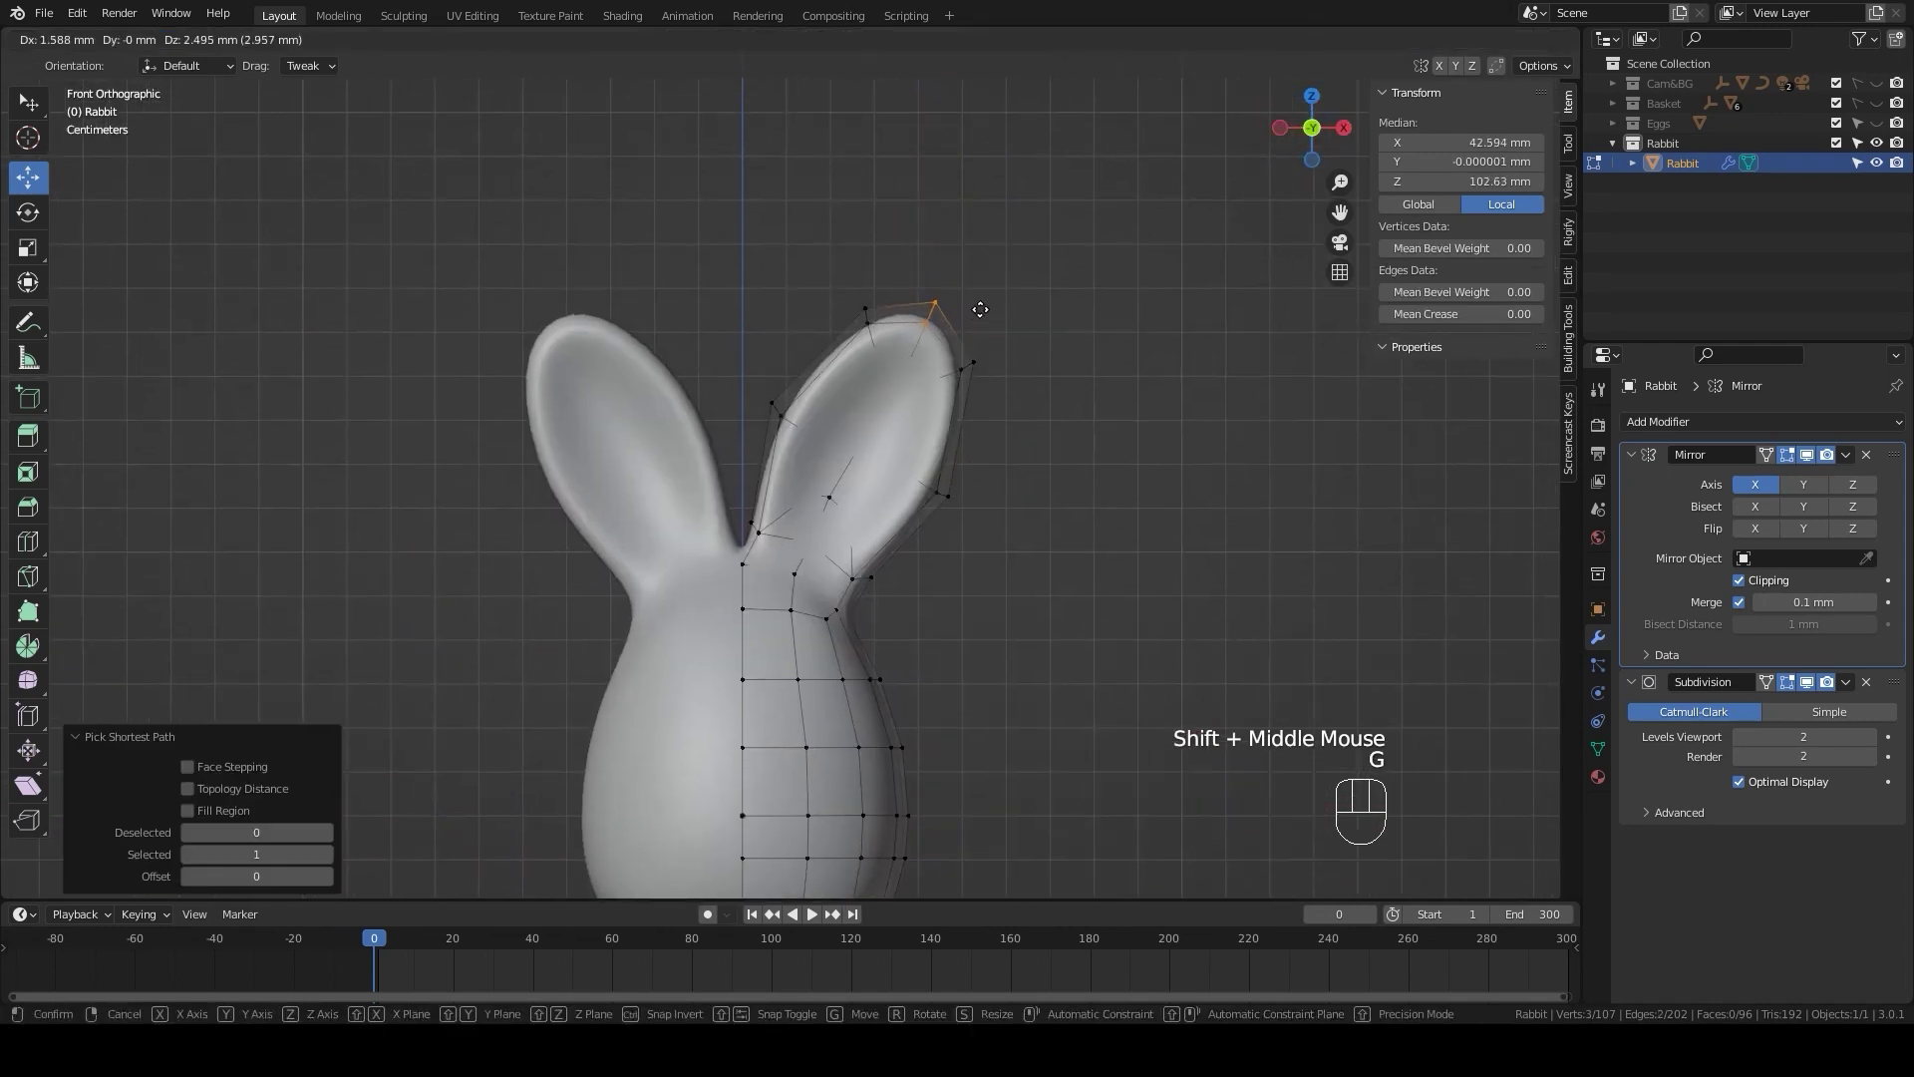
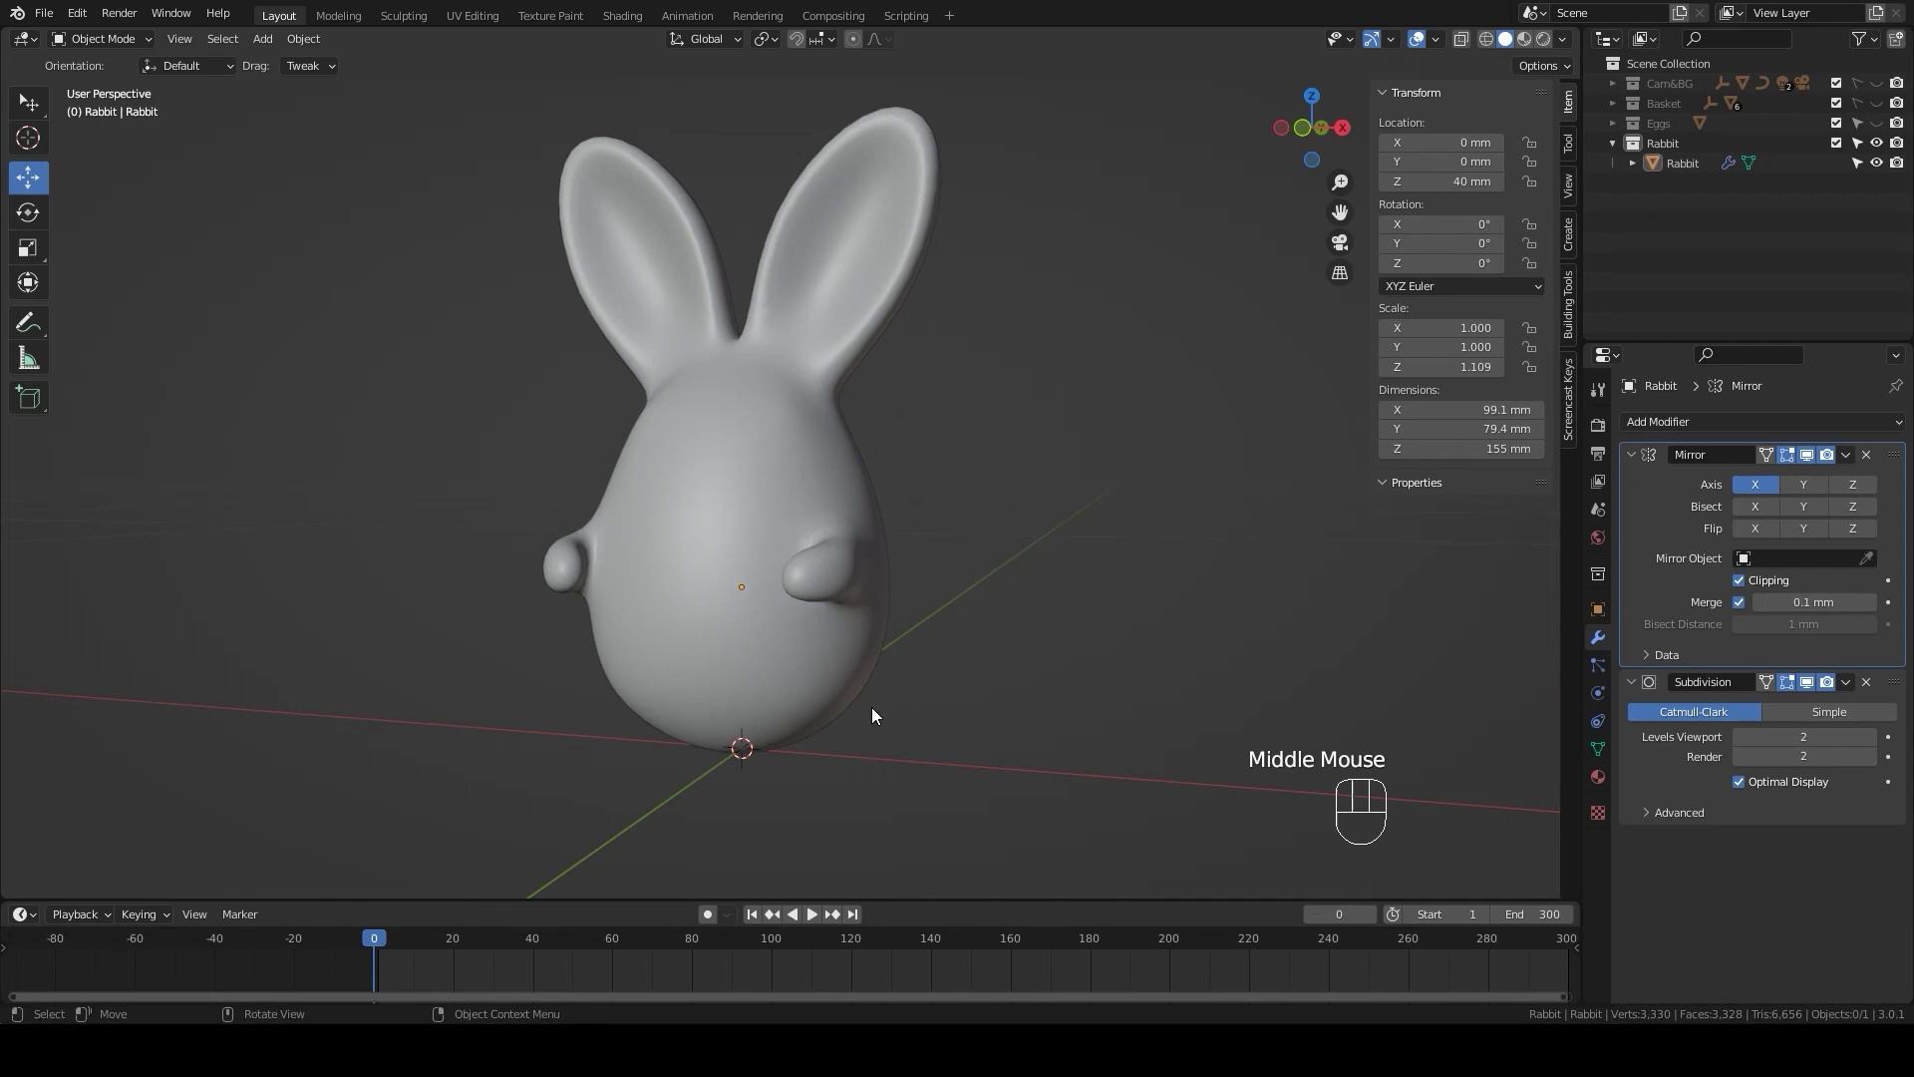
left_click(822, 686)
left_click_drag(878, 754, 917, 693)
- In Edit Mode from front view, level the bottom edge of the body and nudge it downward
key("Tab")
scroll("up", 3)
key("KP_1")
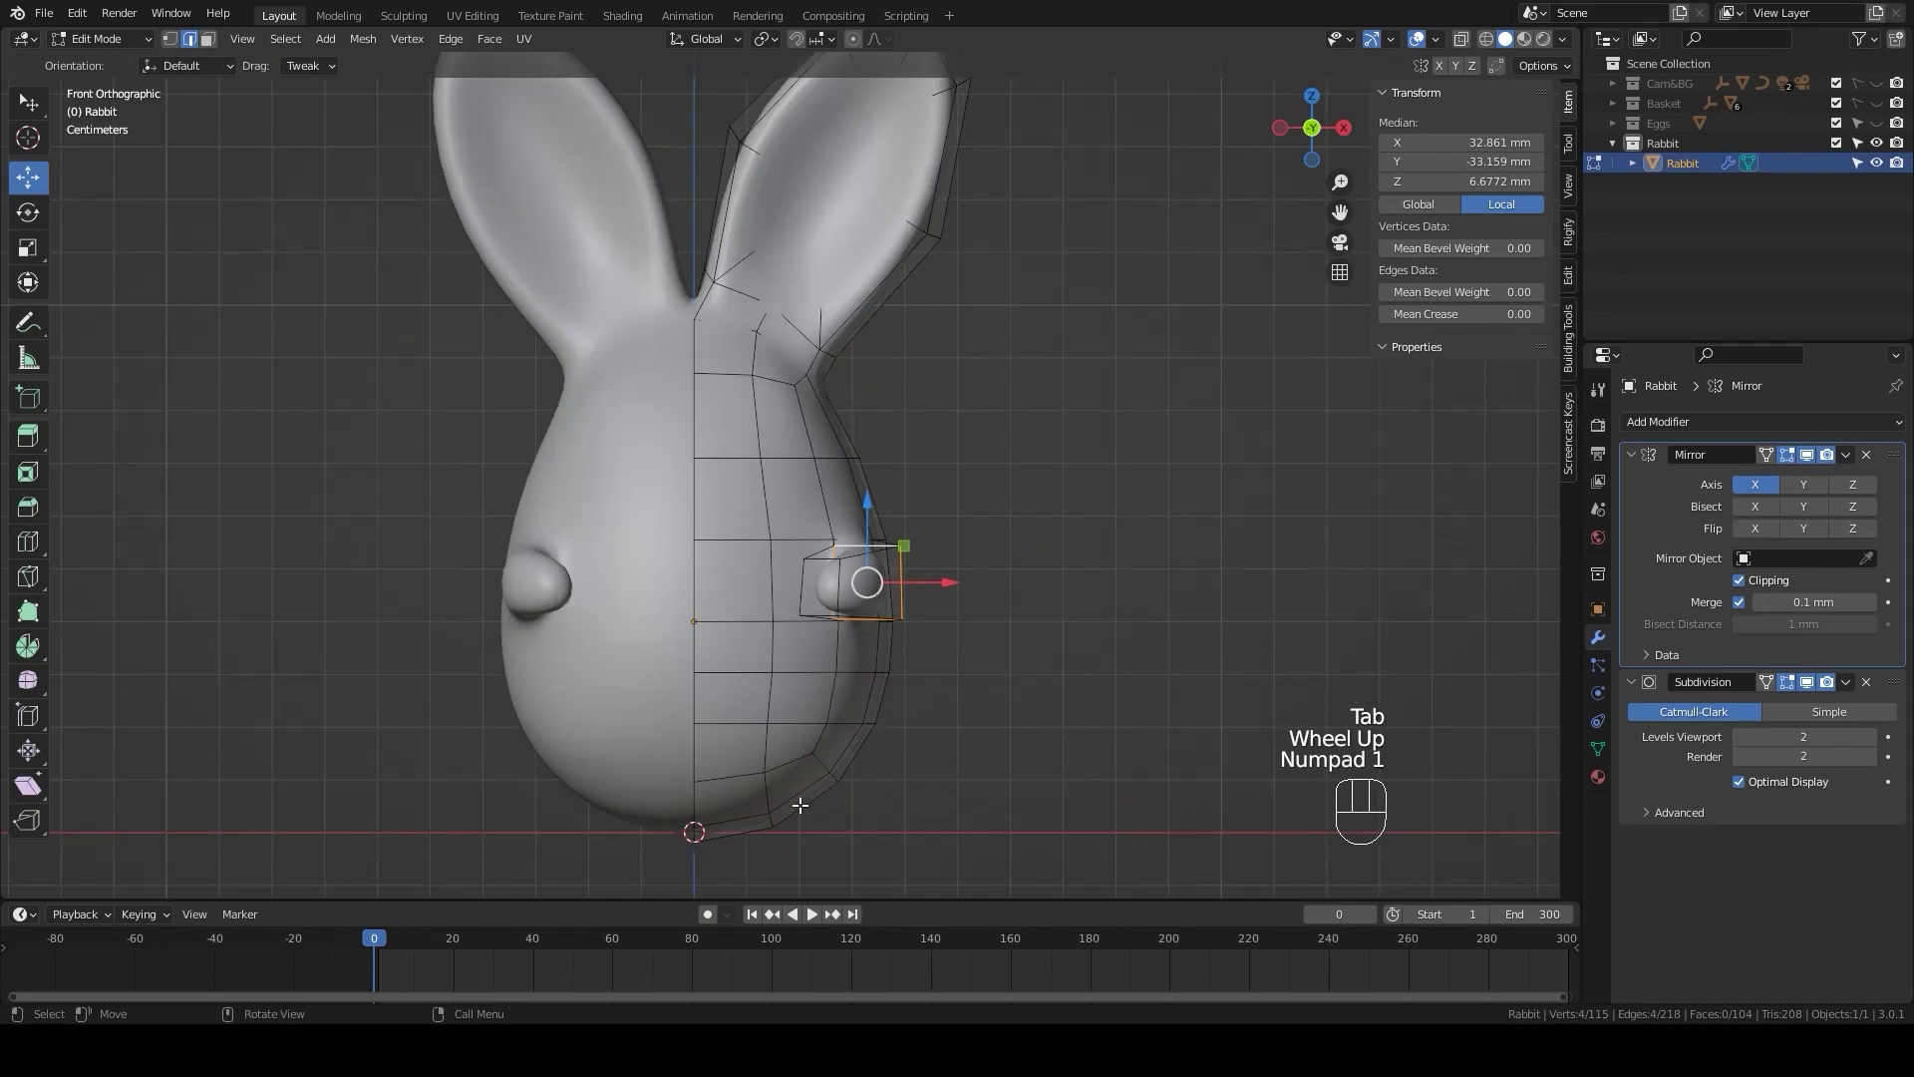
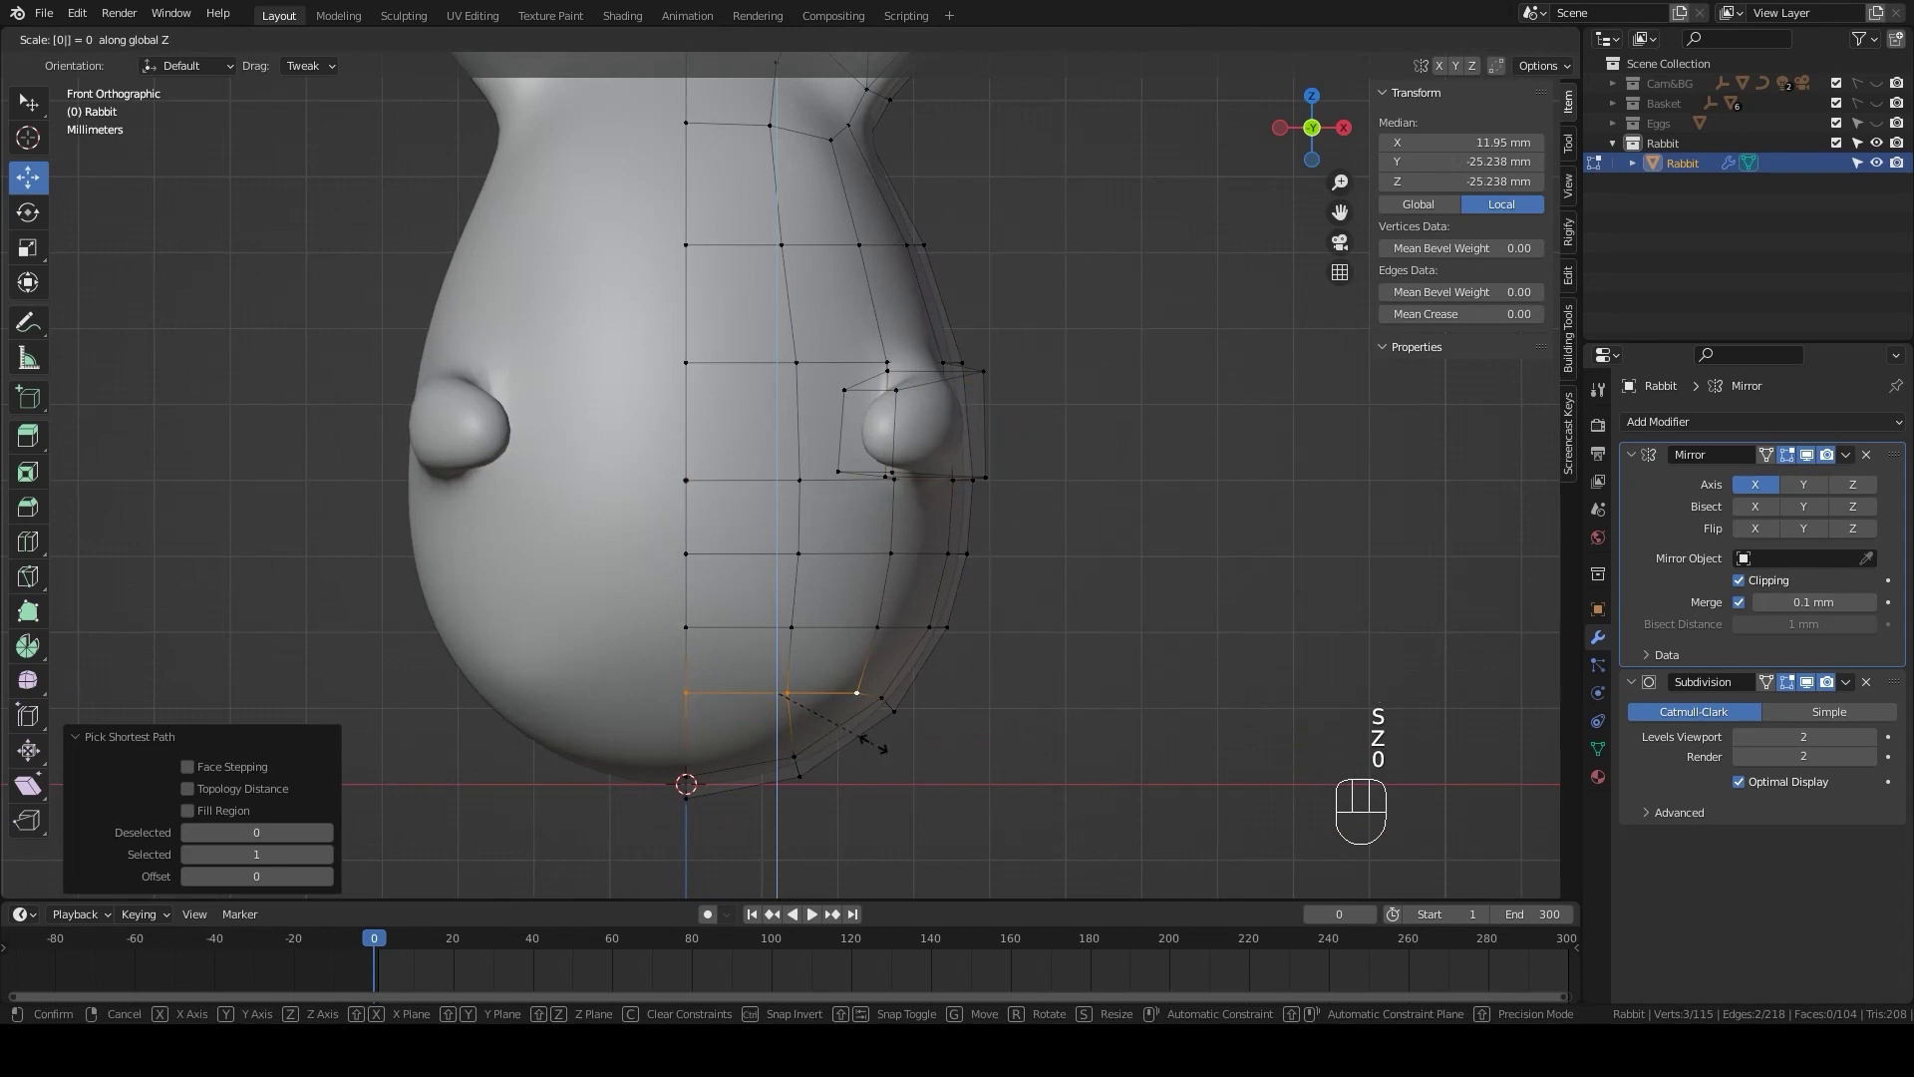
left_click_drag(775, 611, 773, 623)
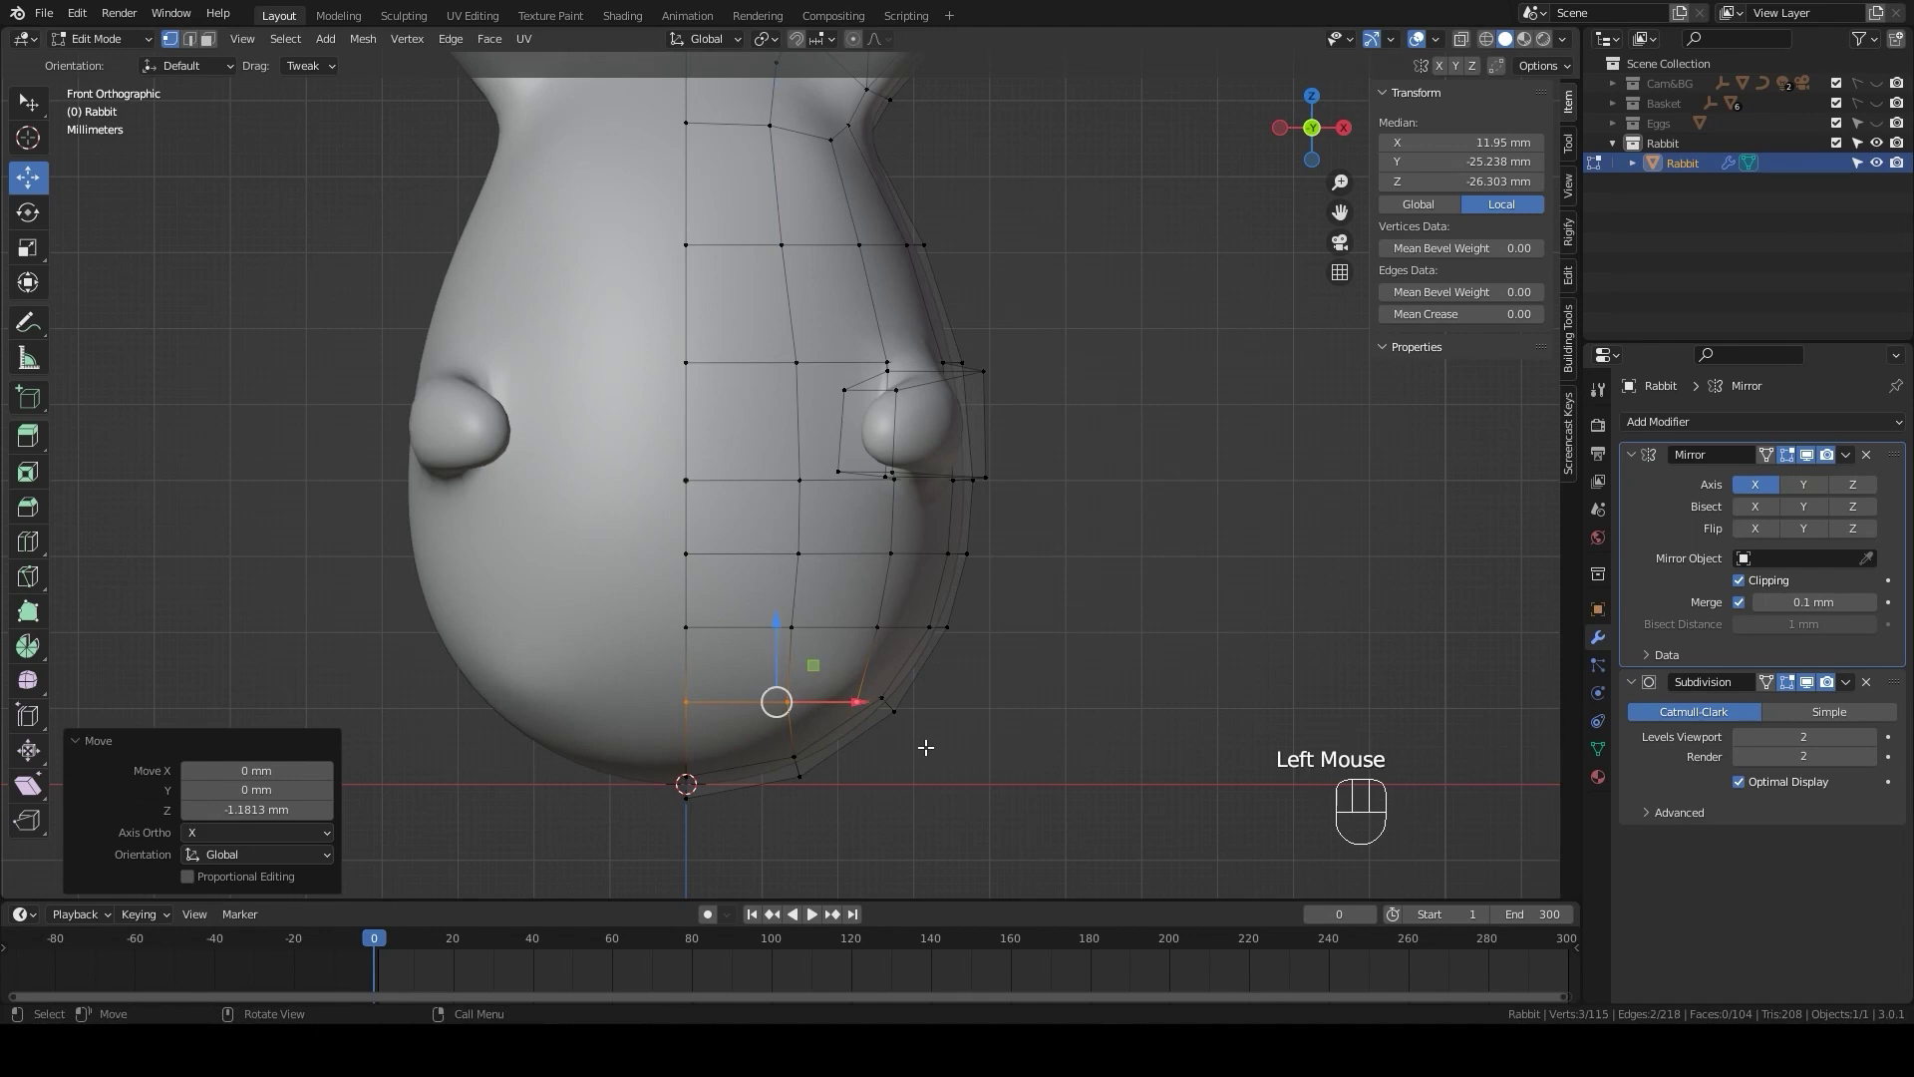
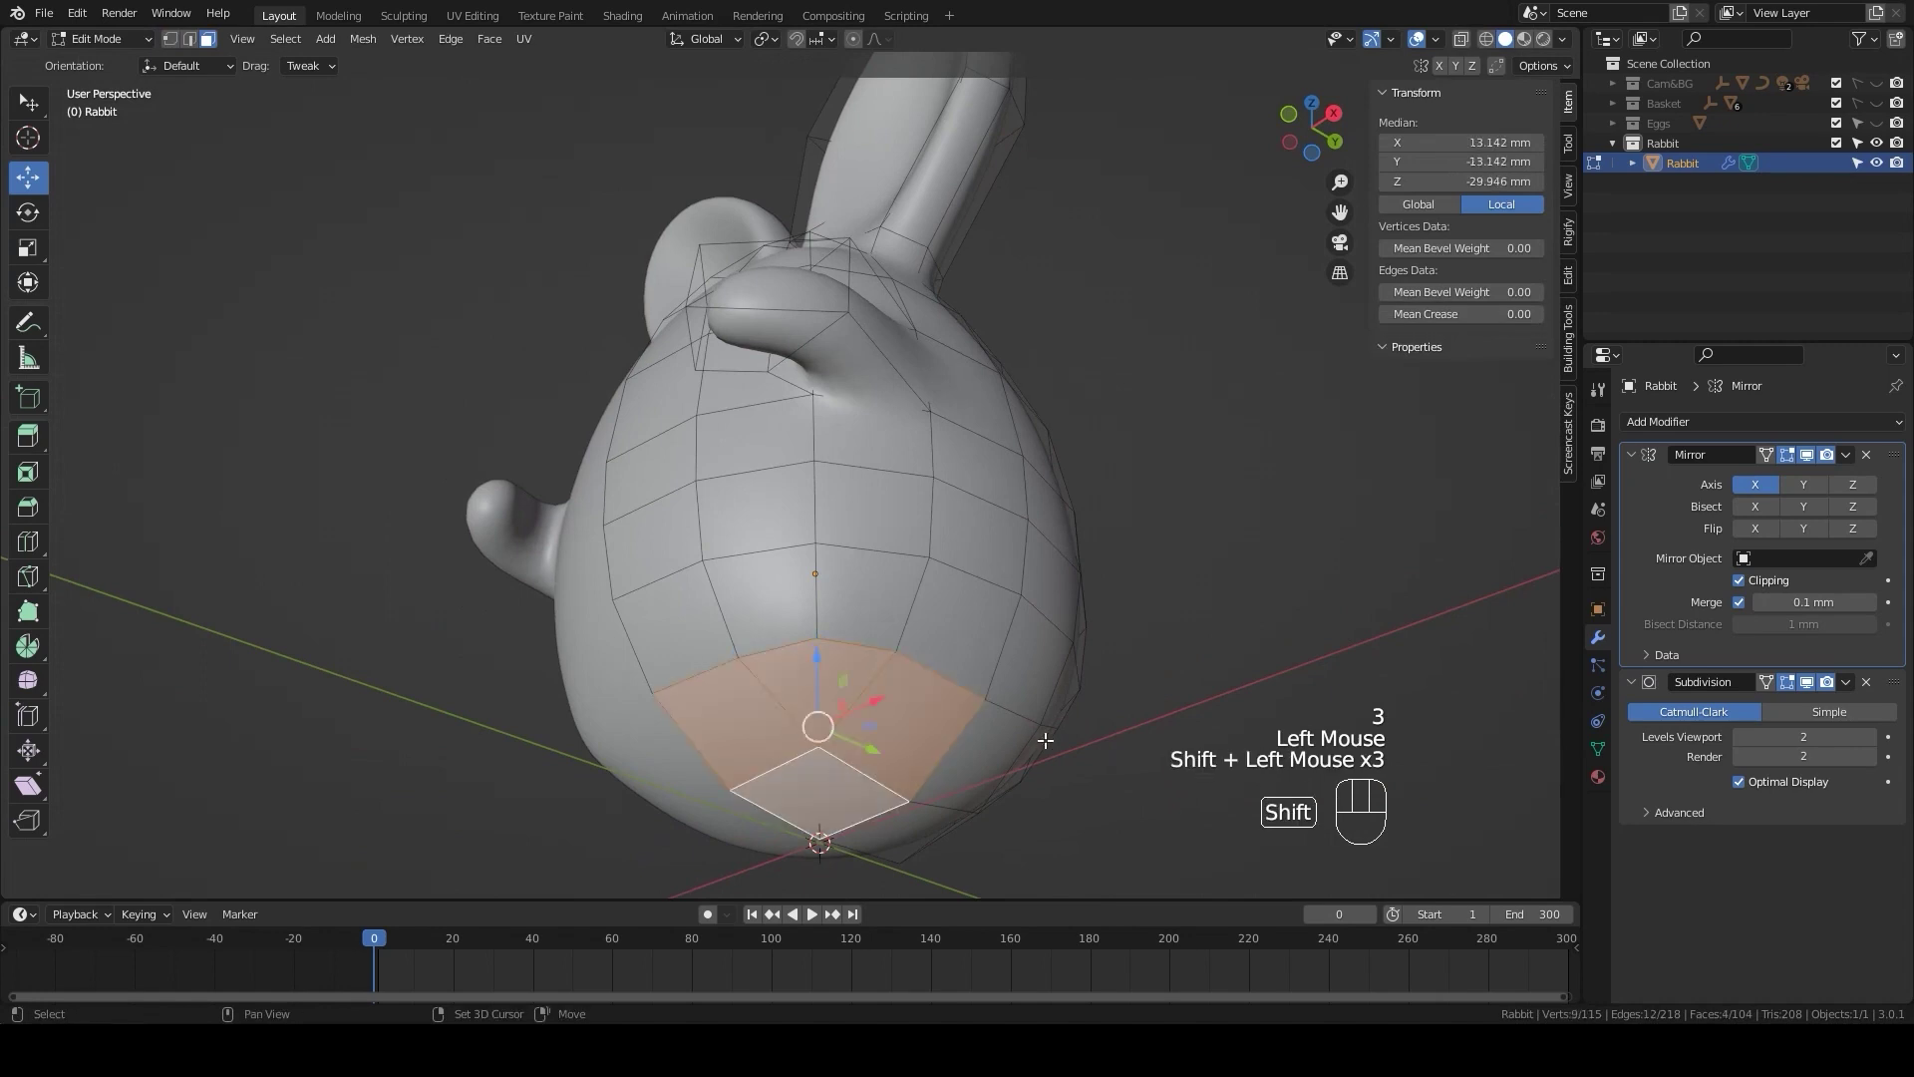
- Inset the selected bottom faces and flatten the inset faces vertically along Z
key("i")
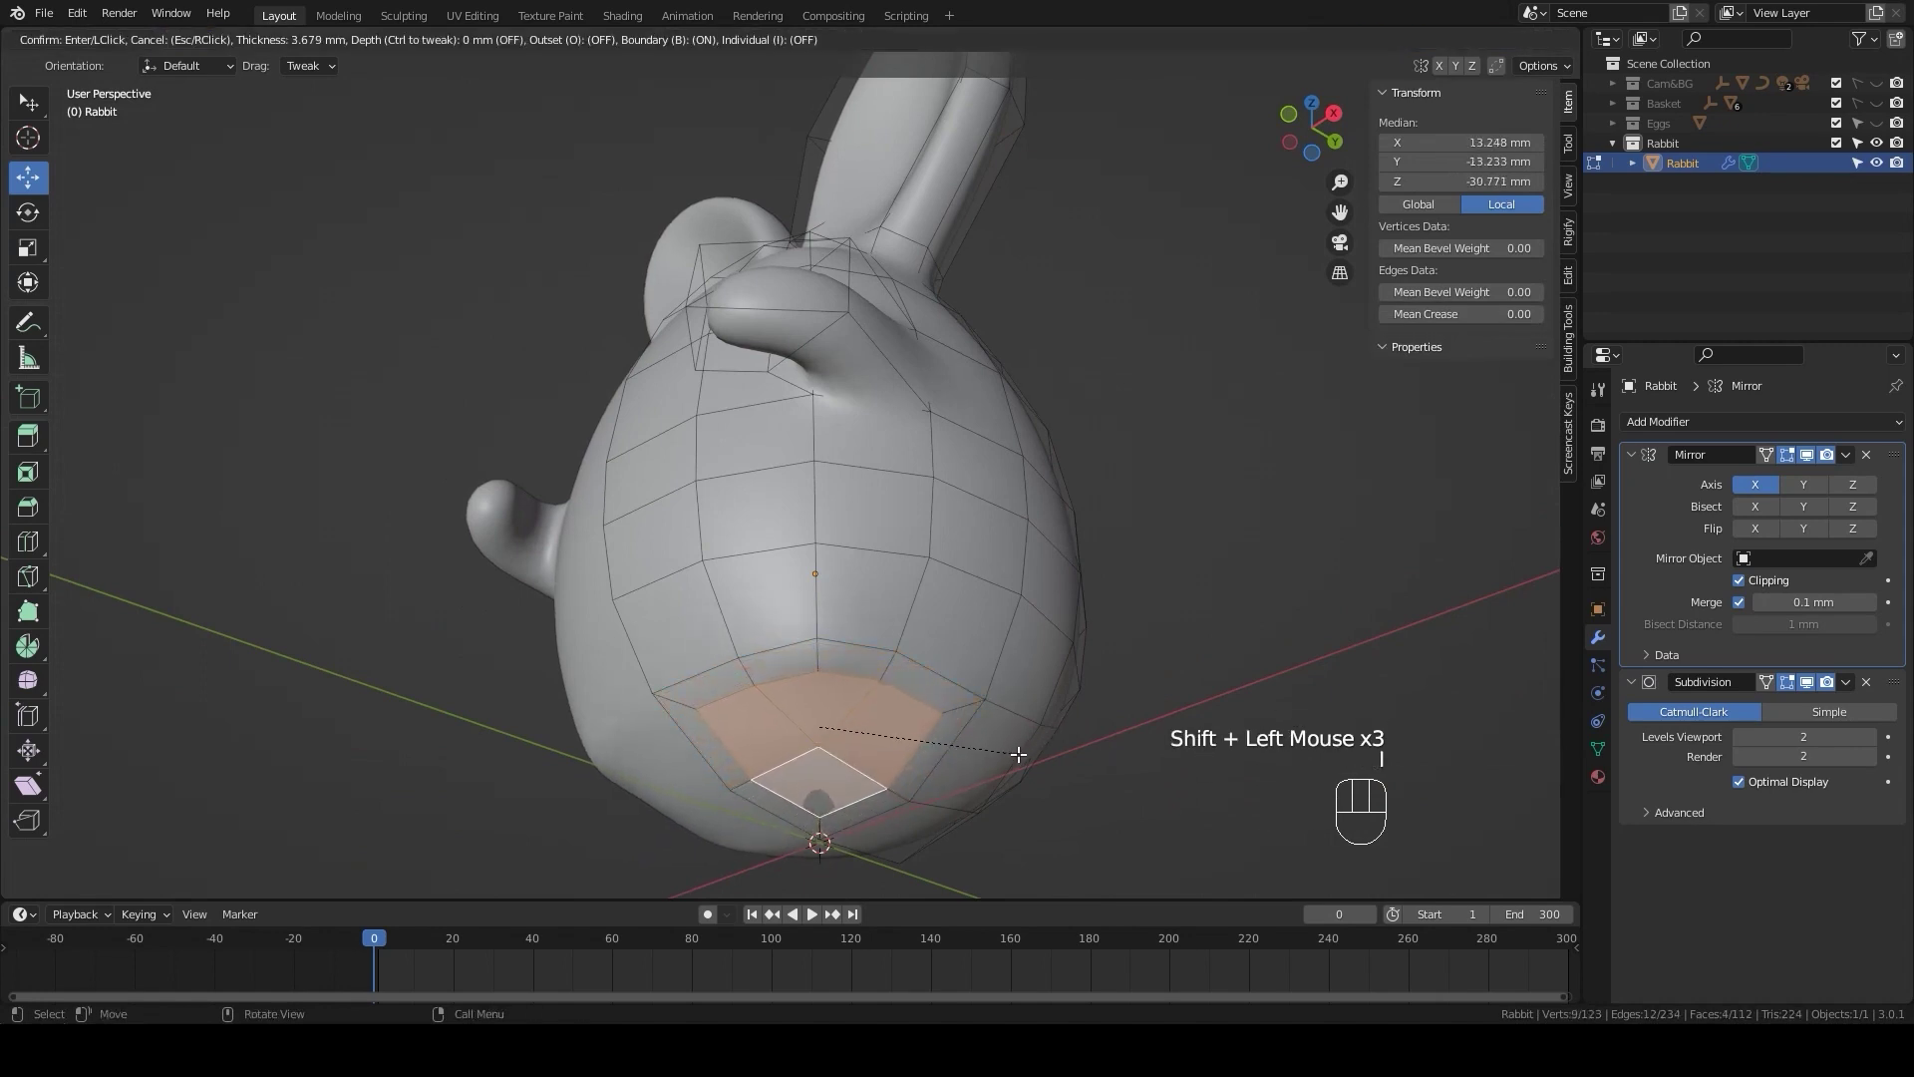
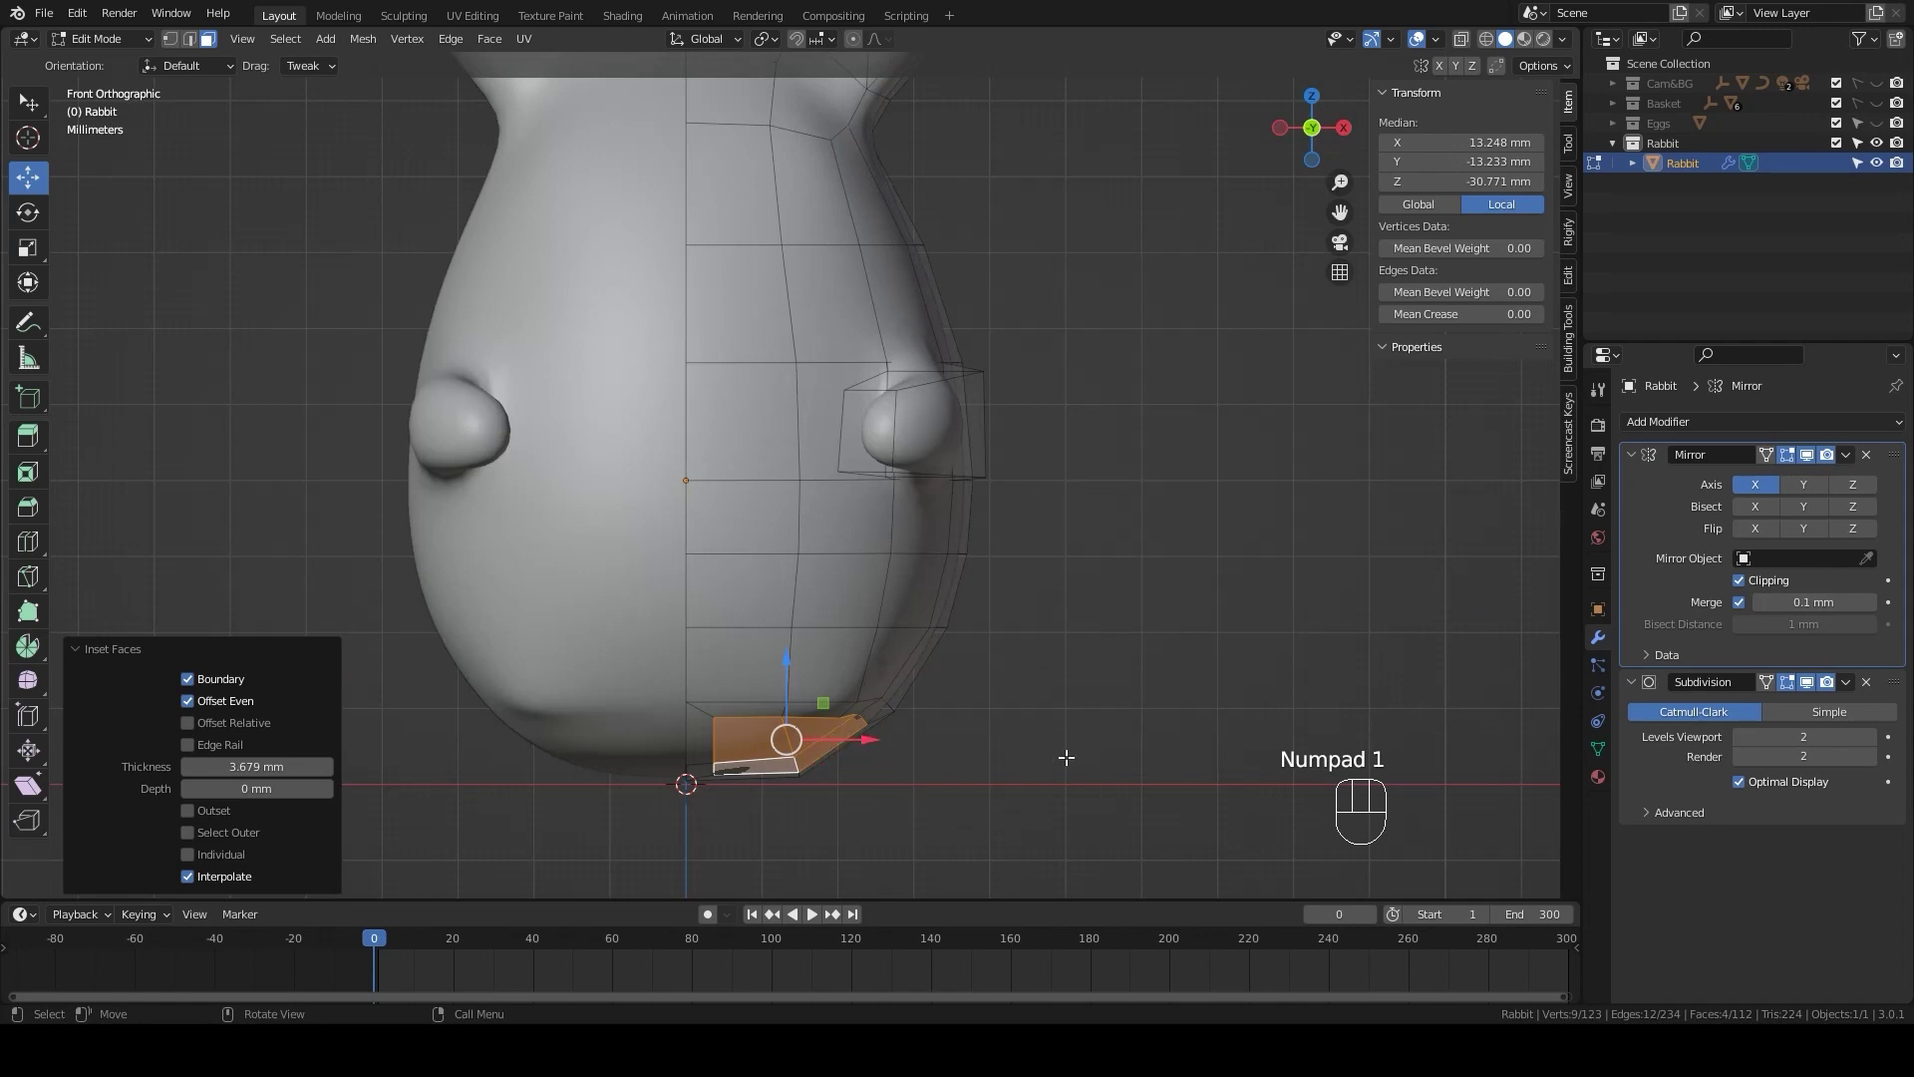
key("s")
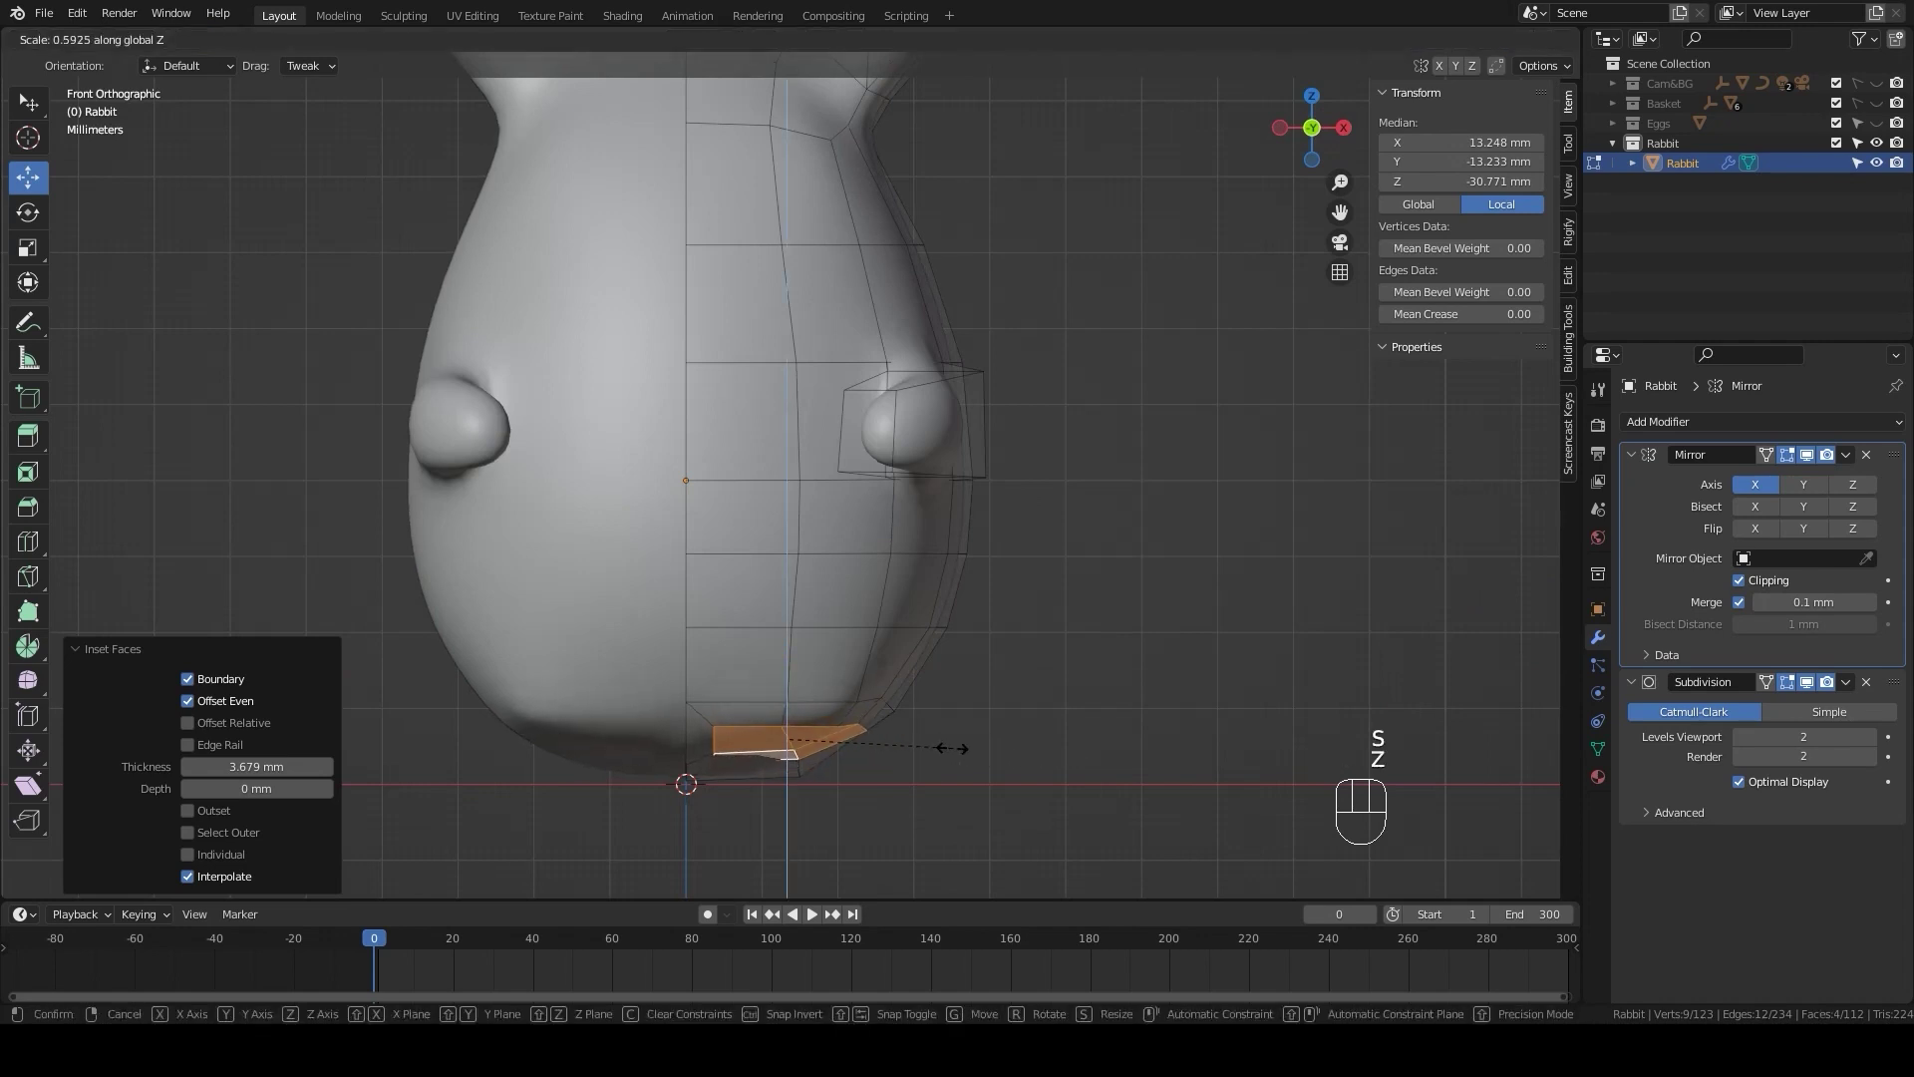
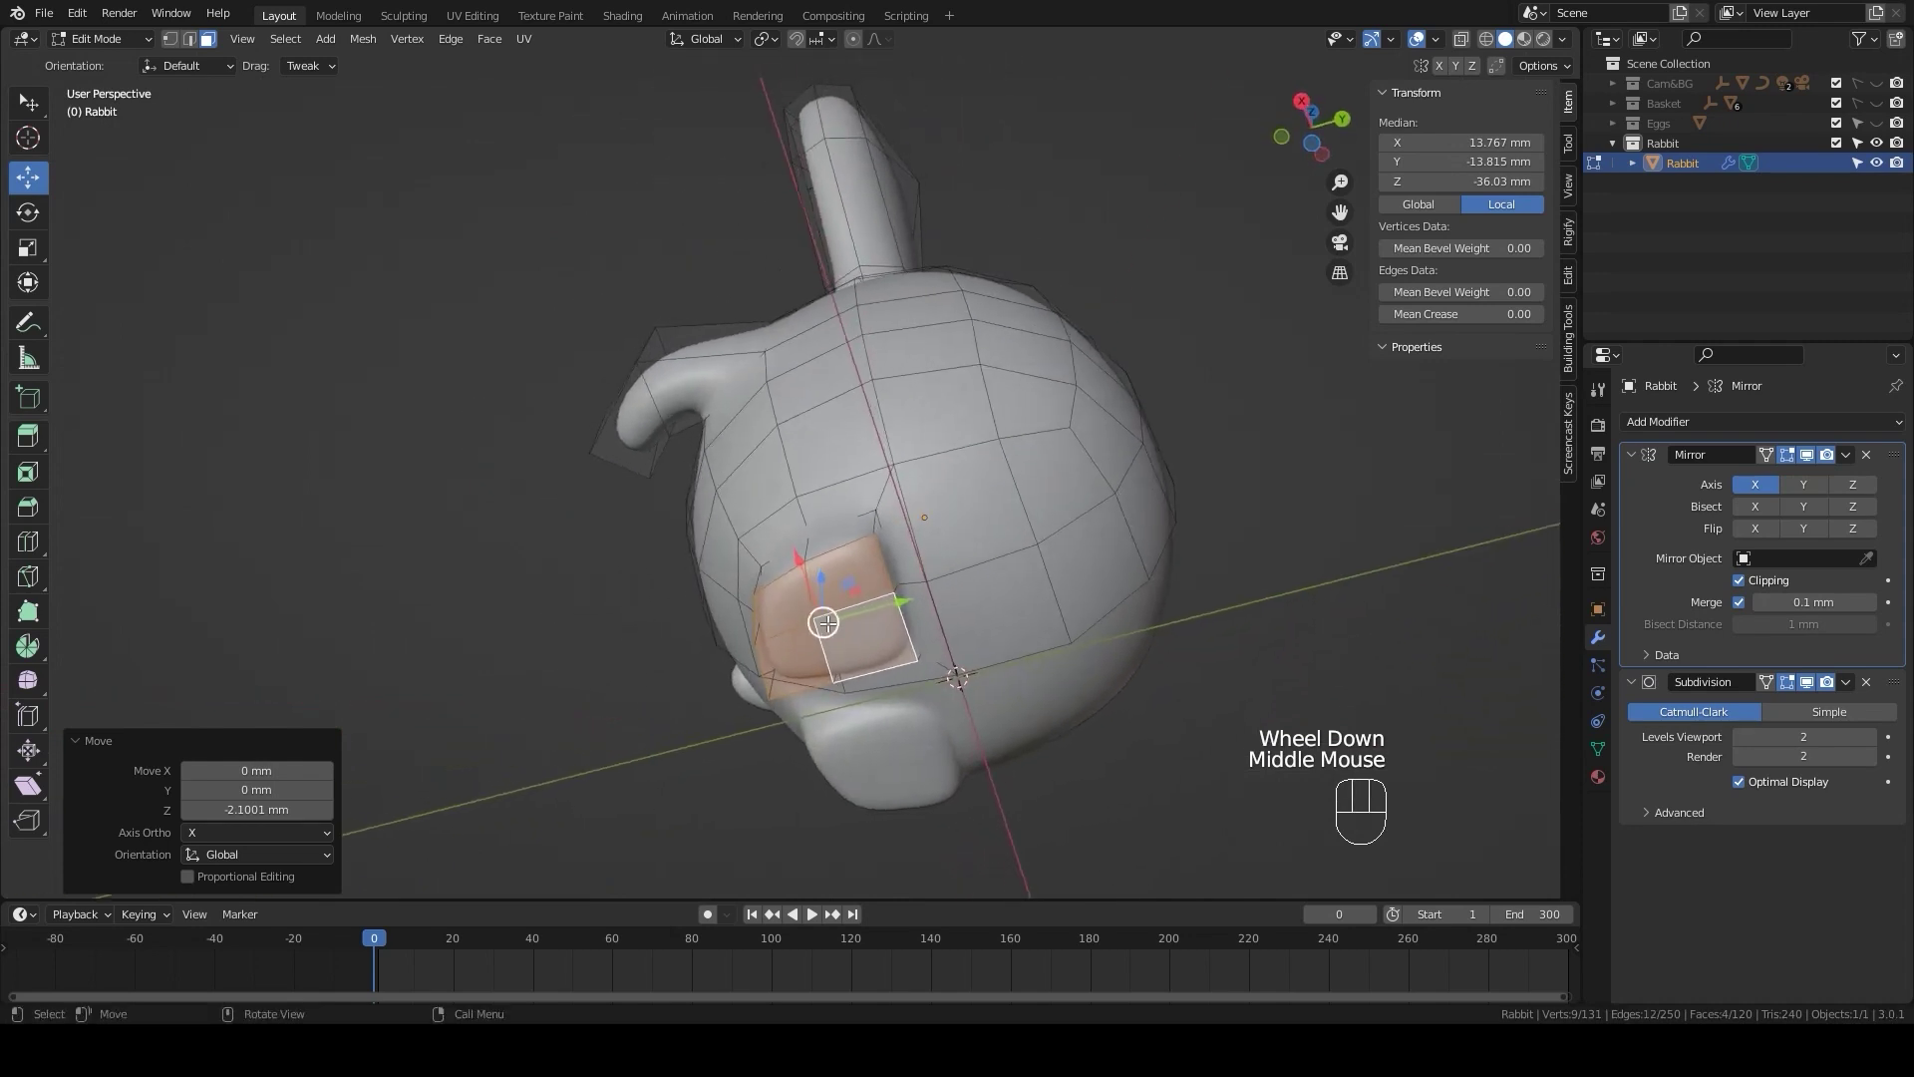
- Slide an underside edge loop along the foot to round its shape
left_click(936, 572)
key("g")
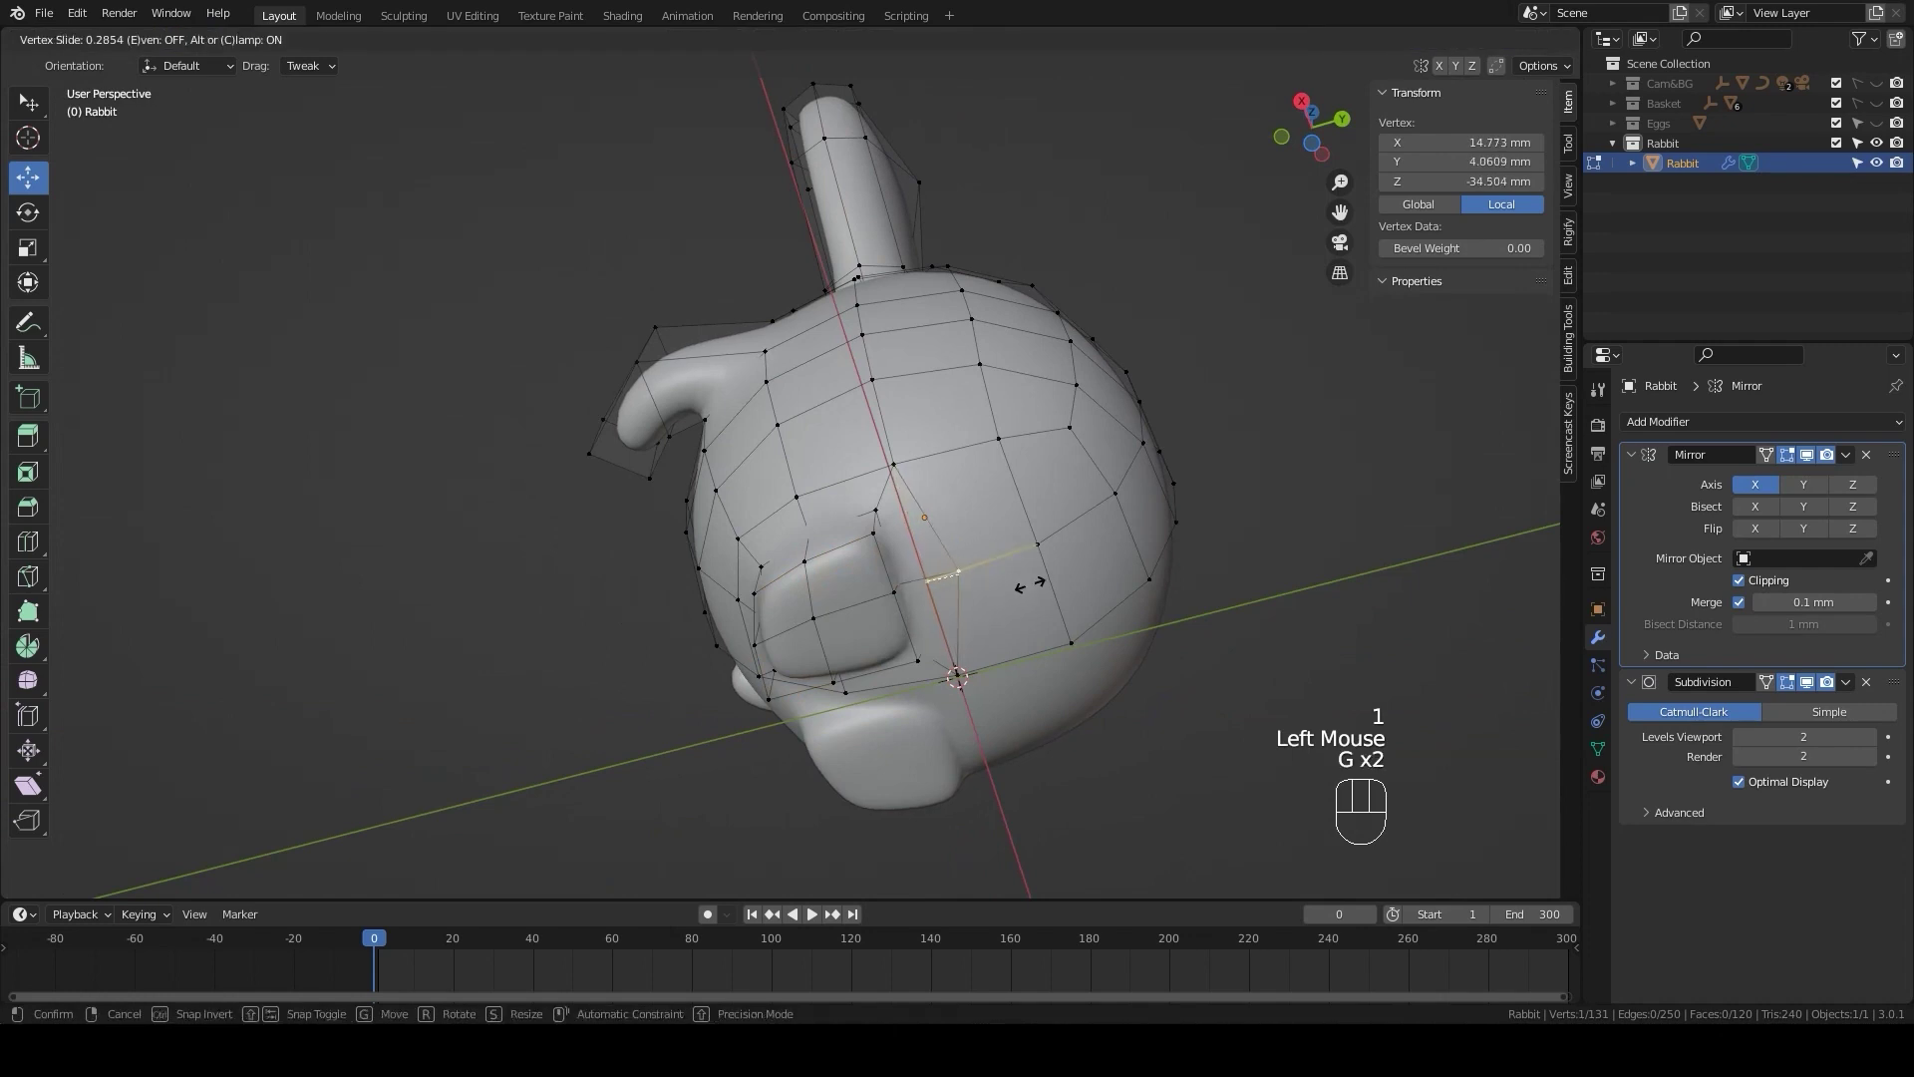
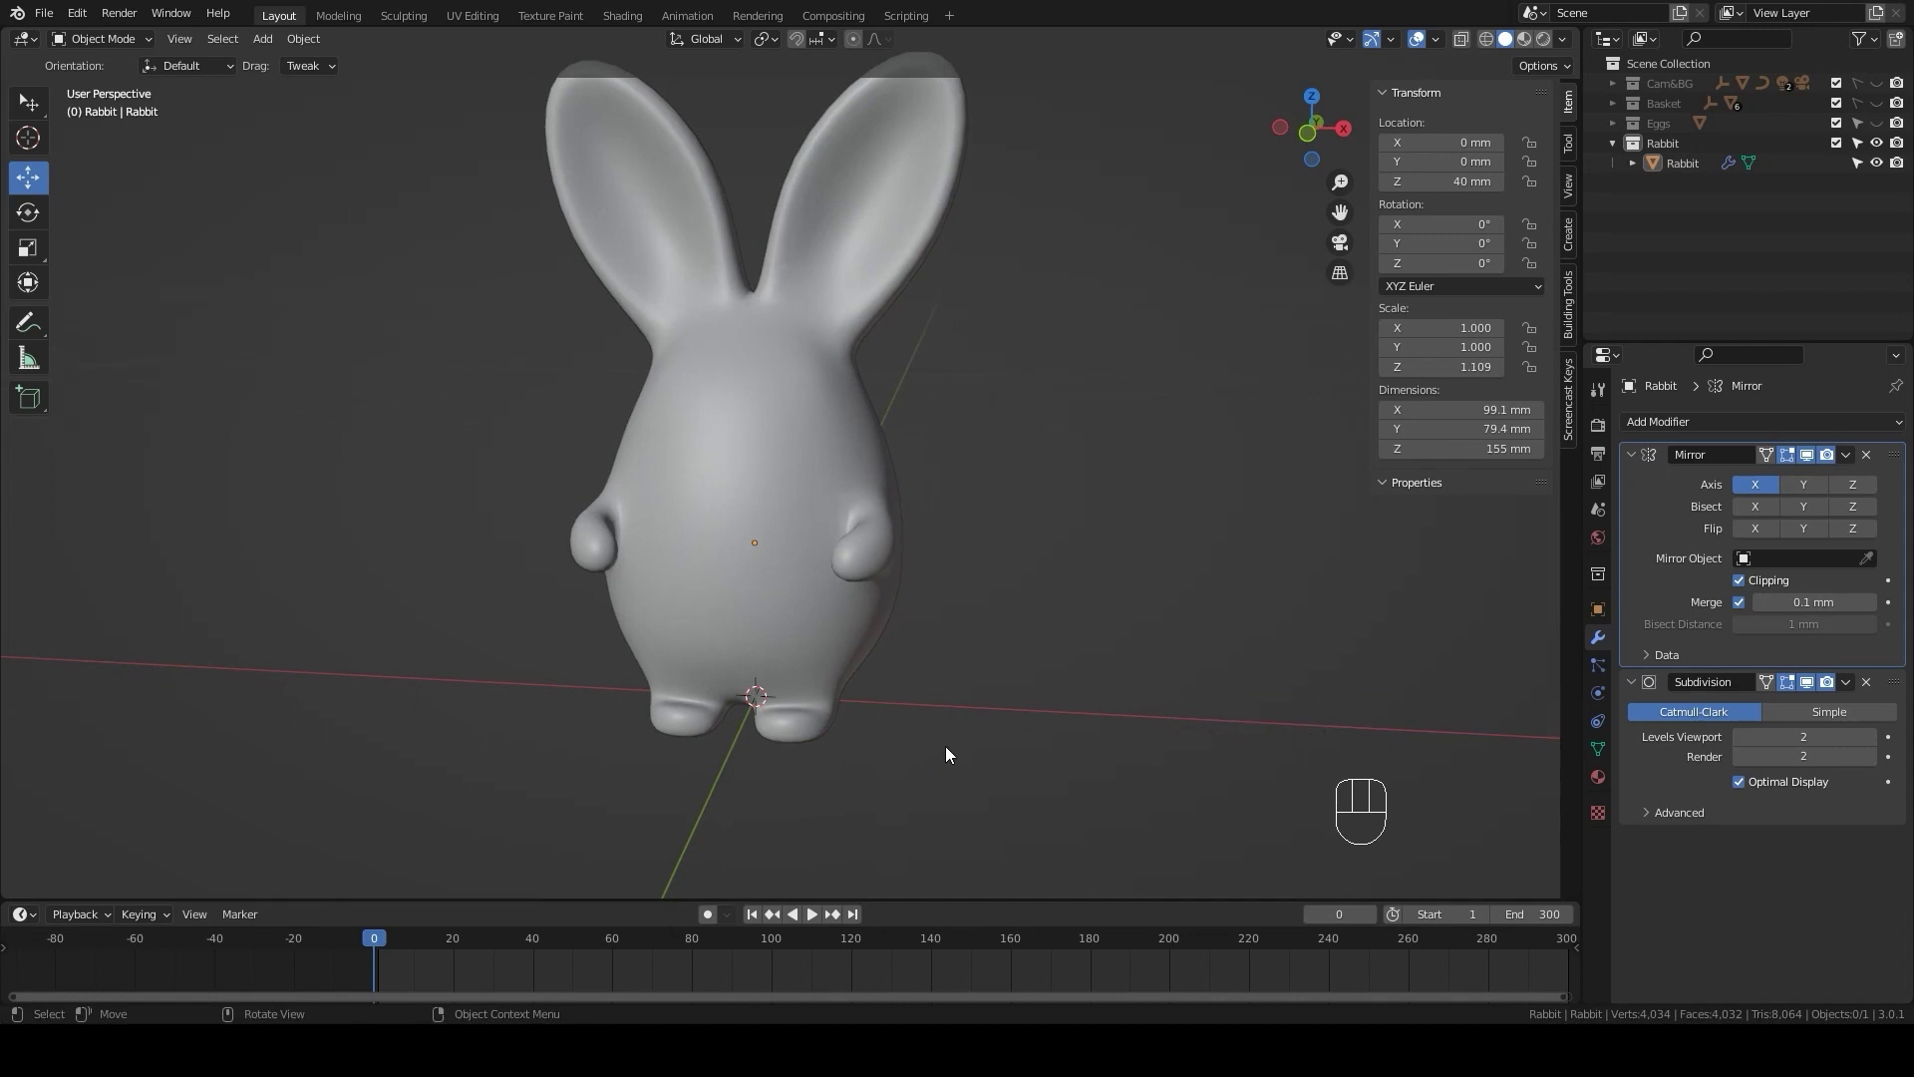
- Add a UV Sphere from side view and give it Subdivision and Shade Smooth
key("KP_3")
left_click_drag(1079, 682, 905, 627)
key("shift+a")
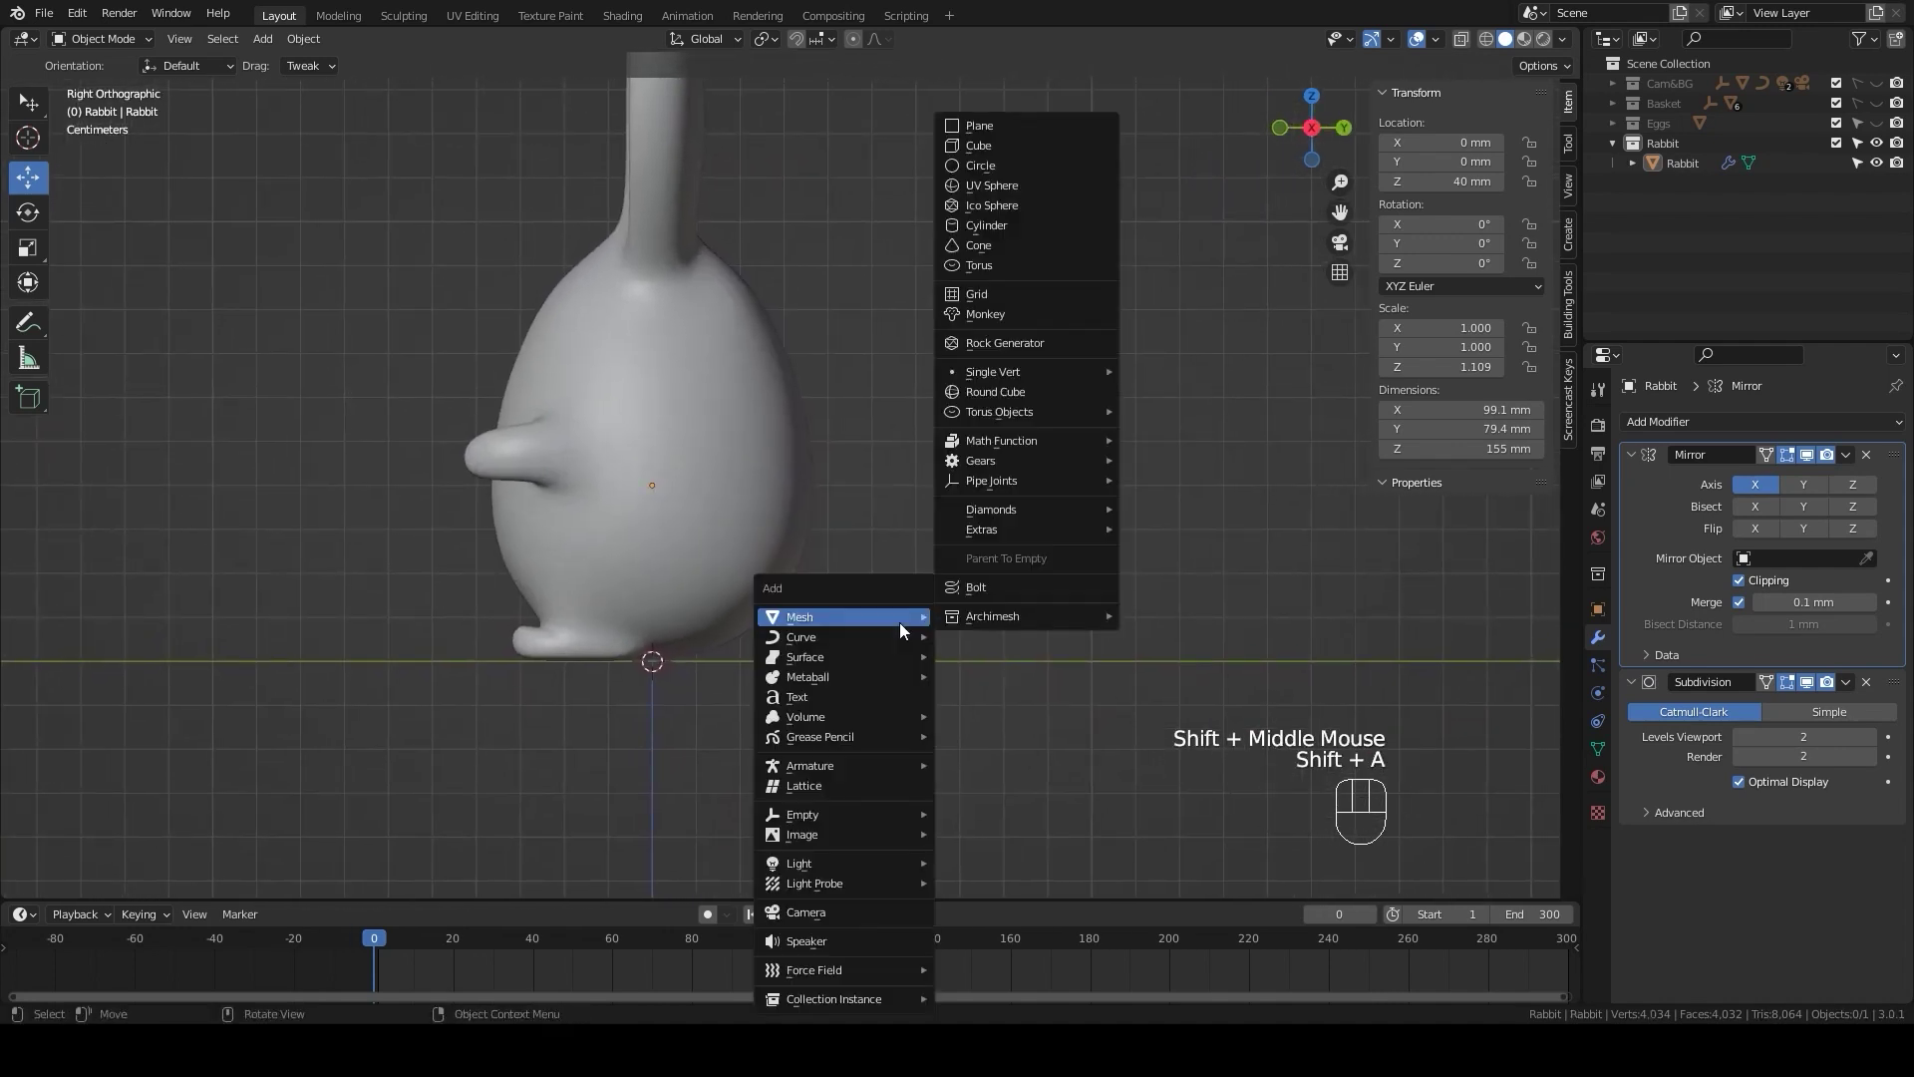
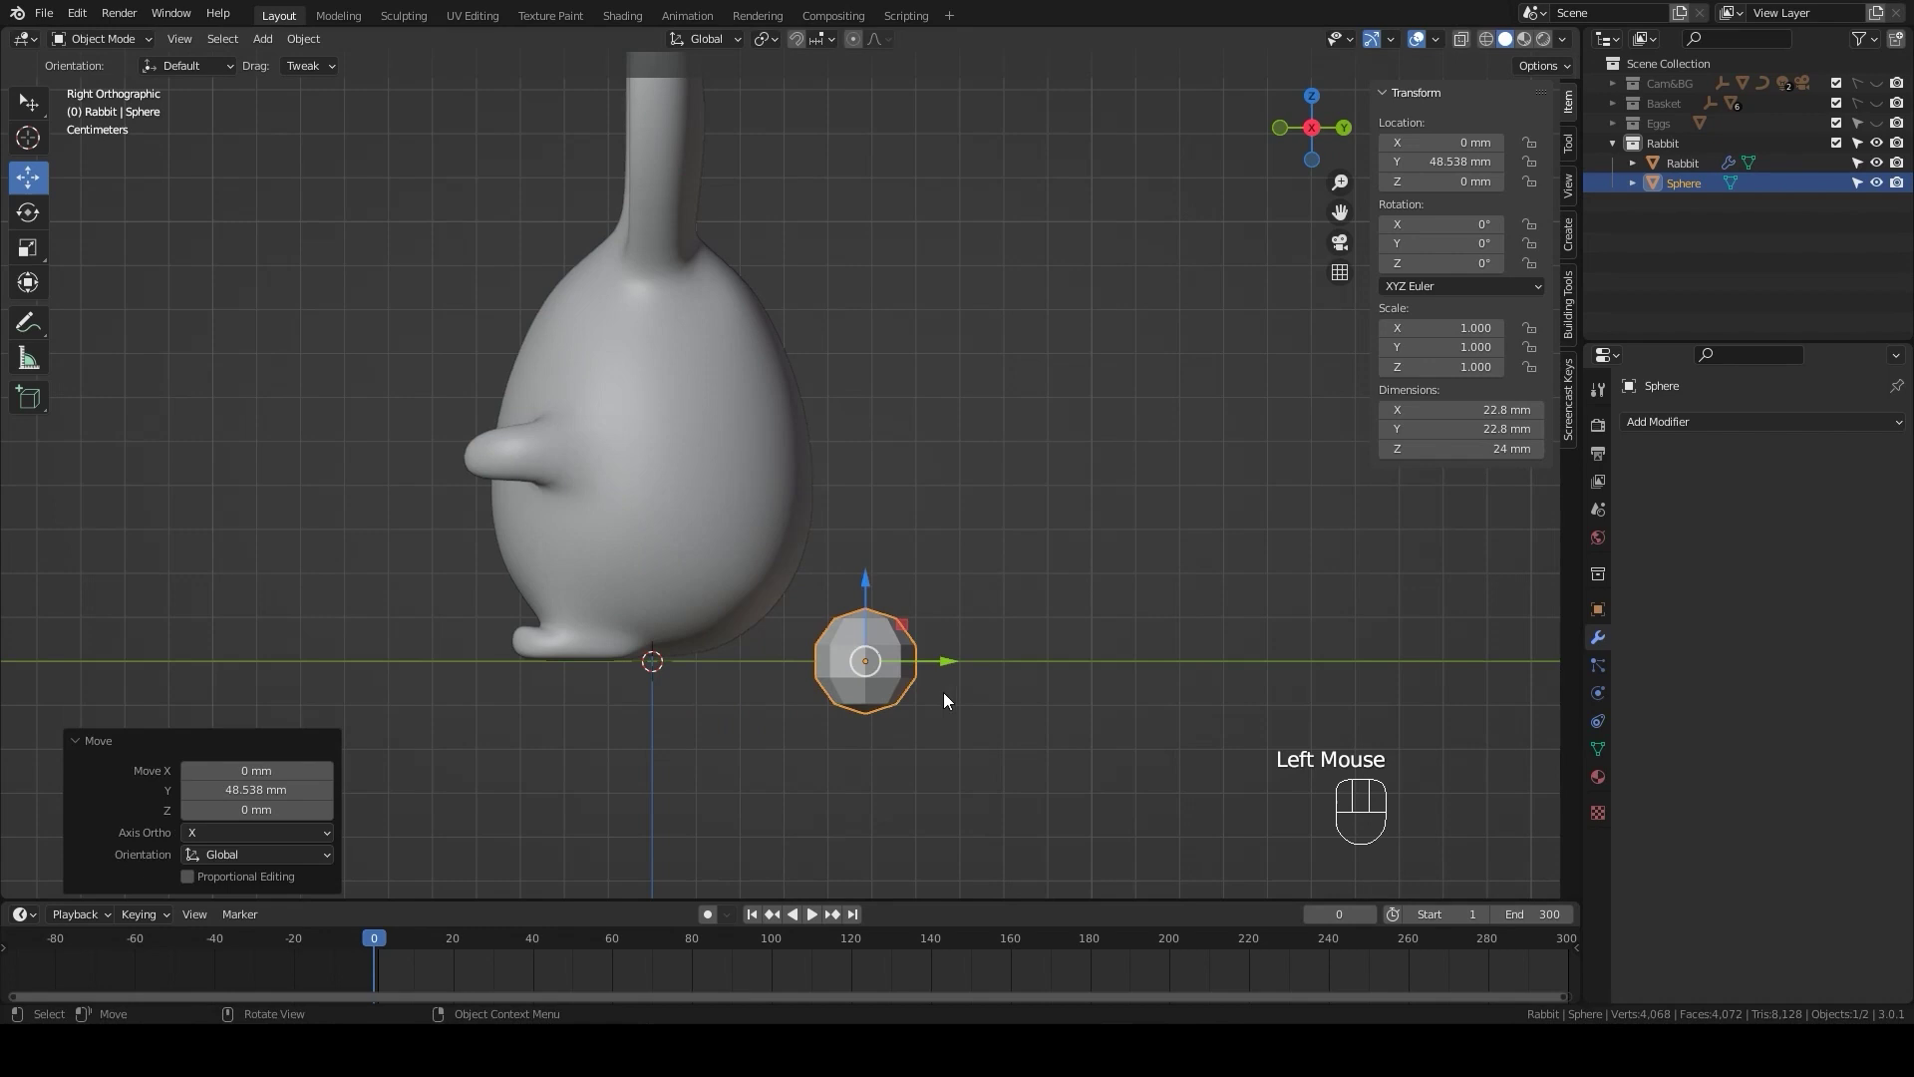
scroll("up", 3)
left_click_drag(937, 707, 939, 610)
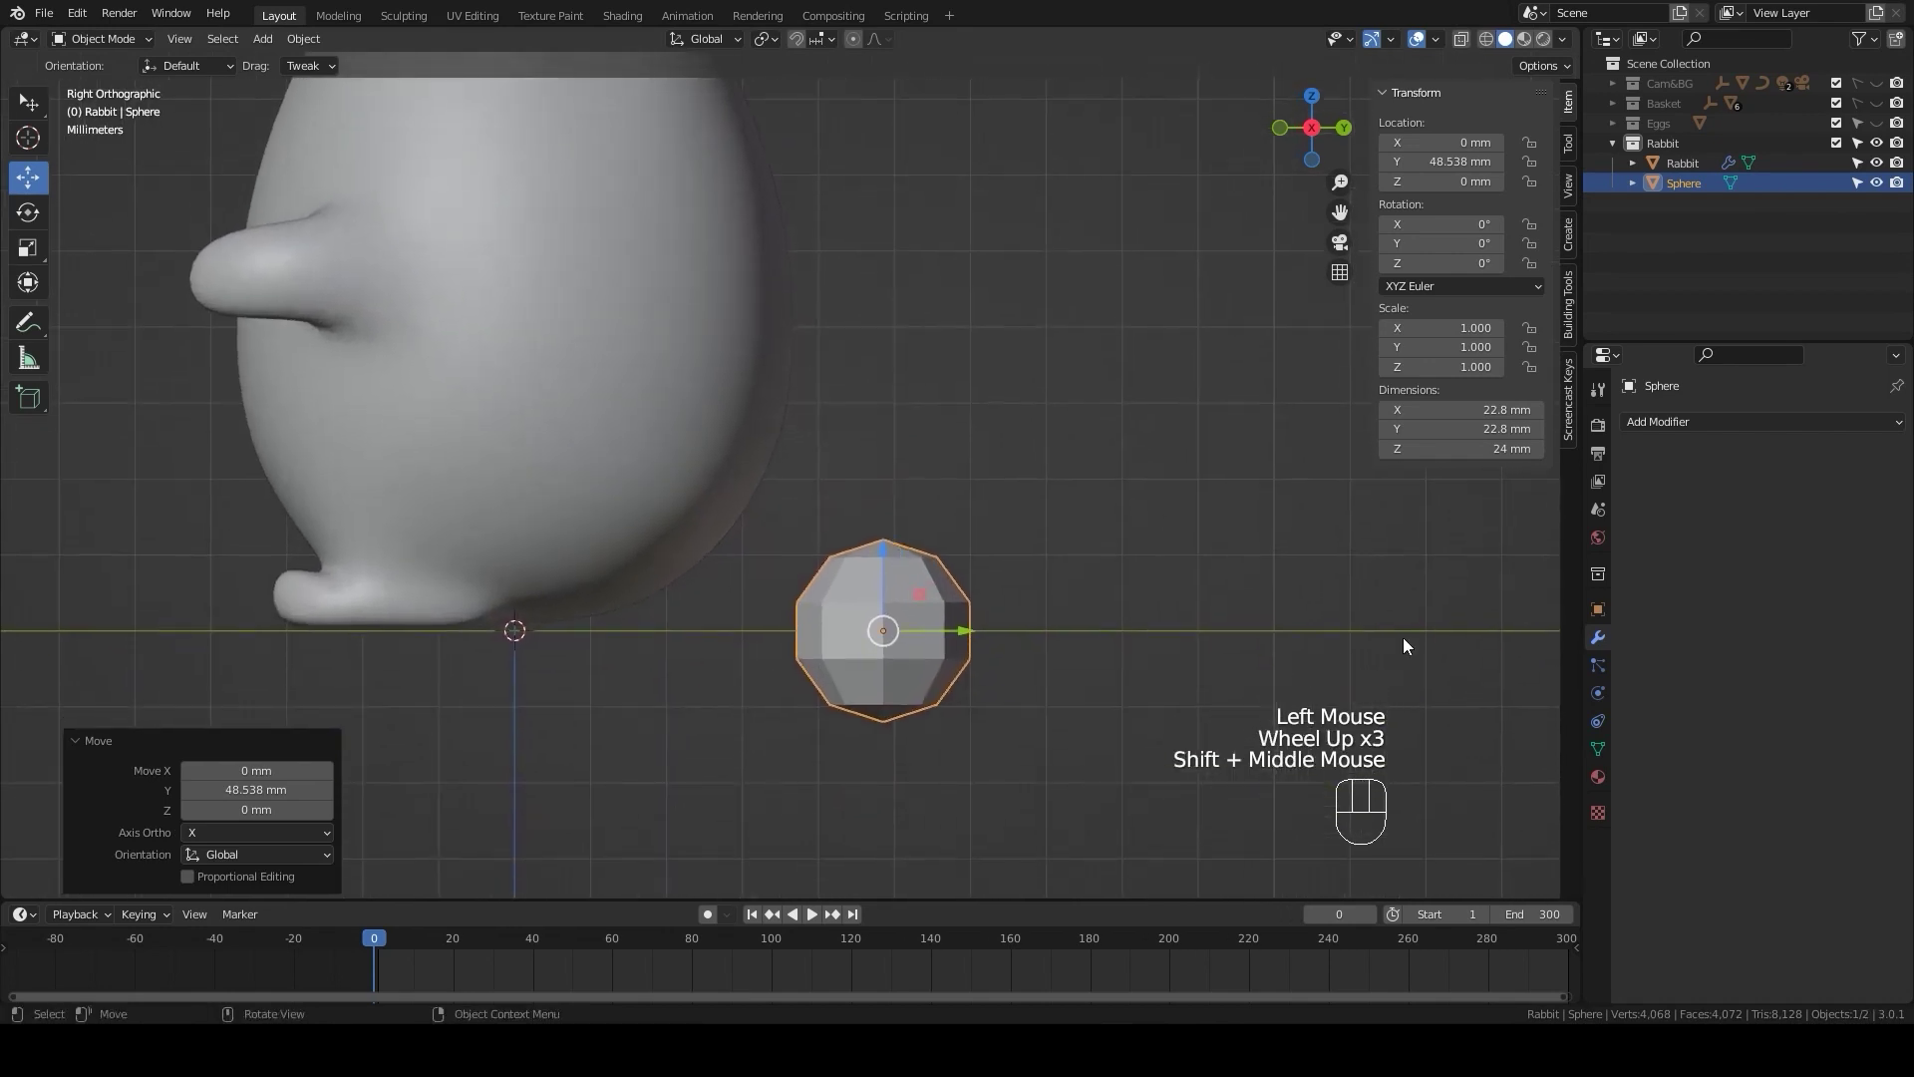
left_click(1551, 787)
left_click(1877, 517)
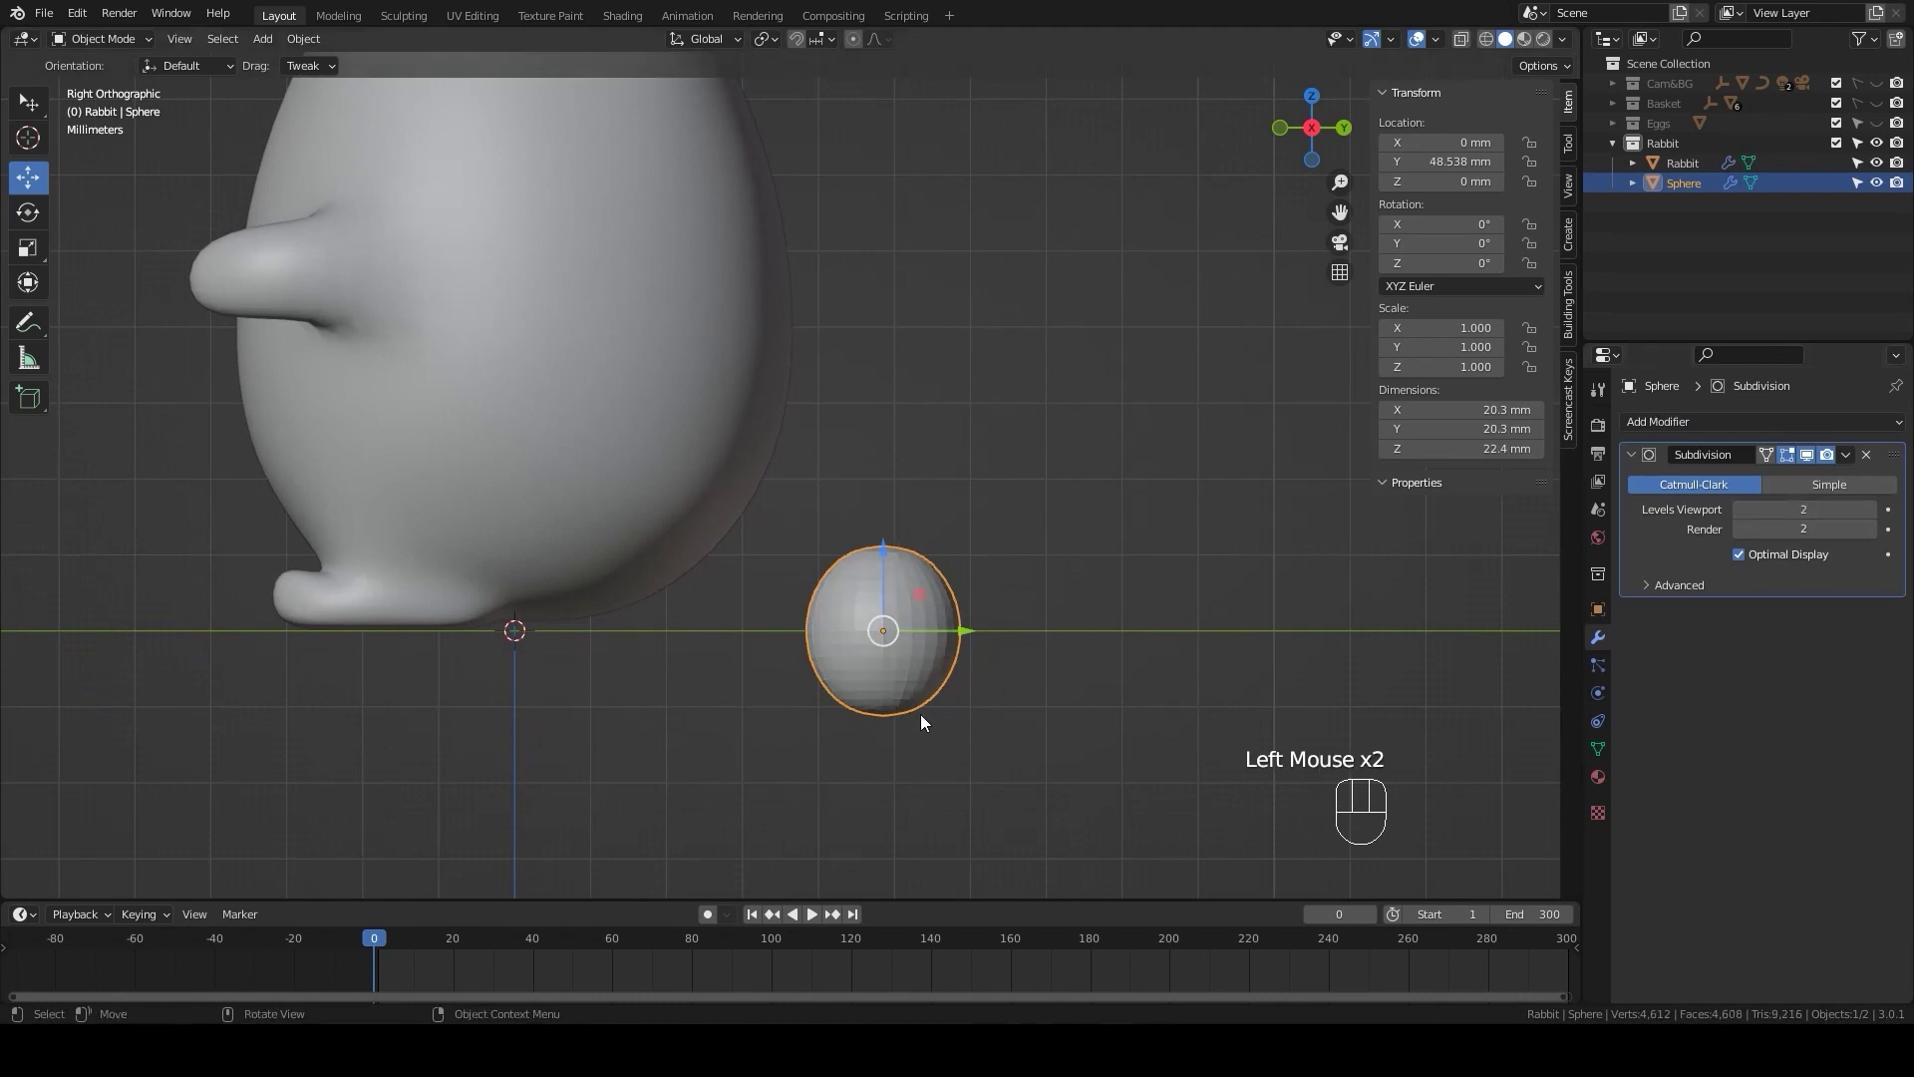
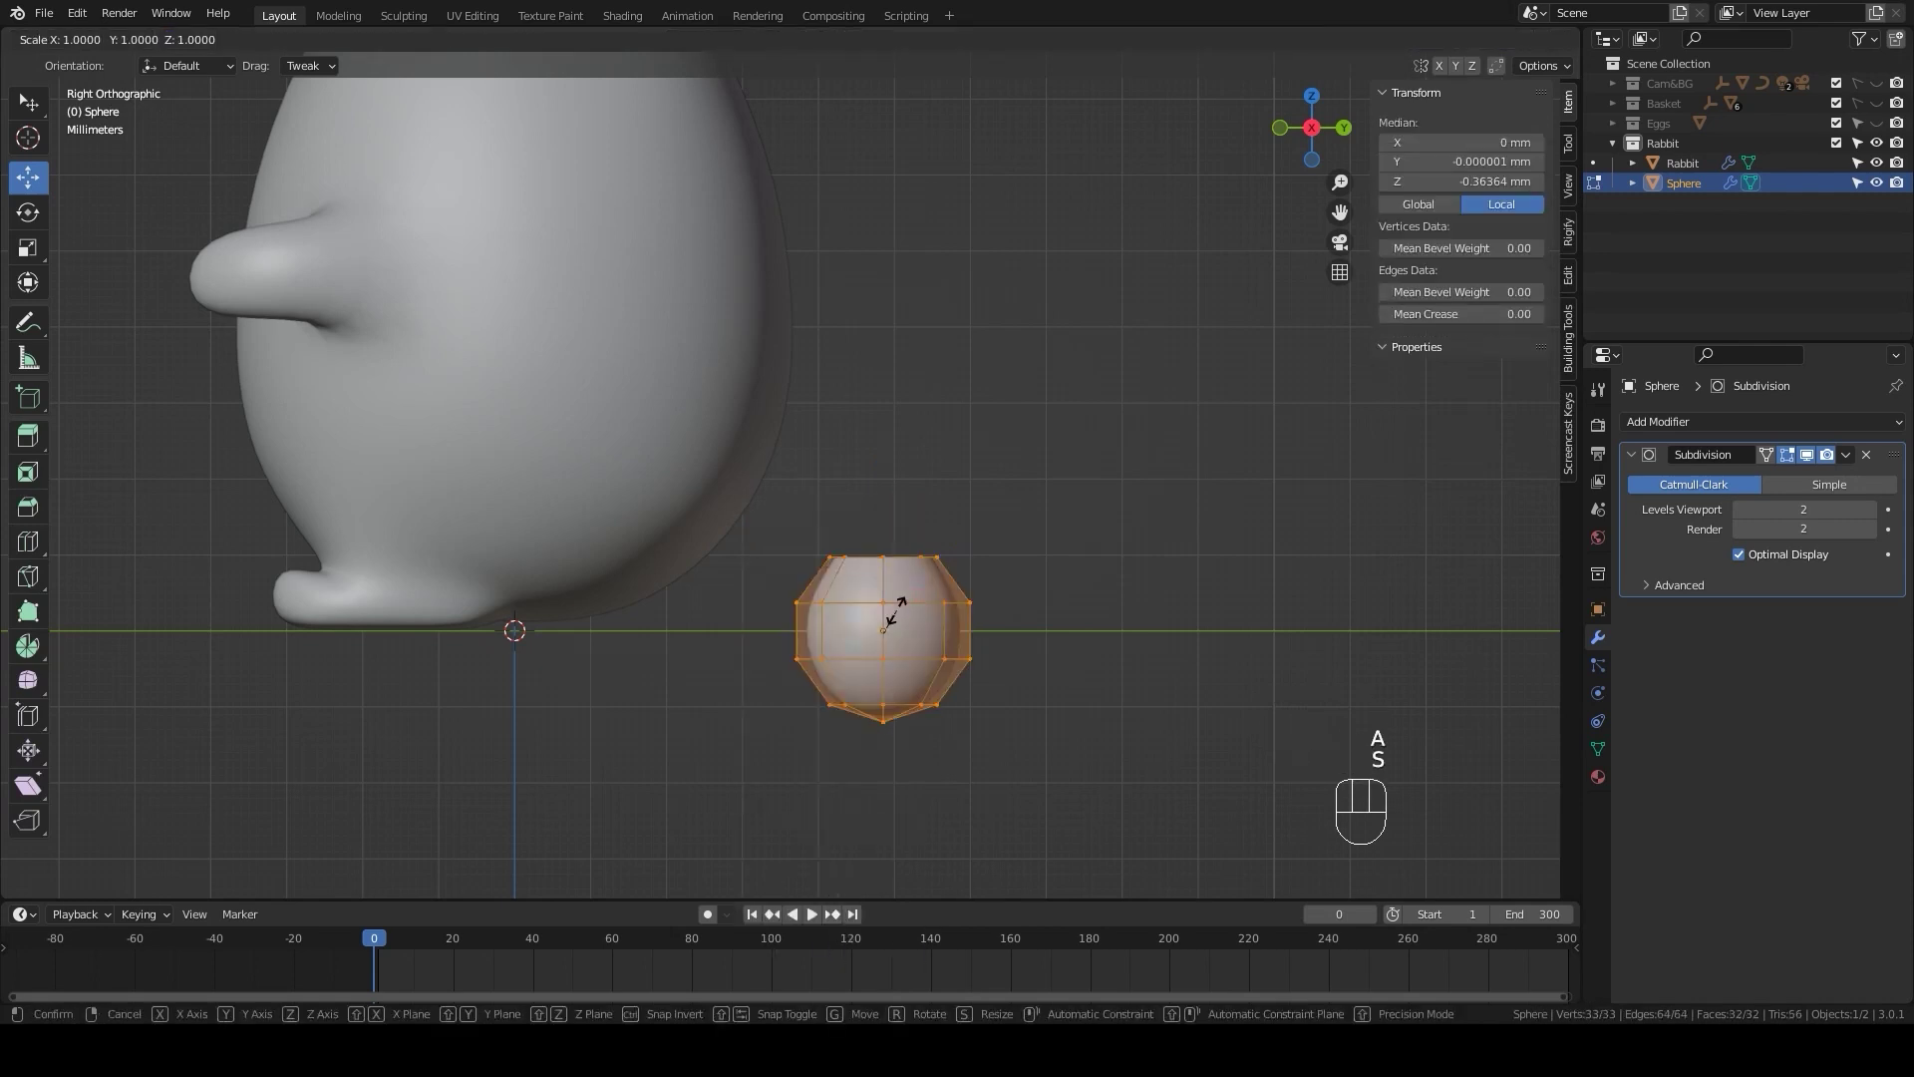
- Widen the sphere without changing height, tilt it and place it against the rabbit's lower back as a tail
key("shift+z")
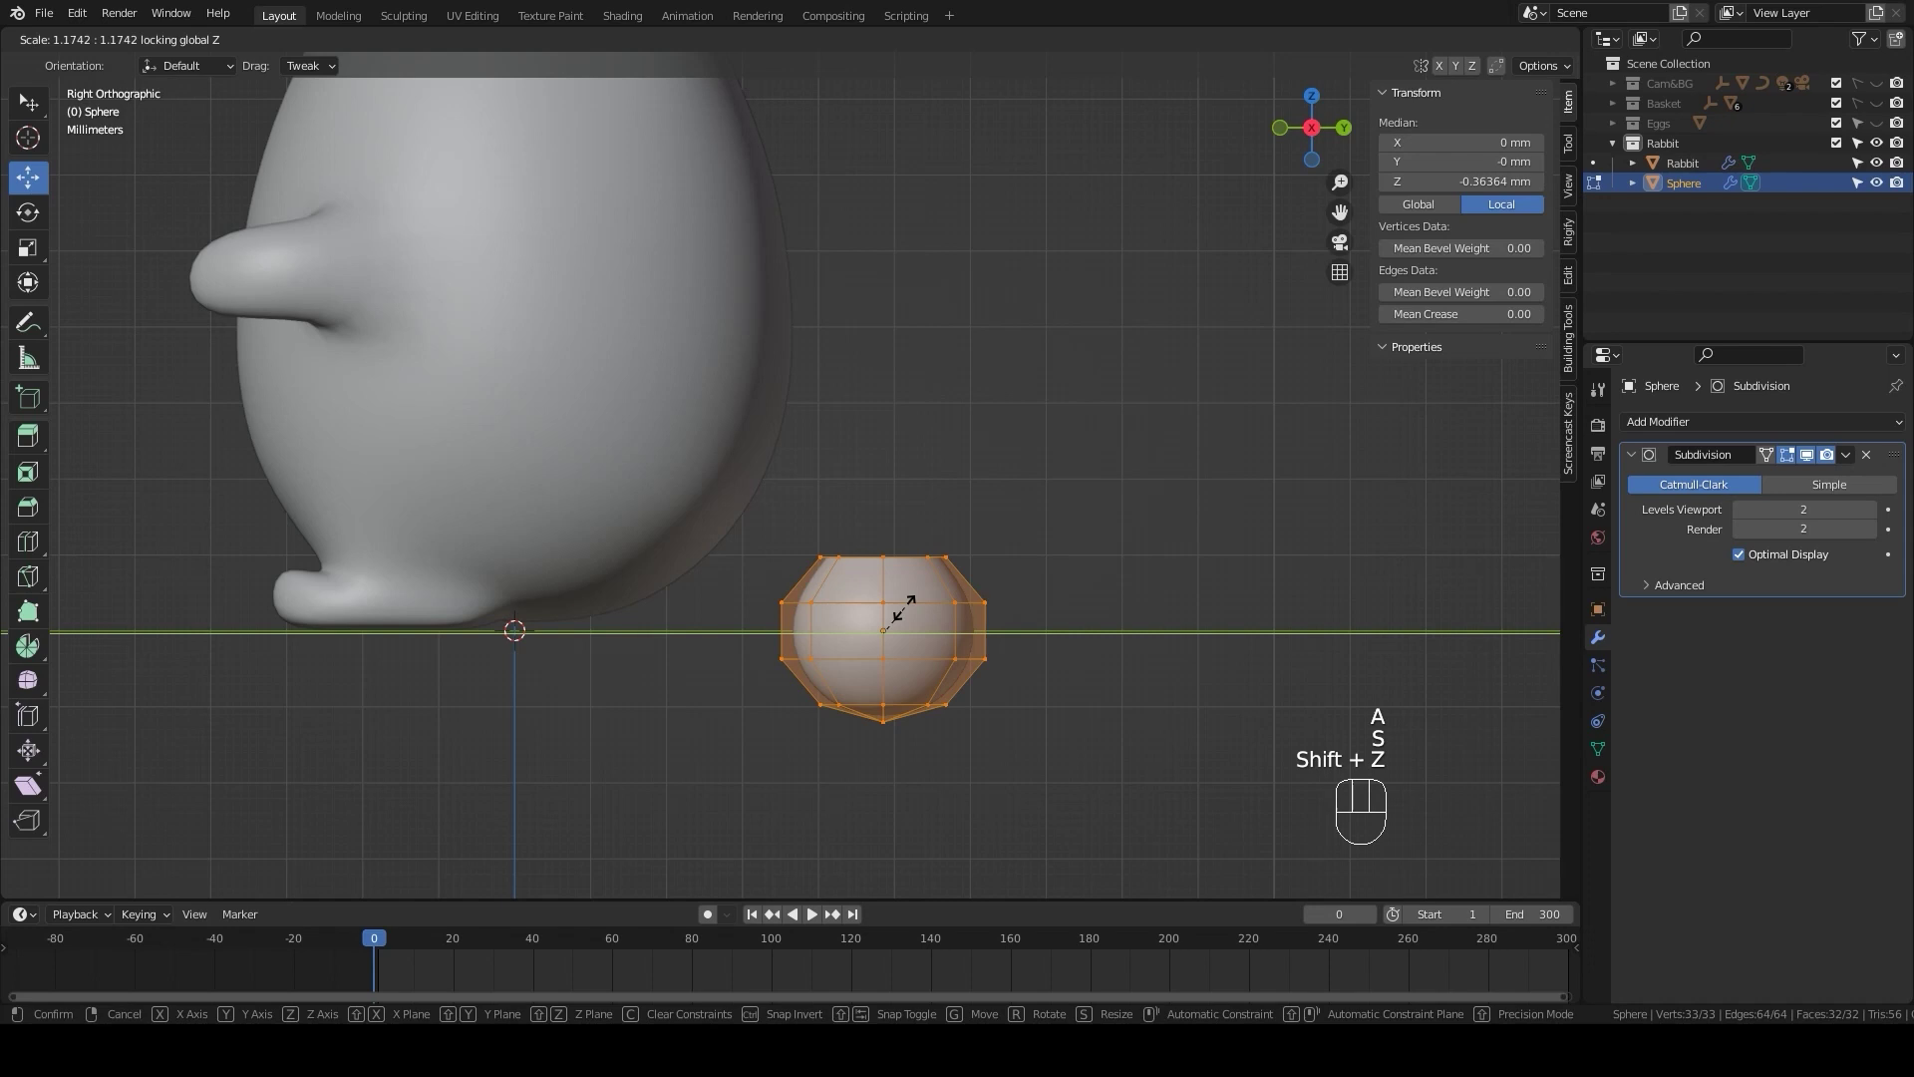
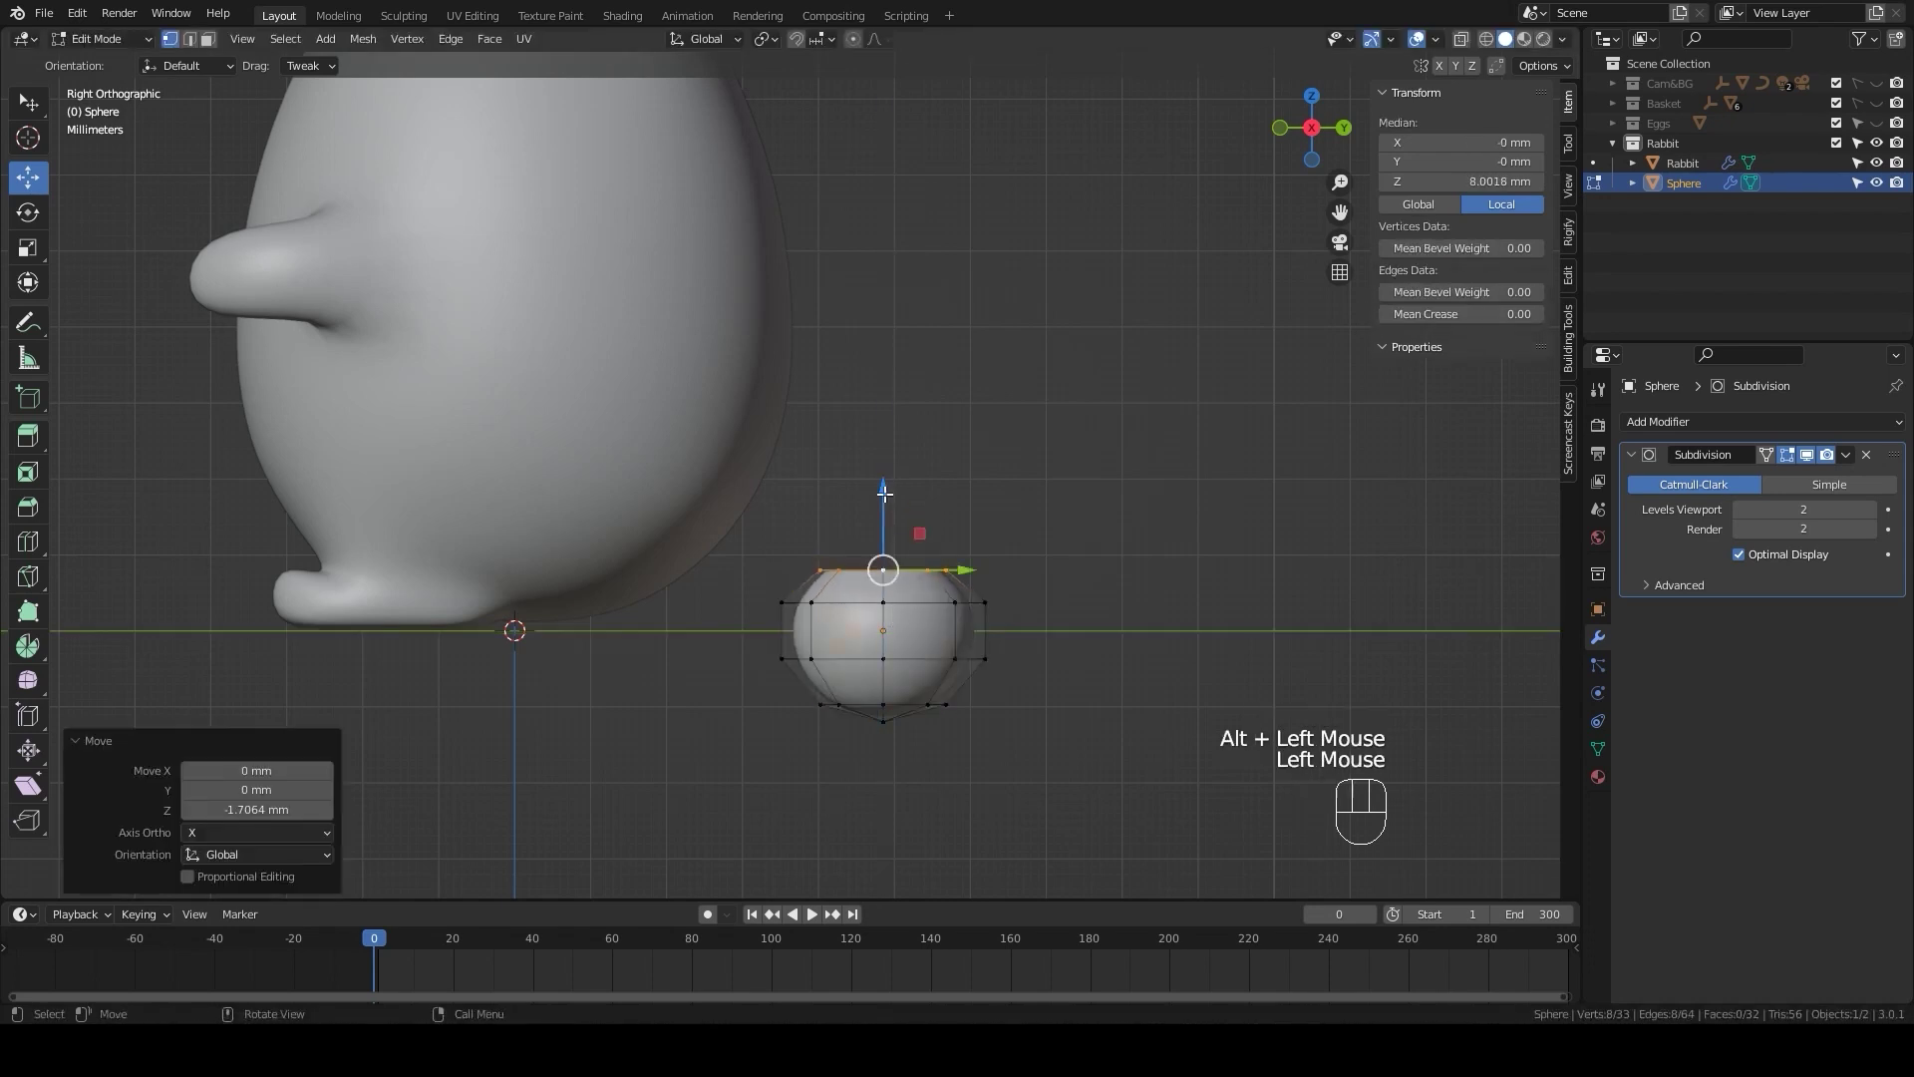
type("se")
key("Tab")
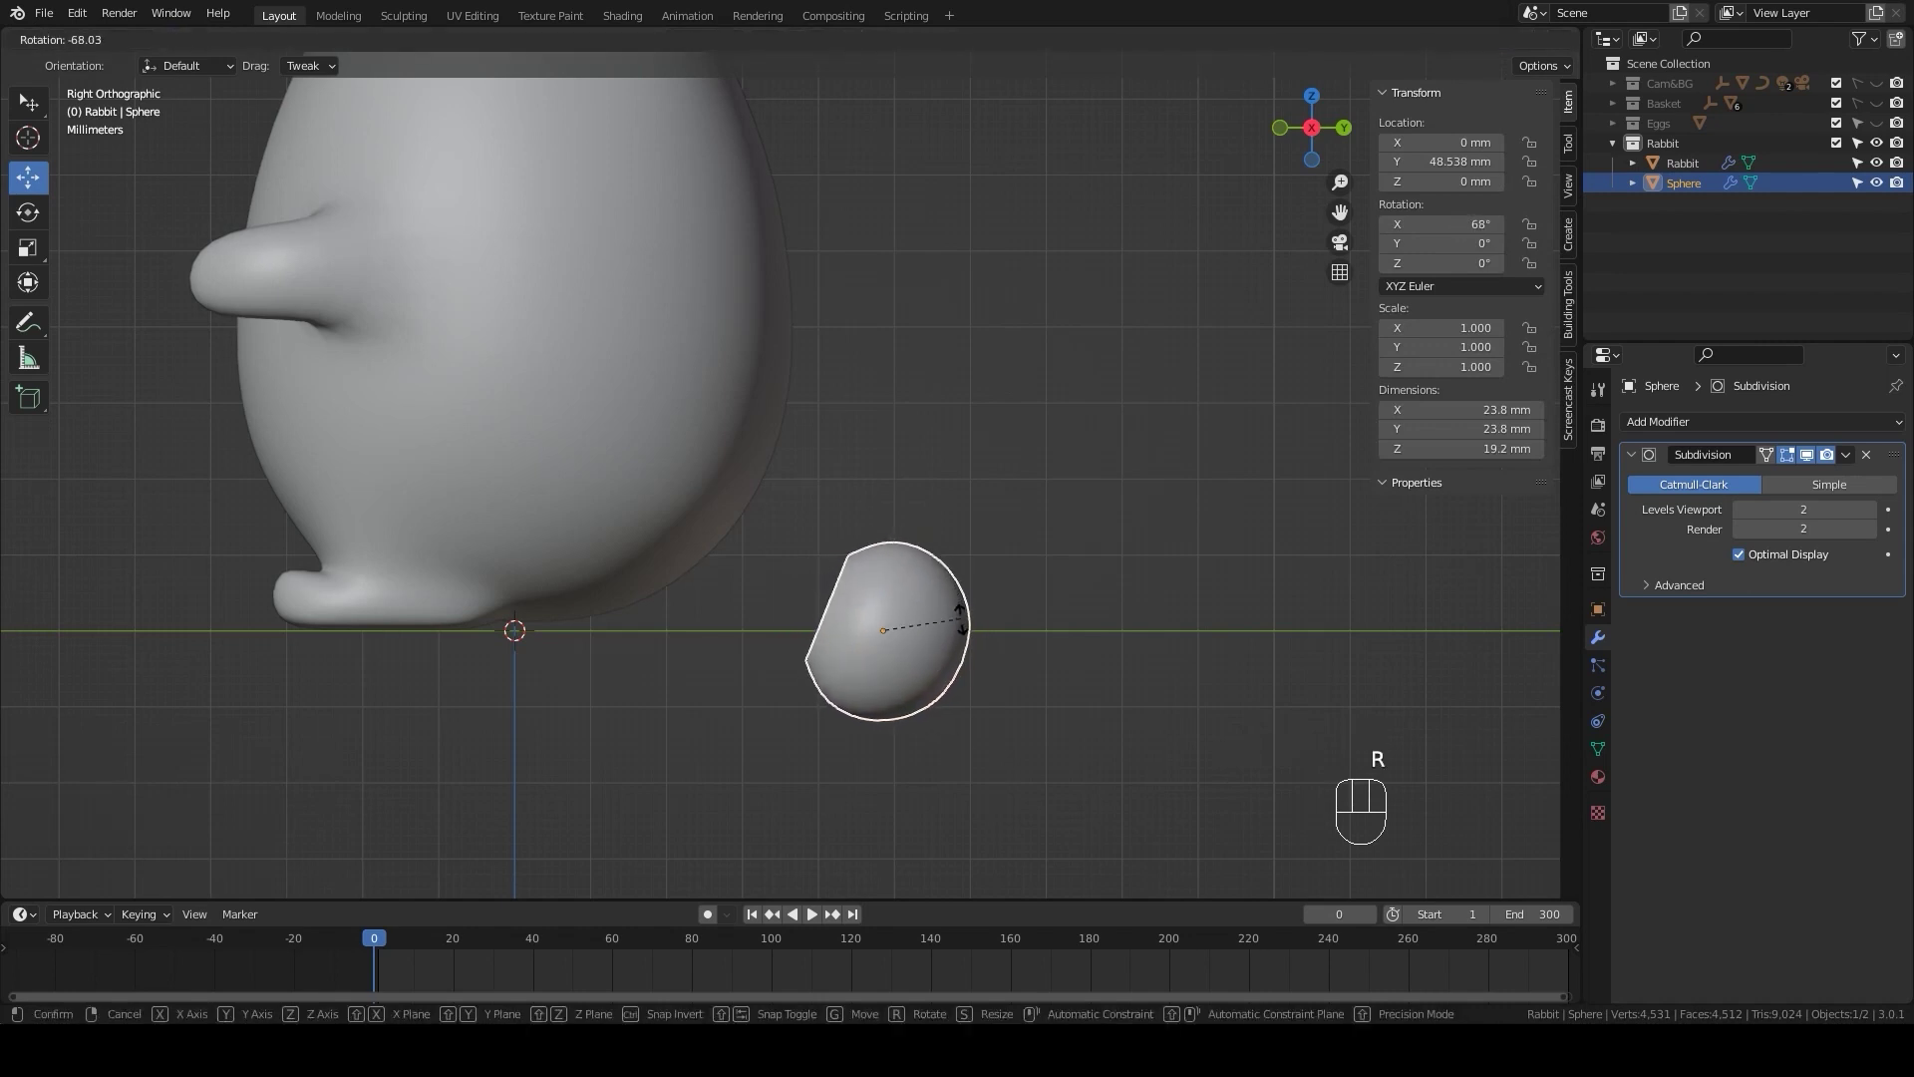
left_click(961, 635)
key("g")
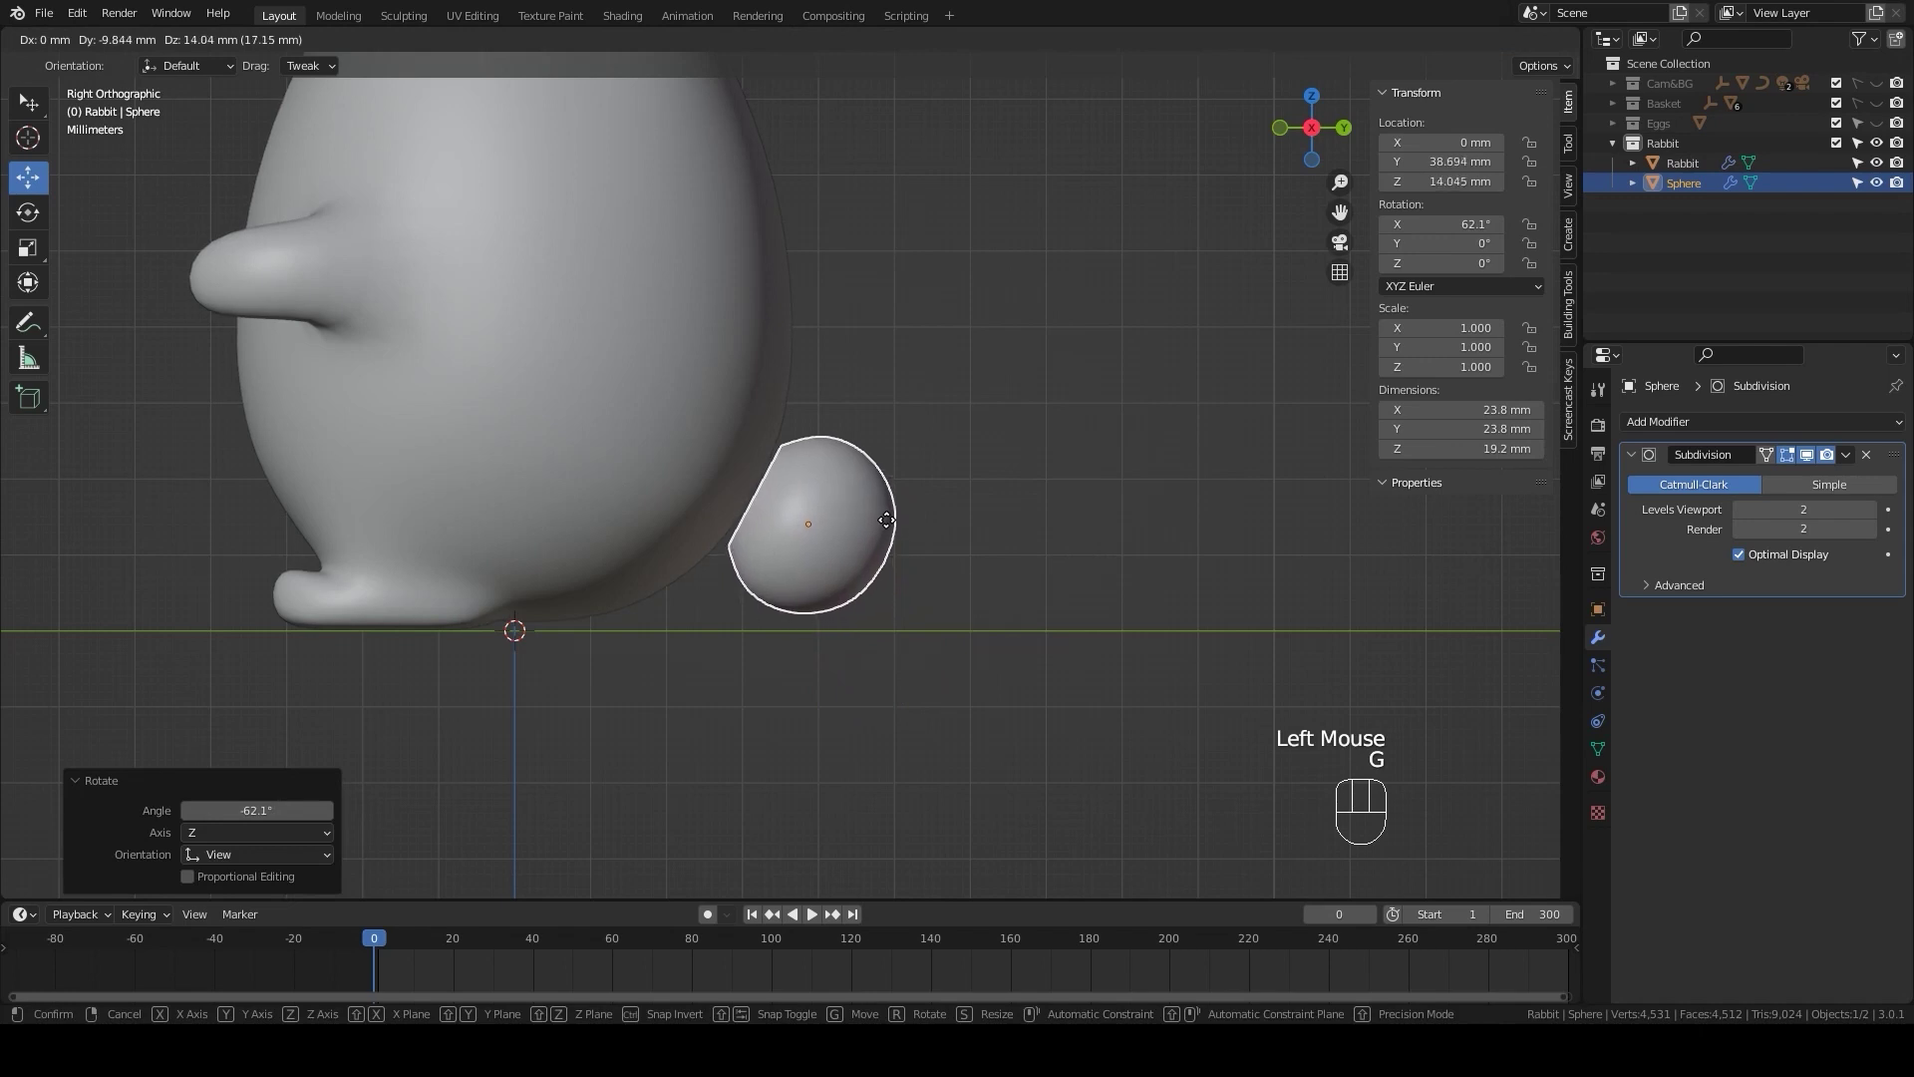
left_click(887, 528)
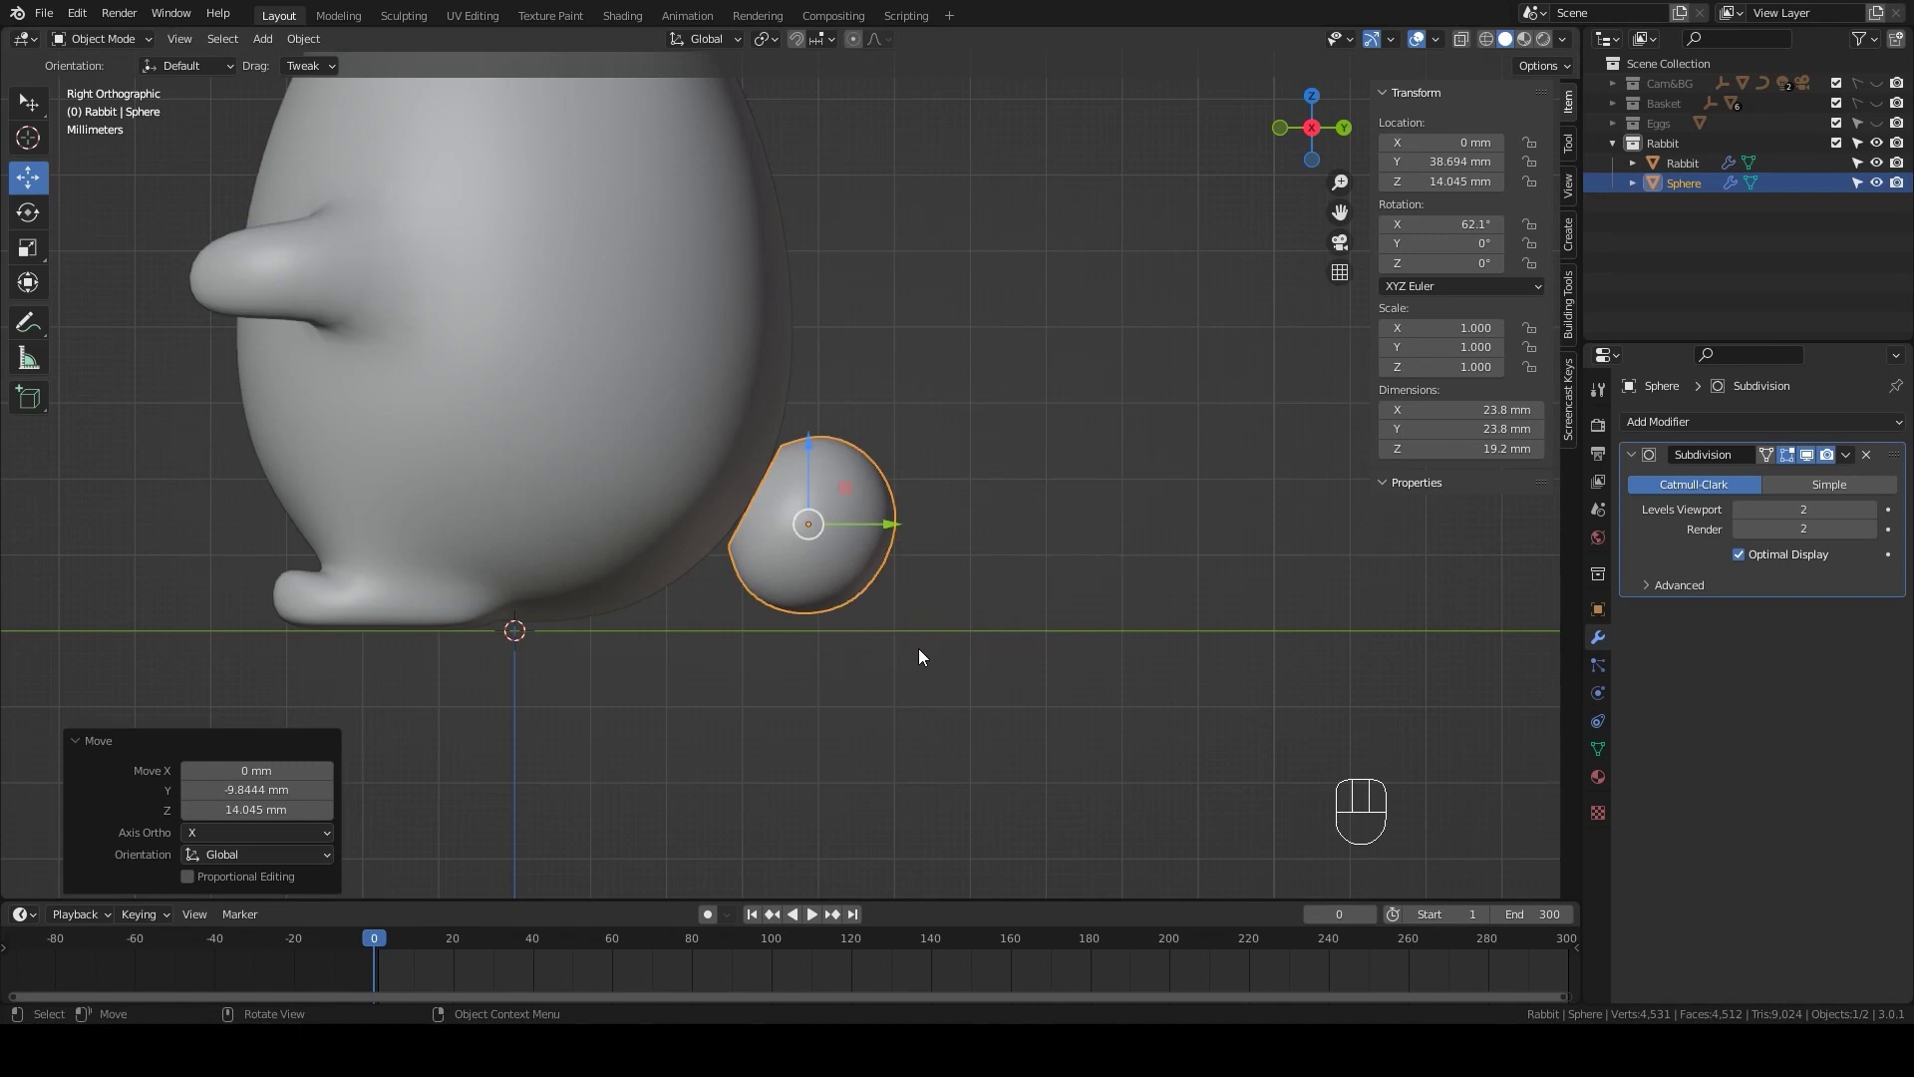
left_click_drag(976, 567, 815, 404)
- Apply the Rabbit's Mirror modifier and isolate the two-eared rabbit in local view
left_click(816, 404)
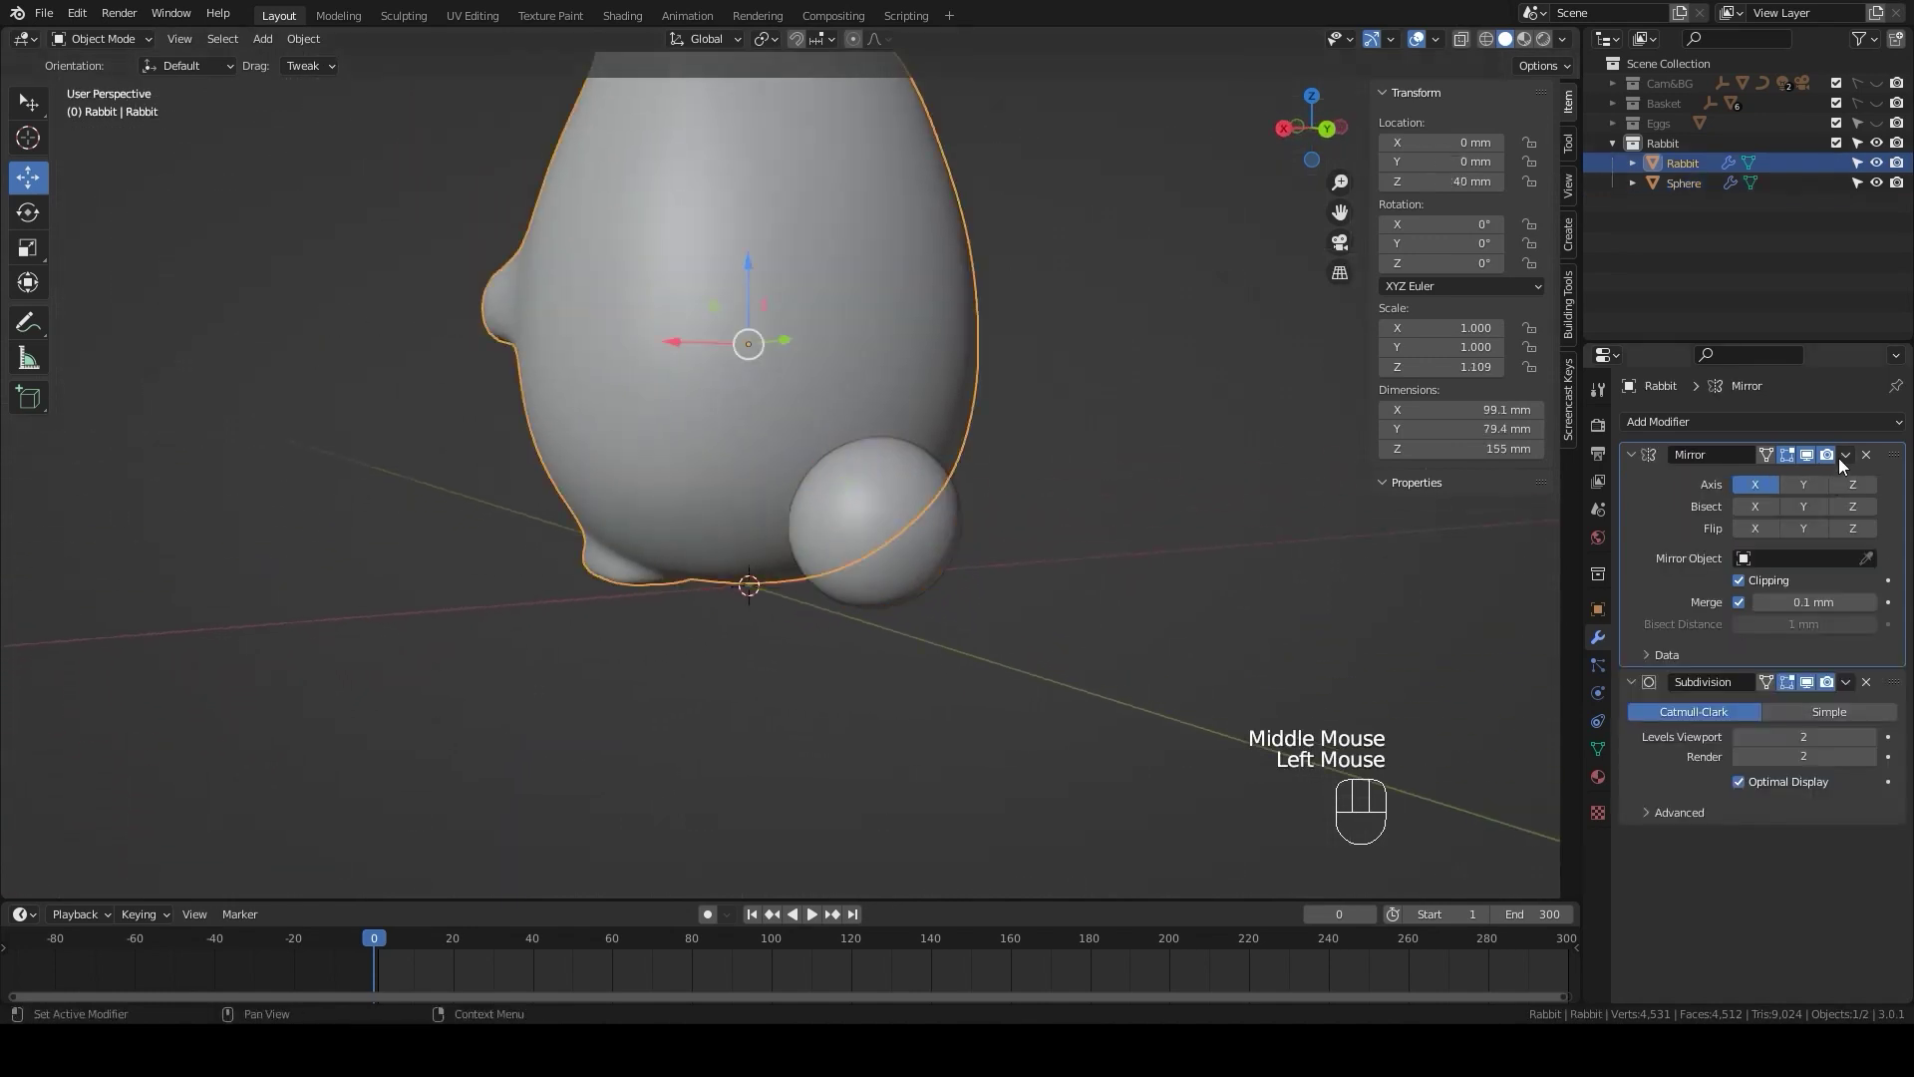
left_click_drag(1847, 466, 1781, 483)
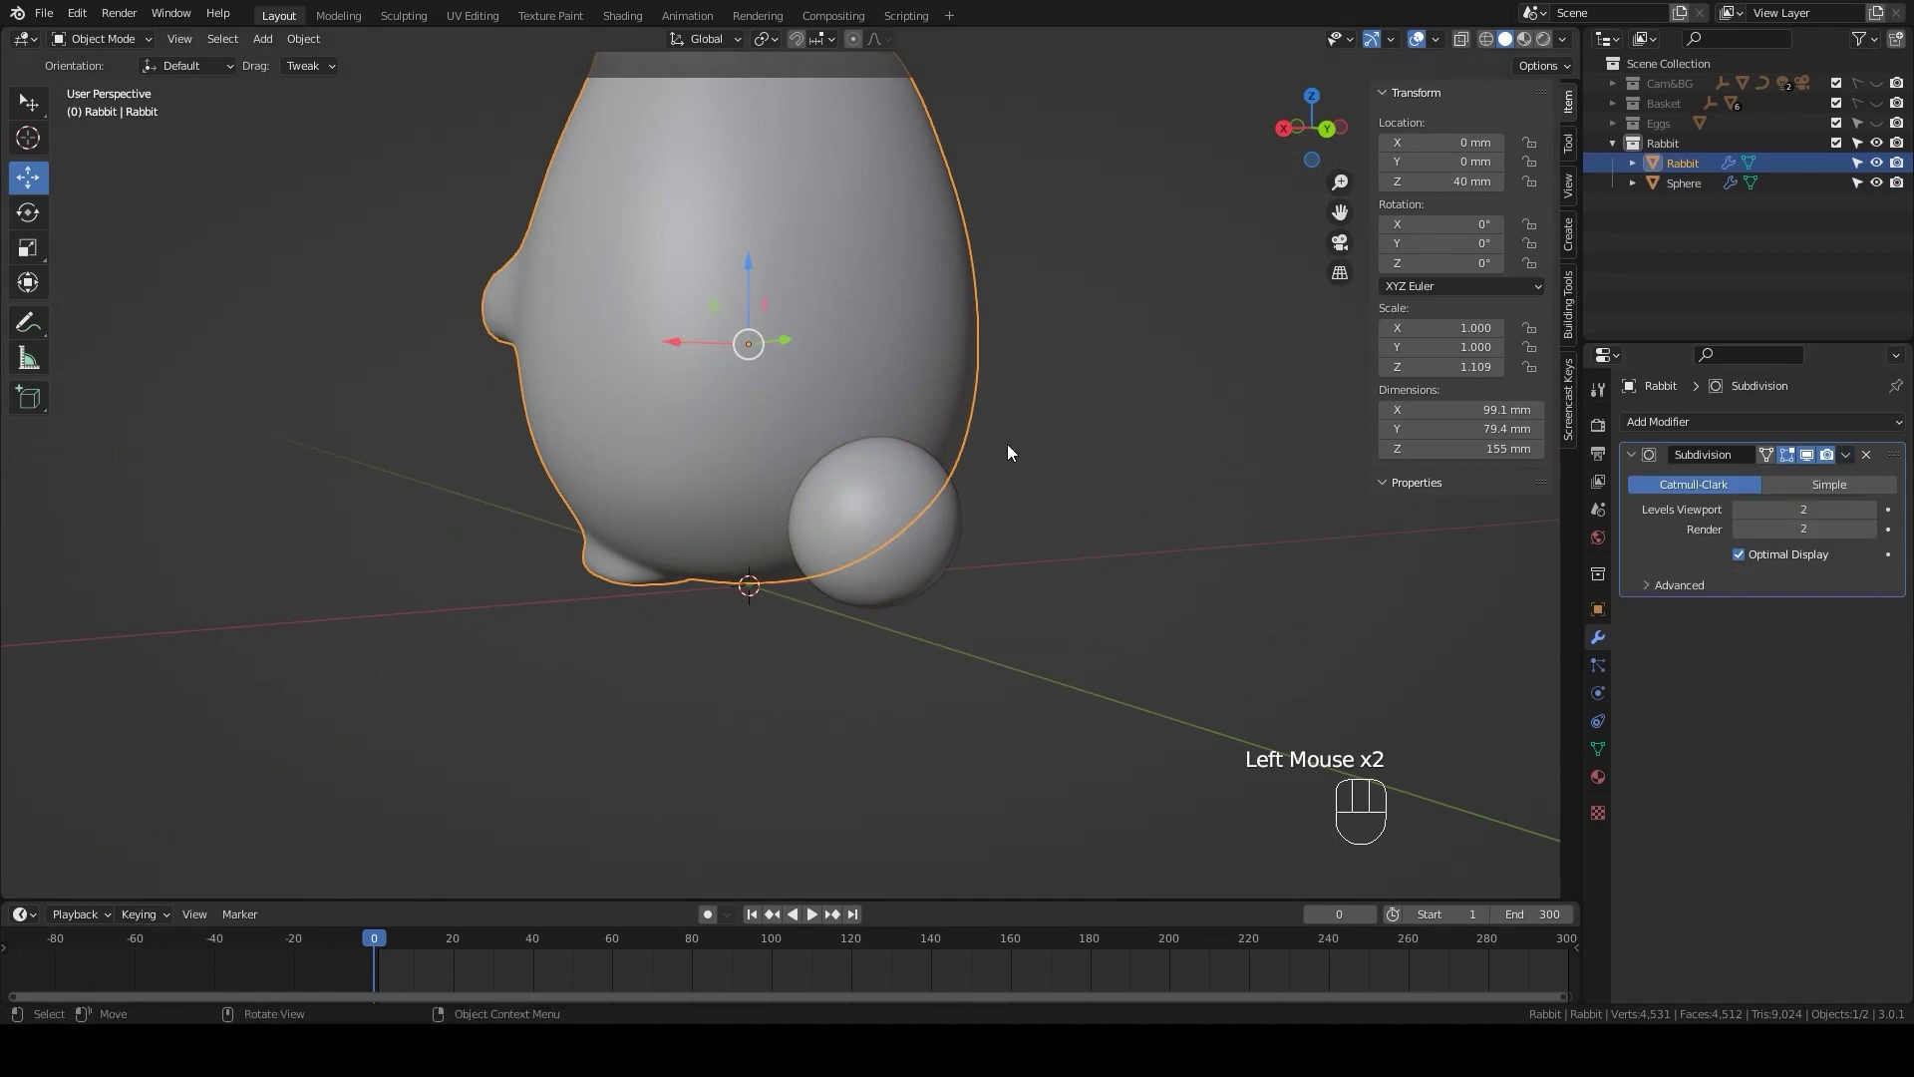
key("KP_Divide")
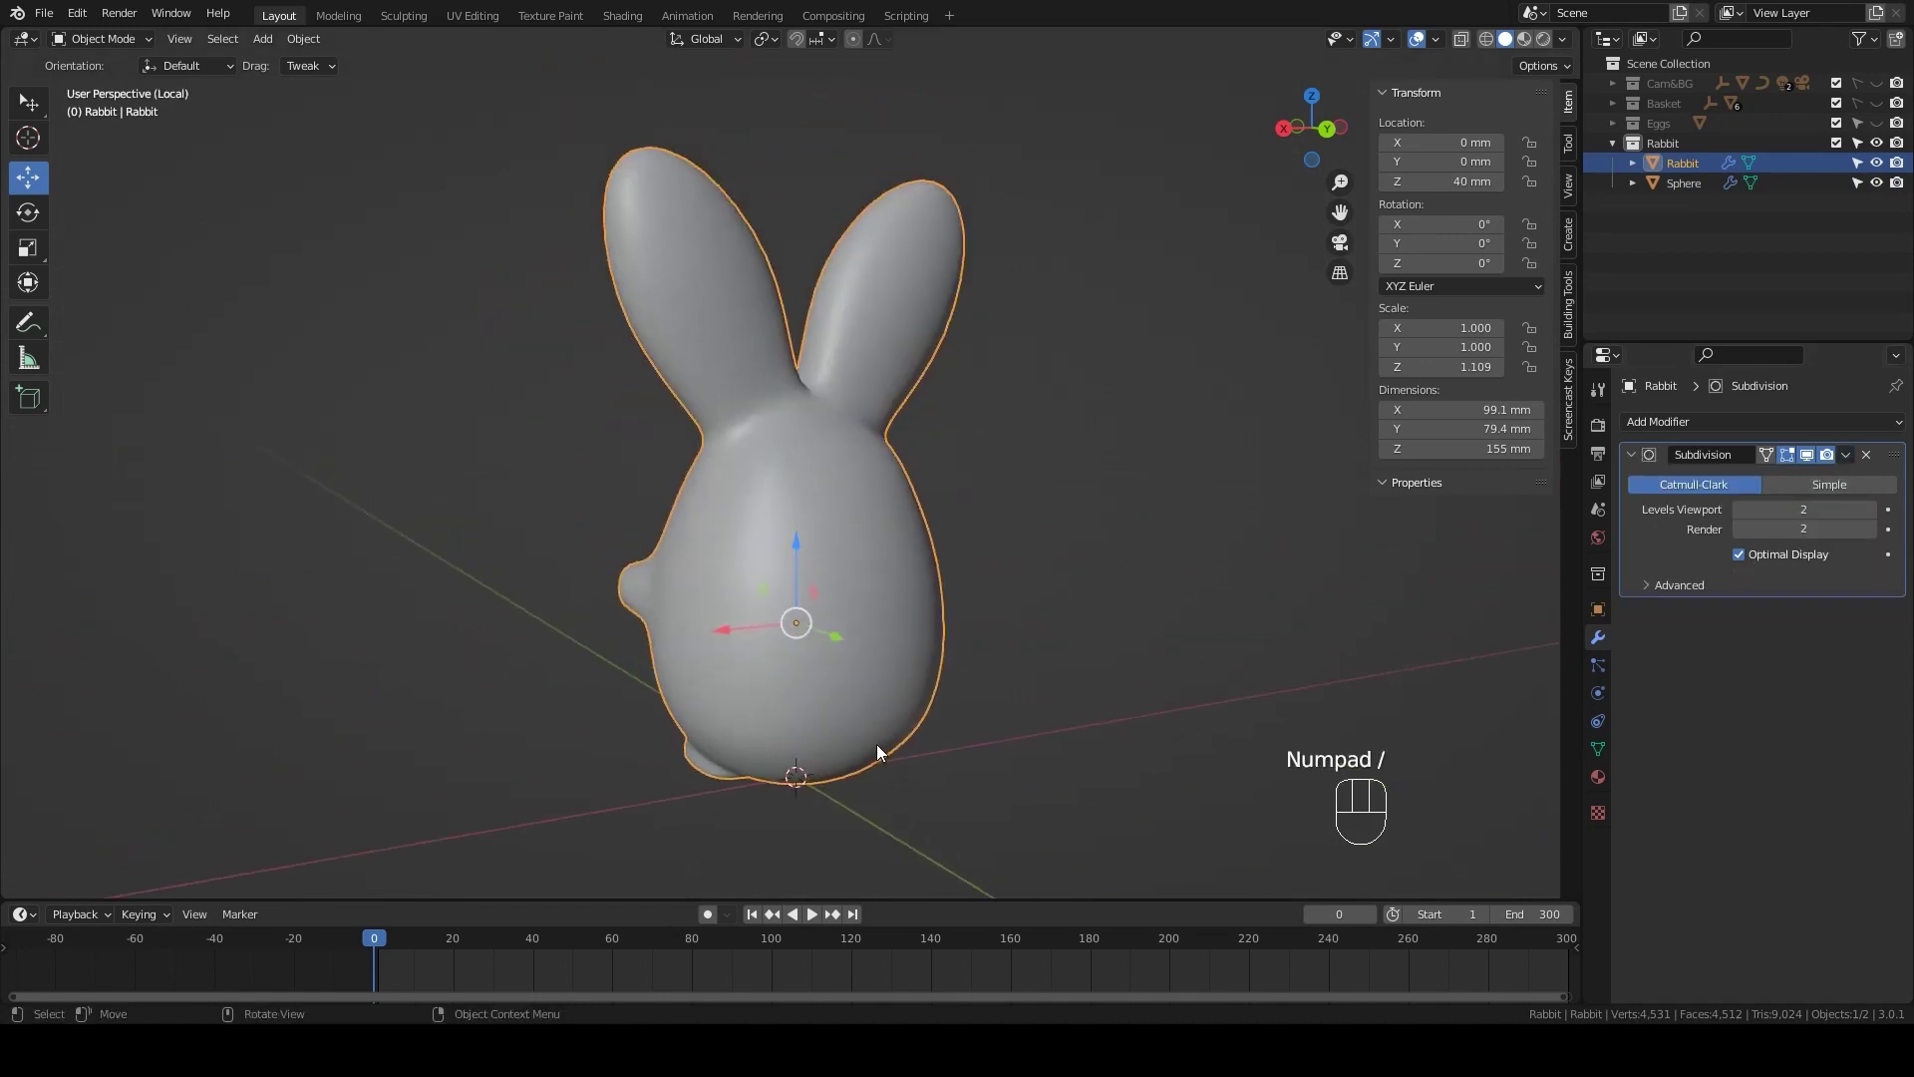
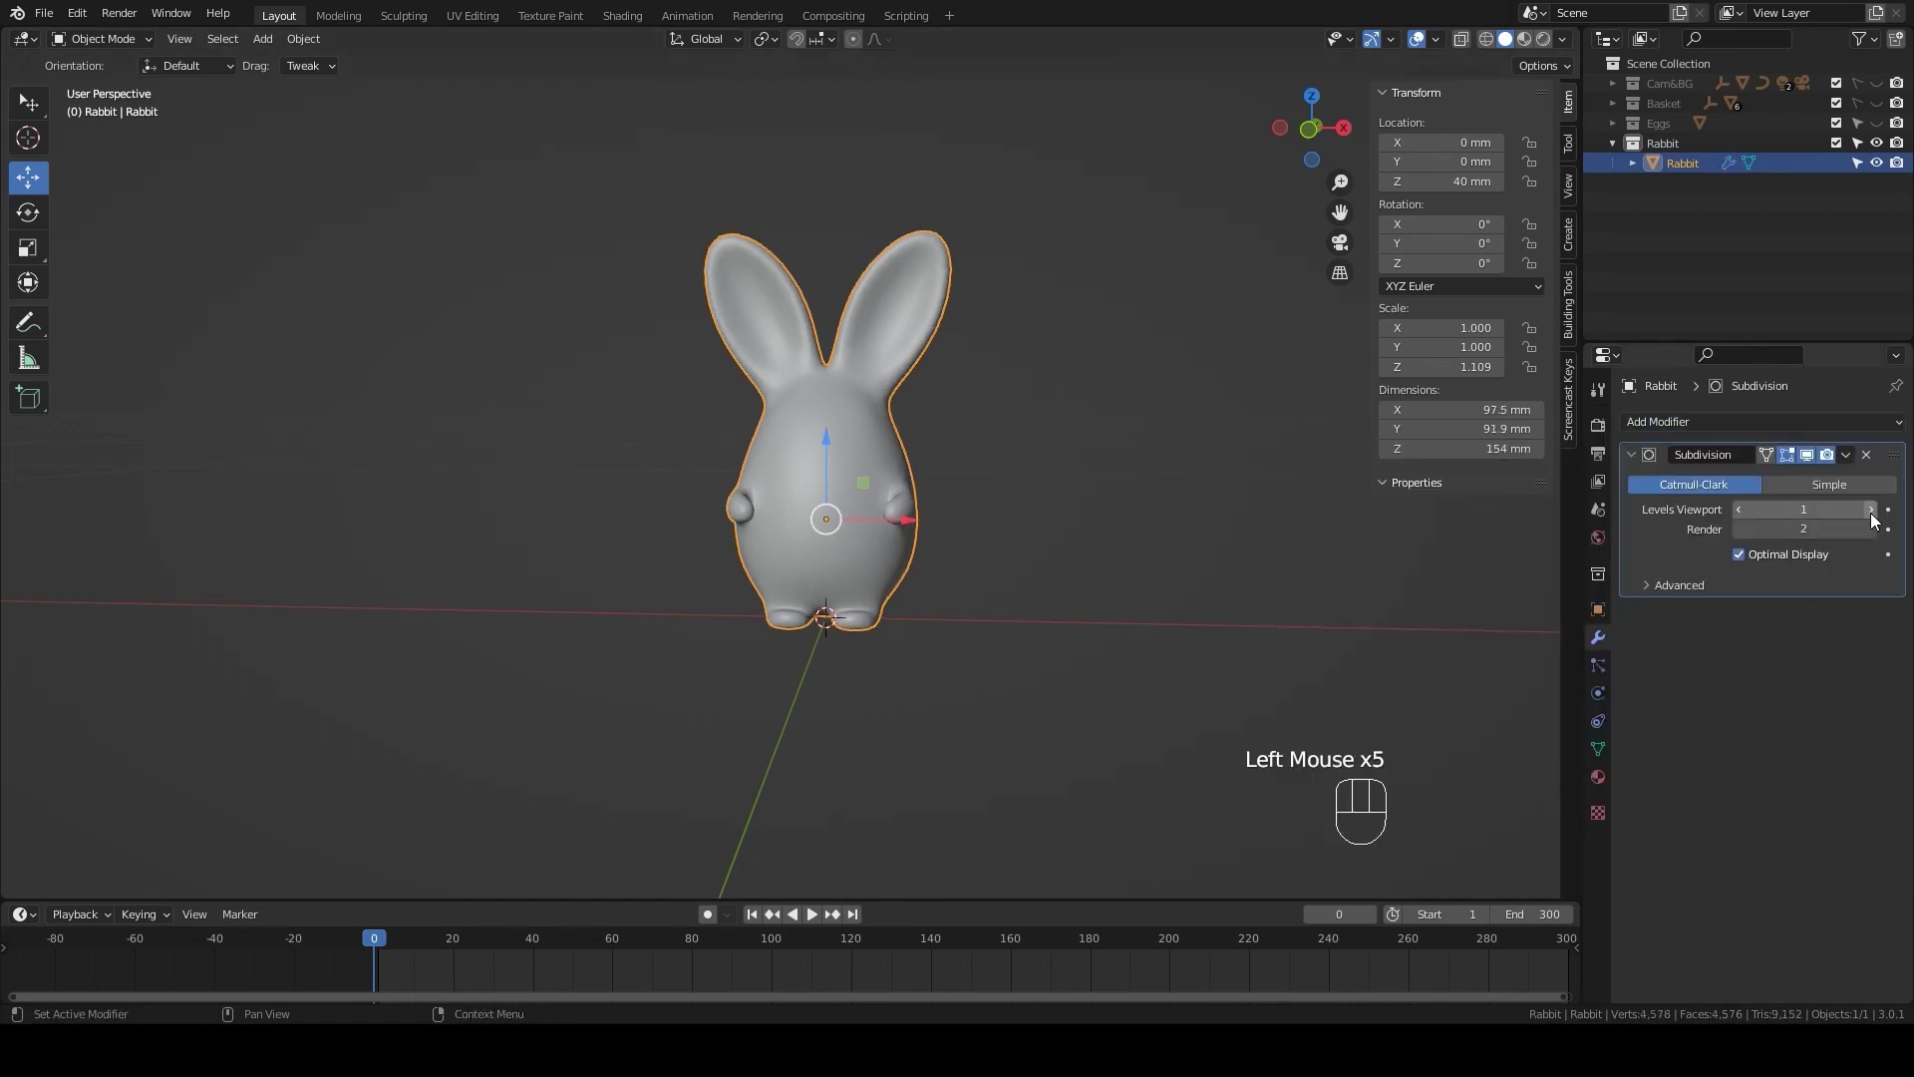
- Enter Edit Mode from the front view and select the centre face below the ears
left_click(1869, 518)
key("KP_1")
scroll("up", 3)
left_click_drag(950, 451, 910, 550)
key("Tab")
scroll("up", 3)
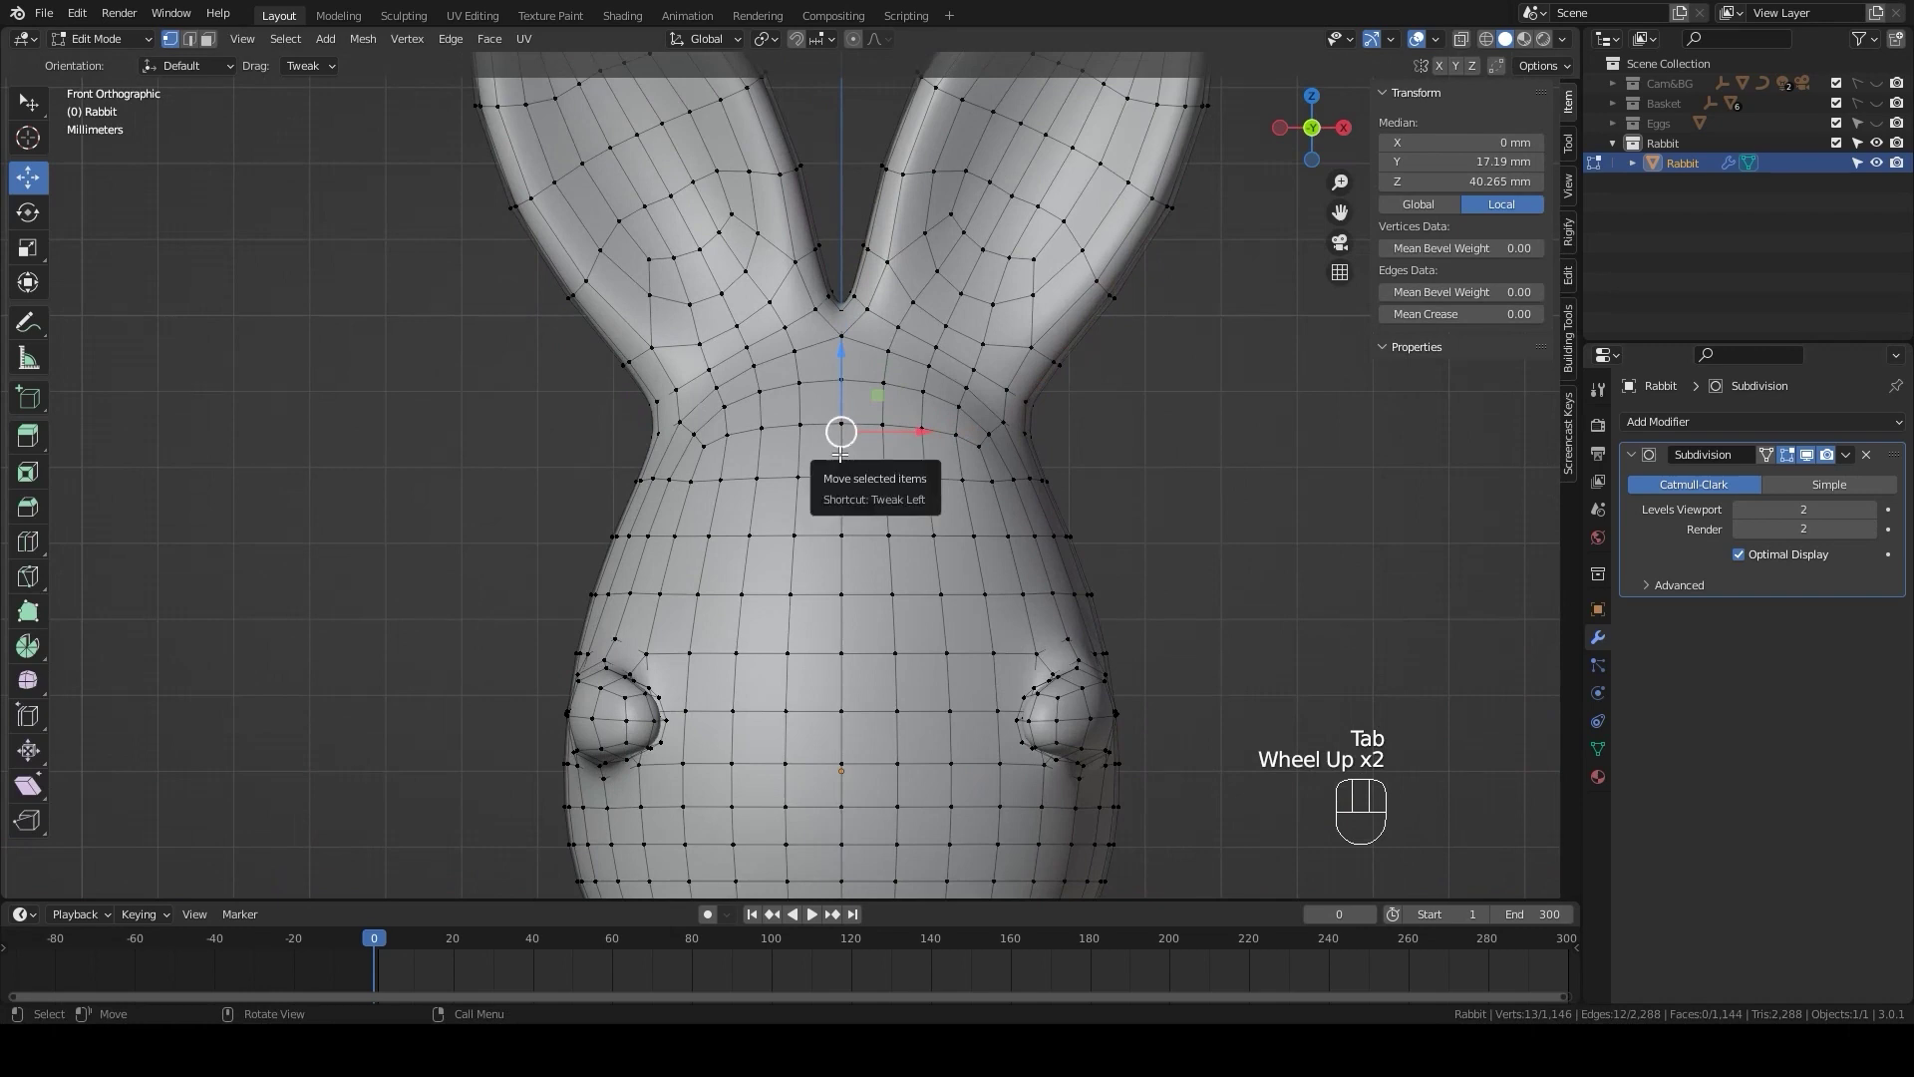
key("3")
left_click(828, 453)
left_click(870, 456)
left_click(866, 487)
left_click_drag(820, 499, 820, 498)
- Inset the centre face, extrude it outward and shrink it into a small nose nub
key("i")
left_click(1002, 491)
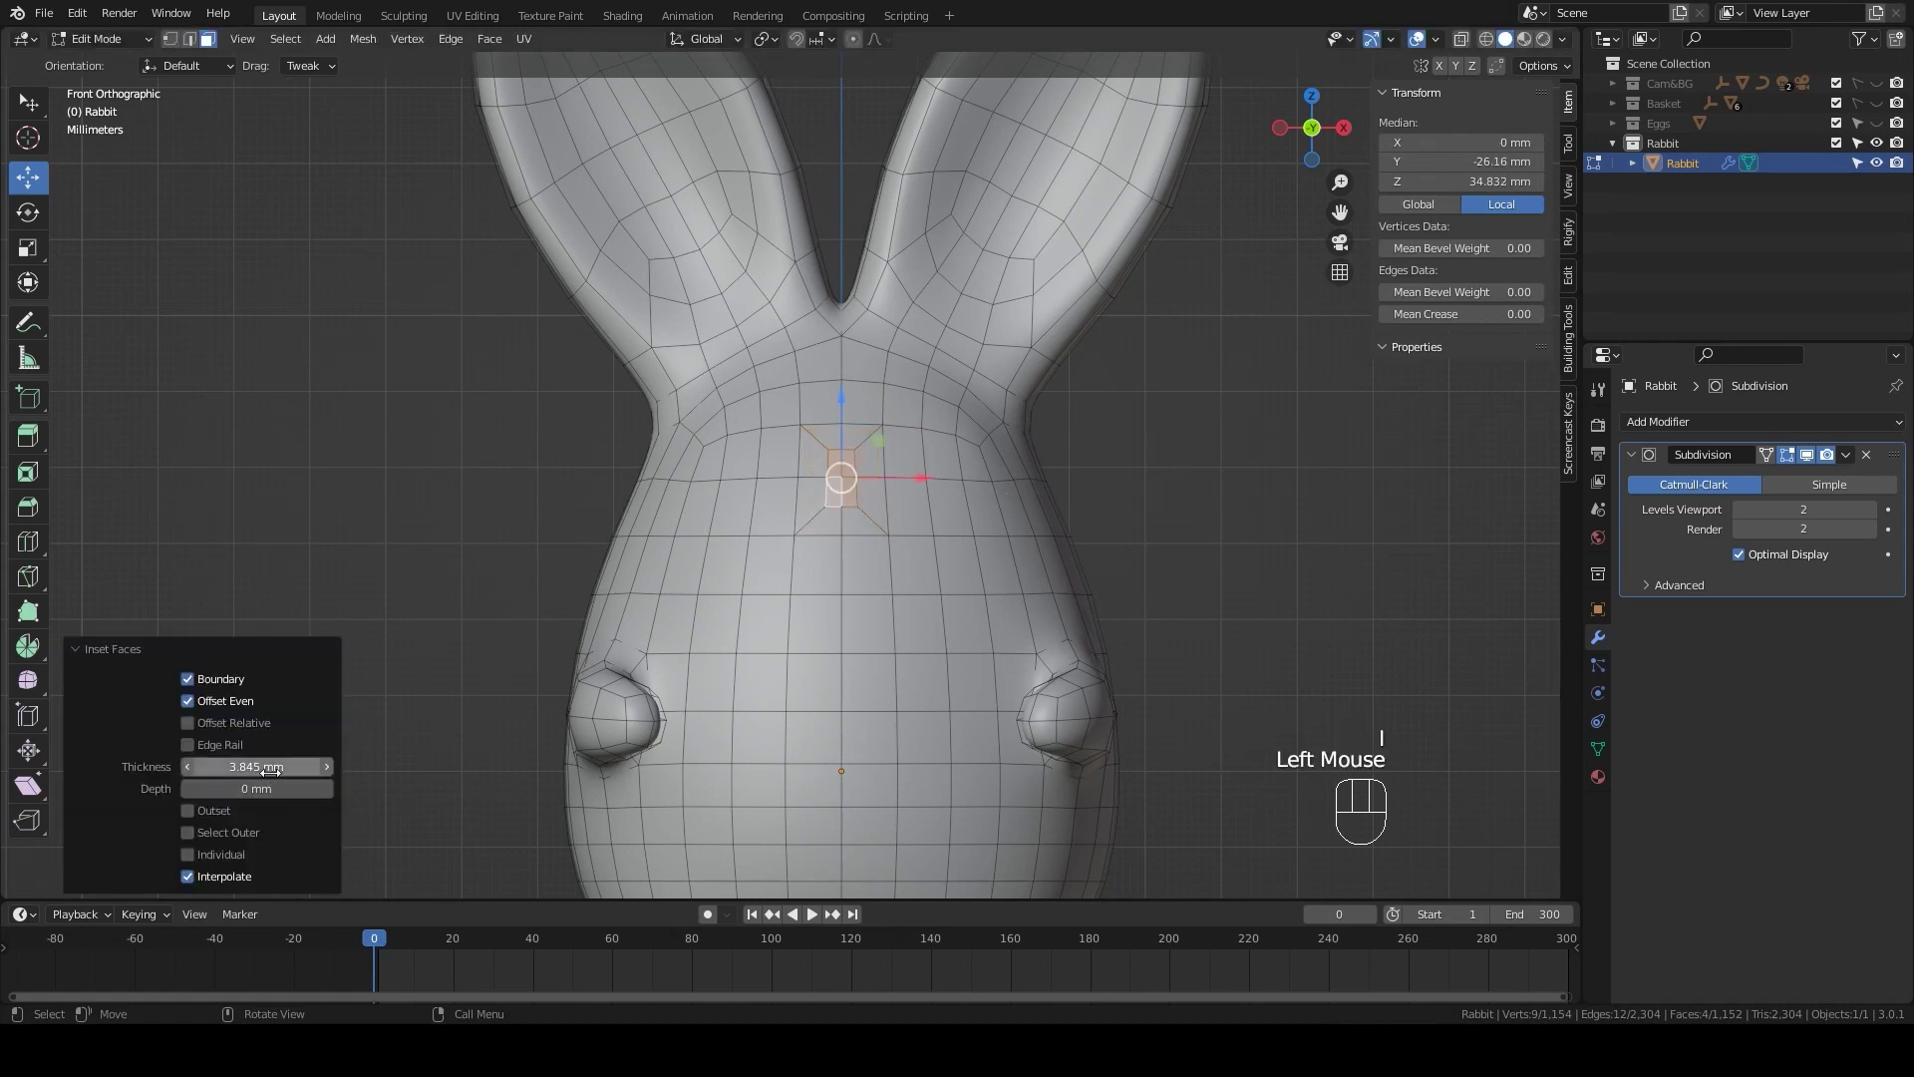
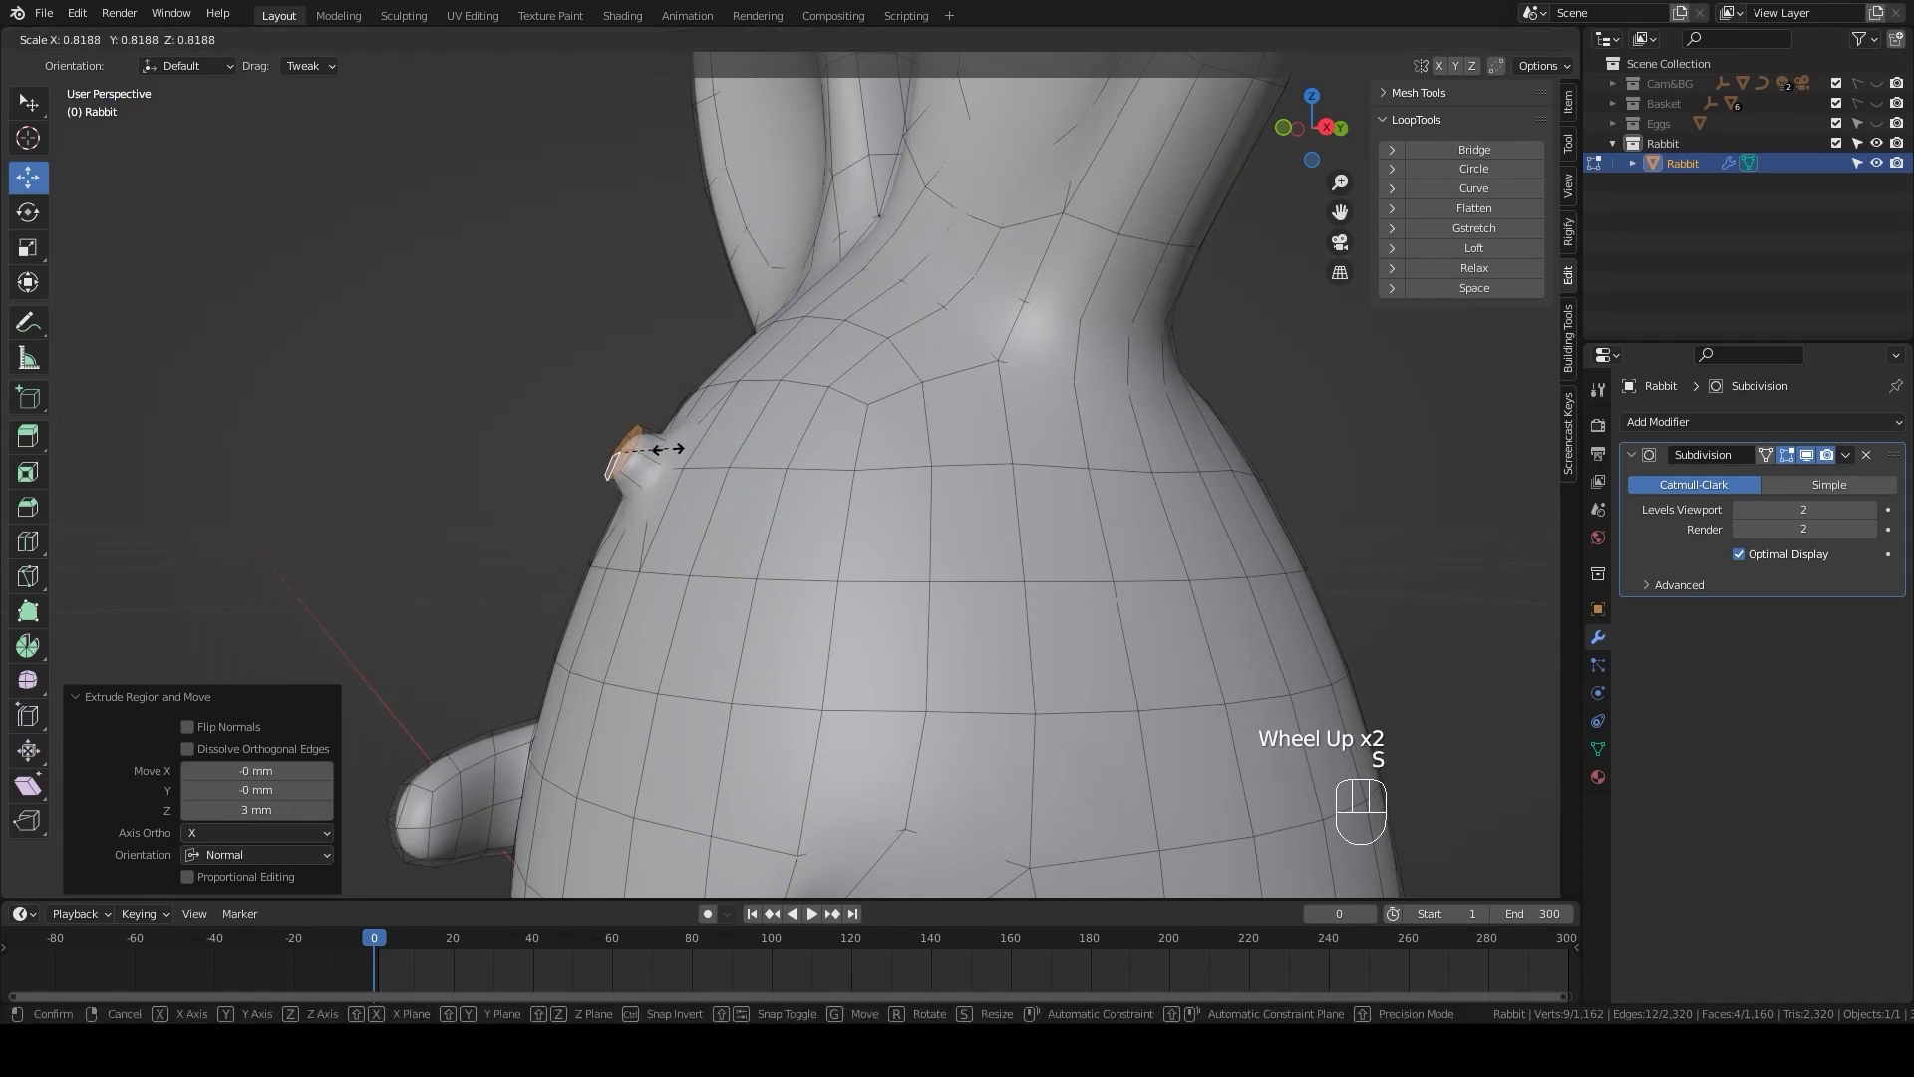
left_click(670, 442)
- From the side view, grab the nose tip vertices and reshape the bump
left_click_drag(685, 488, 676, 493)
key("1")
left_click(668, 479)
key("KP_3")
scroll("up", 3)
left_click_drag(697, 505, 696, 494)
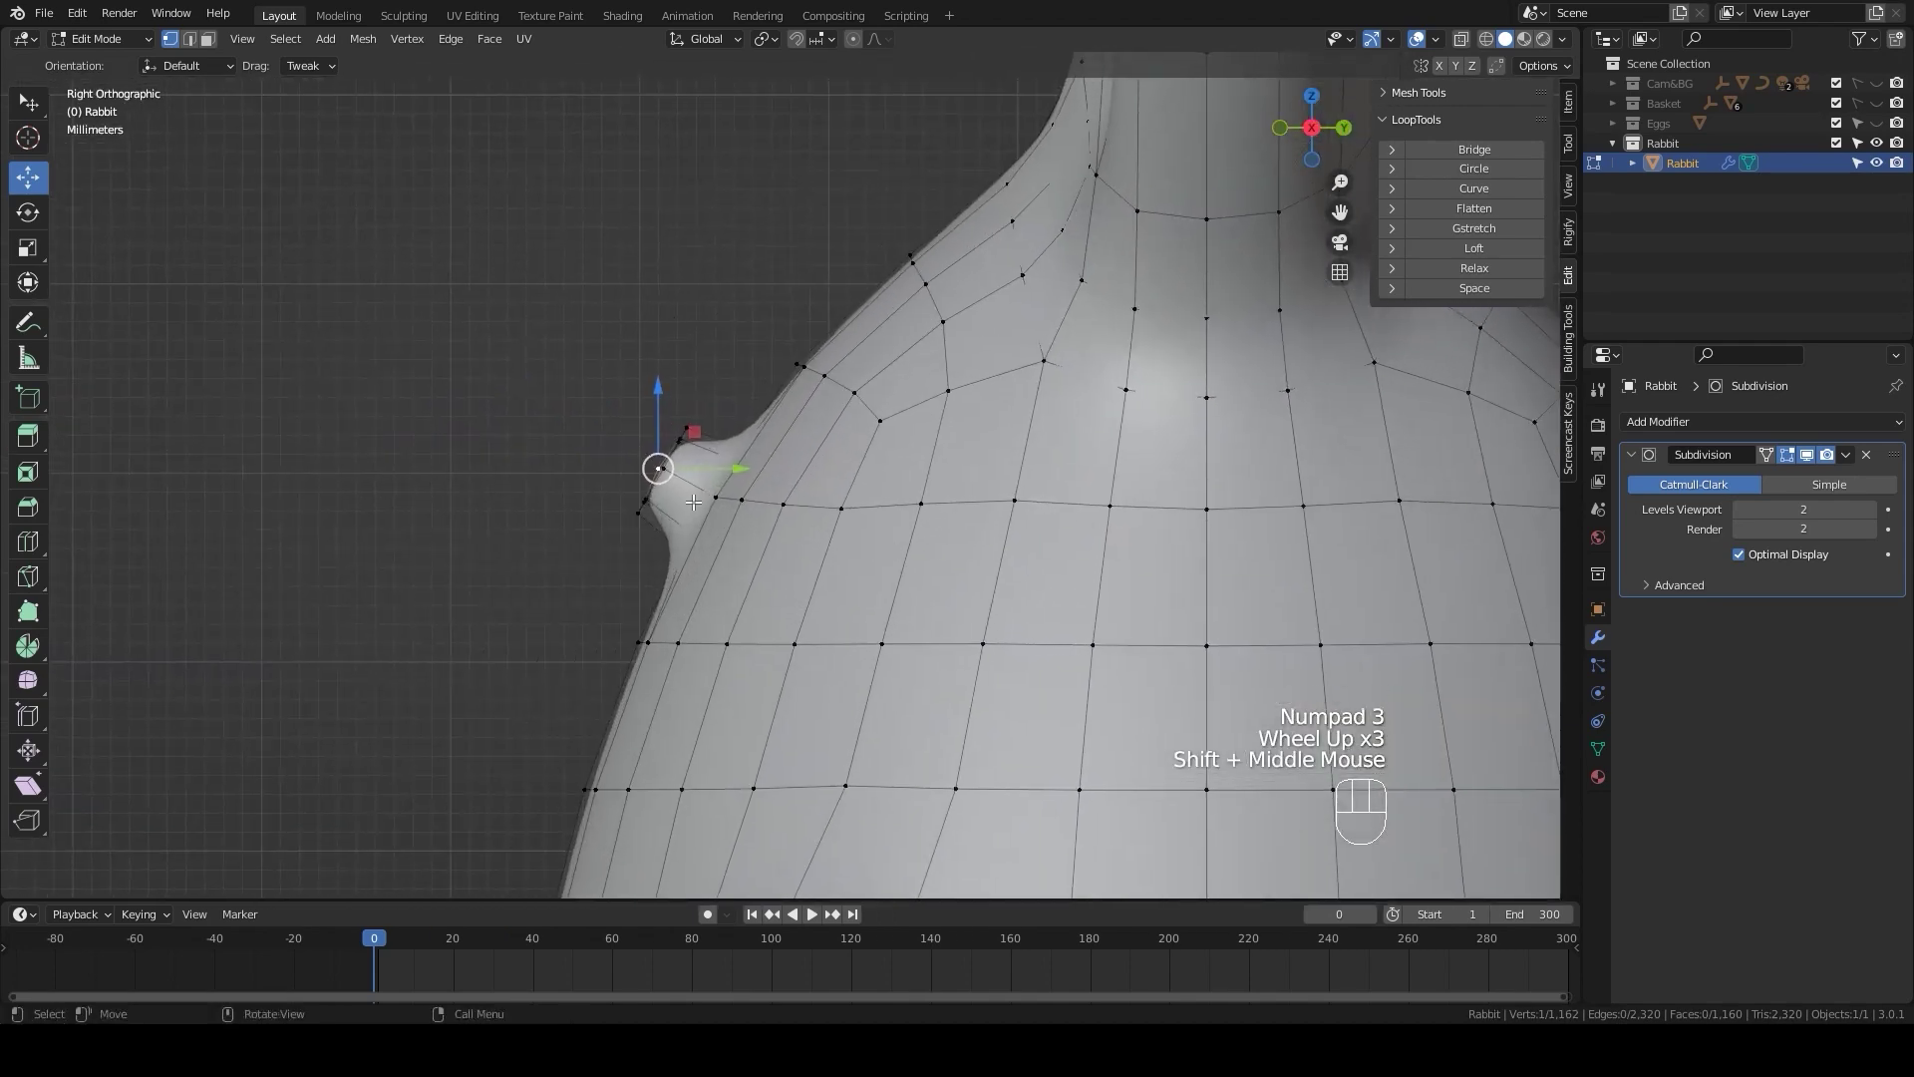
key("g")
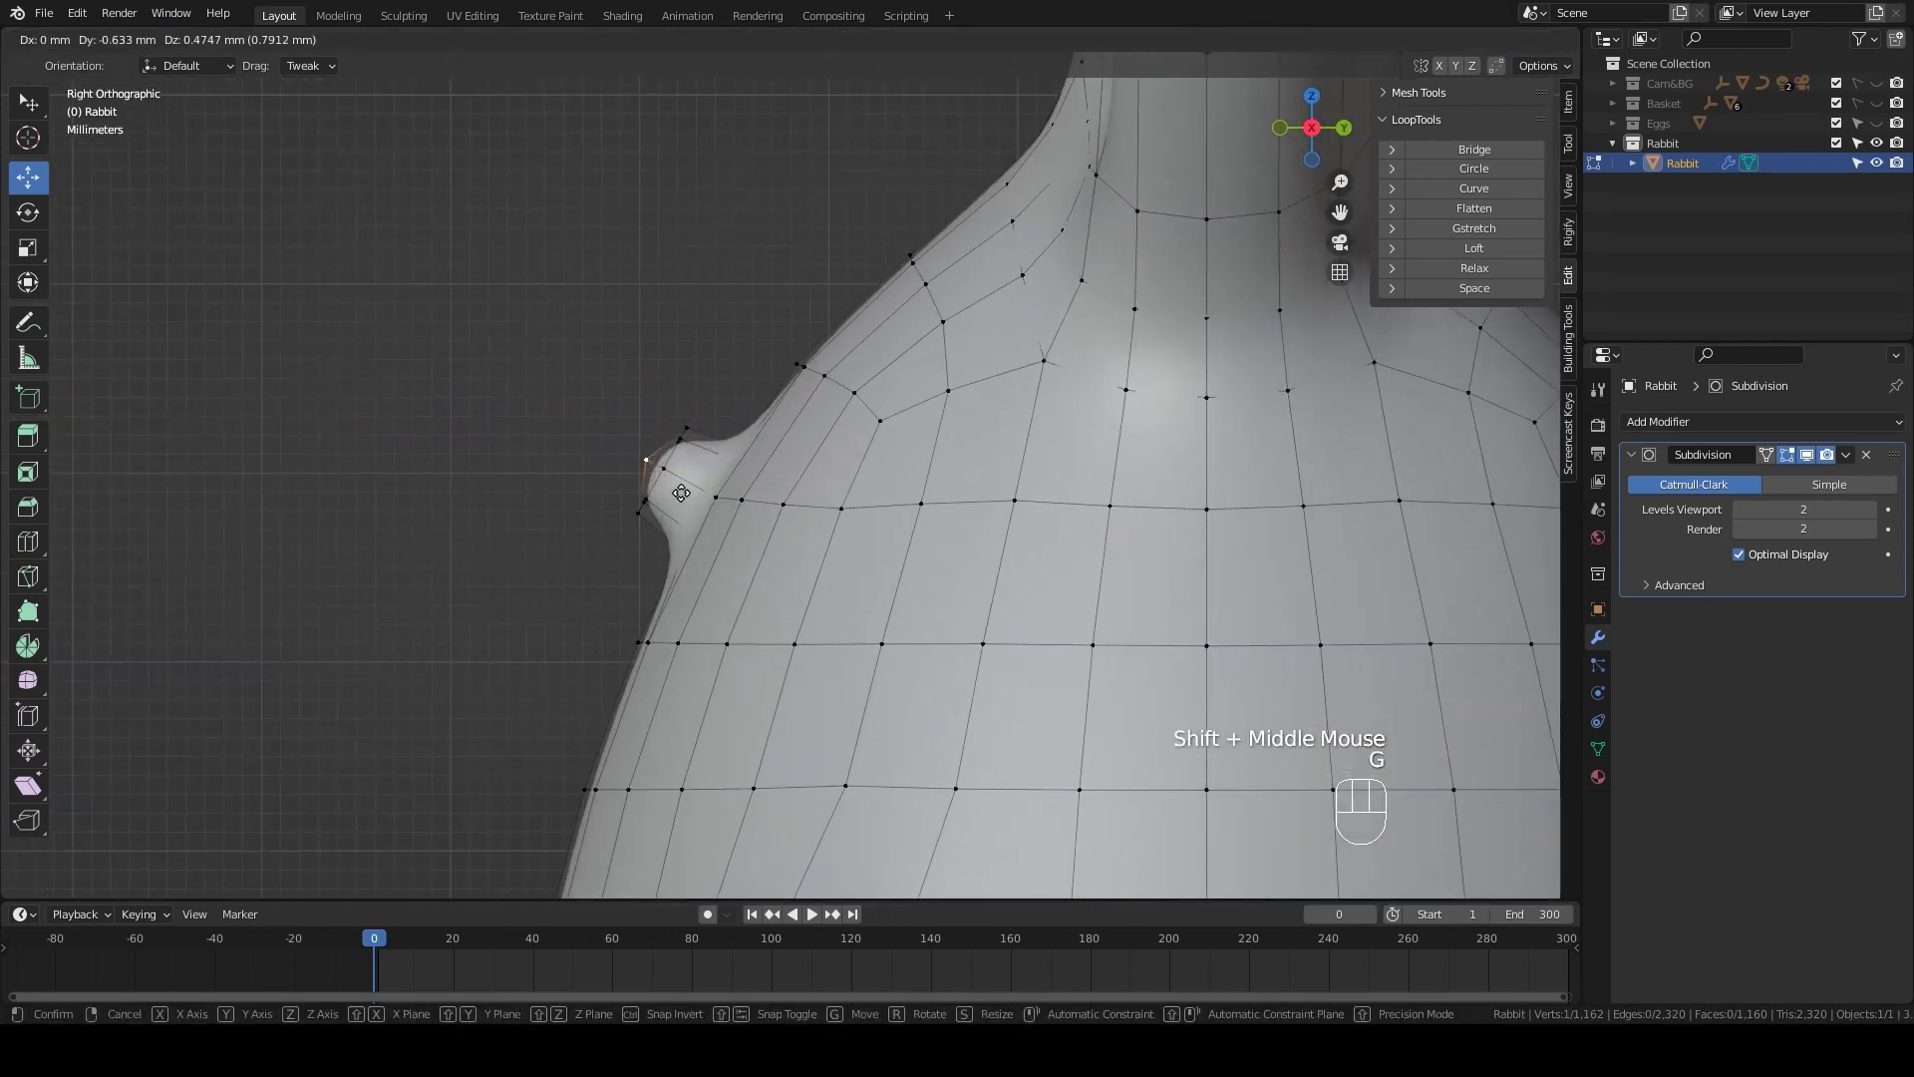
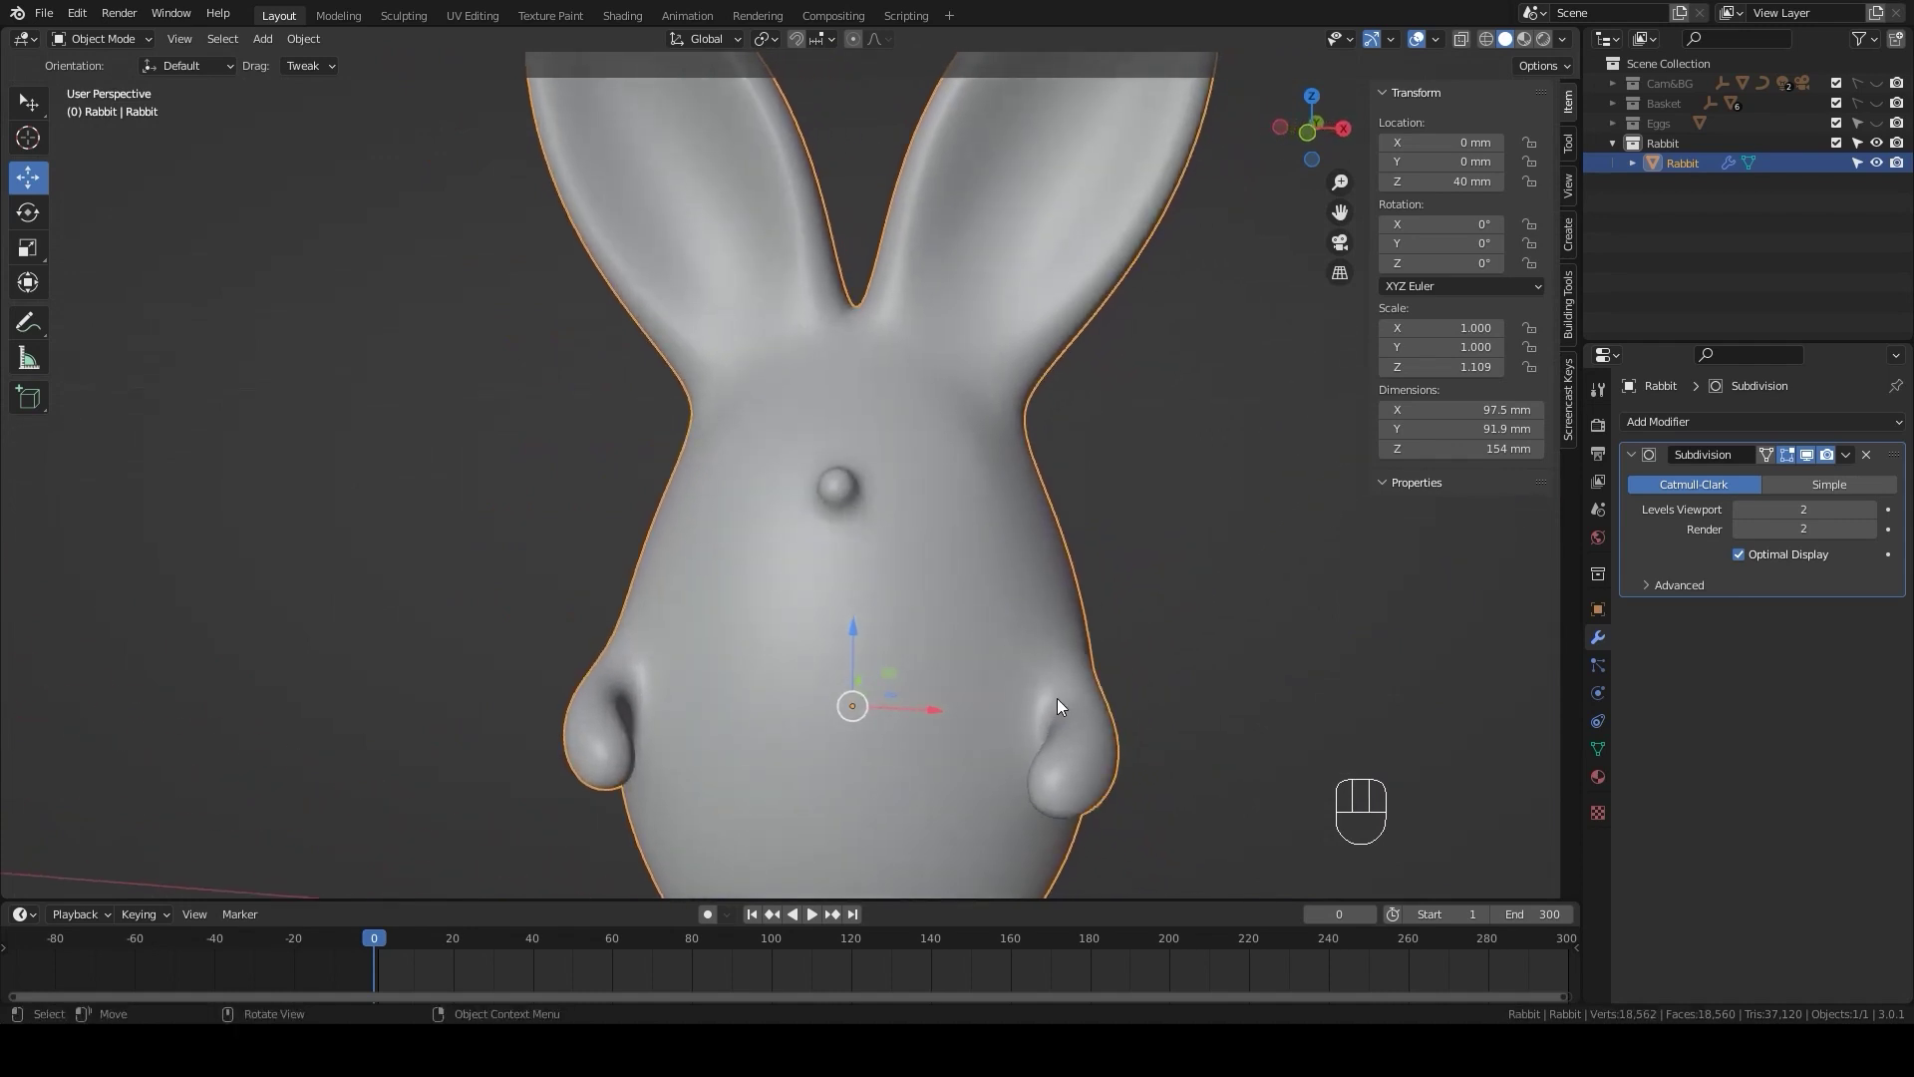
- In Edit Mode from the front, select a small face above the nose for the eye
key("KP_1")
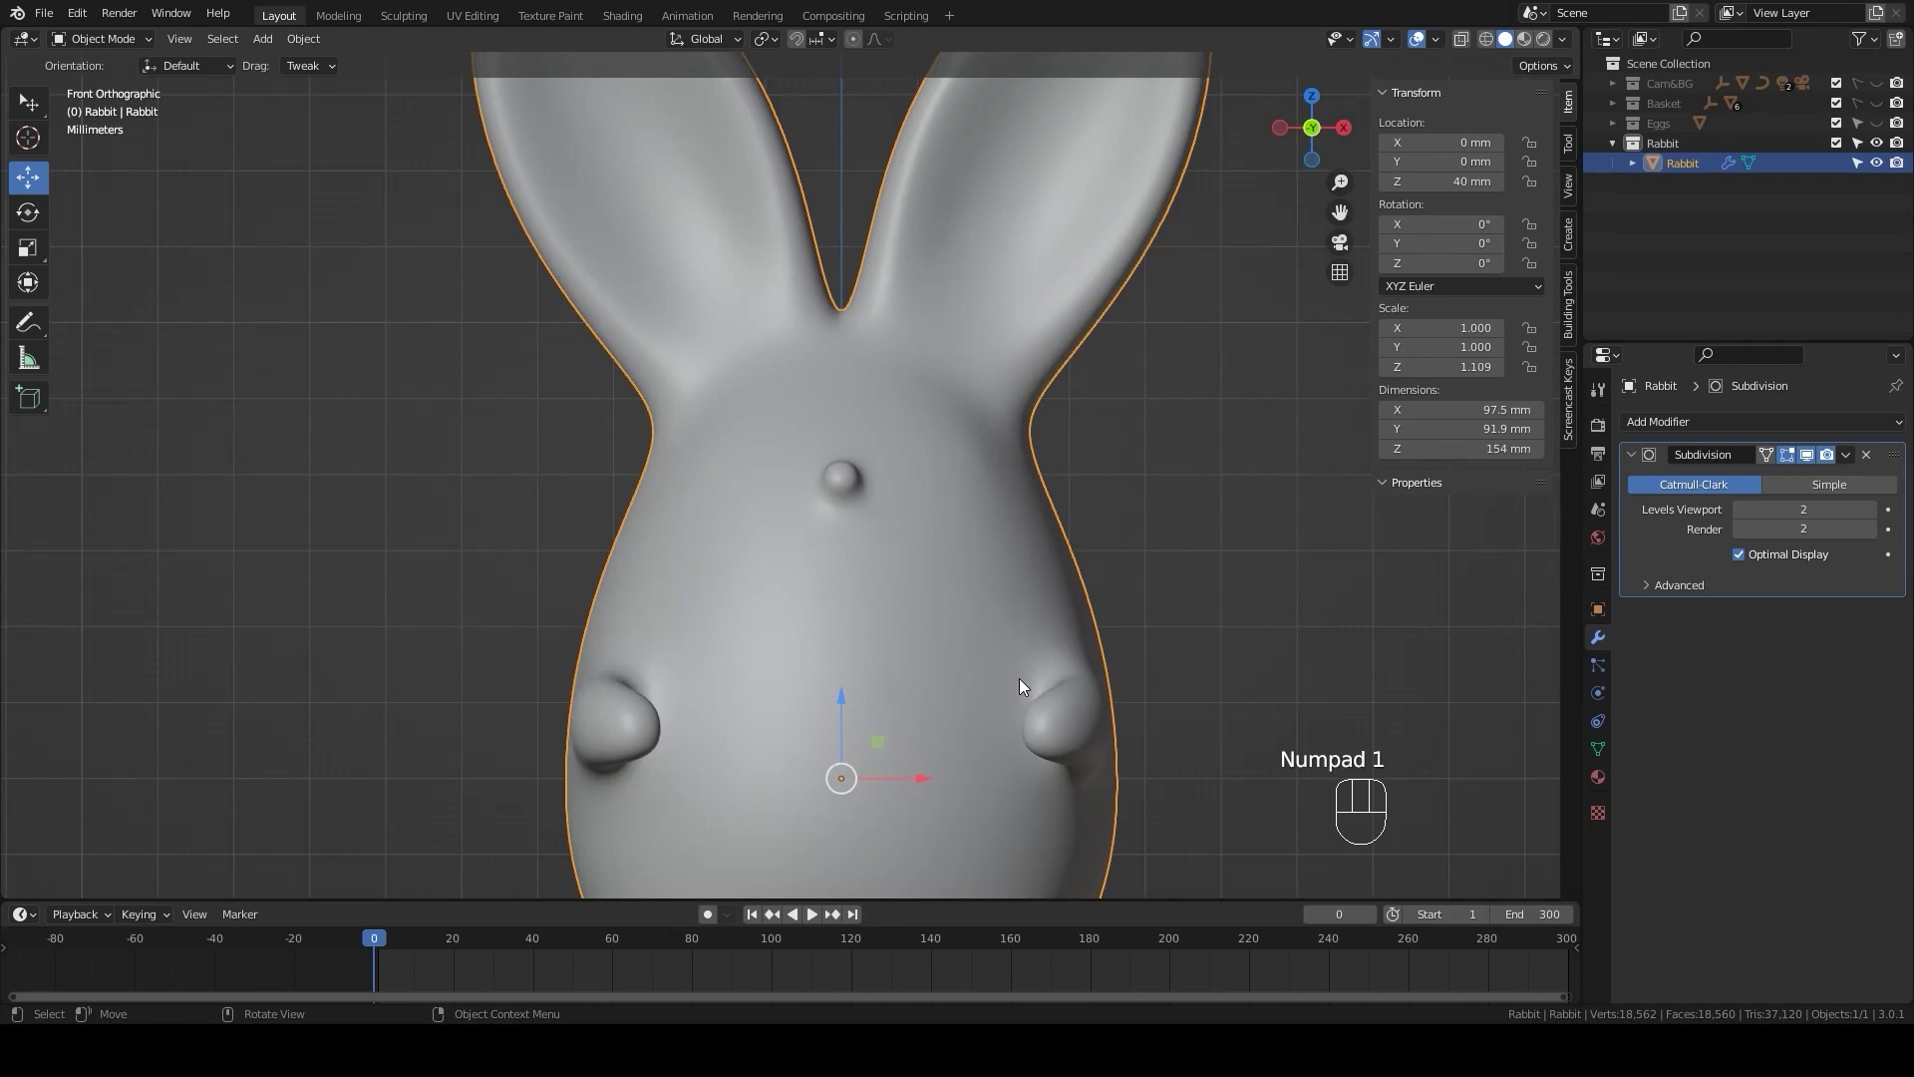
key("Tab")
scroll("up", 3)
key("3")
left_click(911, 373)
- Duplicate that face with Shift+D and separate it into a new object
key("shift+d")
right_click(919, 373)
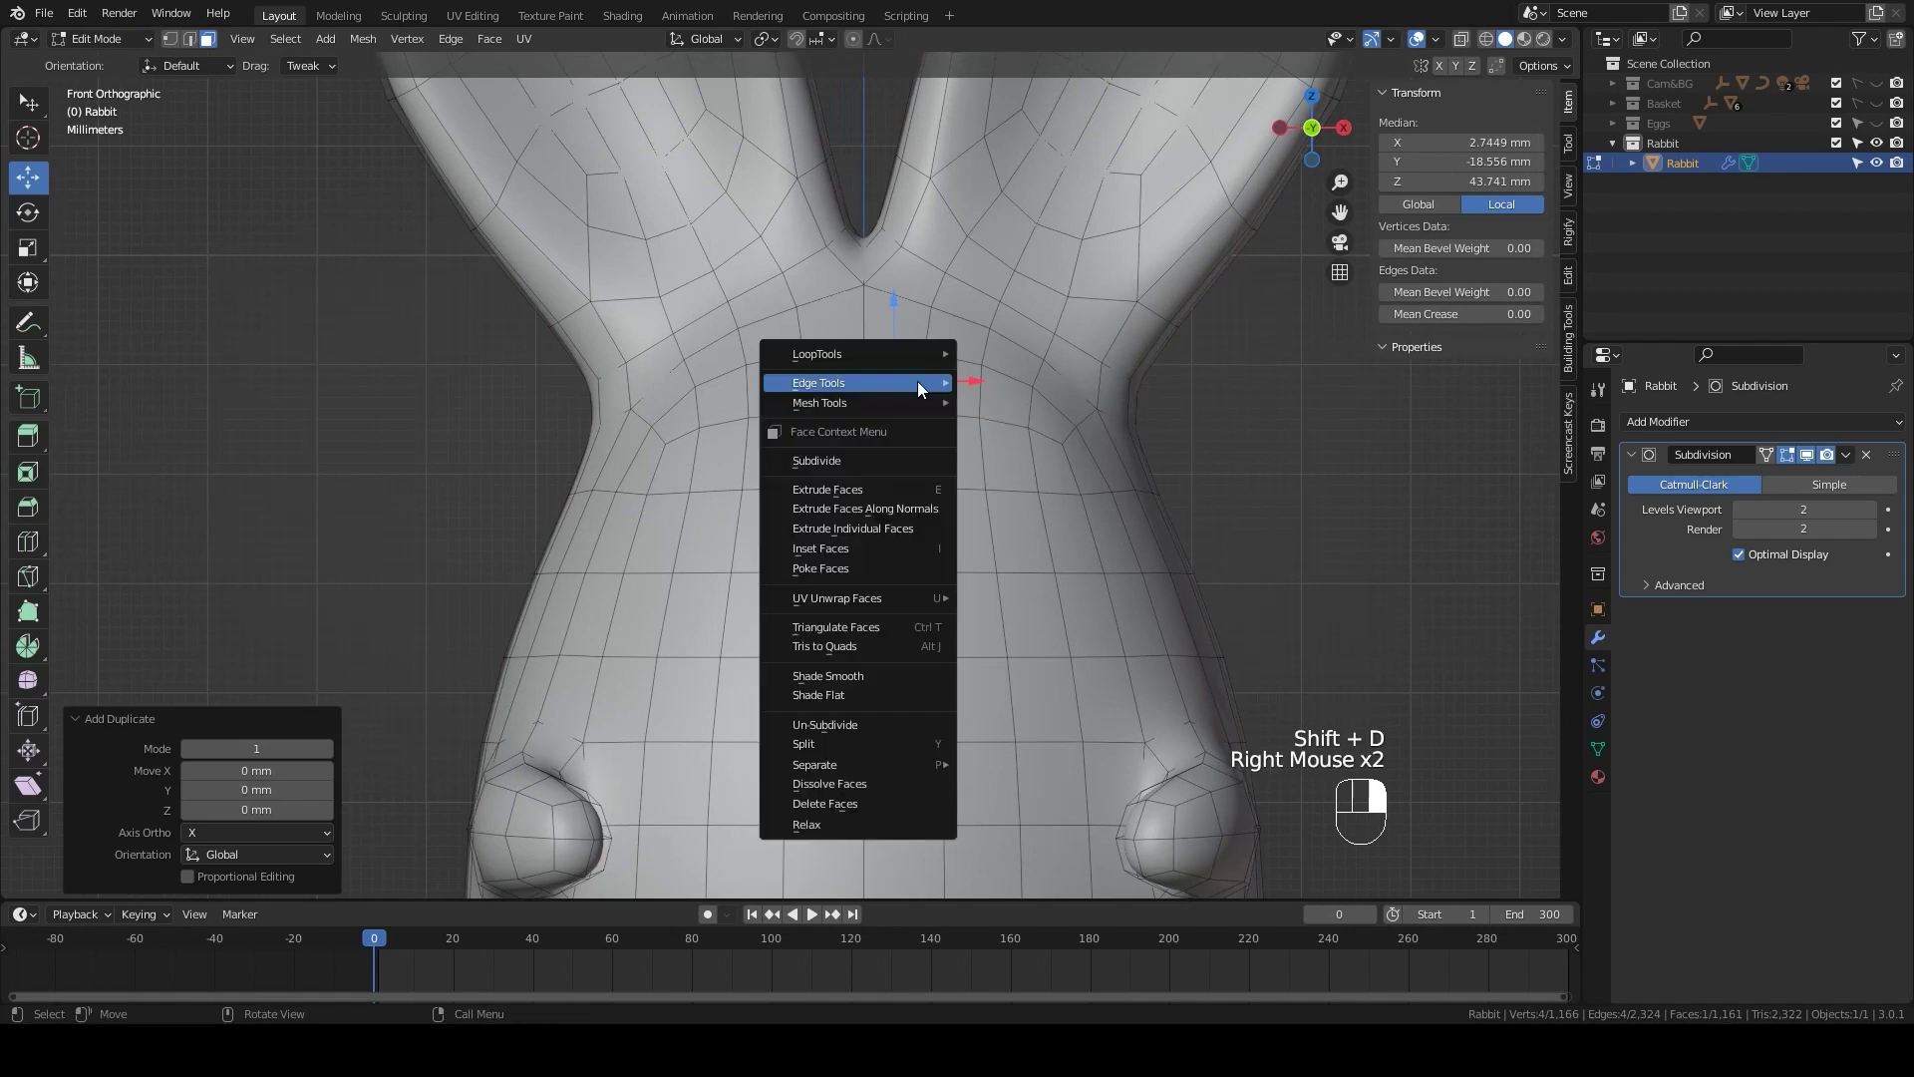
left_click_drag(873, 768, 1020, 753)
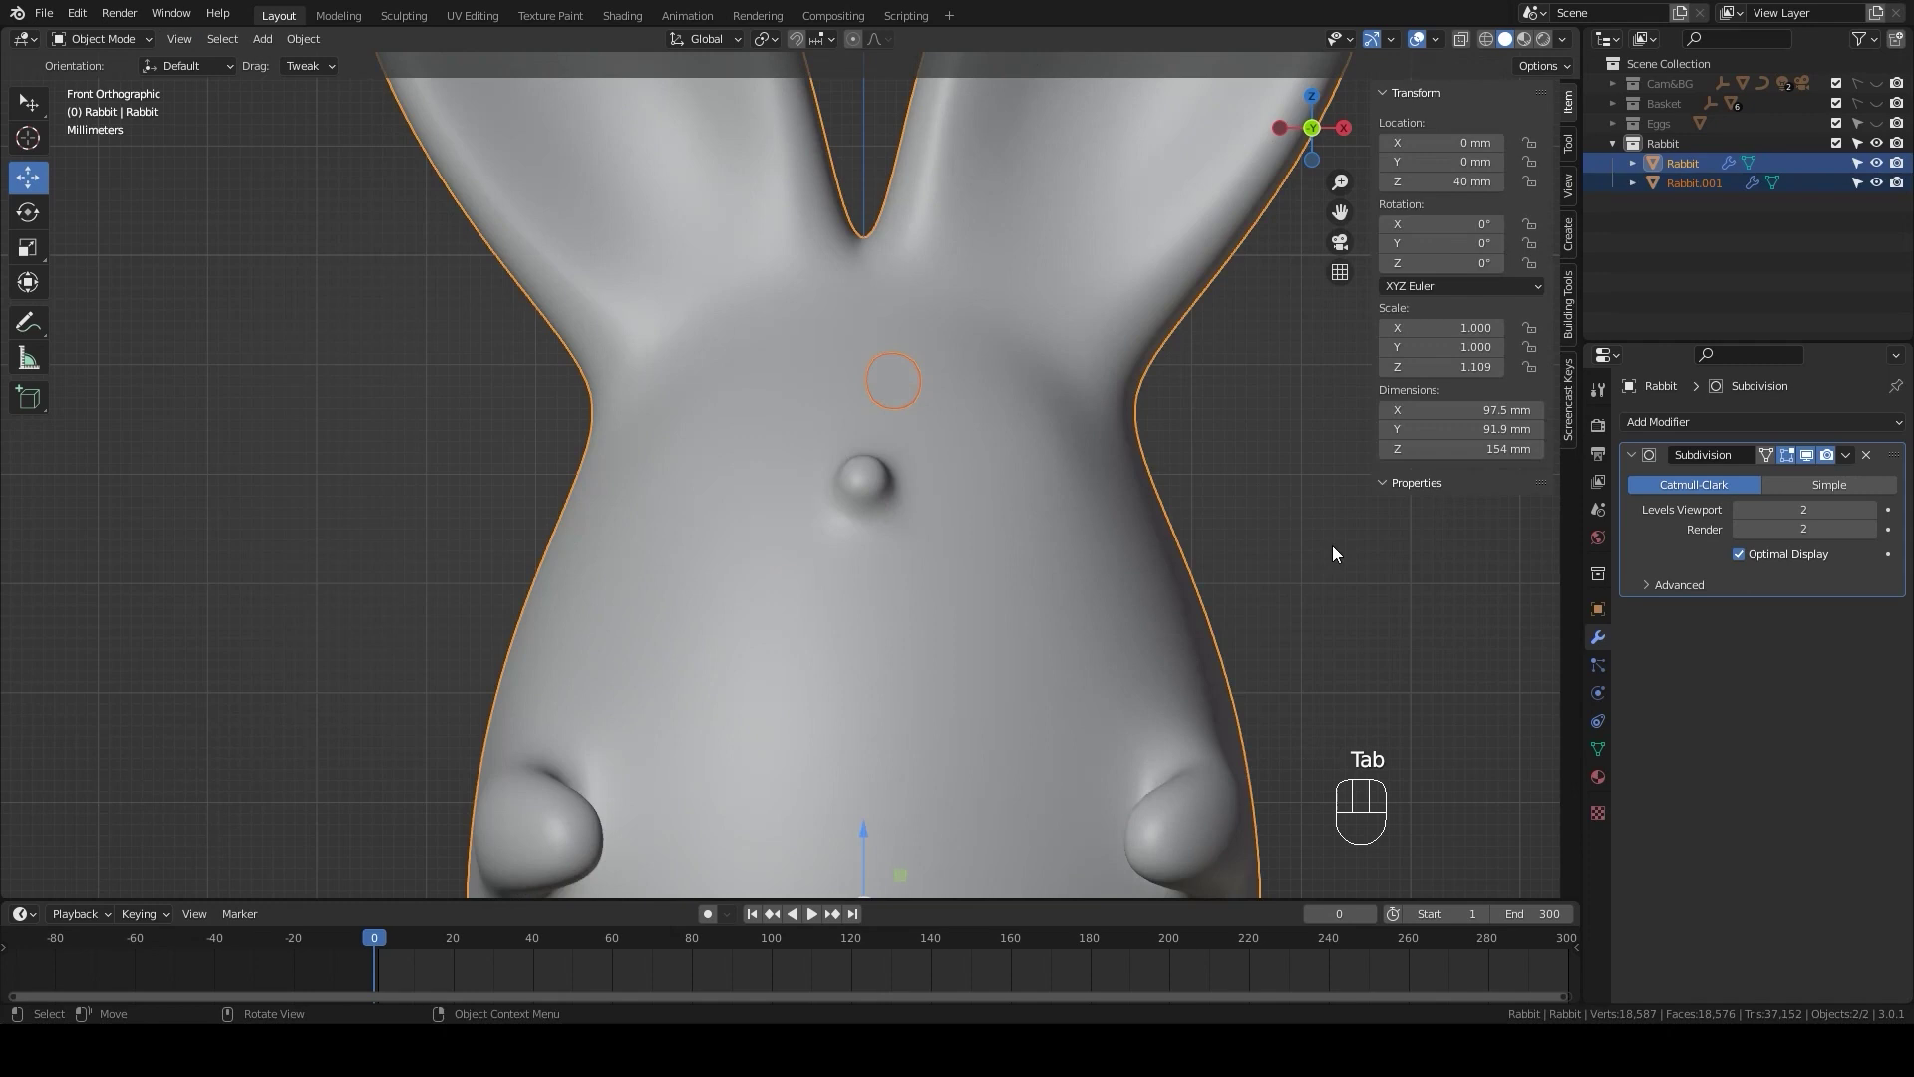
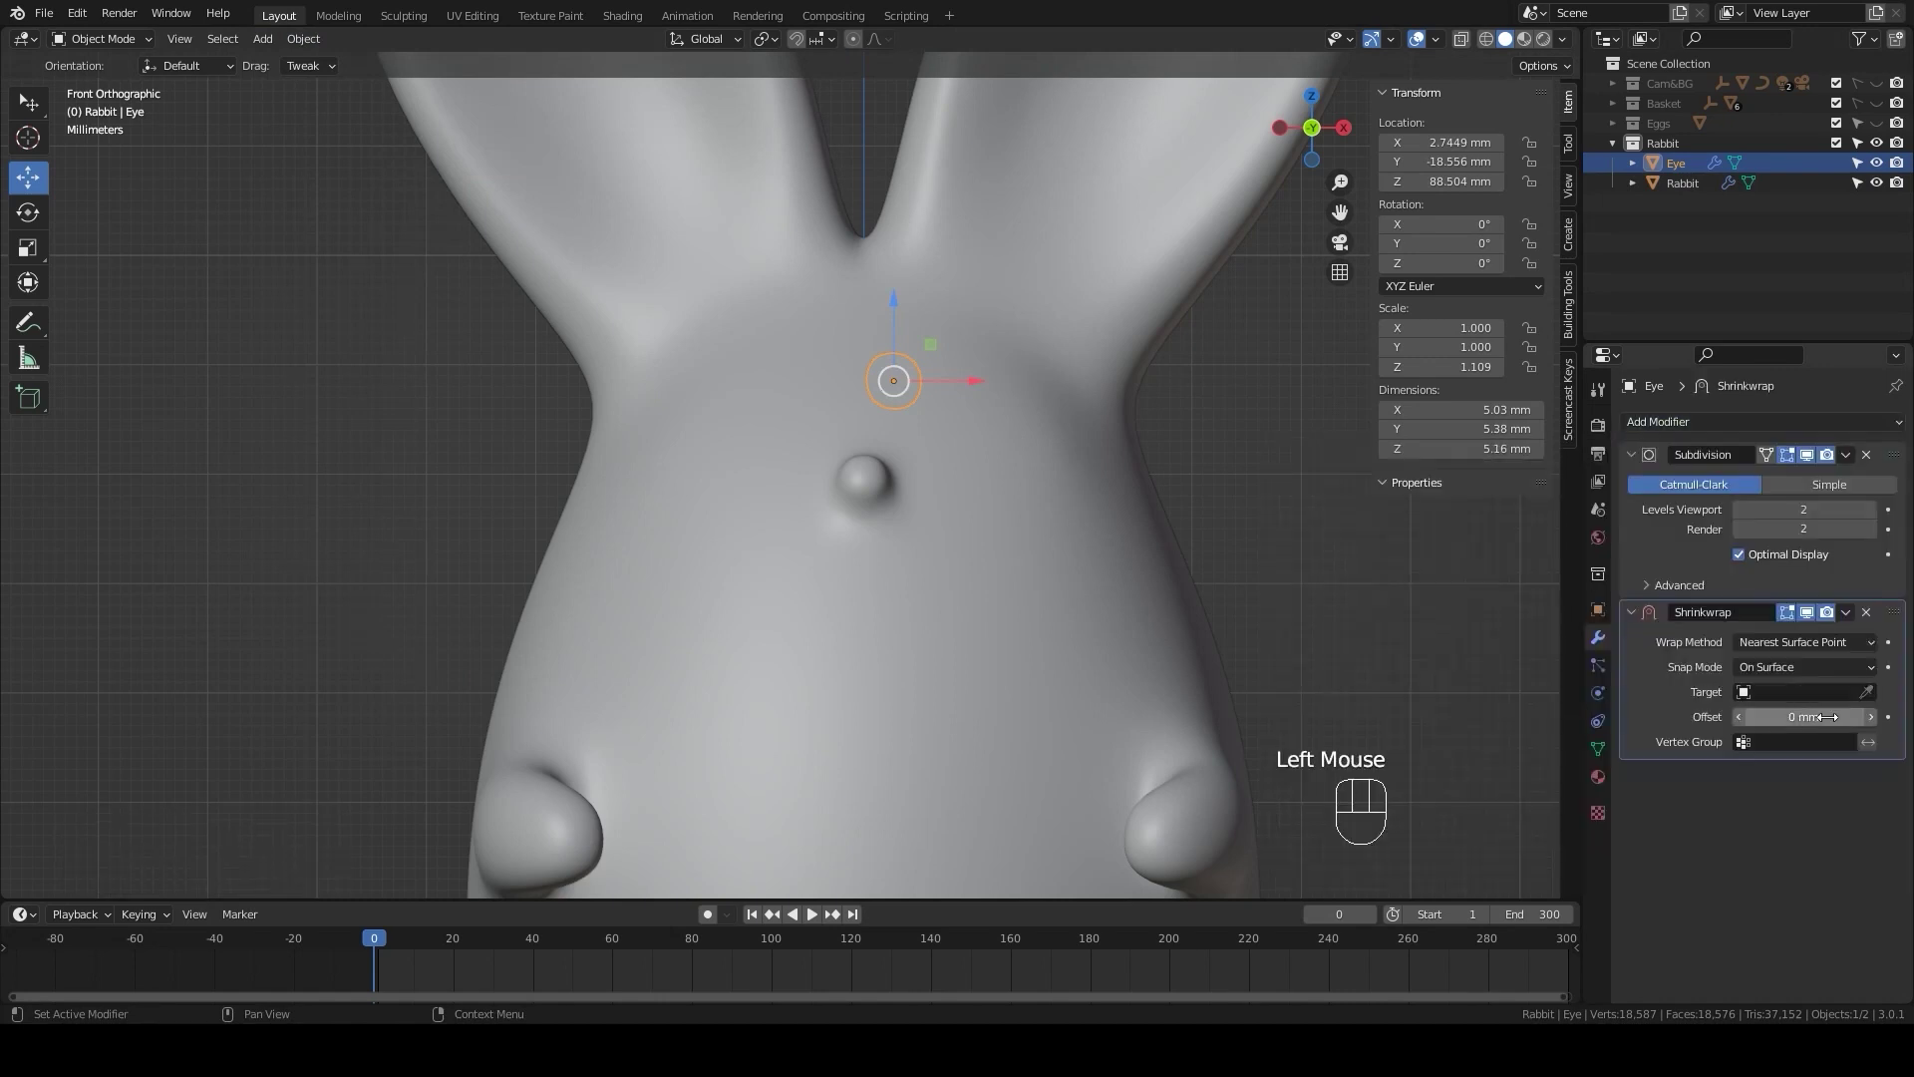
- Set the Eye's Shrinkwrap target to Rabbit with Above Surface snap mode
left_click_drag(1866, 669, 1817, 780)
left_click(1874, 694)
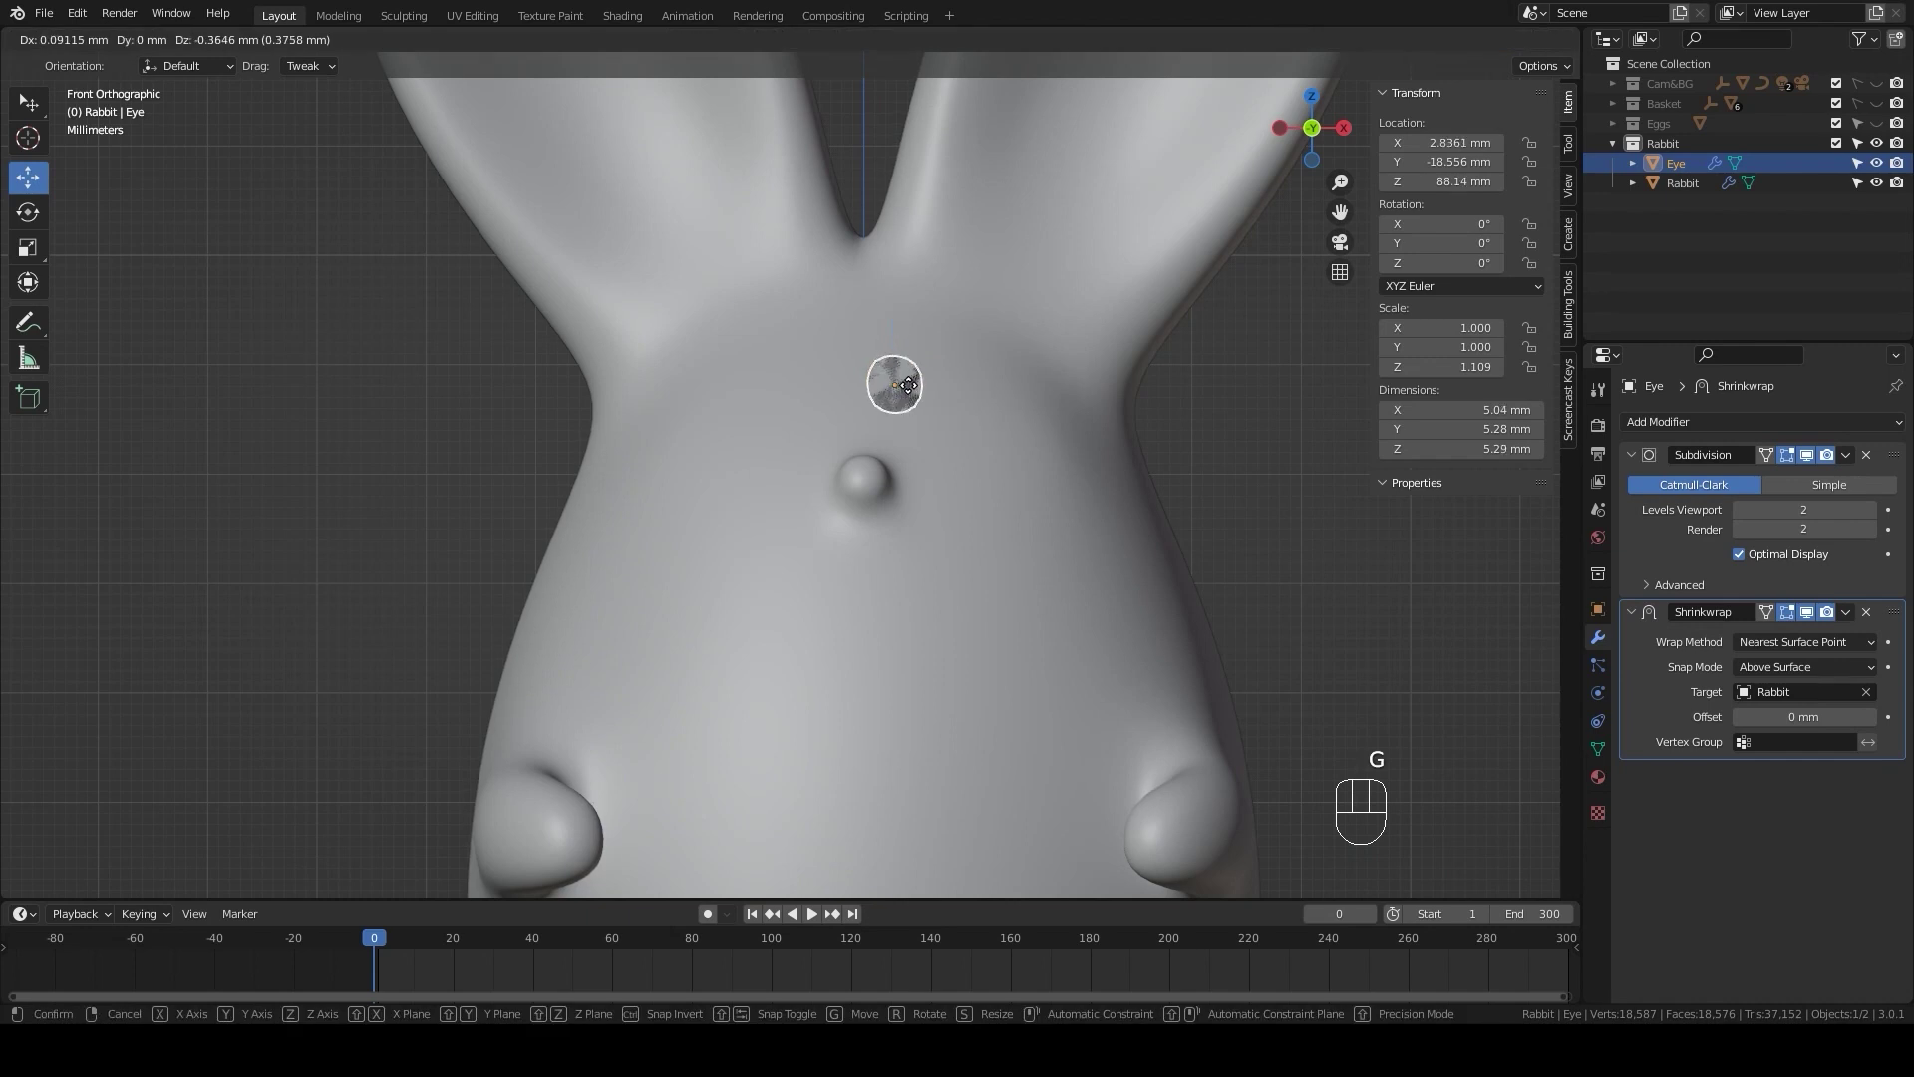
left_click(918, 409)
- Scale the eye down and move it into place above the nose
key("s")
left_click(987, 384)
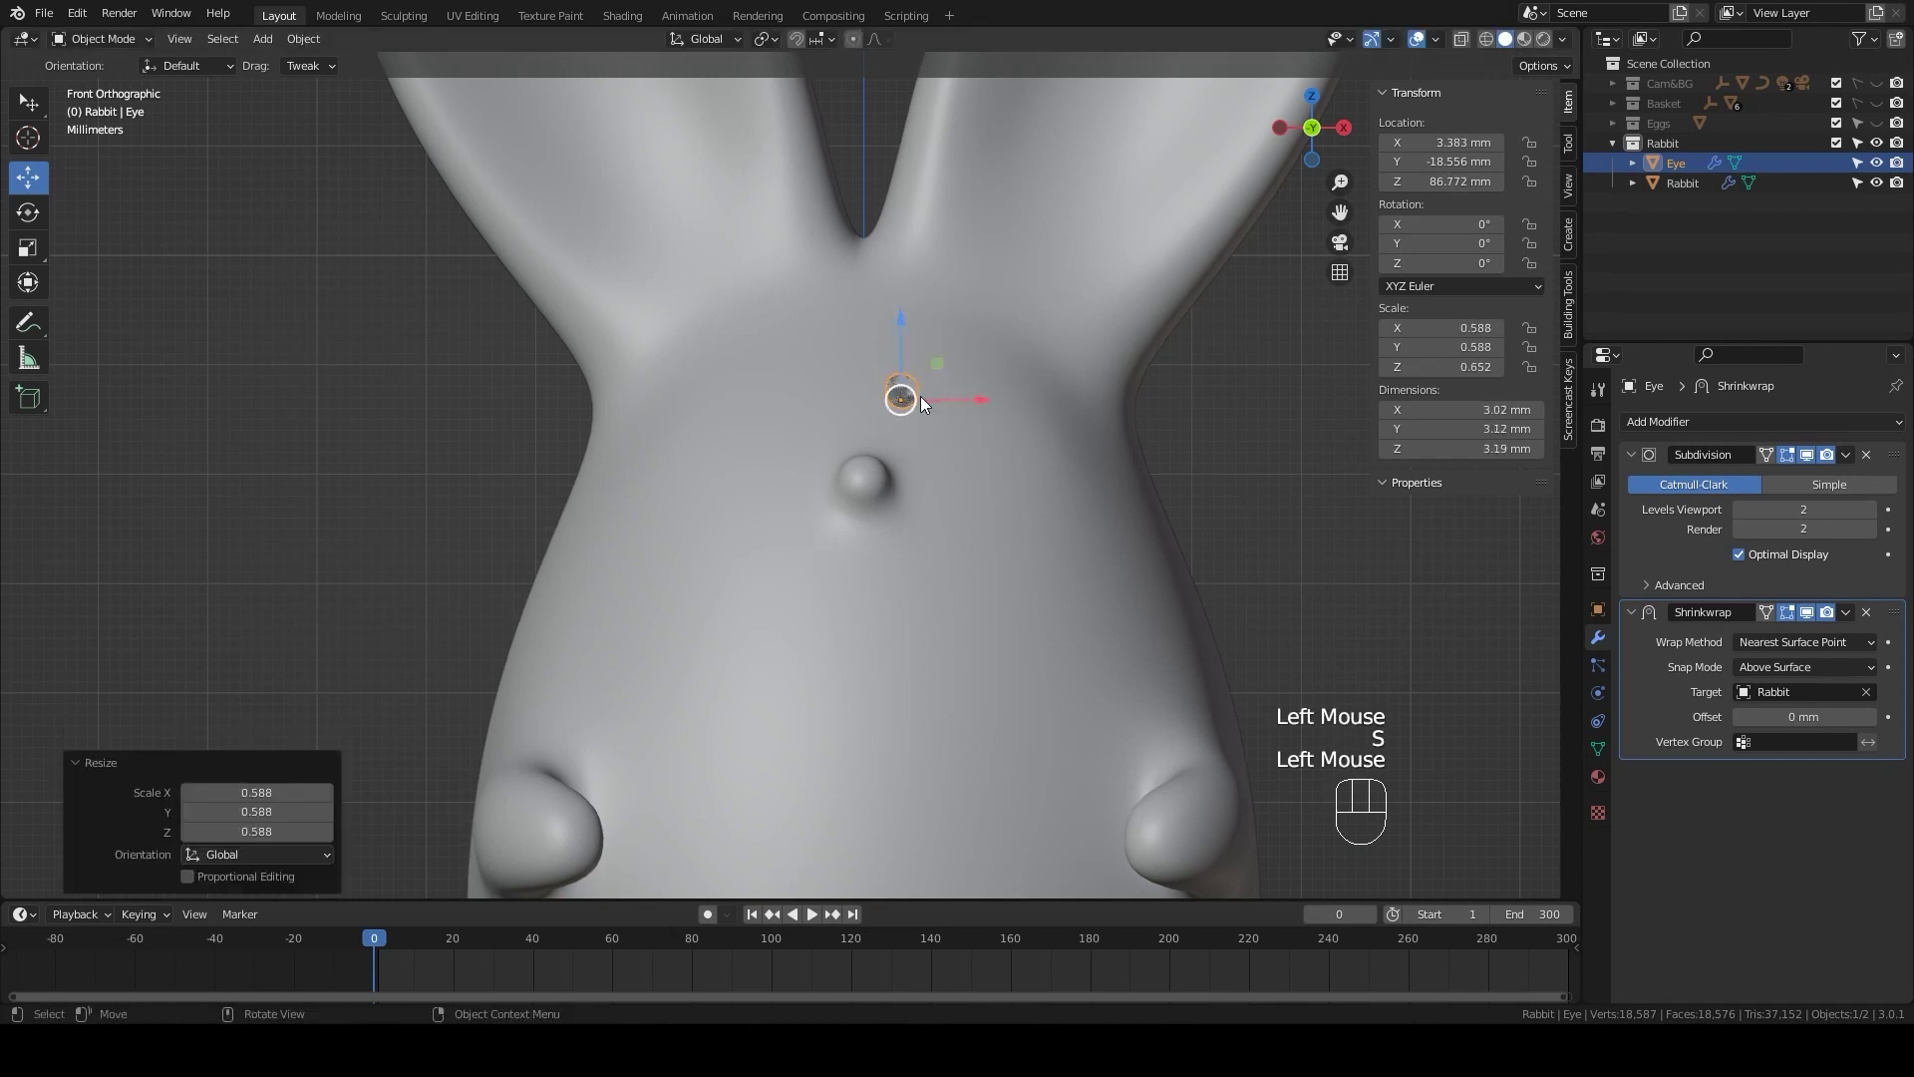
key("g")
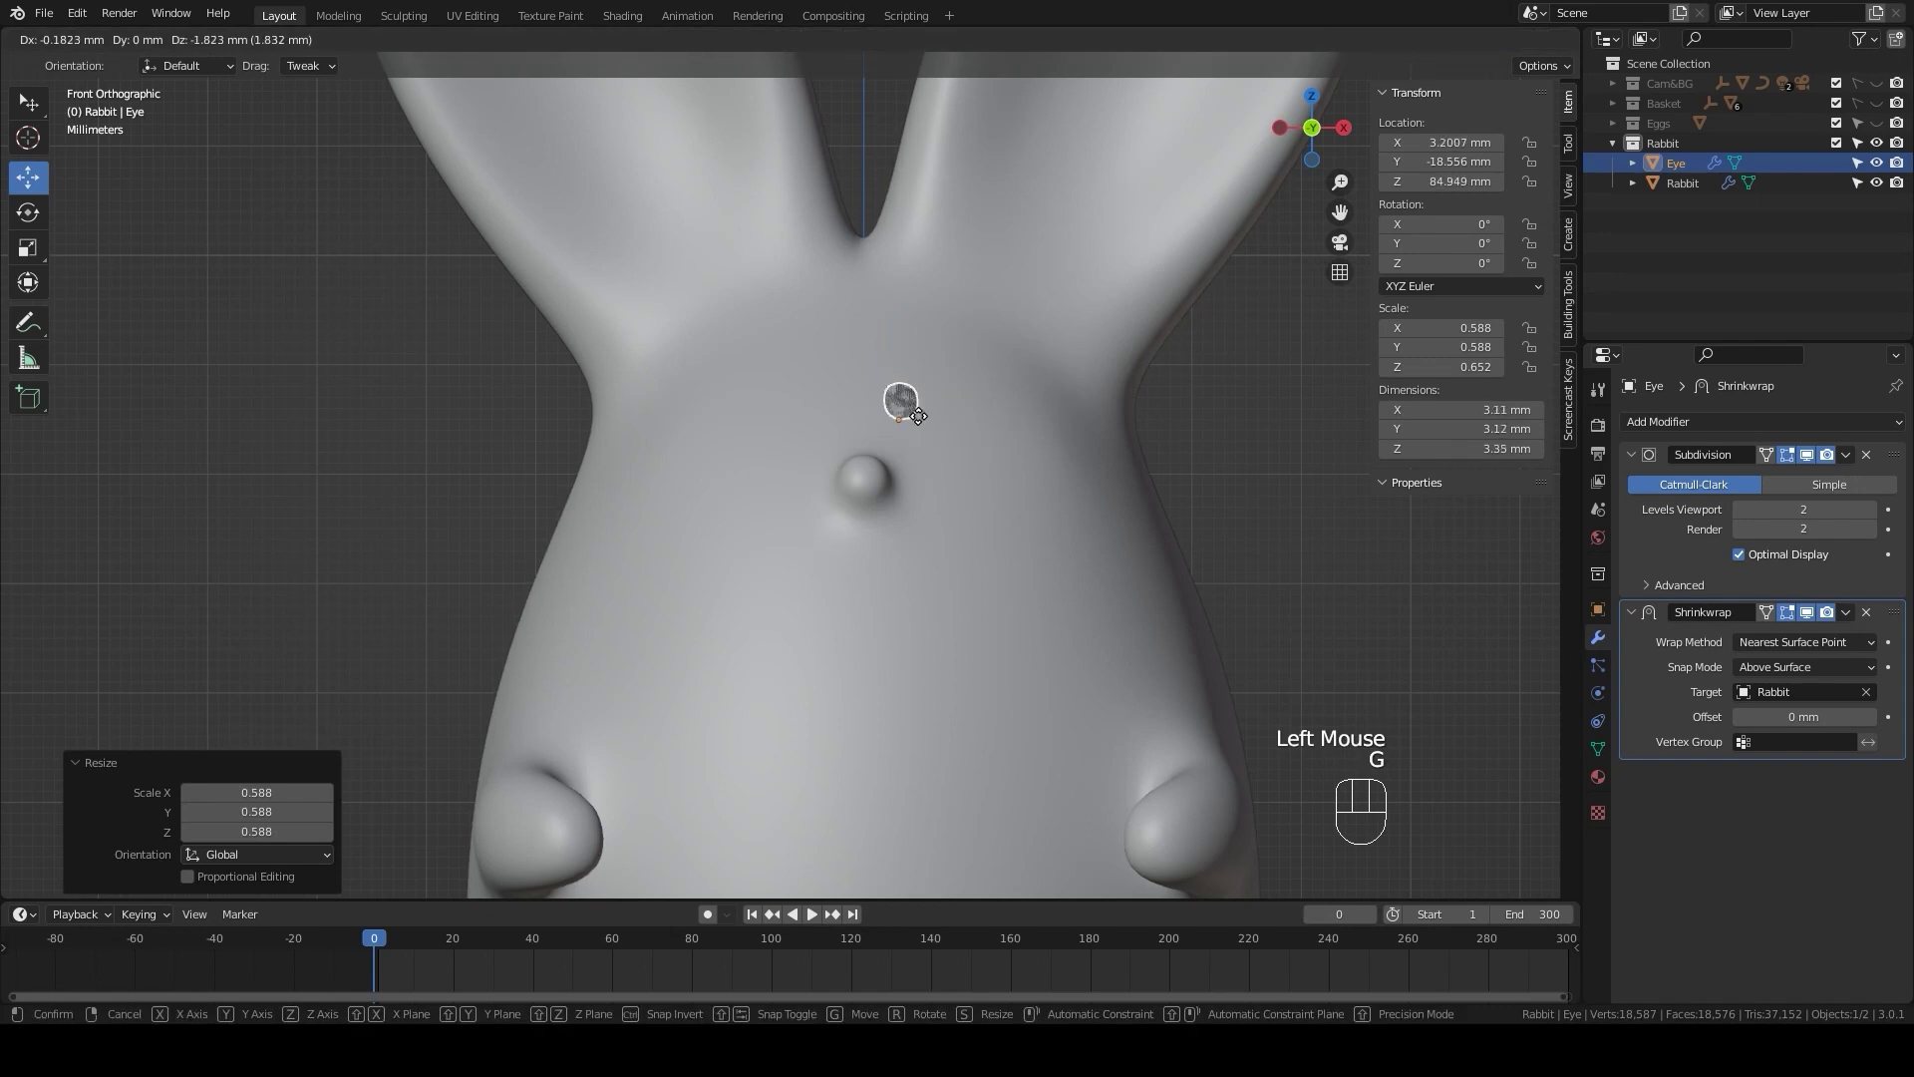
left_click(921, 421)
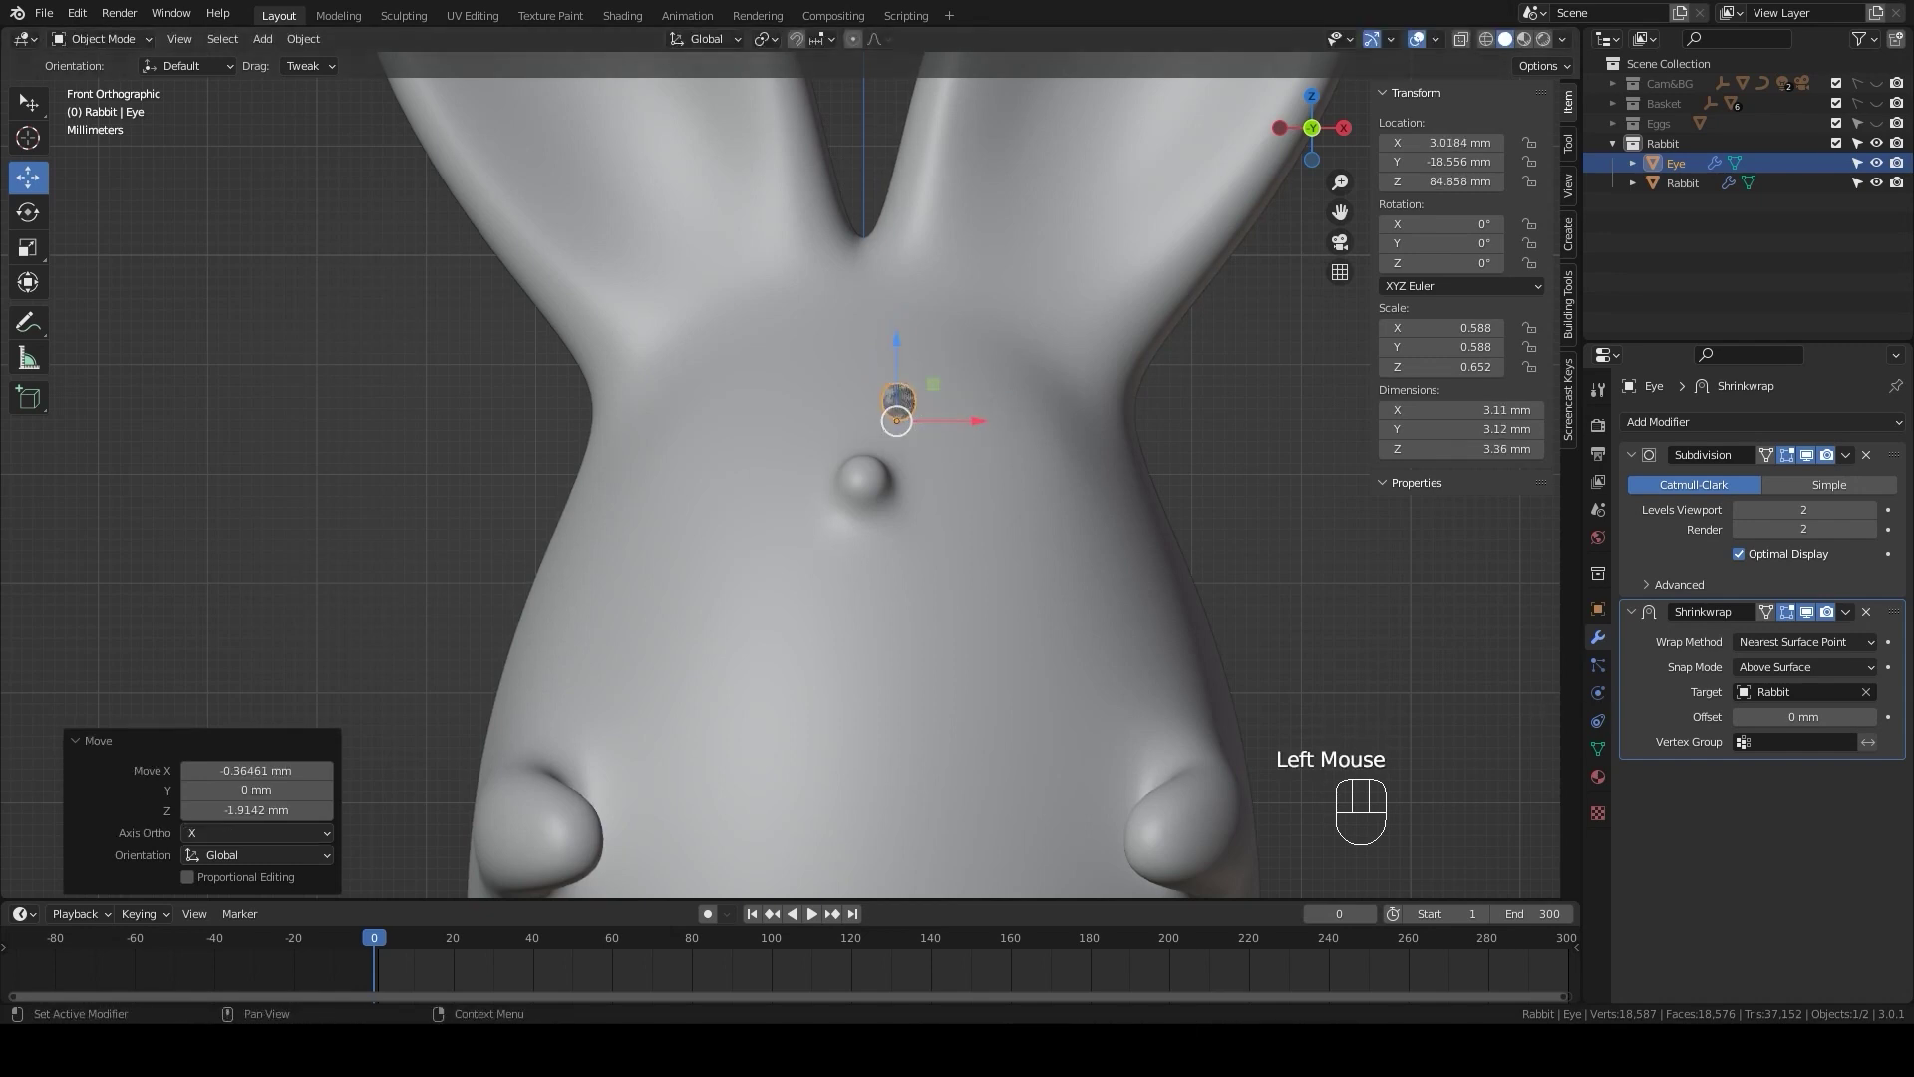
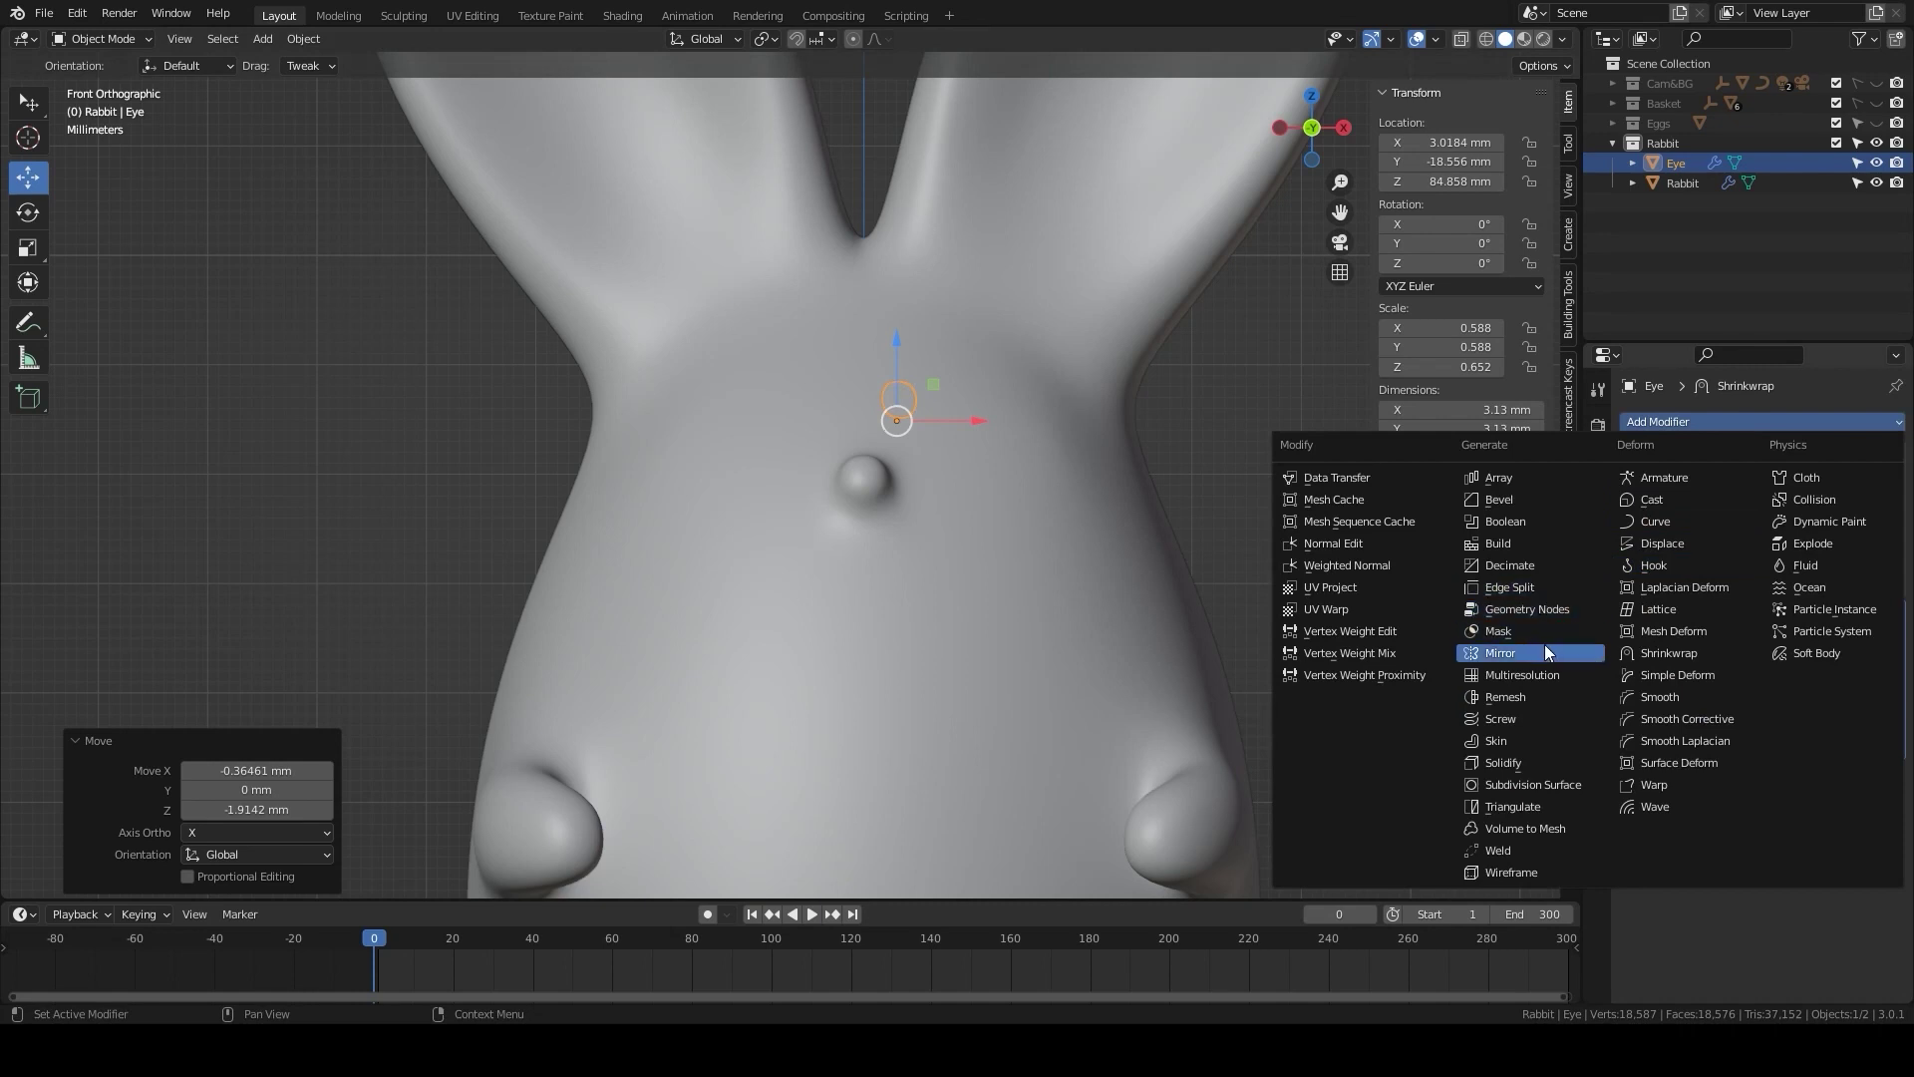
- Add Mirror (object Rabbit) and Solidify to the Eye and move Subdivision last in the stack
left_click(1547, 653)
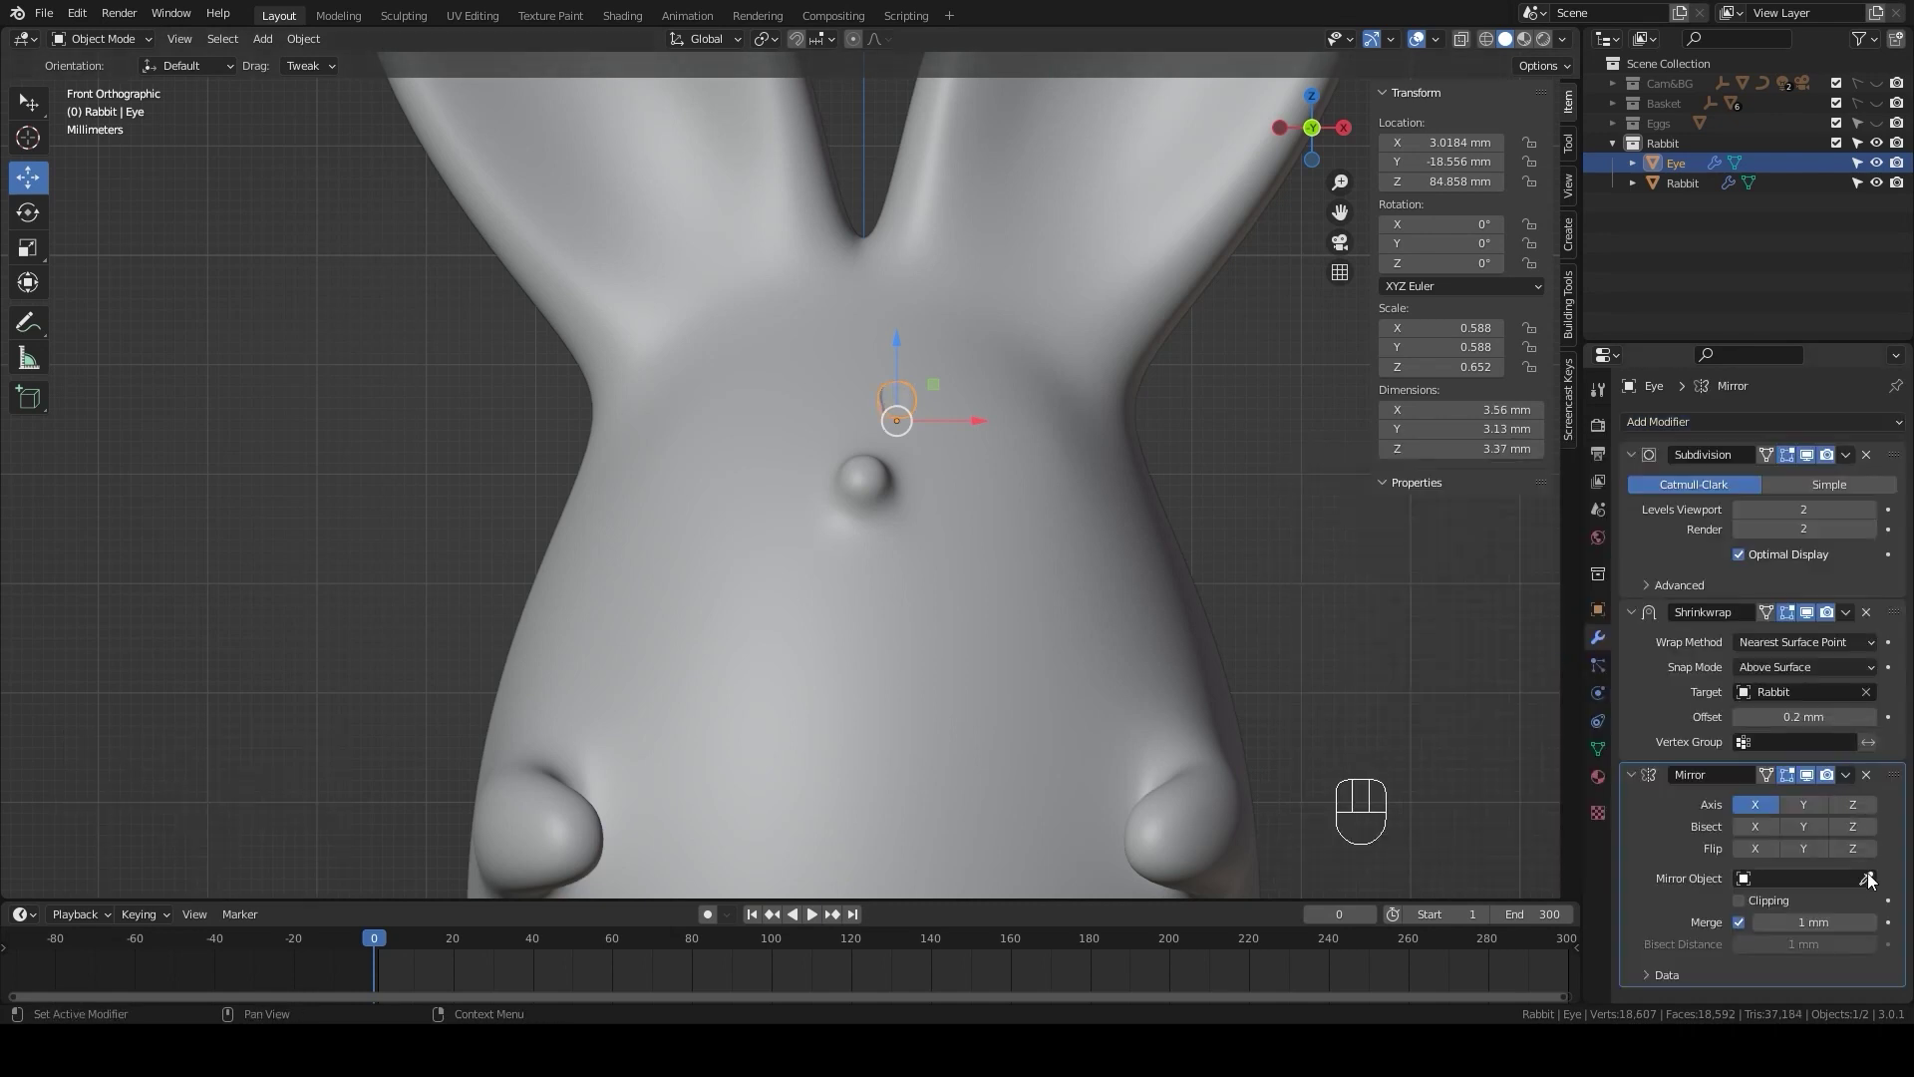
left_click(1874, 883)
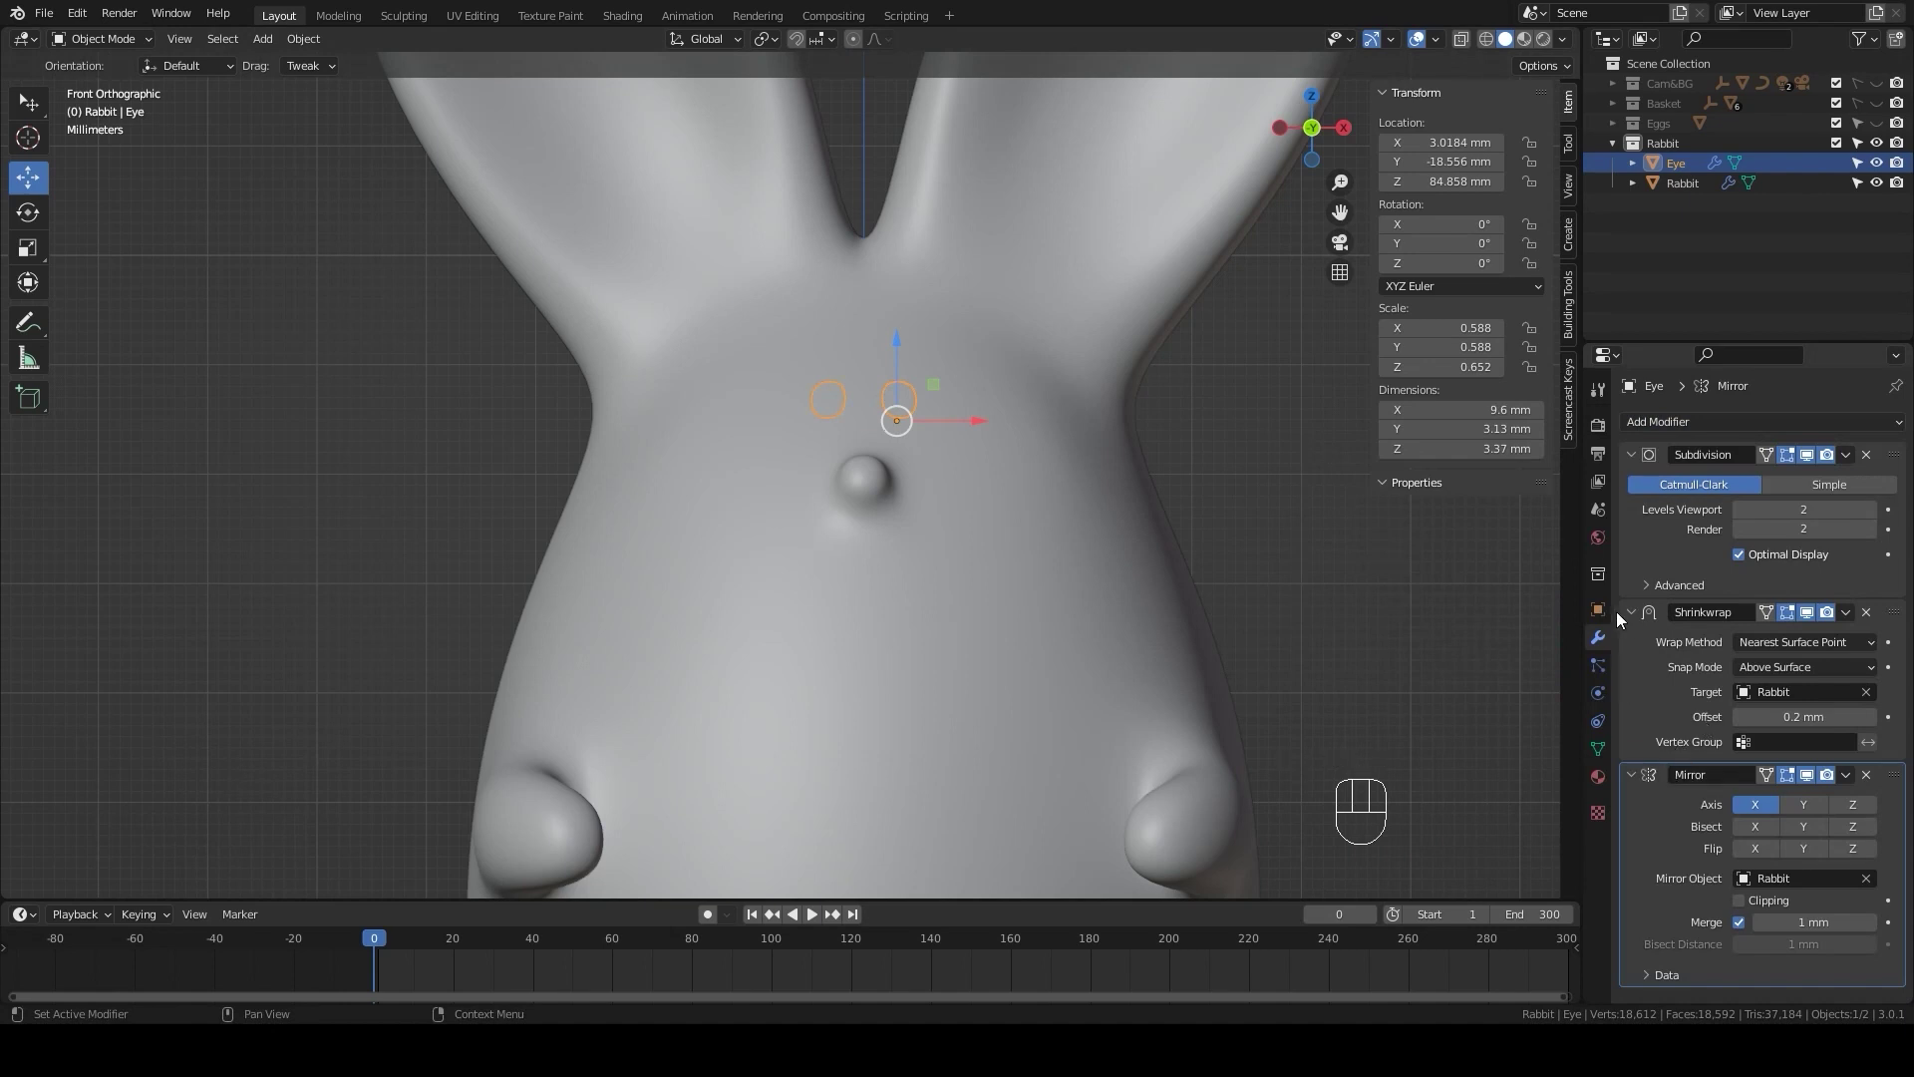
left_click(1632, 626)
left_click(1633, 648)
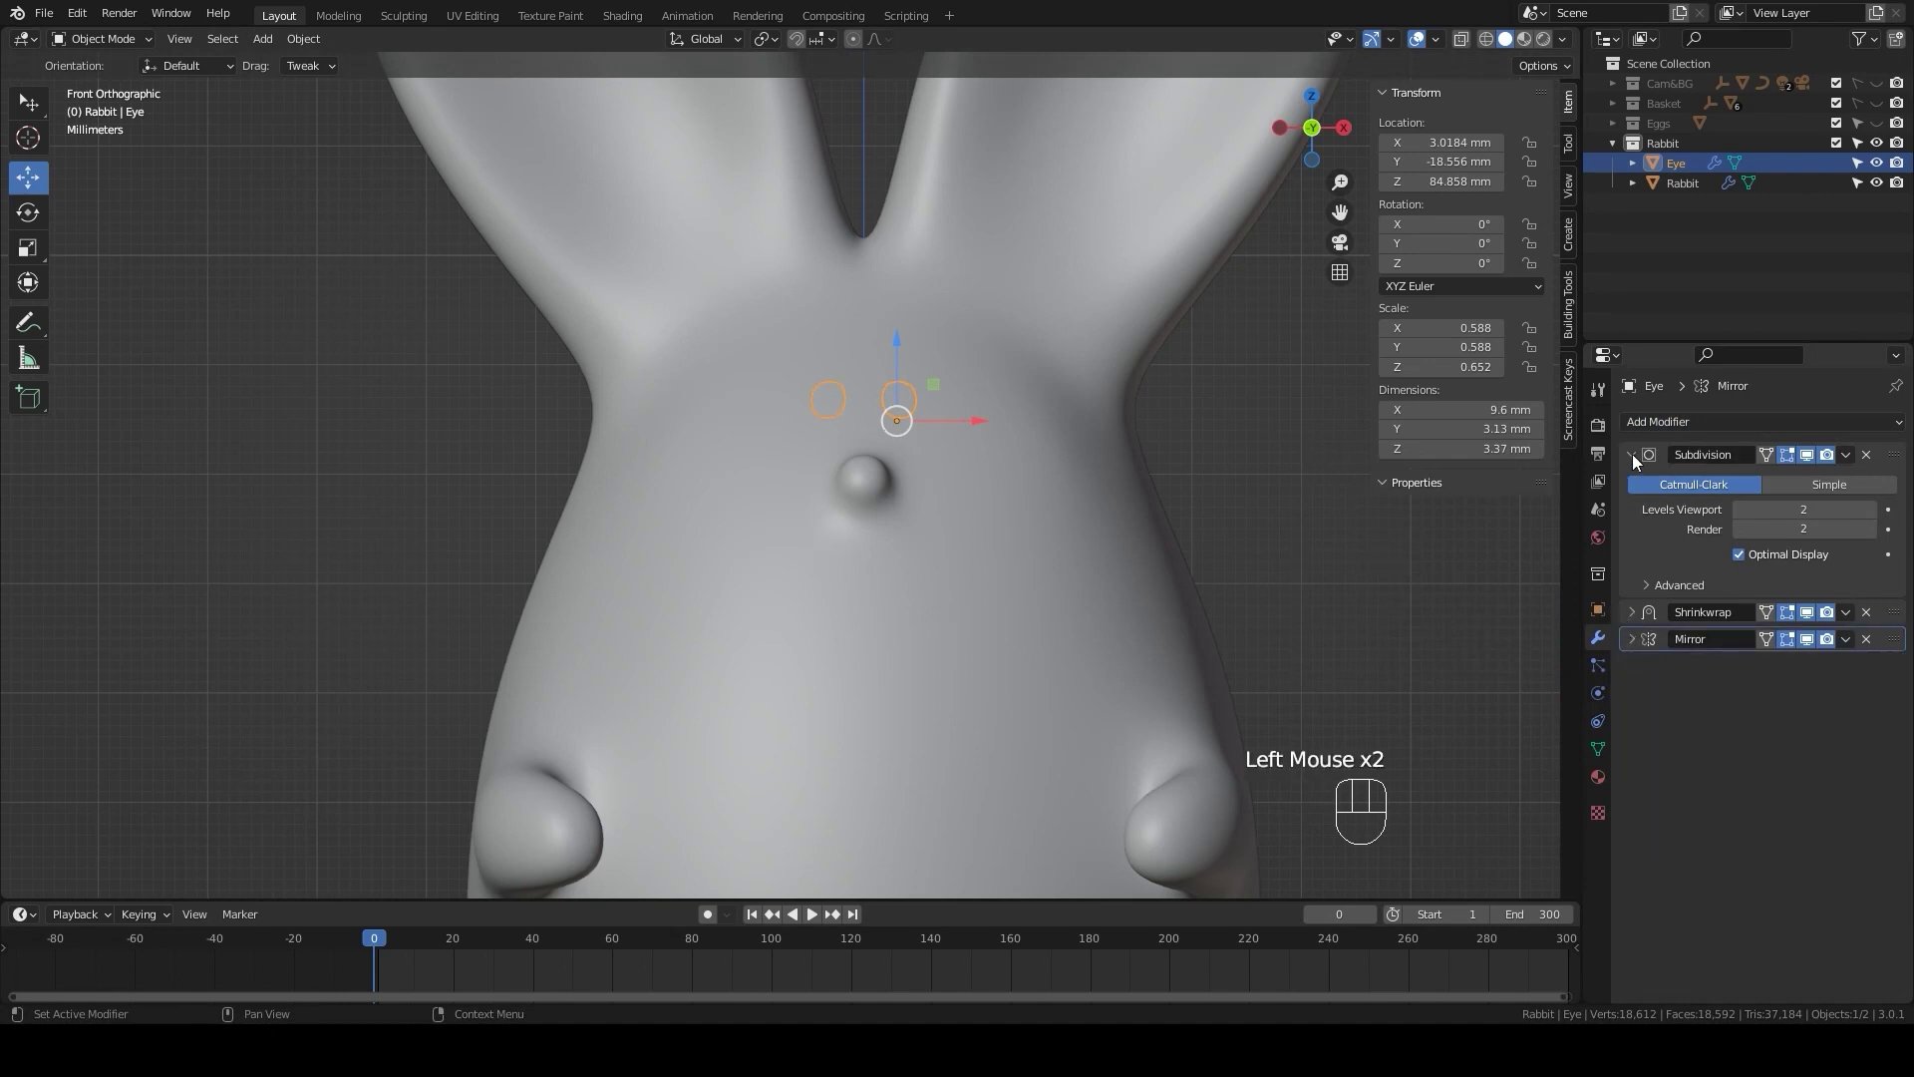
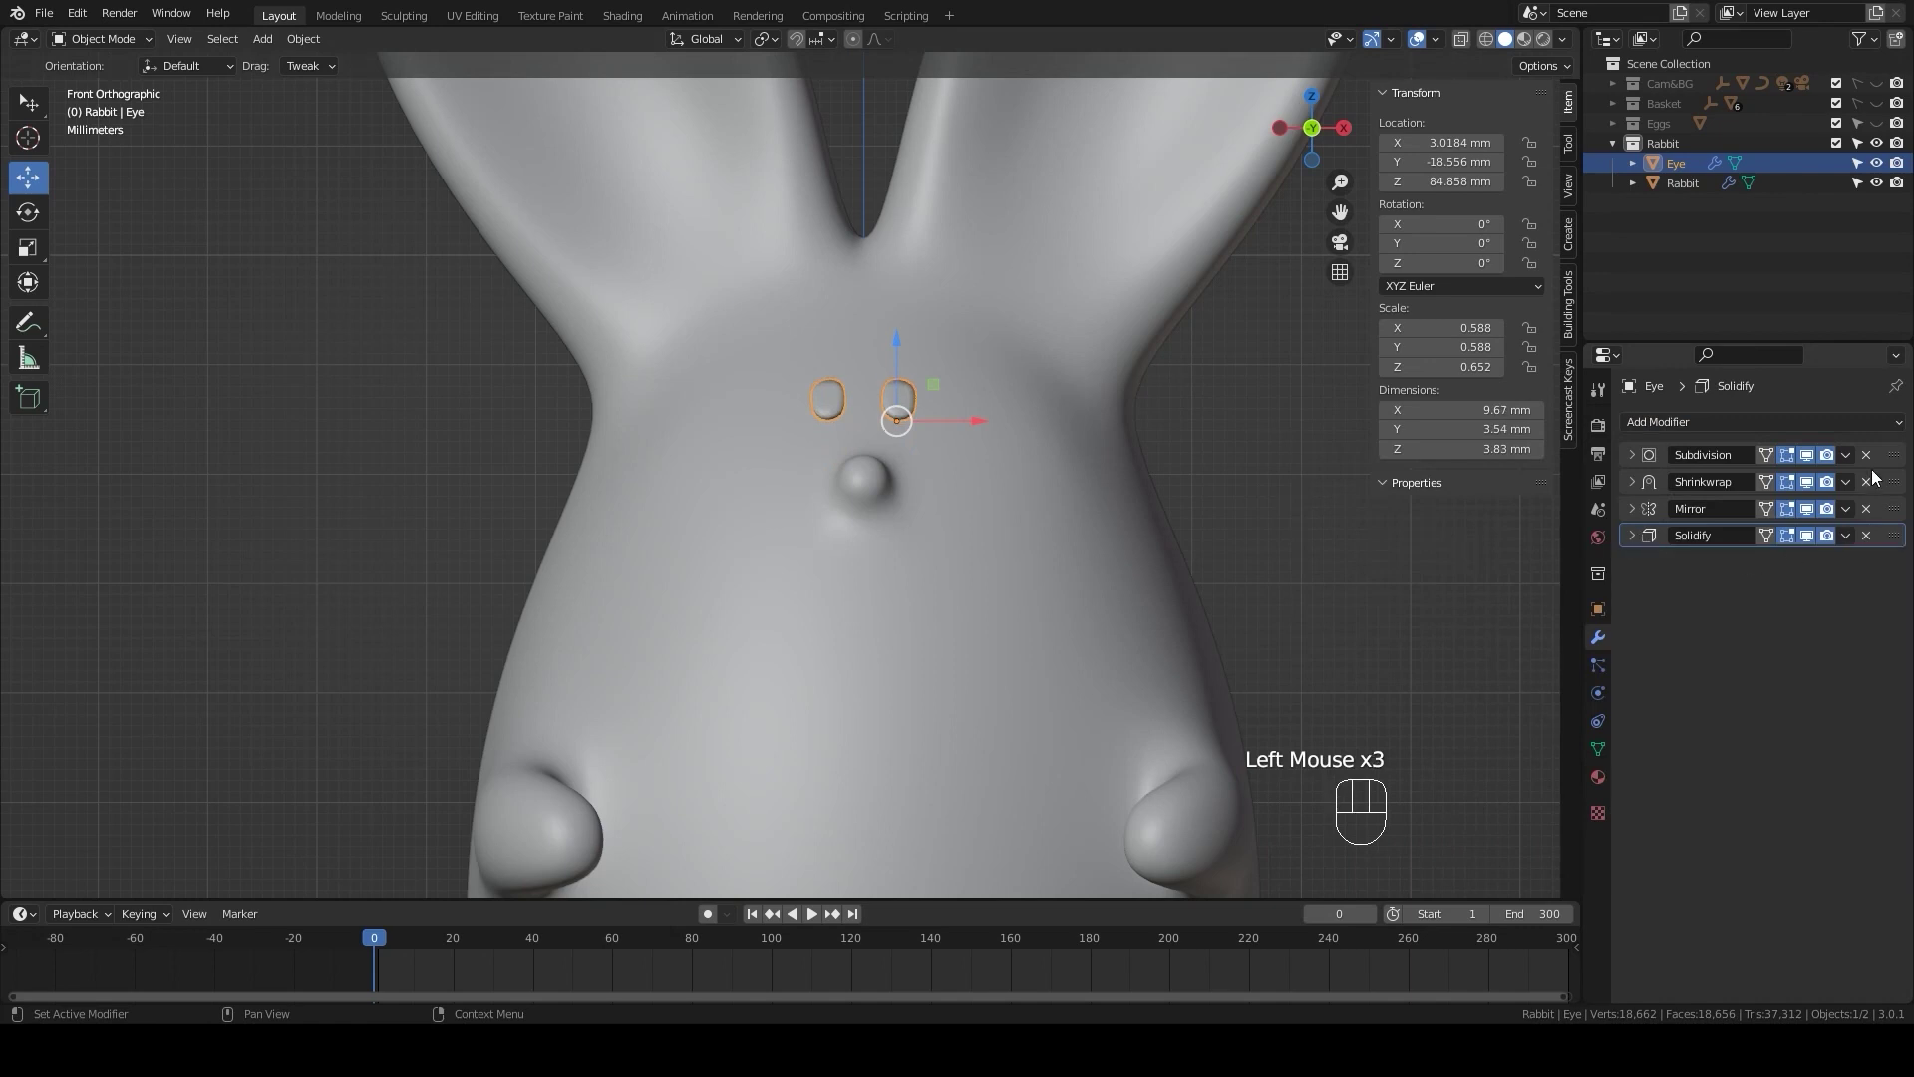
left_click_drag(1887, 454, 1891, 541)
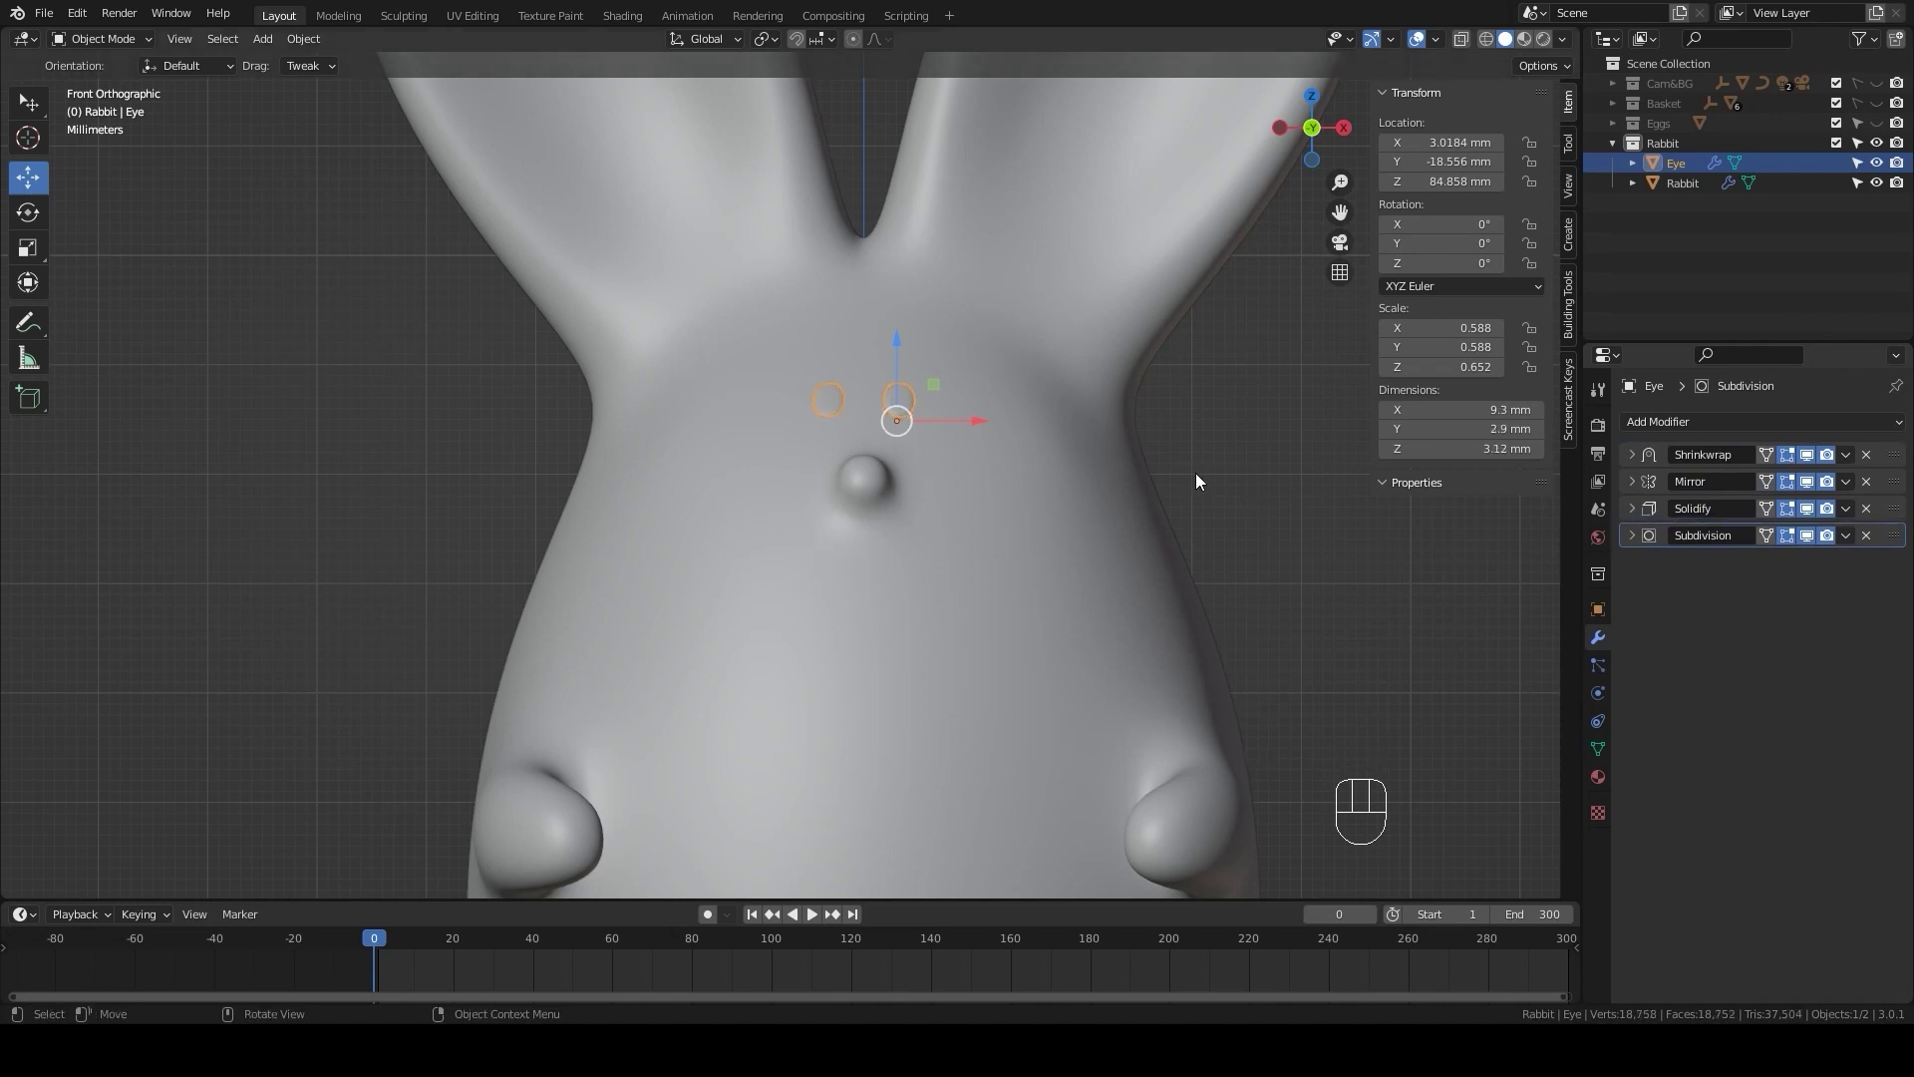
- Move the eyes slightly lower and scale them a little smaller from the front view
left_click(1222, 496)
scroll("down", 3)
left_click_drag(1219, 514, 1184, 534)
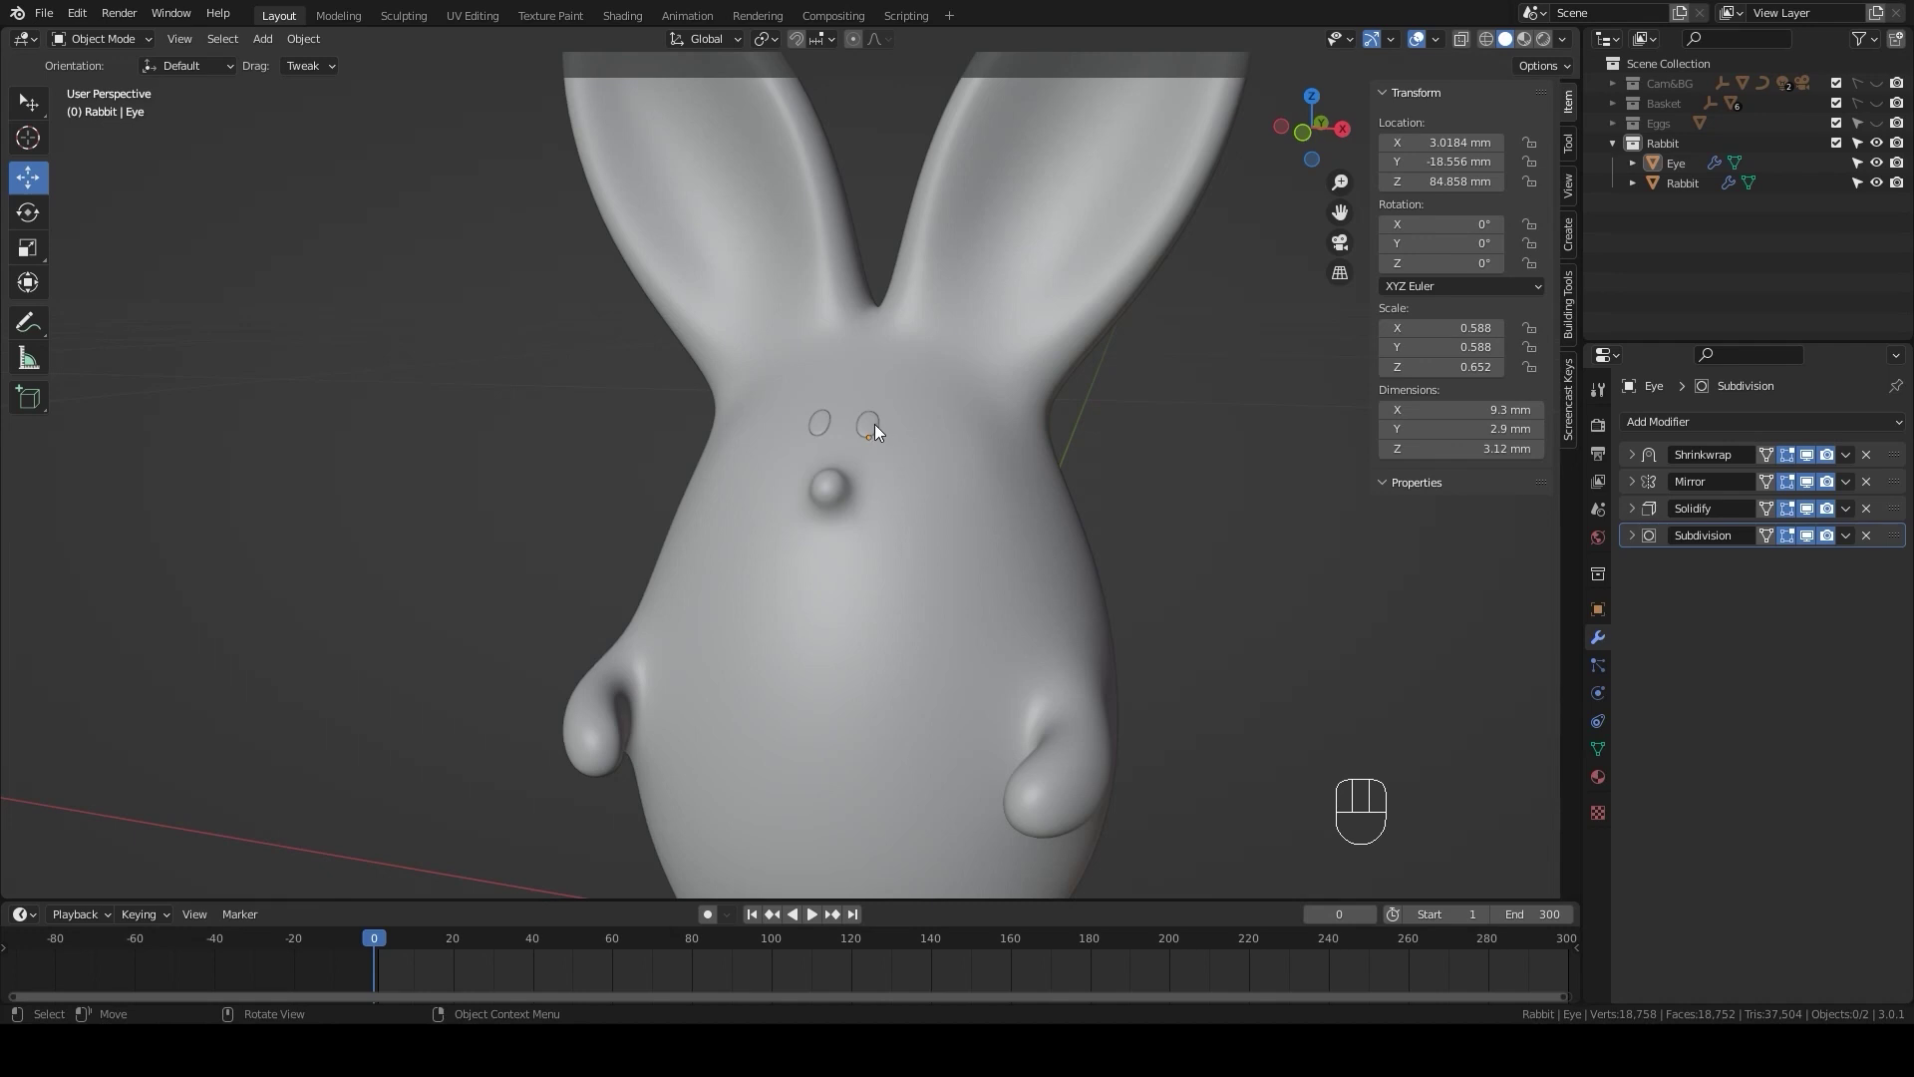
left_click(879, 432)
key("KP_1")
scroll("up", 3)
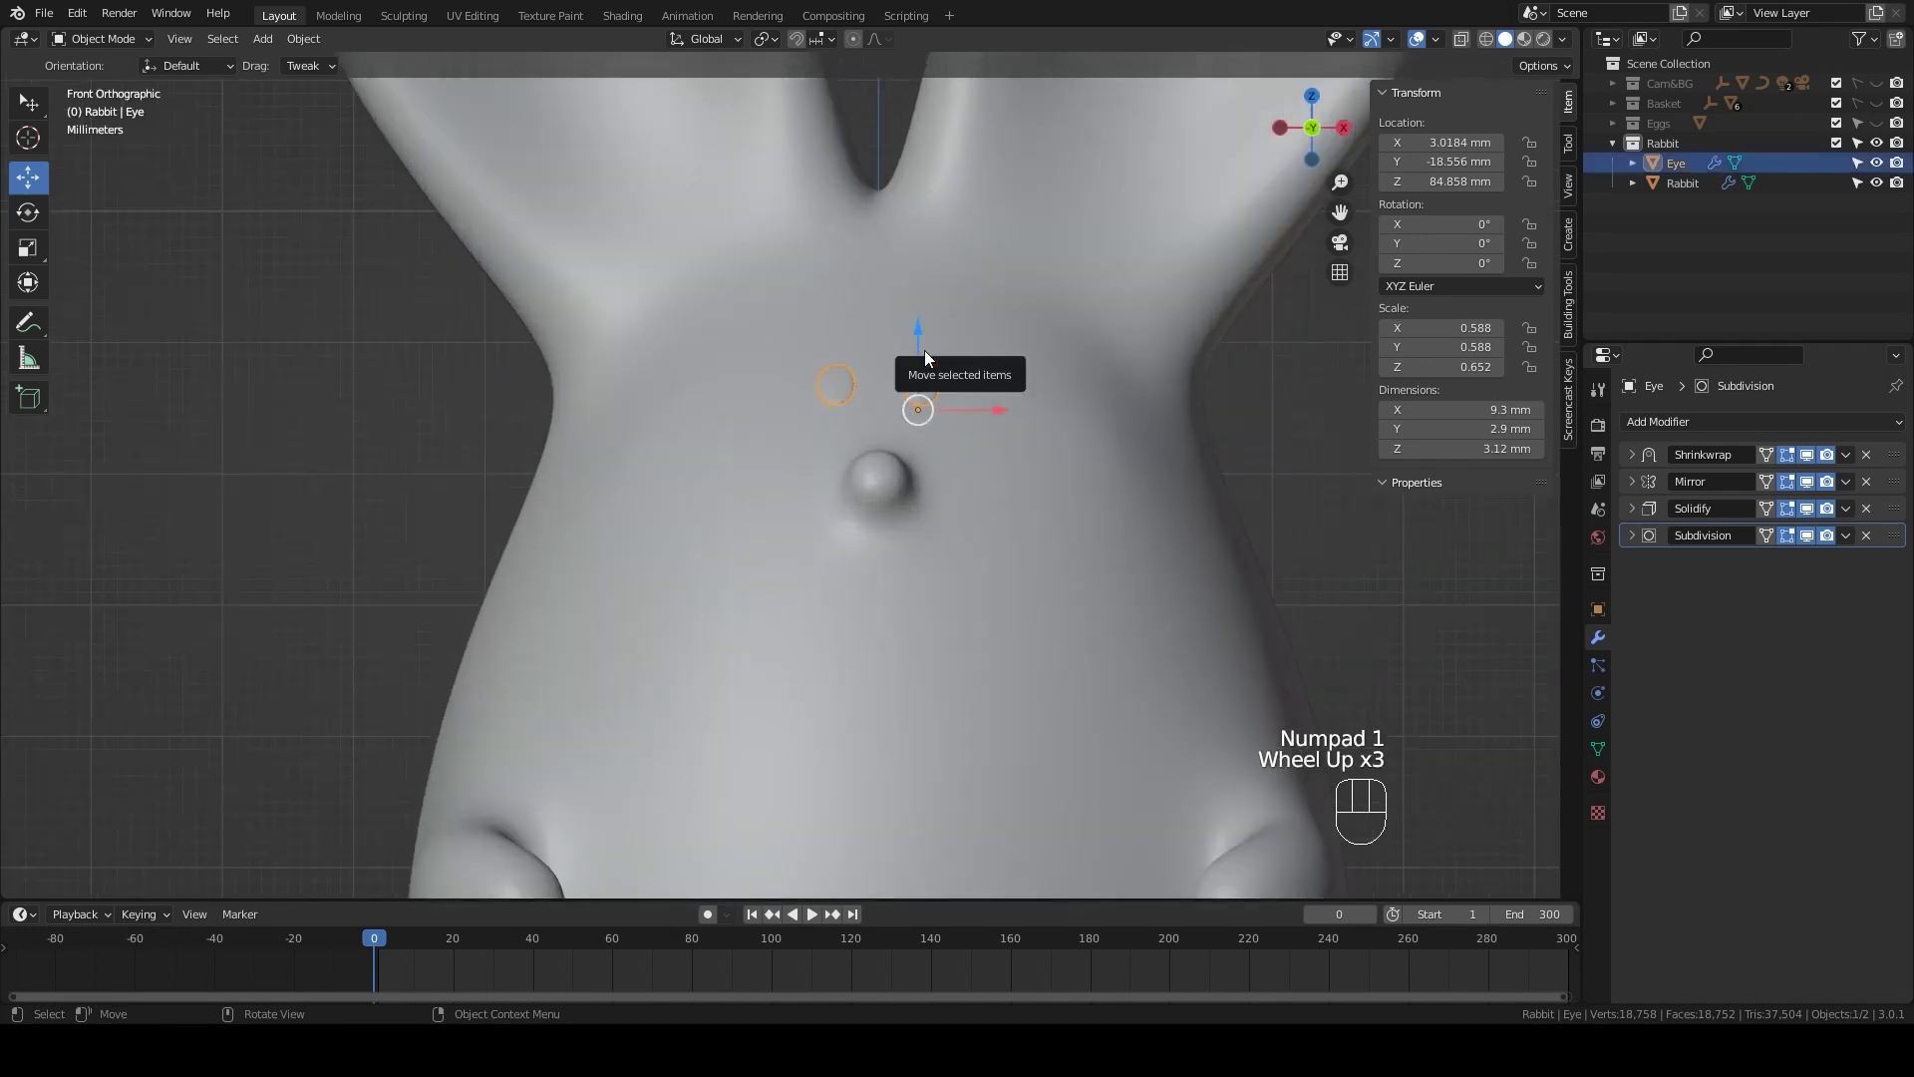
key("g")
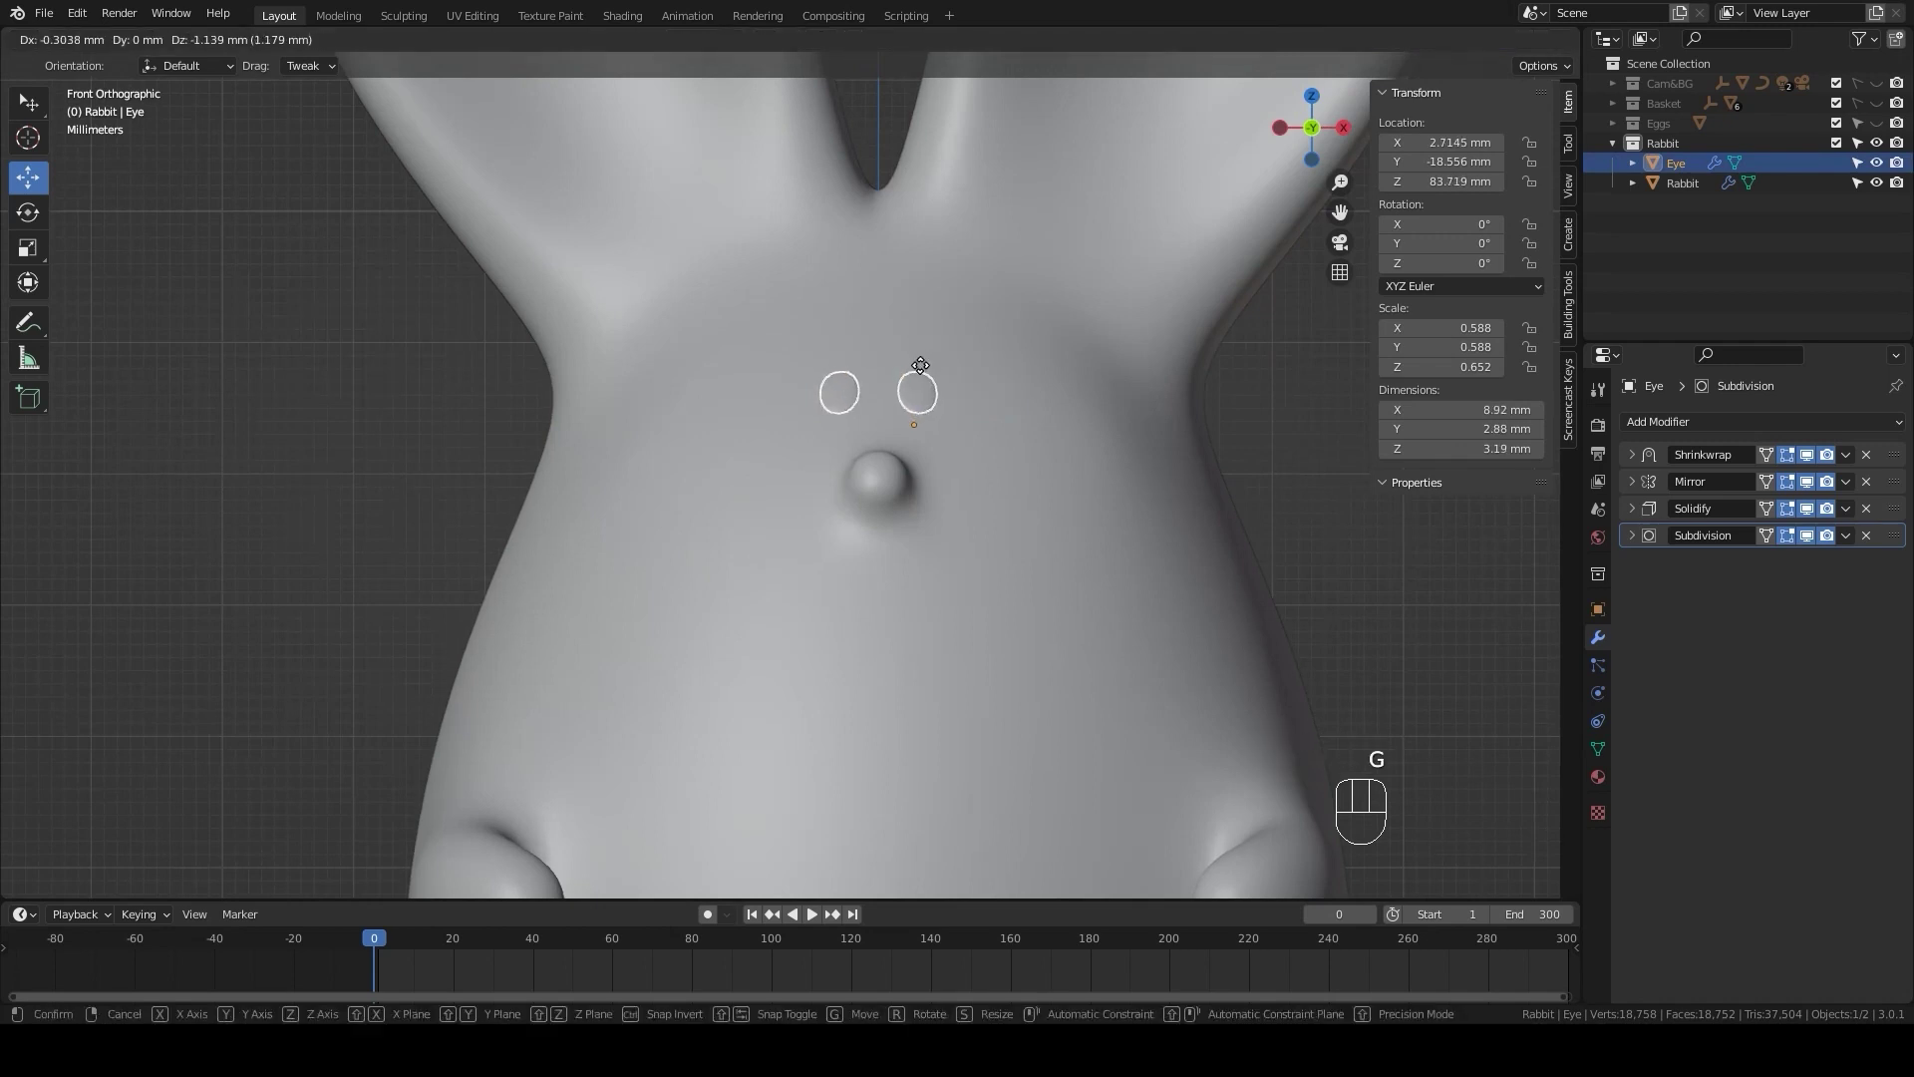
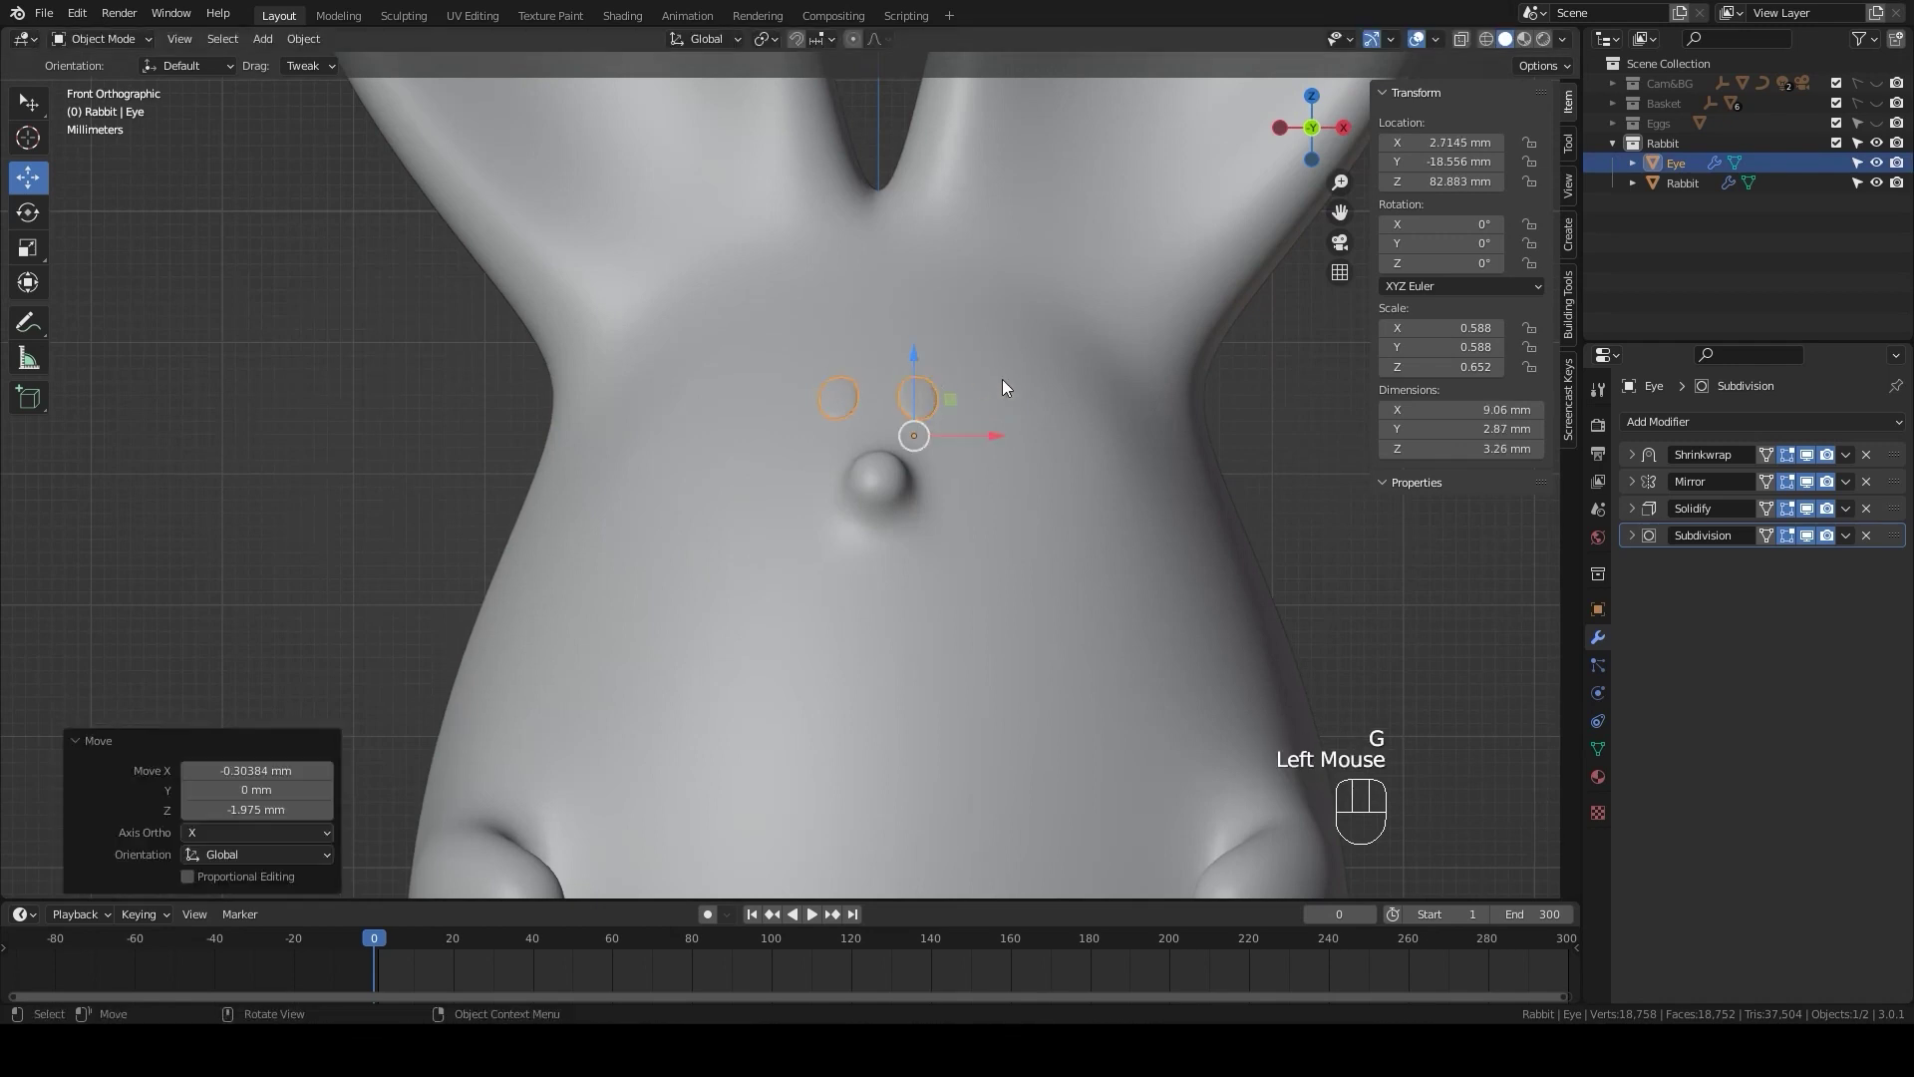
key("s")
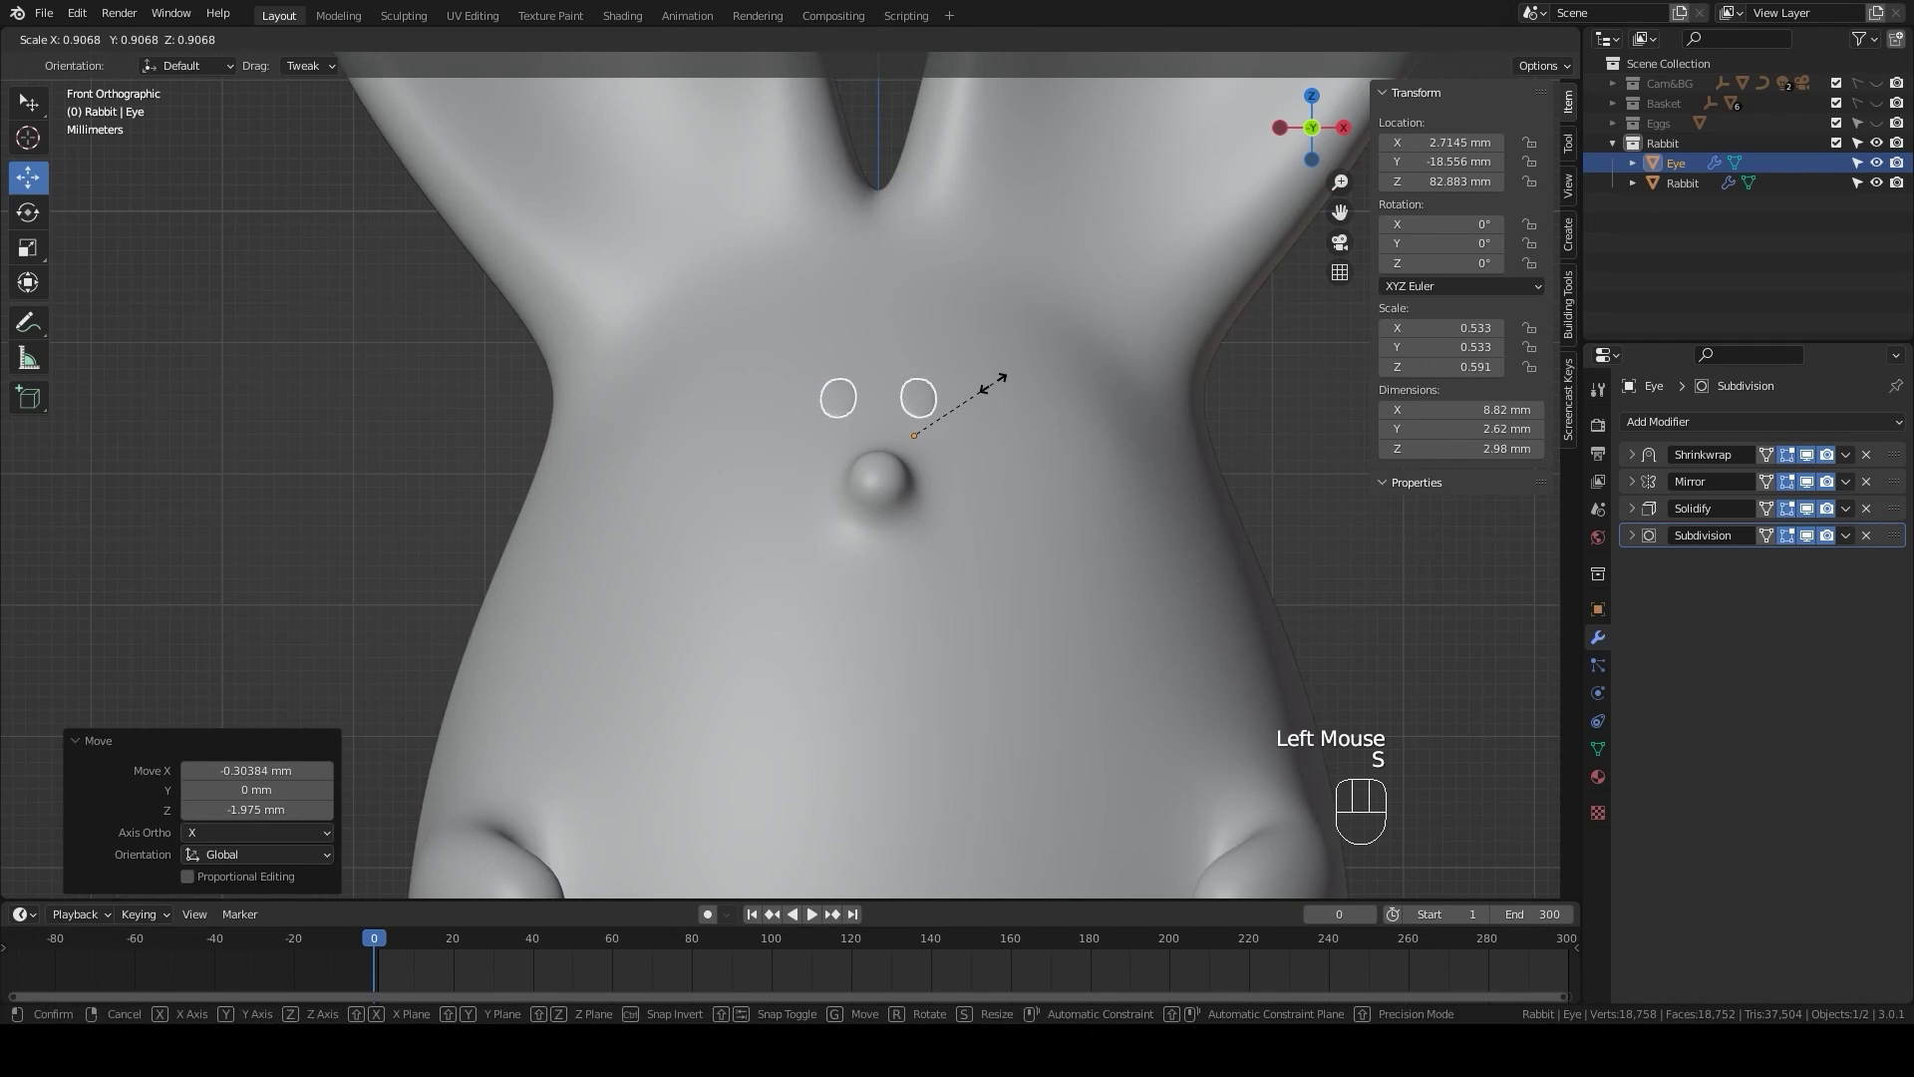
left_click(993, 392)
- Check the eyes in perspective and apply their scale with Ctrl+A so it reads 1.0
scroll("down", 3)
left_click(1197, 499)
scroll("down", 3)
left_click_drag(1186, 527, 1124, 565)
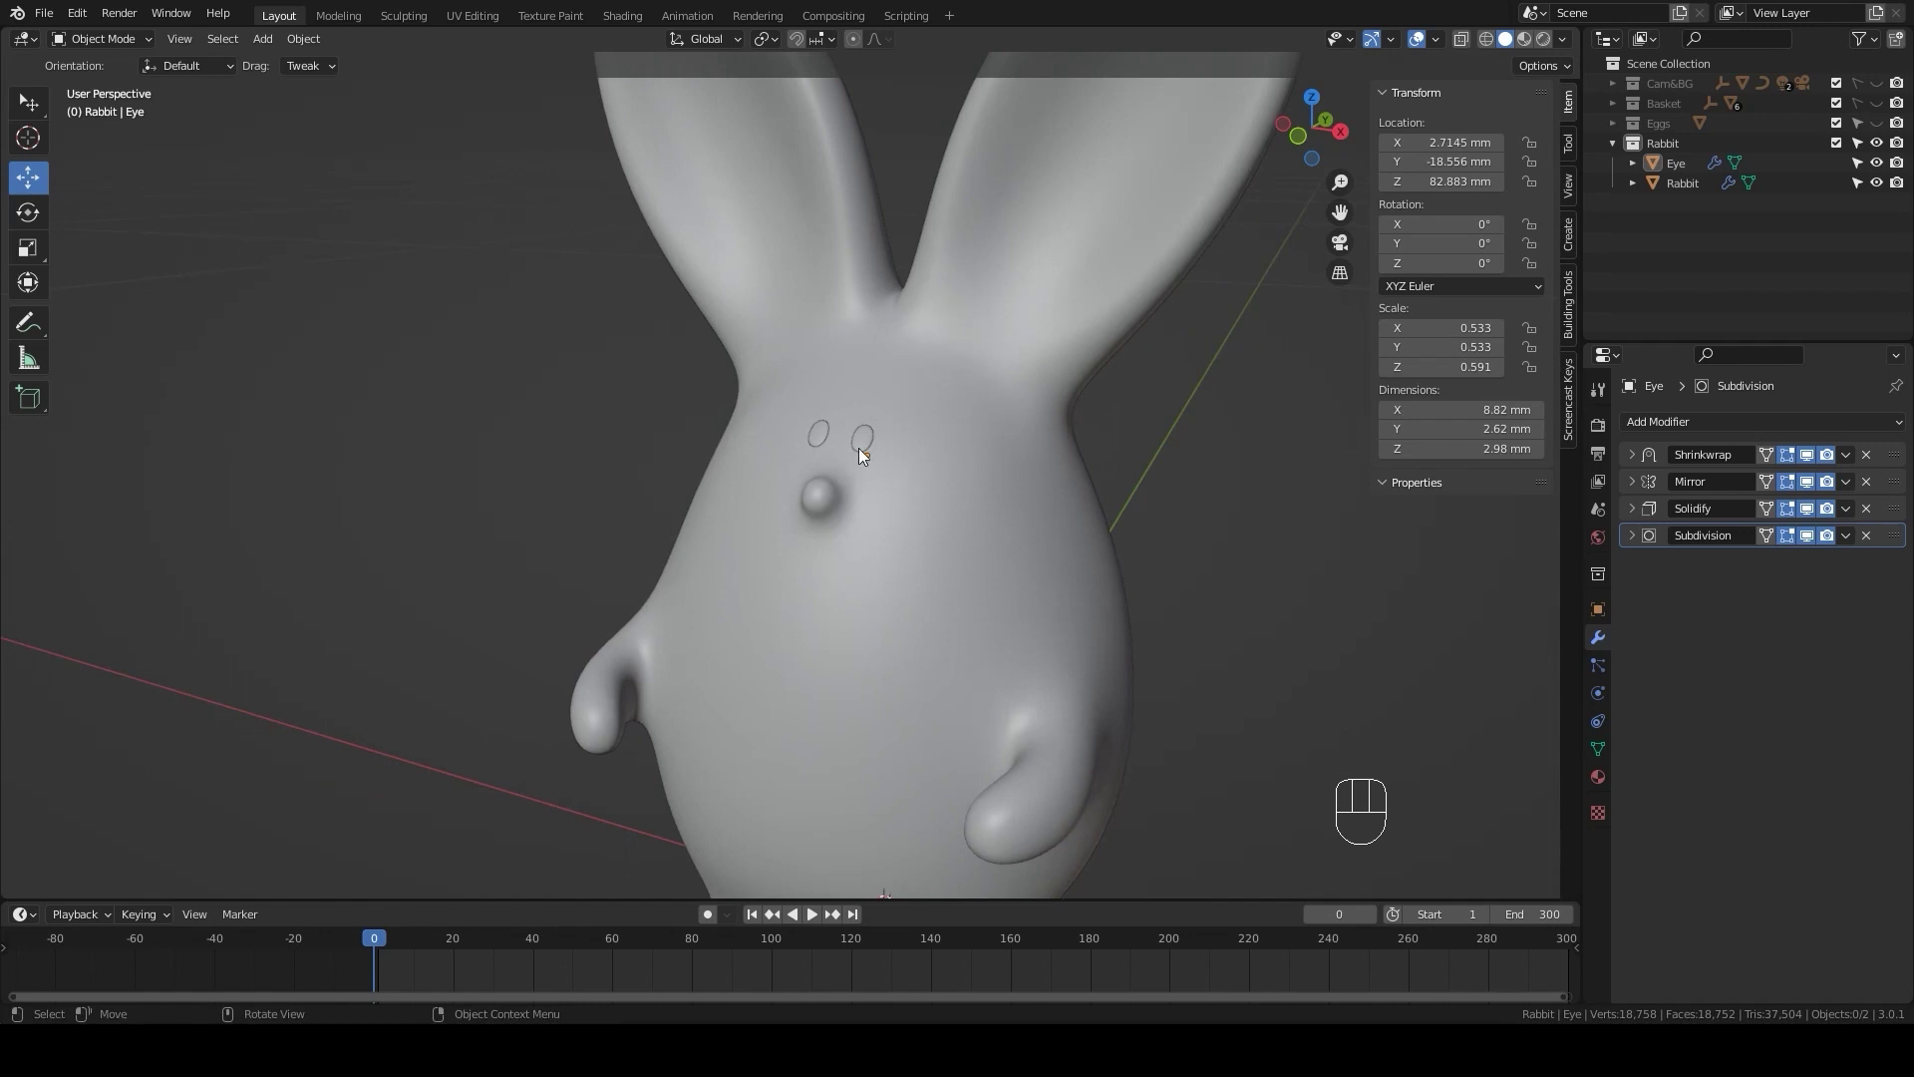
left_click(856, 453)
left_click_drag(321, 49, 553, 190)
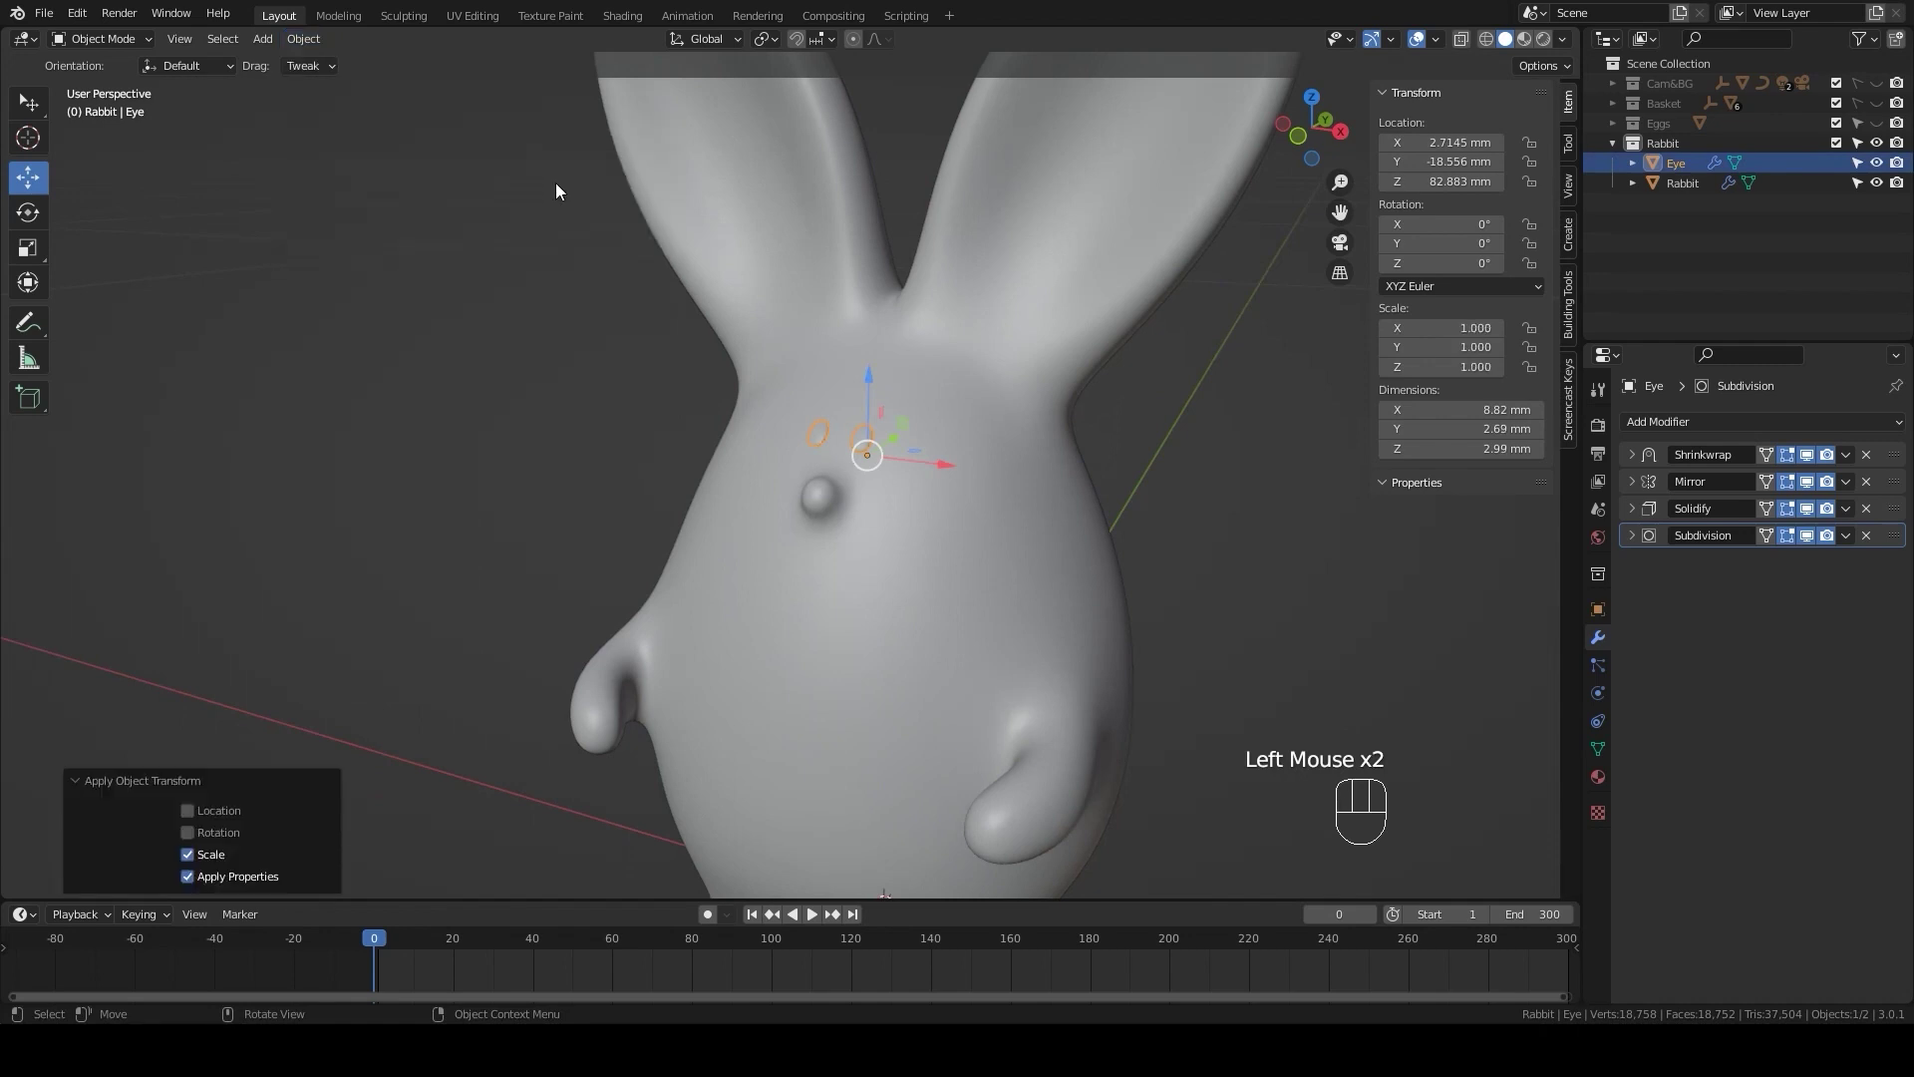
left_click(1270, 629)
left_click_drag(1235, 634, 1206, 633)
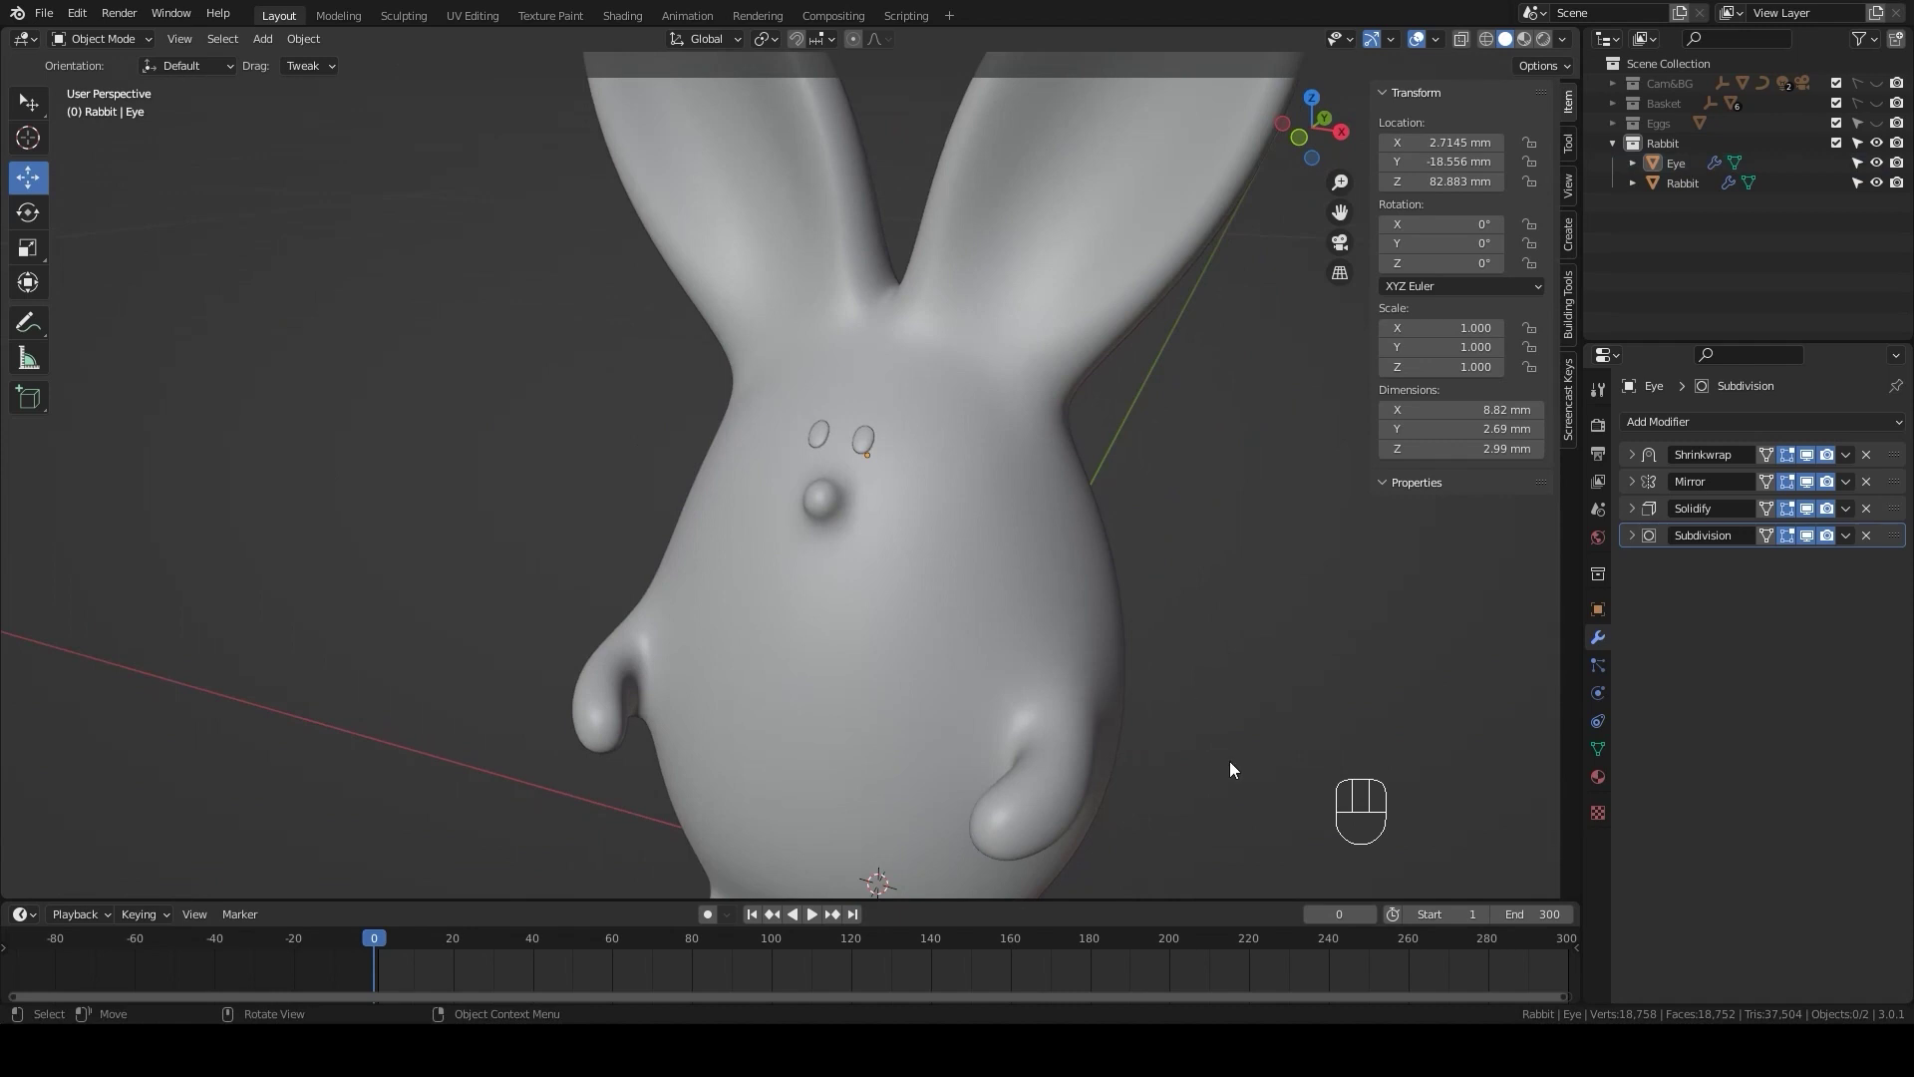
- Apply the Rabbit body's scale too and orbit around the model to inspect it
left_click(1010, 625)
left_click_drag(324, 42, 505, 182)
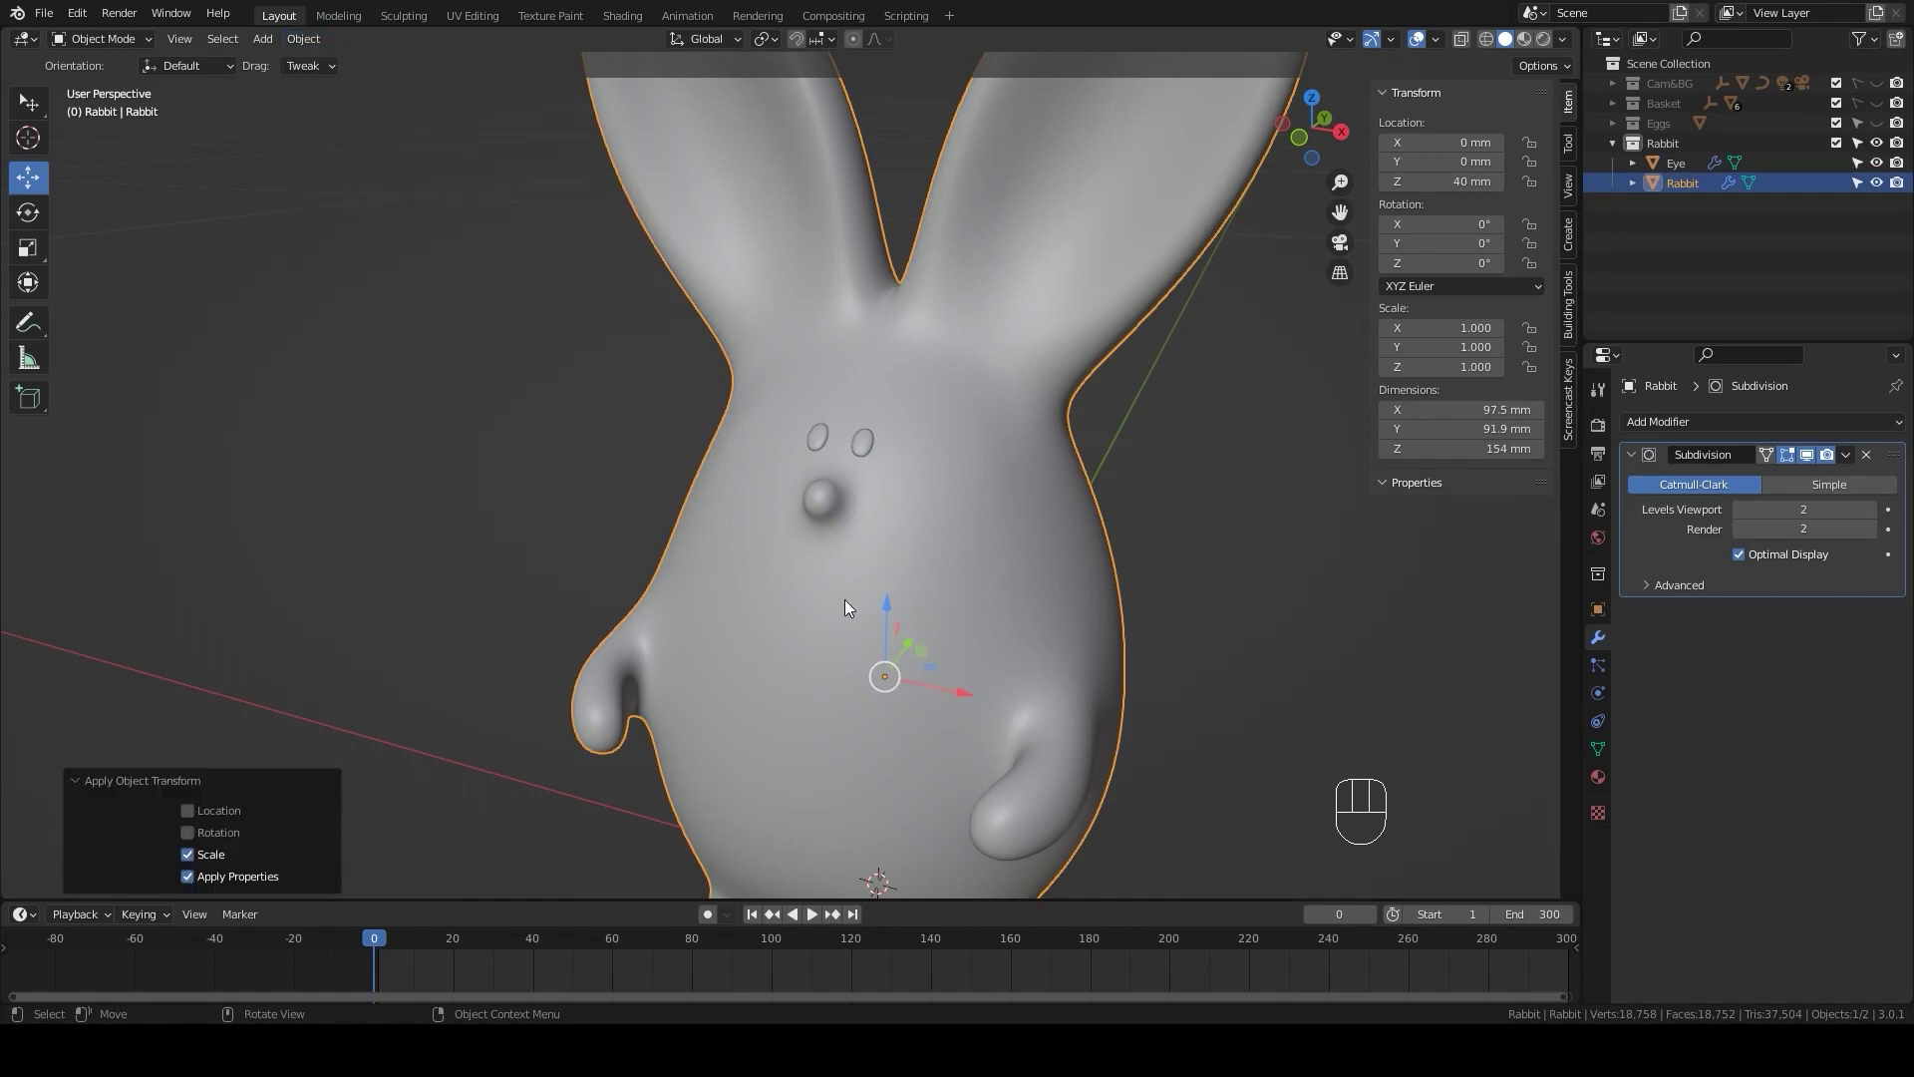
left_click_drag(886, 621, 862, 596)
scroll("down", 3)
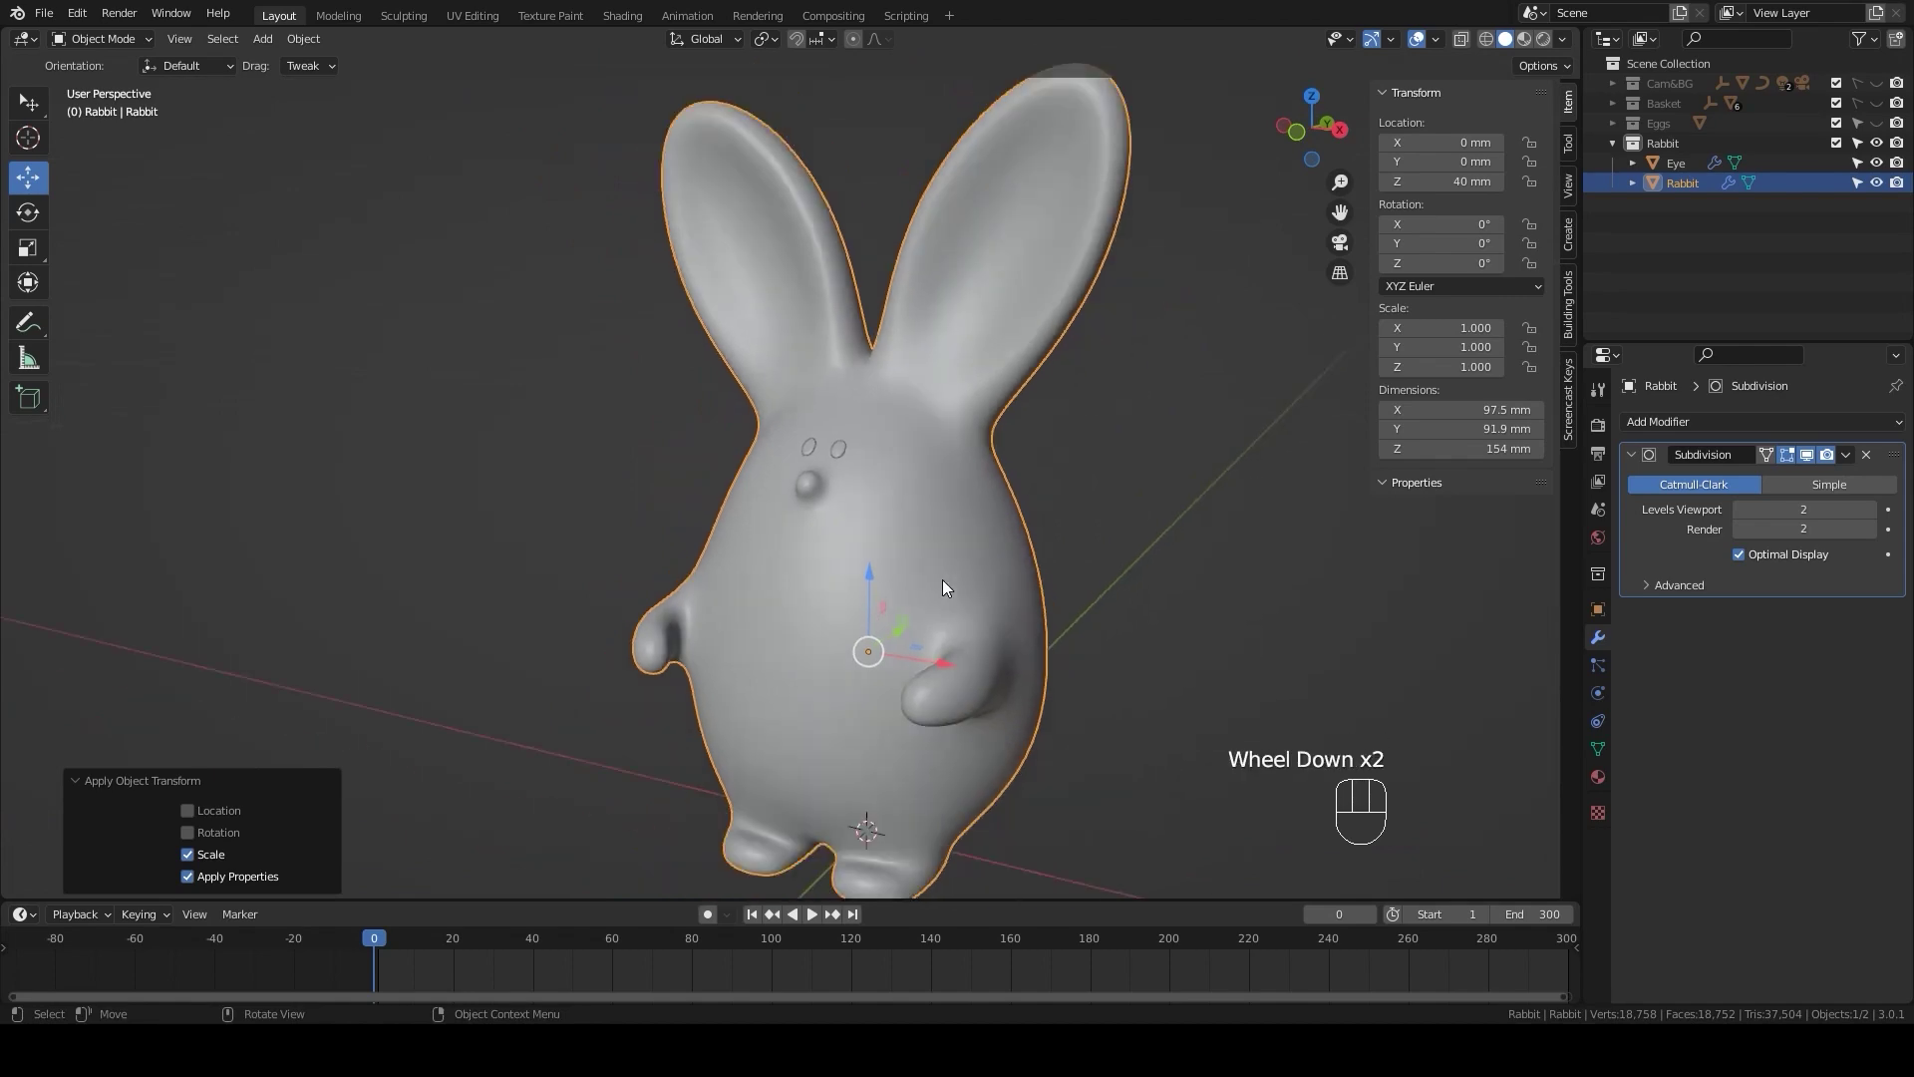
left_click_drag(950, 610, 969, 577)
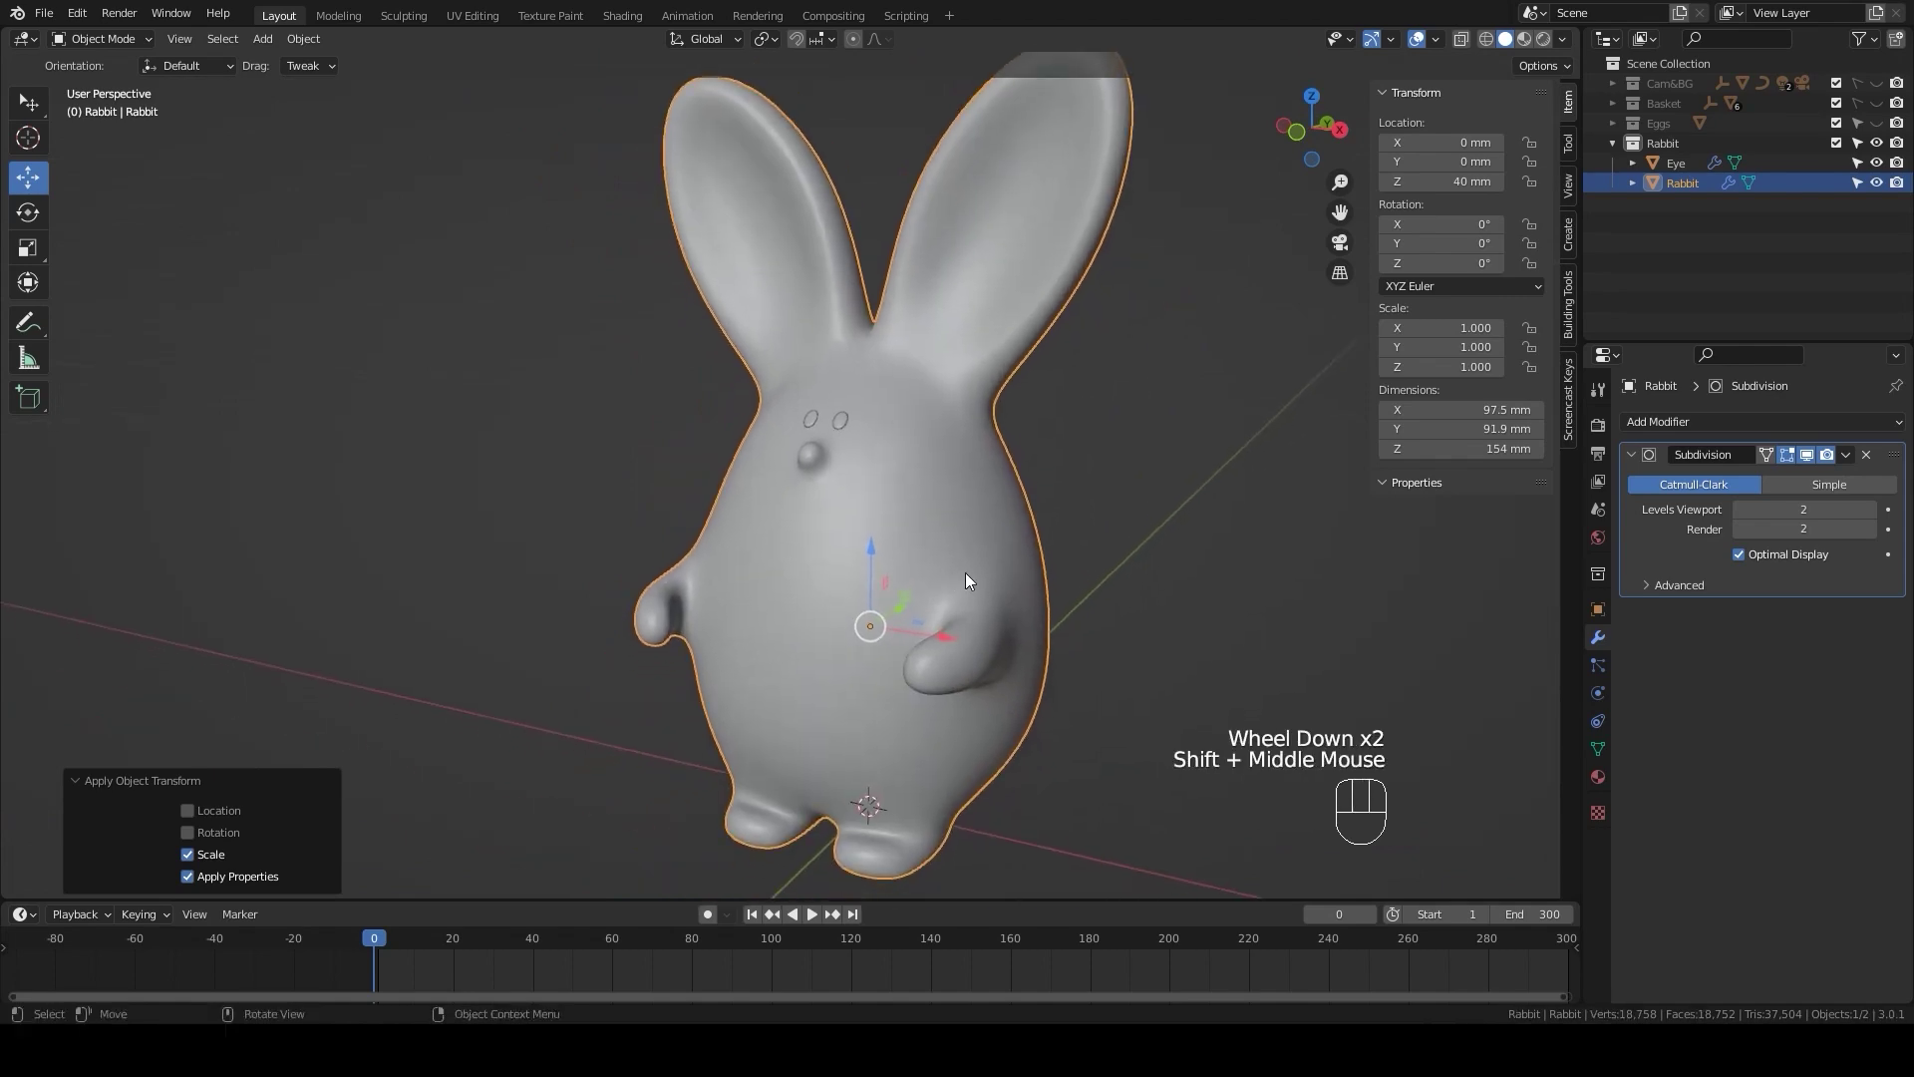
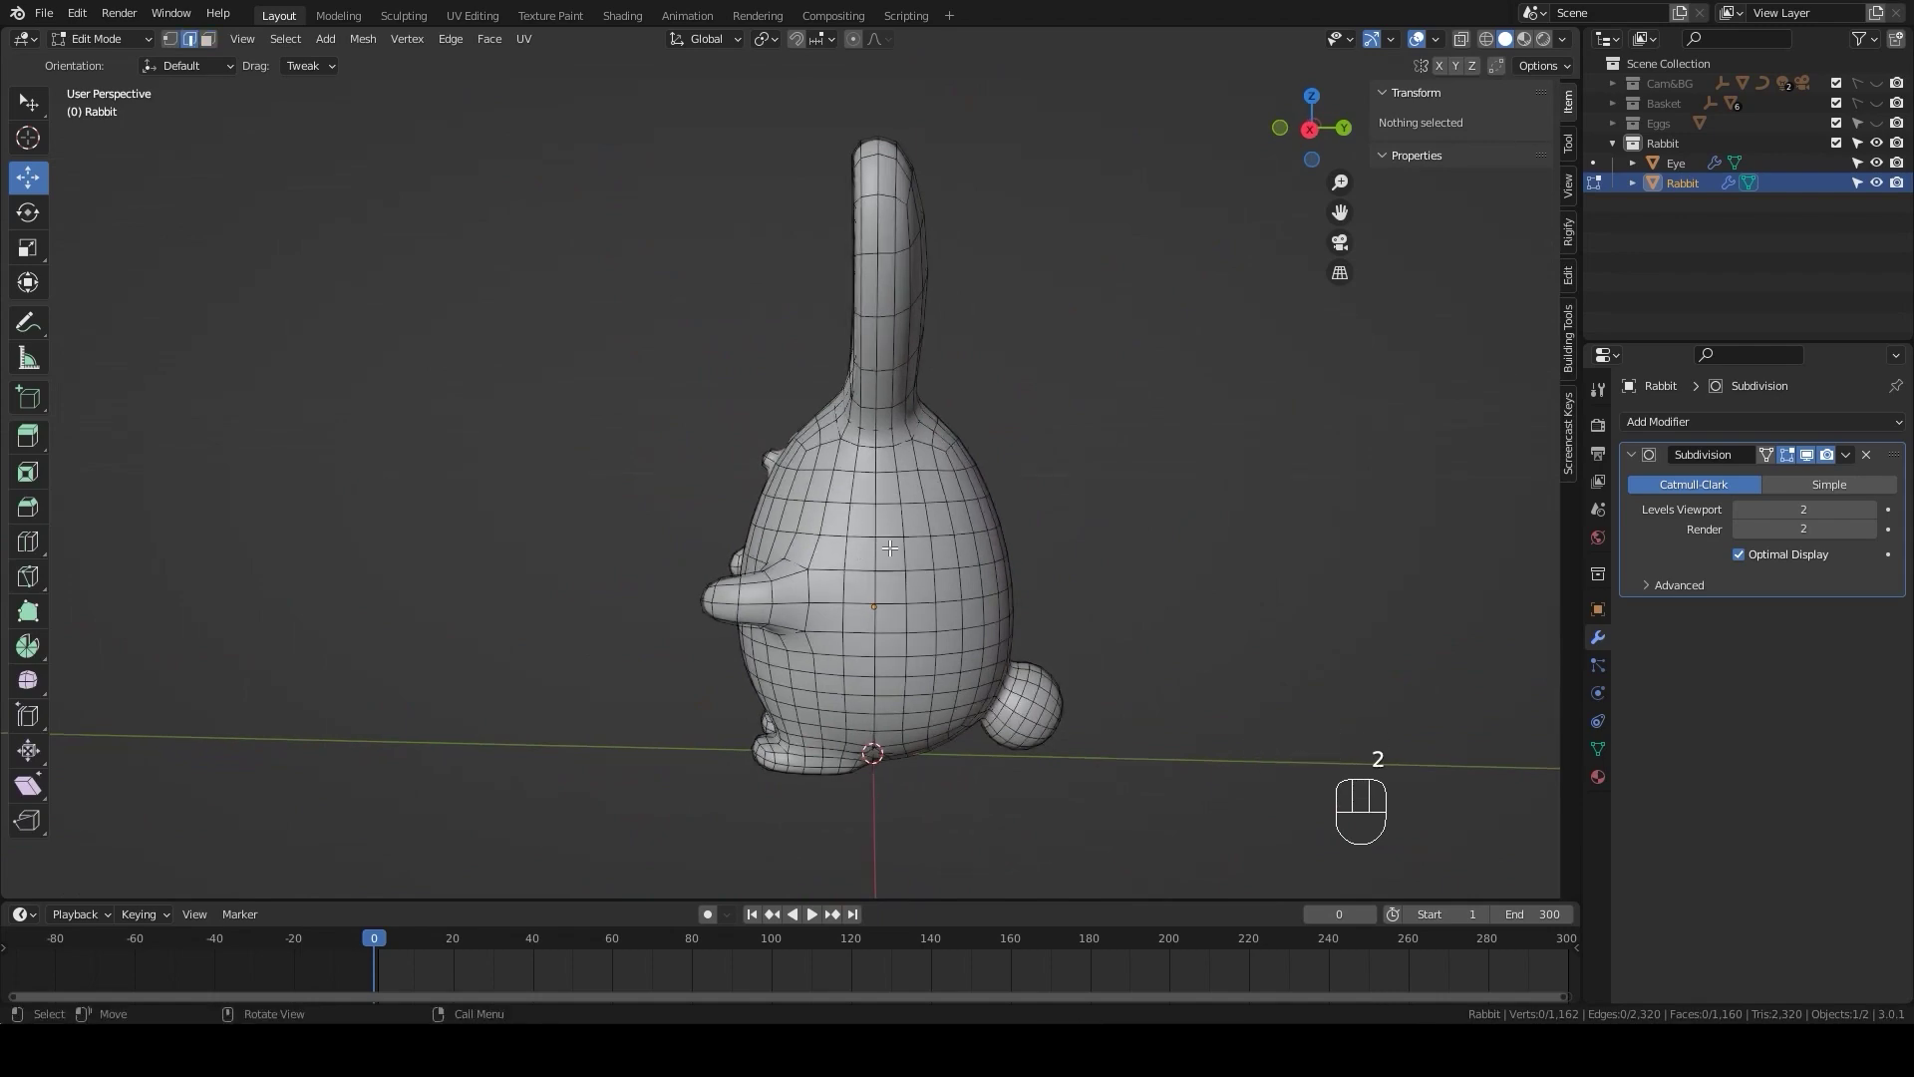
- Alt-select edge loops around the rabbit's body, sides and neck for UV seams
left_click(876, 513)
left_click_drag(878, 574, 694, 465)
left_click(686, 527)
left_click(809, 570)
left_click_drag(810, 586, 845, 534)
left_click_drag(845, 534, 858, 603)
left_click(857, 602)
left_click_drag(860, 613, 860, 616)
left_click_drag(861, 617, 816, 515)
scroll("up", 3)
scroll("up", 3)
left_click(876, 311)
left_click_drag(903, 351, 897, 324)
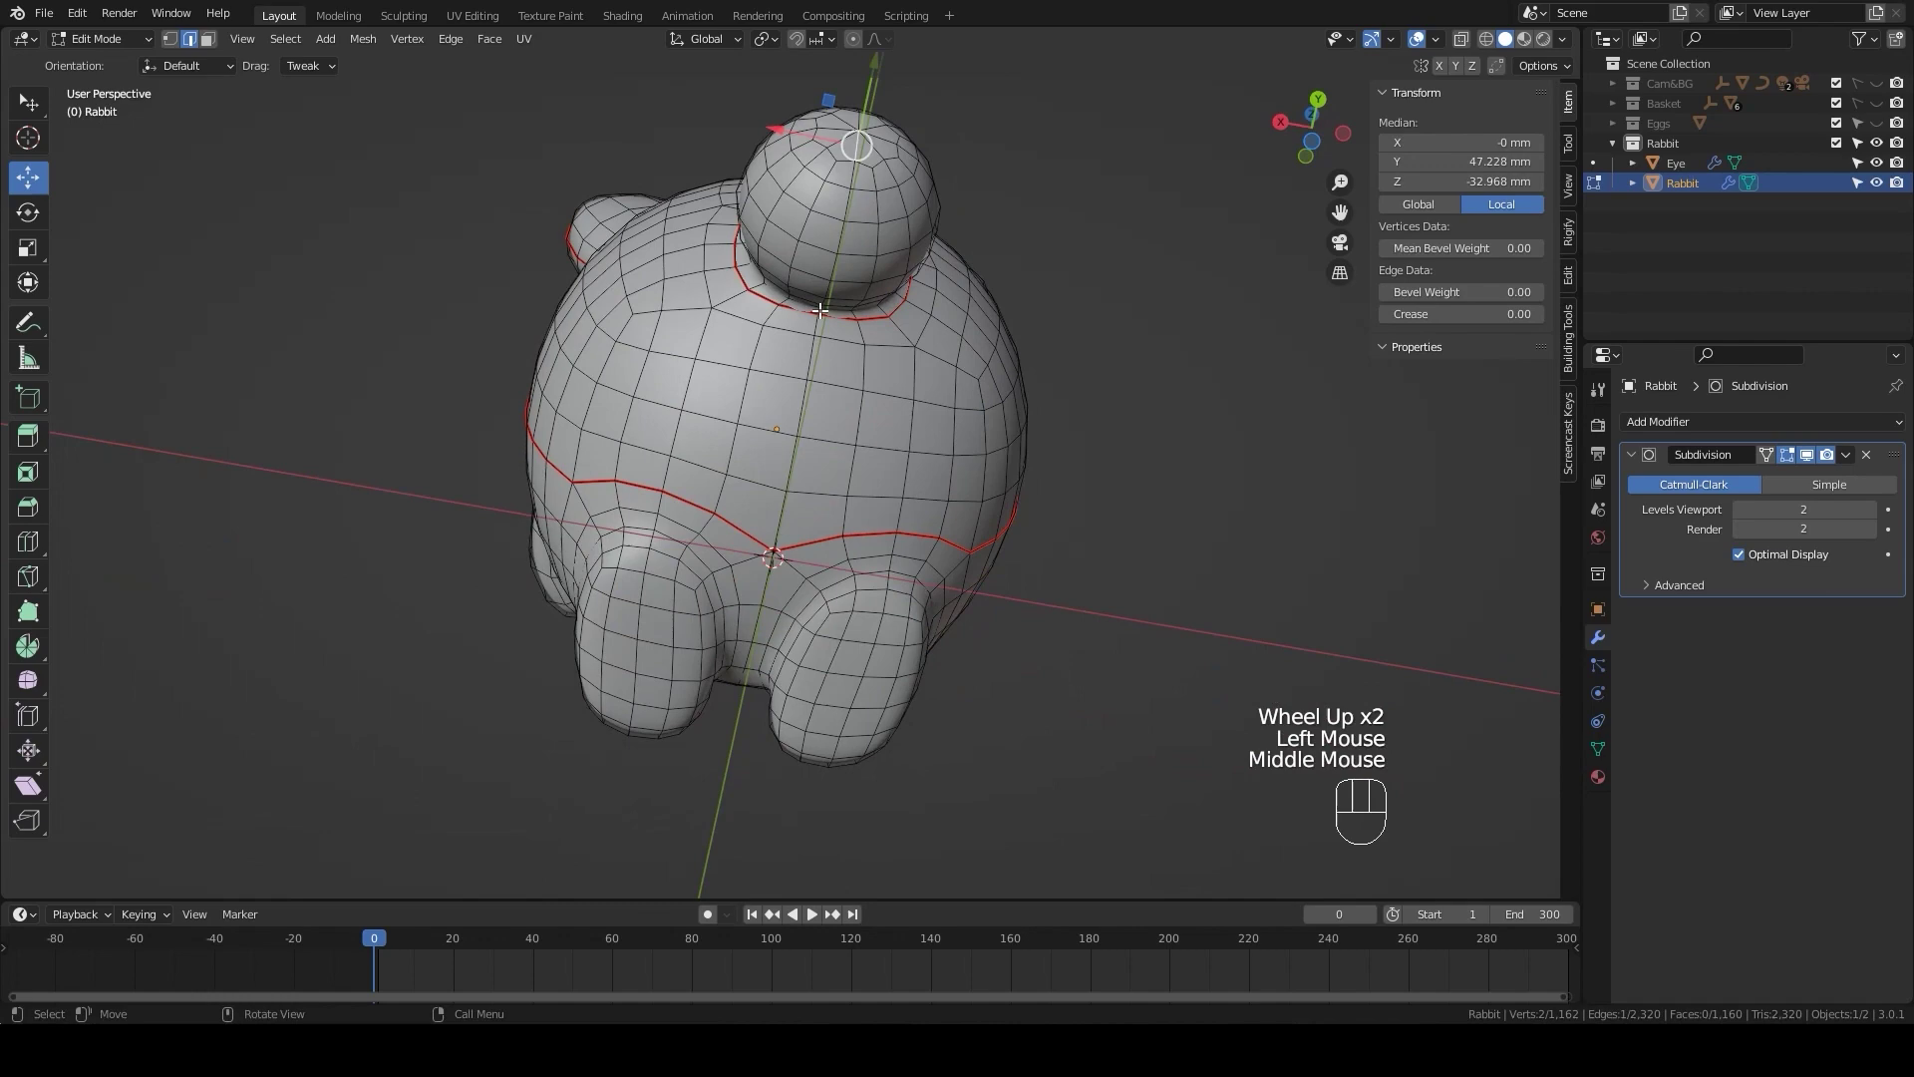
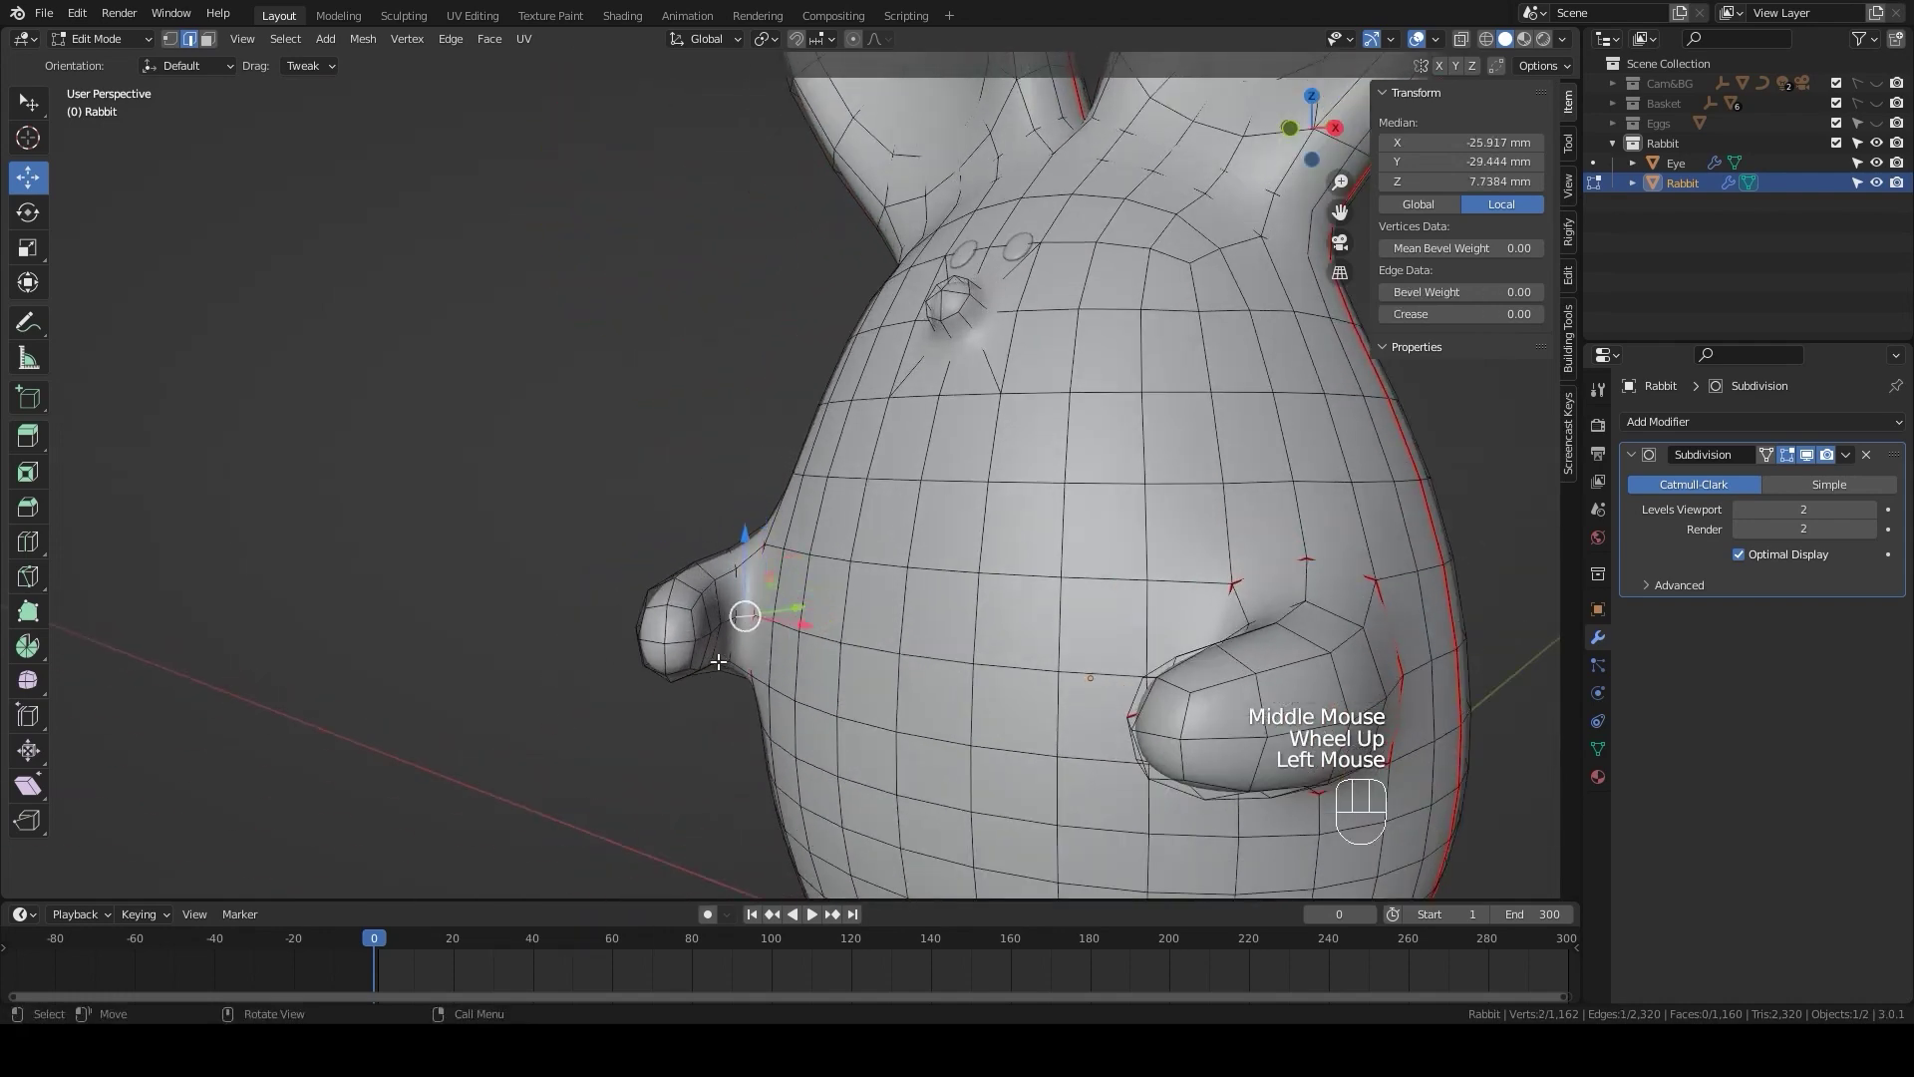
- Select the edge loop around the arm base and mark the loops as seams
left_click(683, 633)
right_click(686, 644)
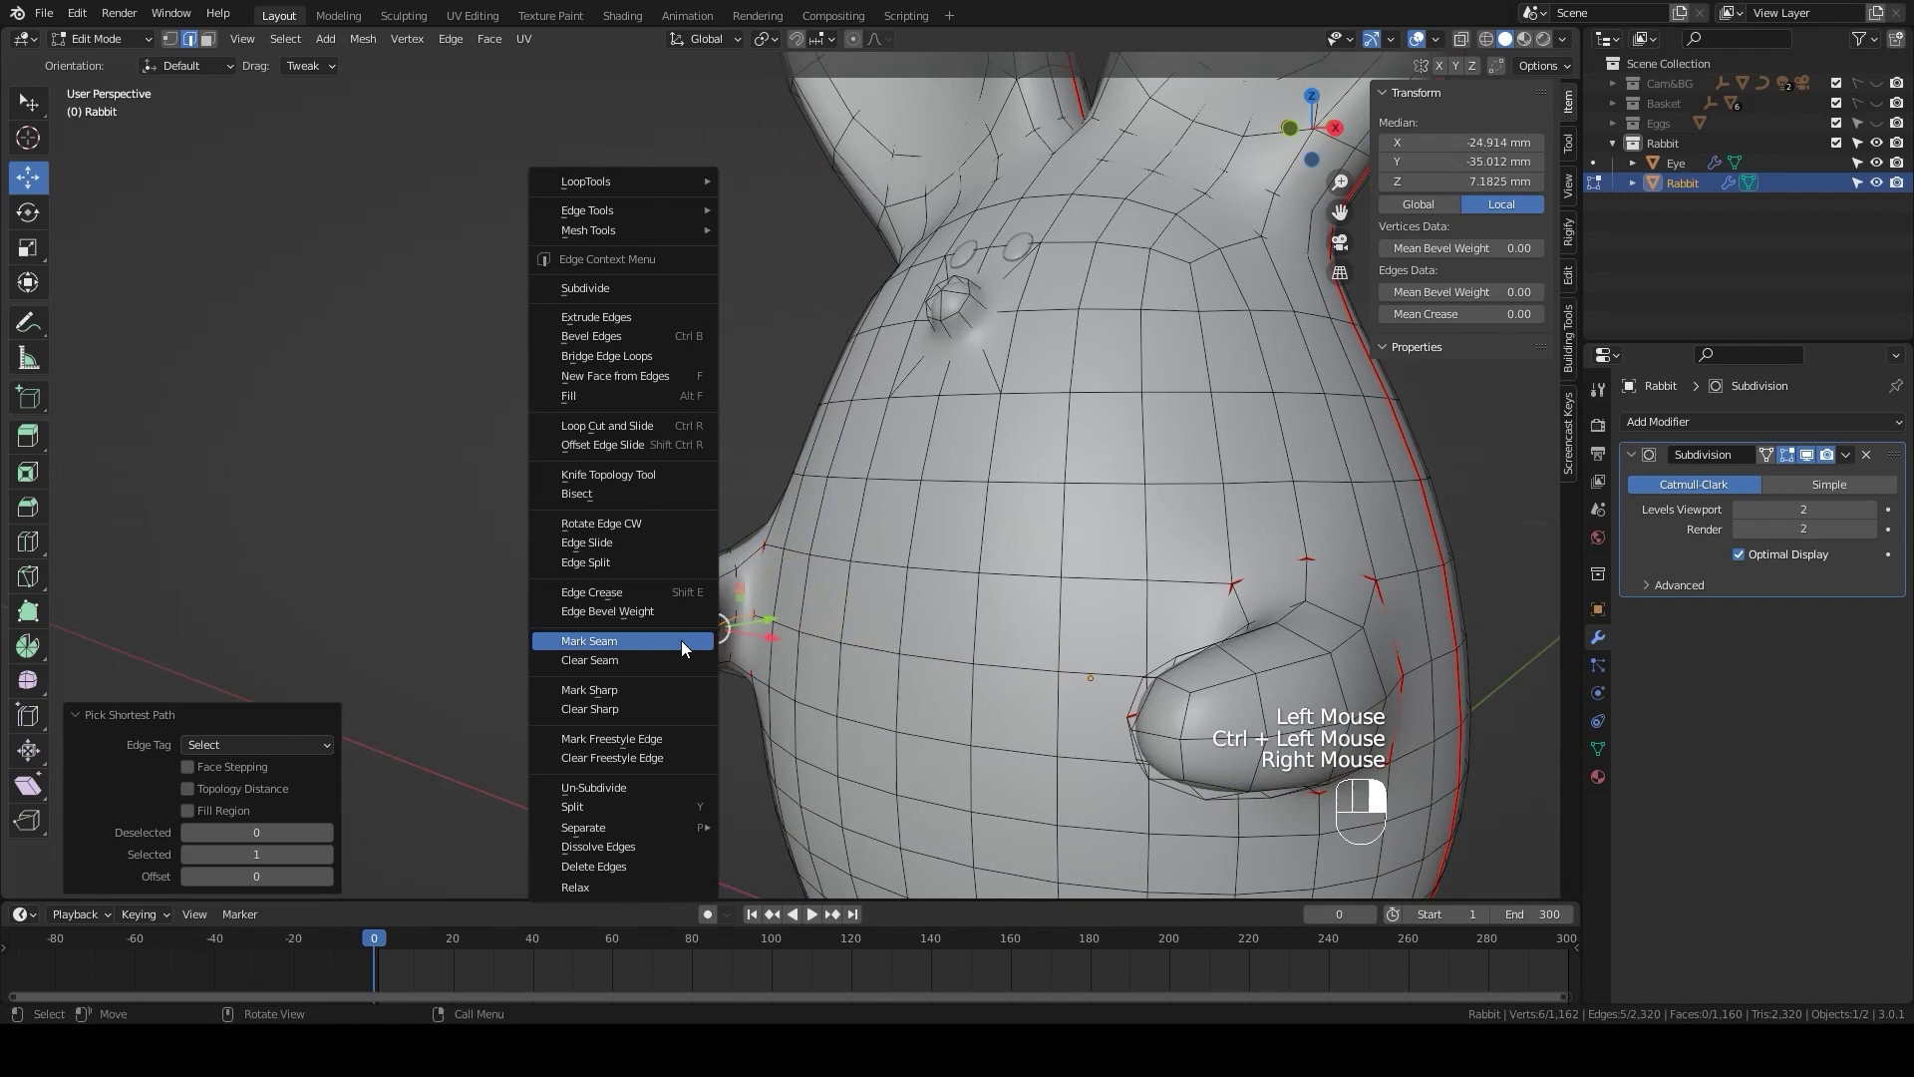
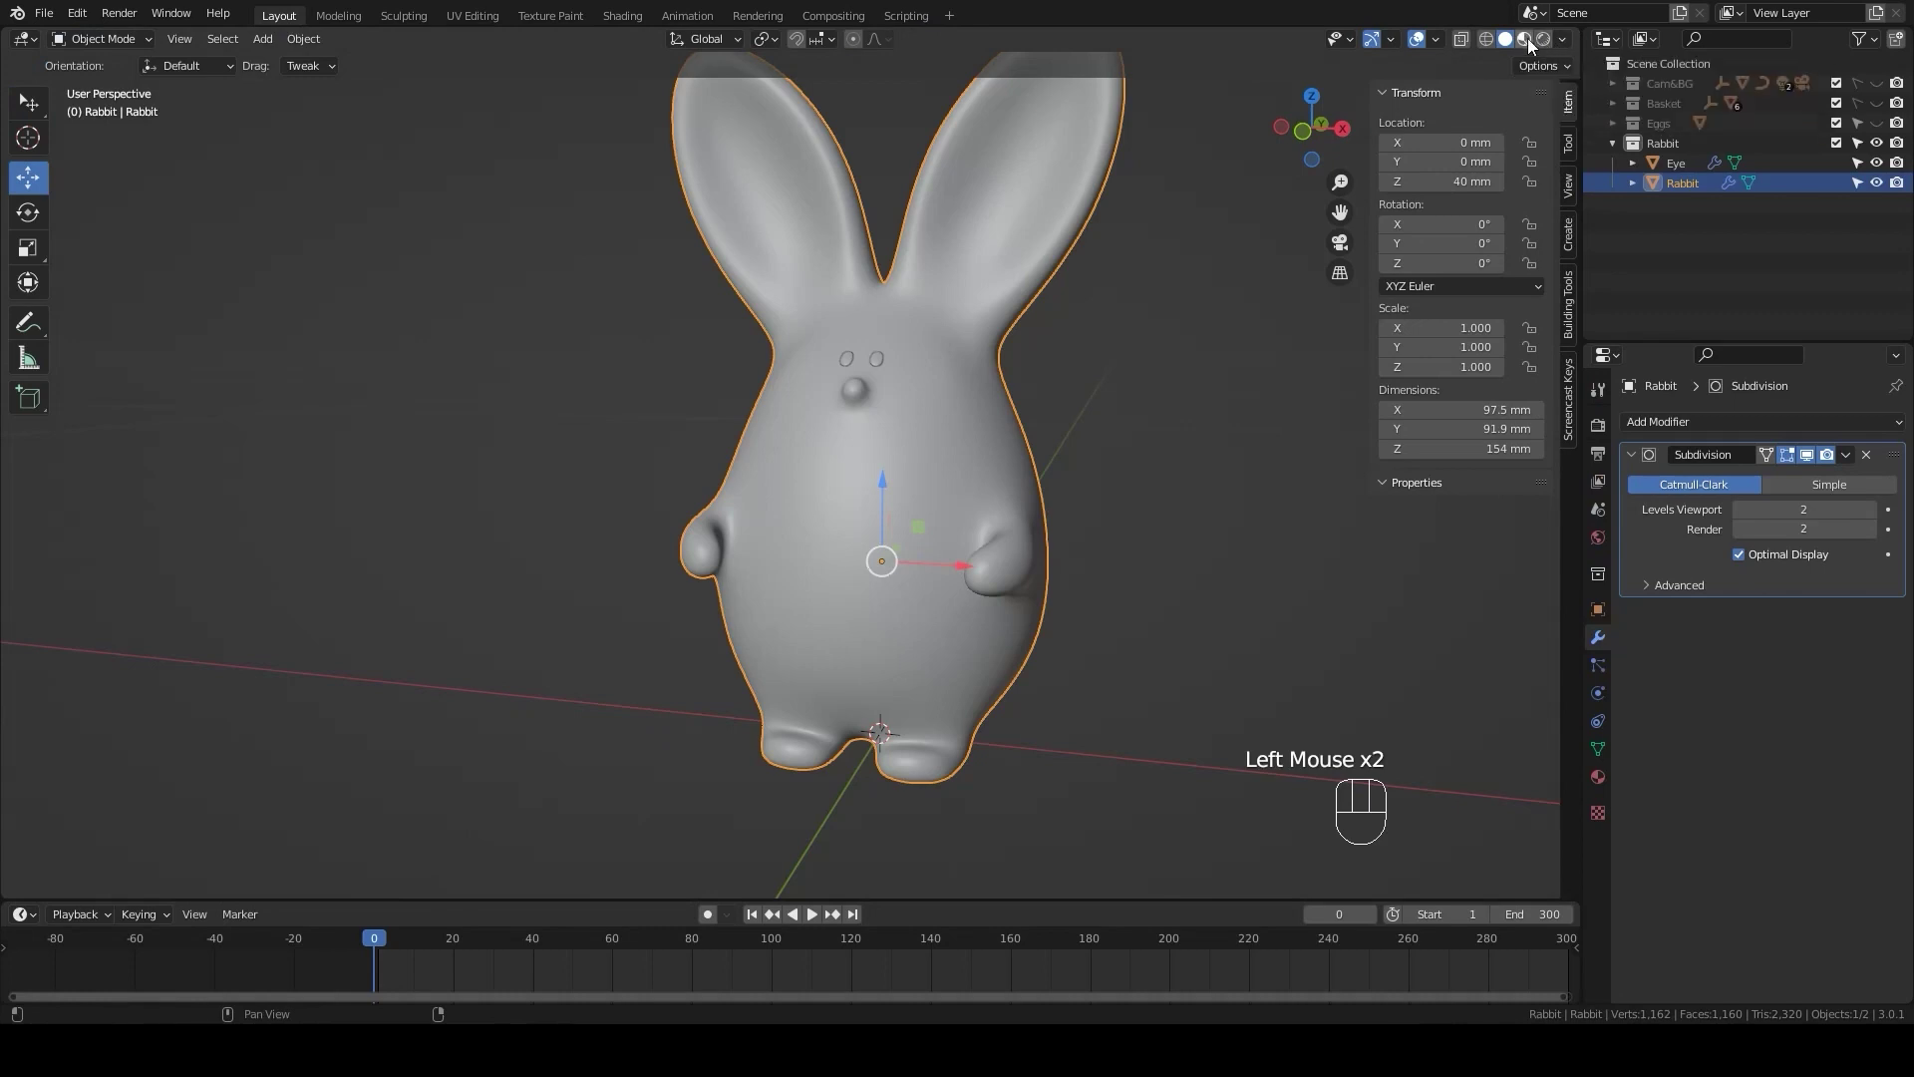
- In Material Preview, set the Eye material's base colour to black
left_click(1531, 41)
left_click_drag(1041, 482, 1070, 482)
scroll("up", 3)
scroll("up", 3)
left_click(881, 302)
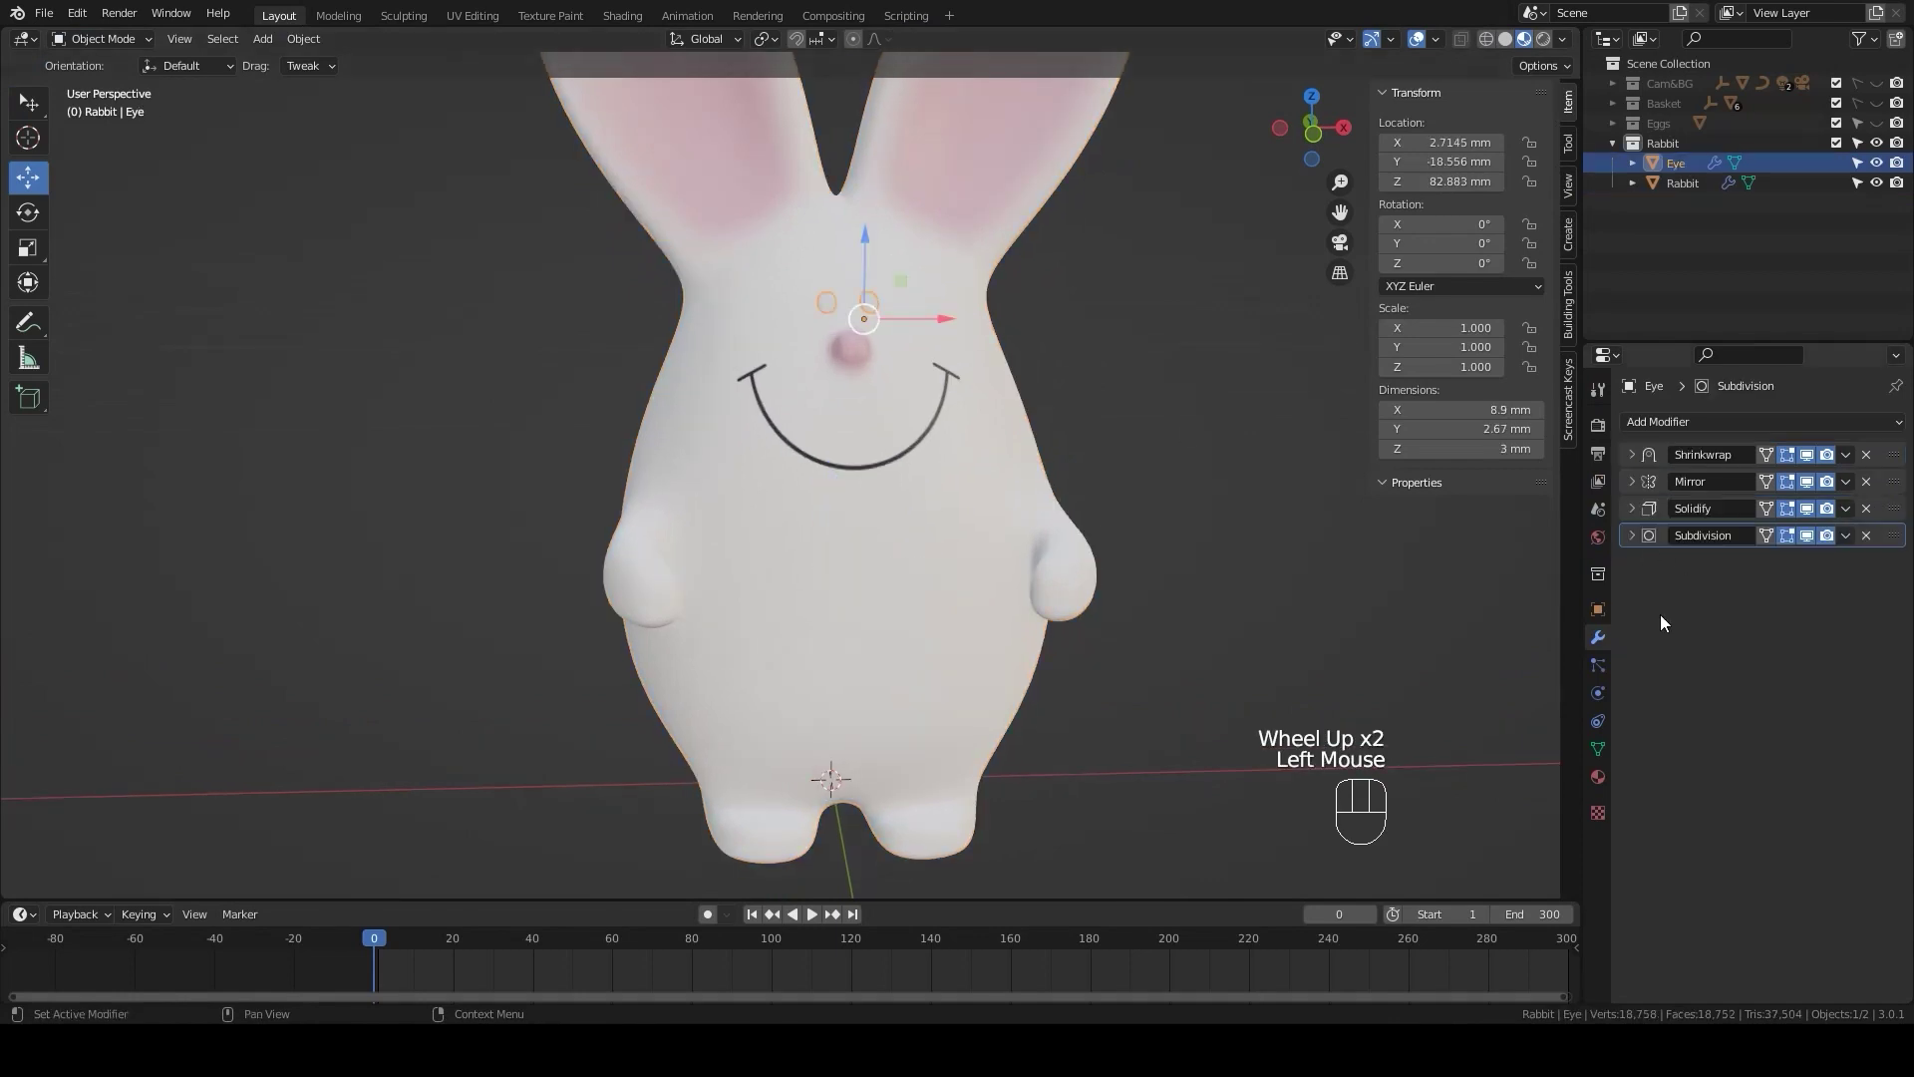
left_click(1604, 778)
left_click(1708, 517)
left_click_drag(1718, 507, 1720, 502)
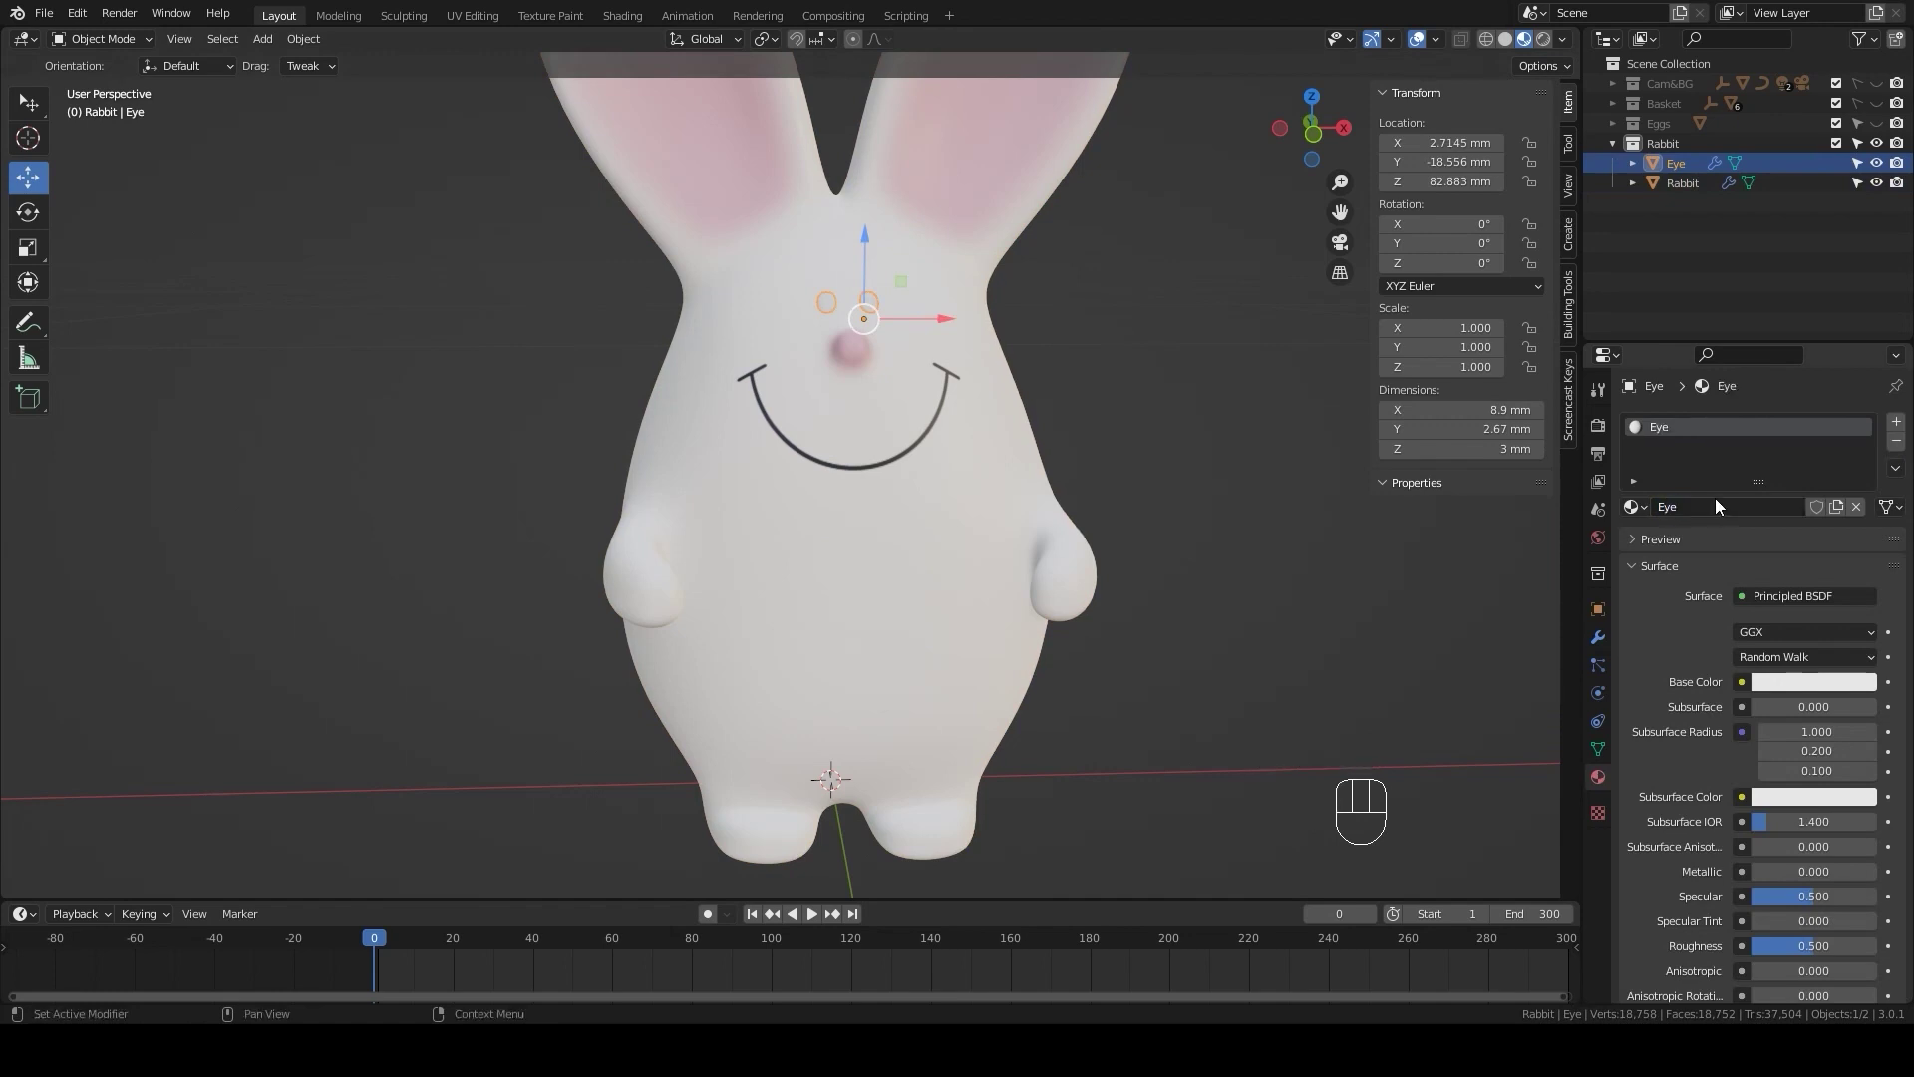
- Lower the Eye material's Specular to about 0.2 so the eyes are less shiny
left_click(1806, 681)
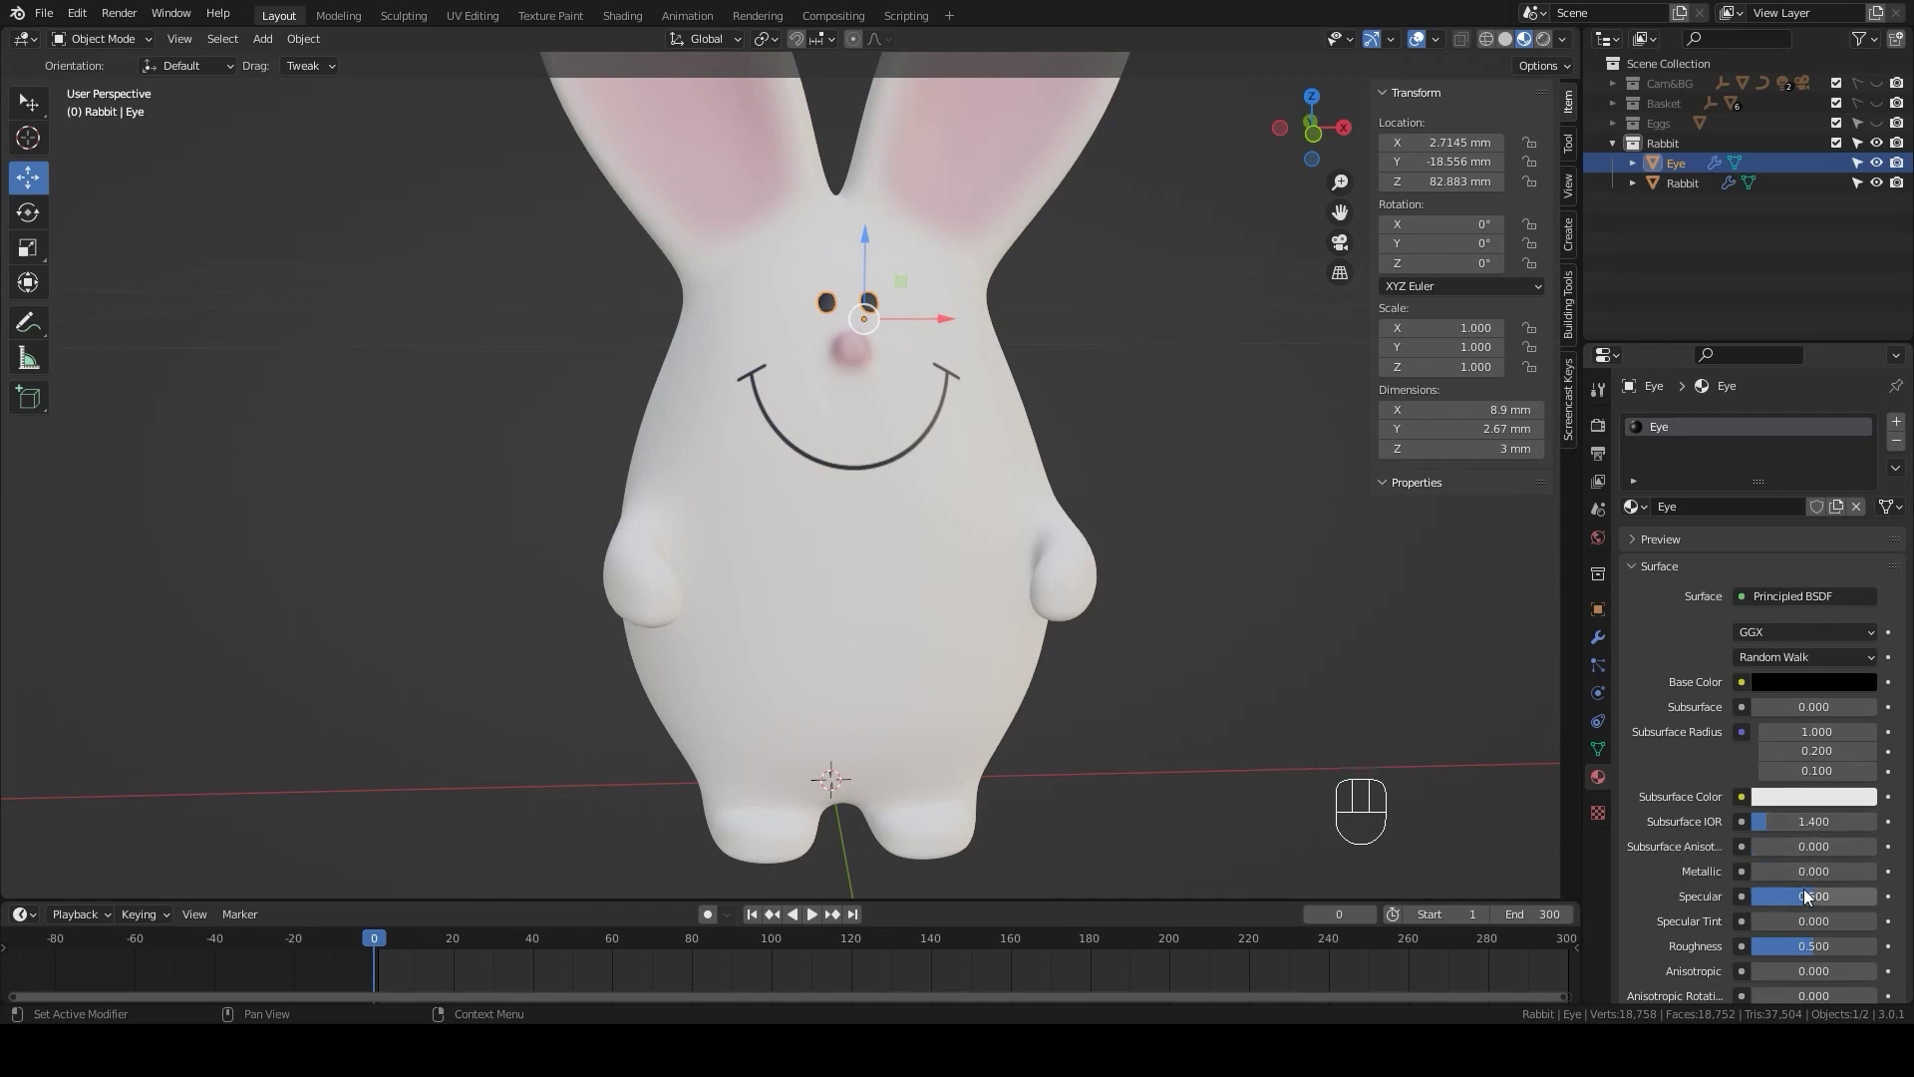
left_click_drag(1812, 901, 1727, 777)
left_click_drag(1042, 475, 1246, 357)
left_click(1246, 357)
left_click_drag(888, 498, 1228, 449)
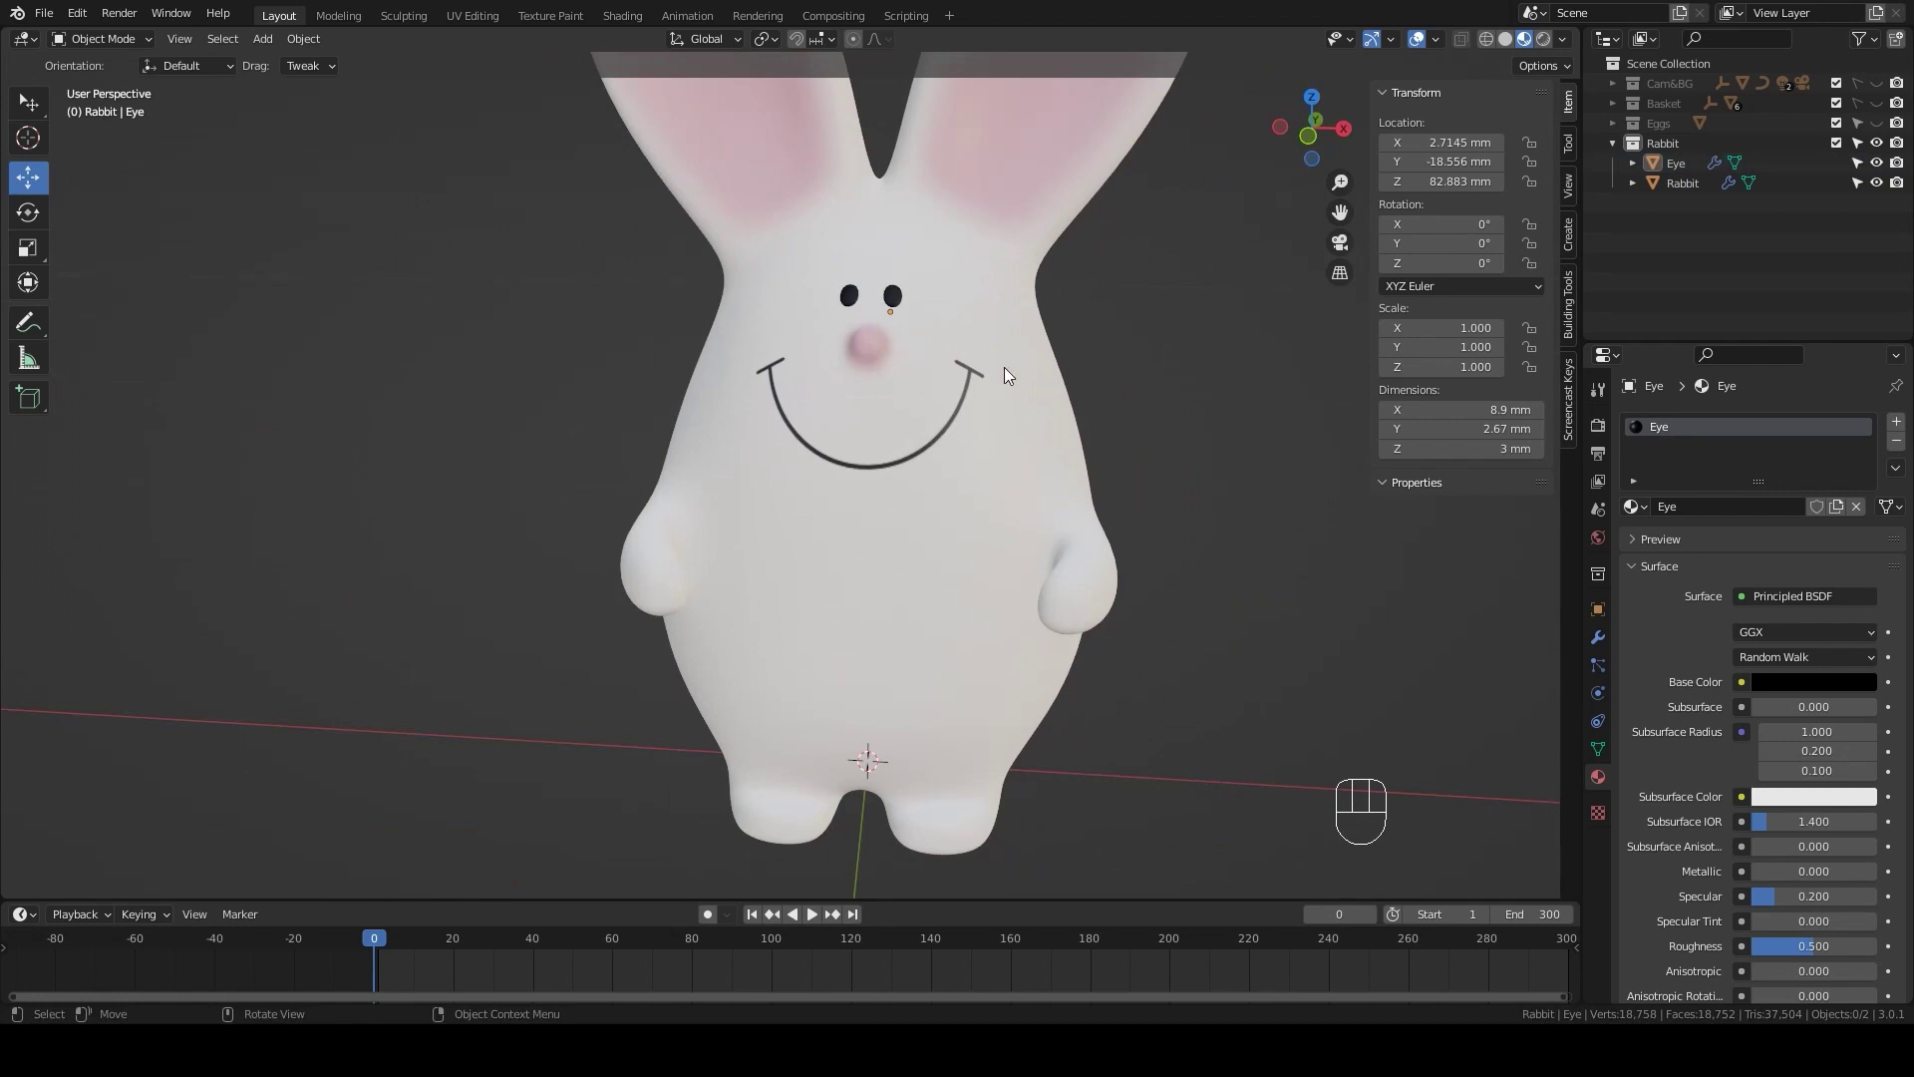
- Select the Eye and the Rabbit body and parent the eyes to the rabbit with Ctrl+P
left_click(899, 298)
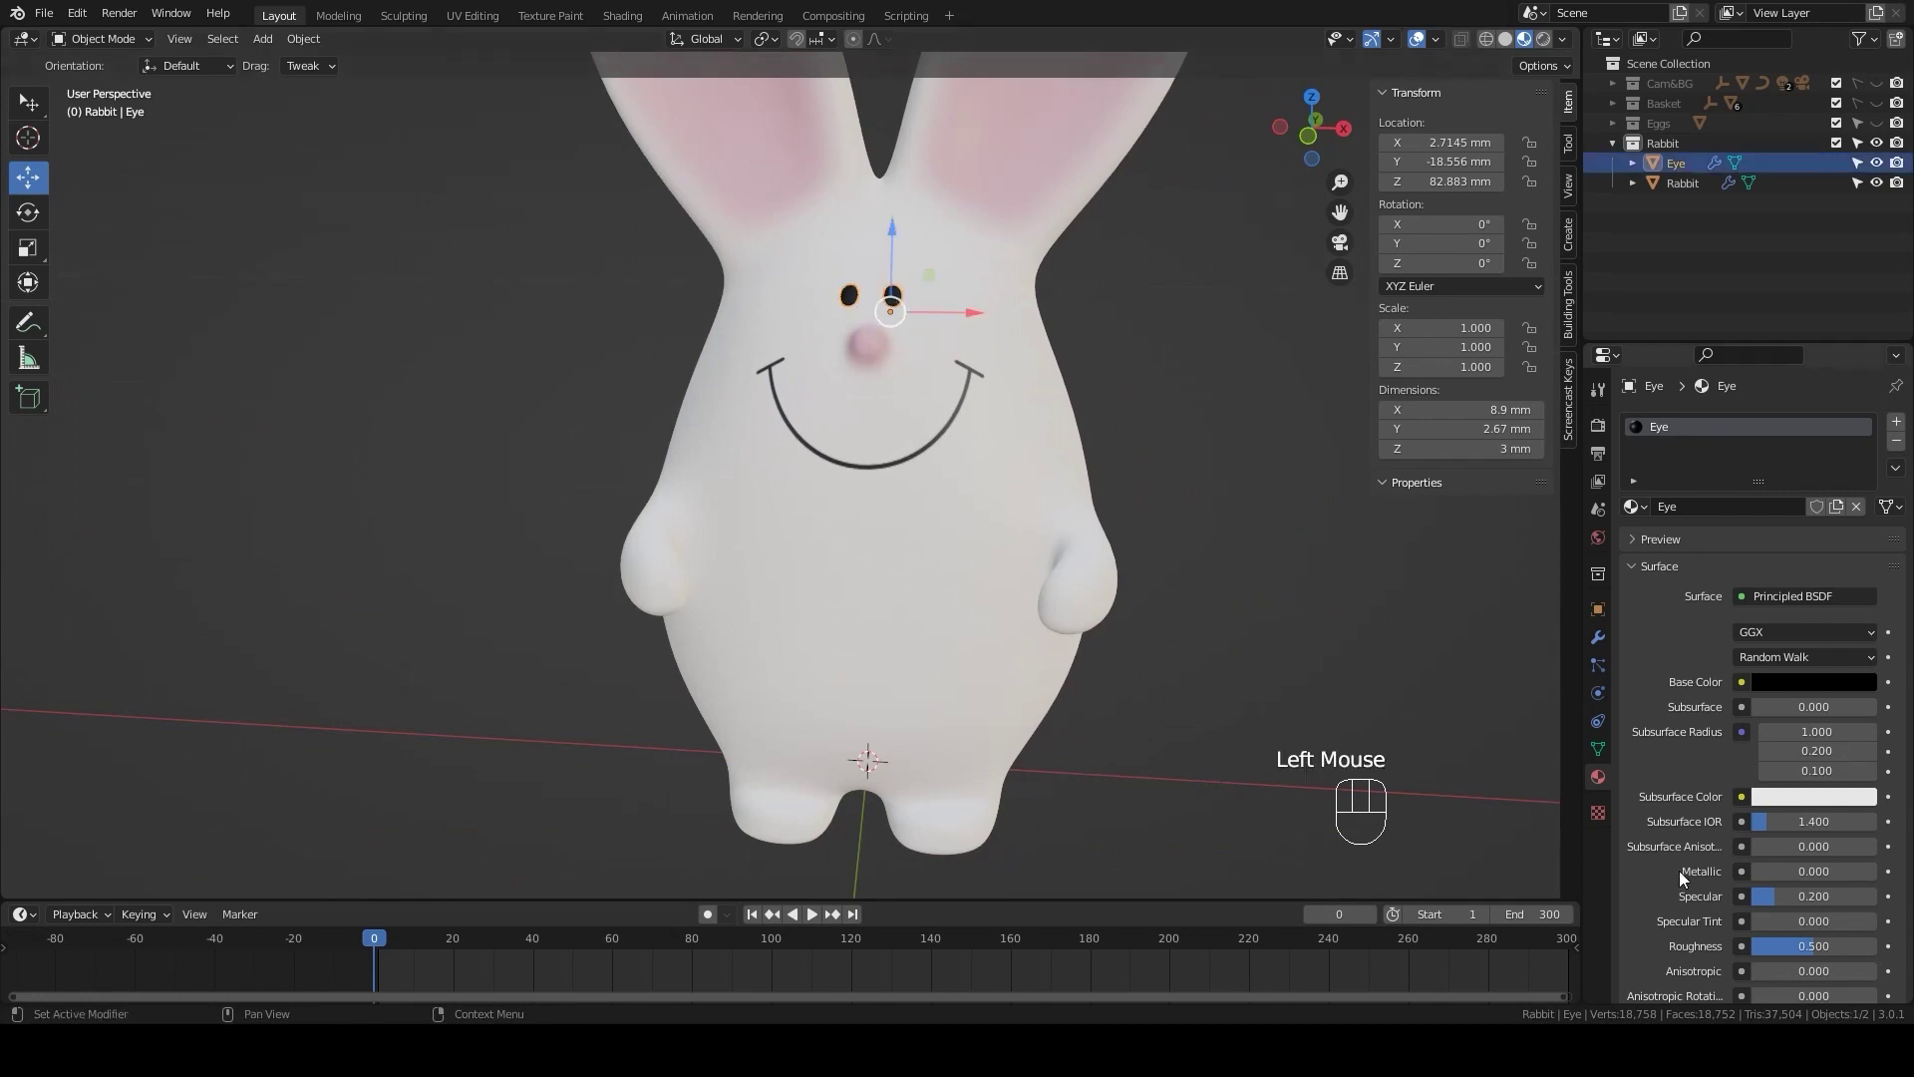
left_click_drag(1801, 956, 1796, 954)
left_click(1009, 534)
key("ctrl+p")
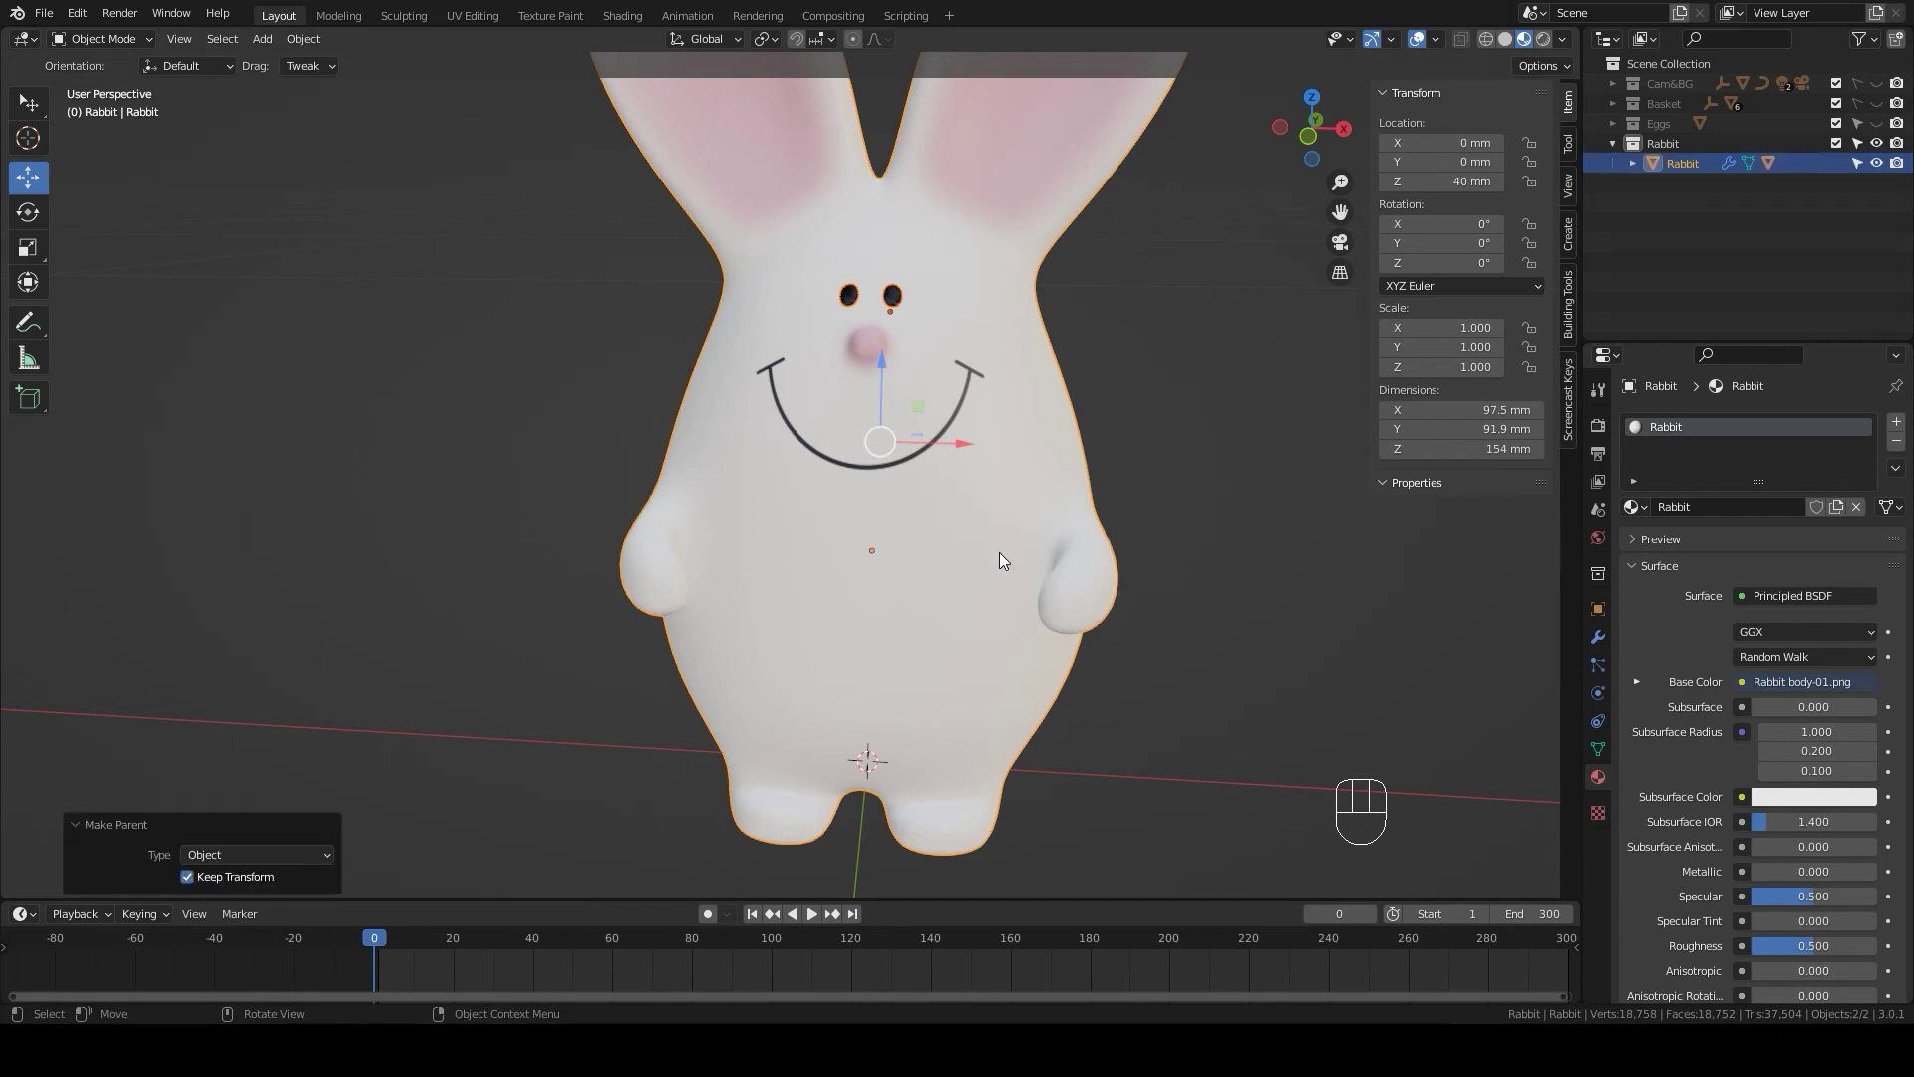
- In Solid shading, hide the Rabbit collection, show the Basket collection and look into it
left_click(1508, 43)
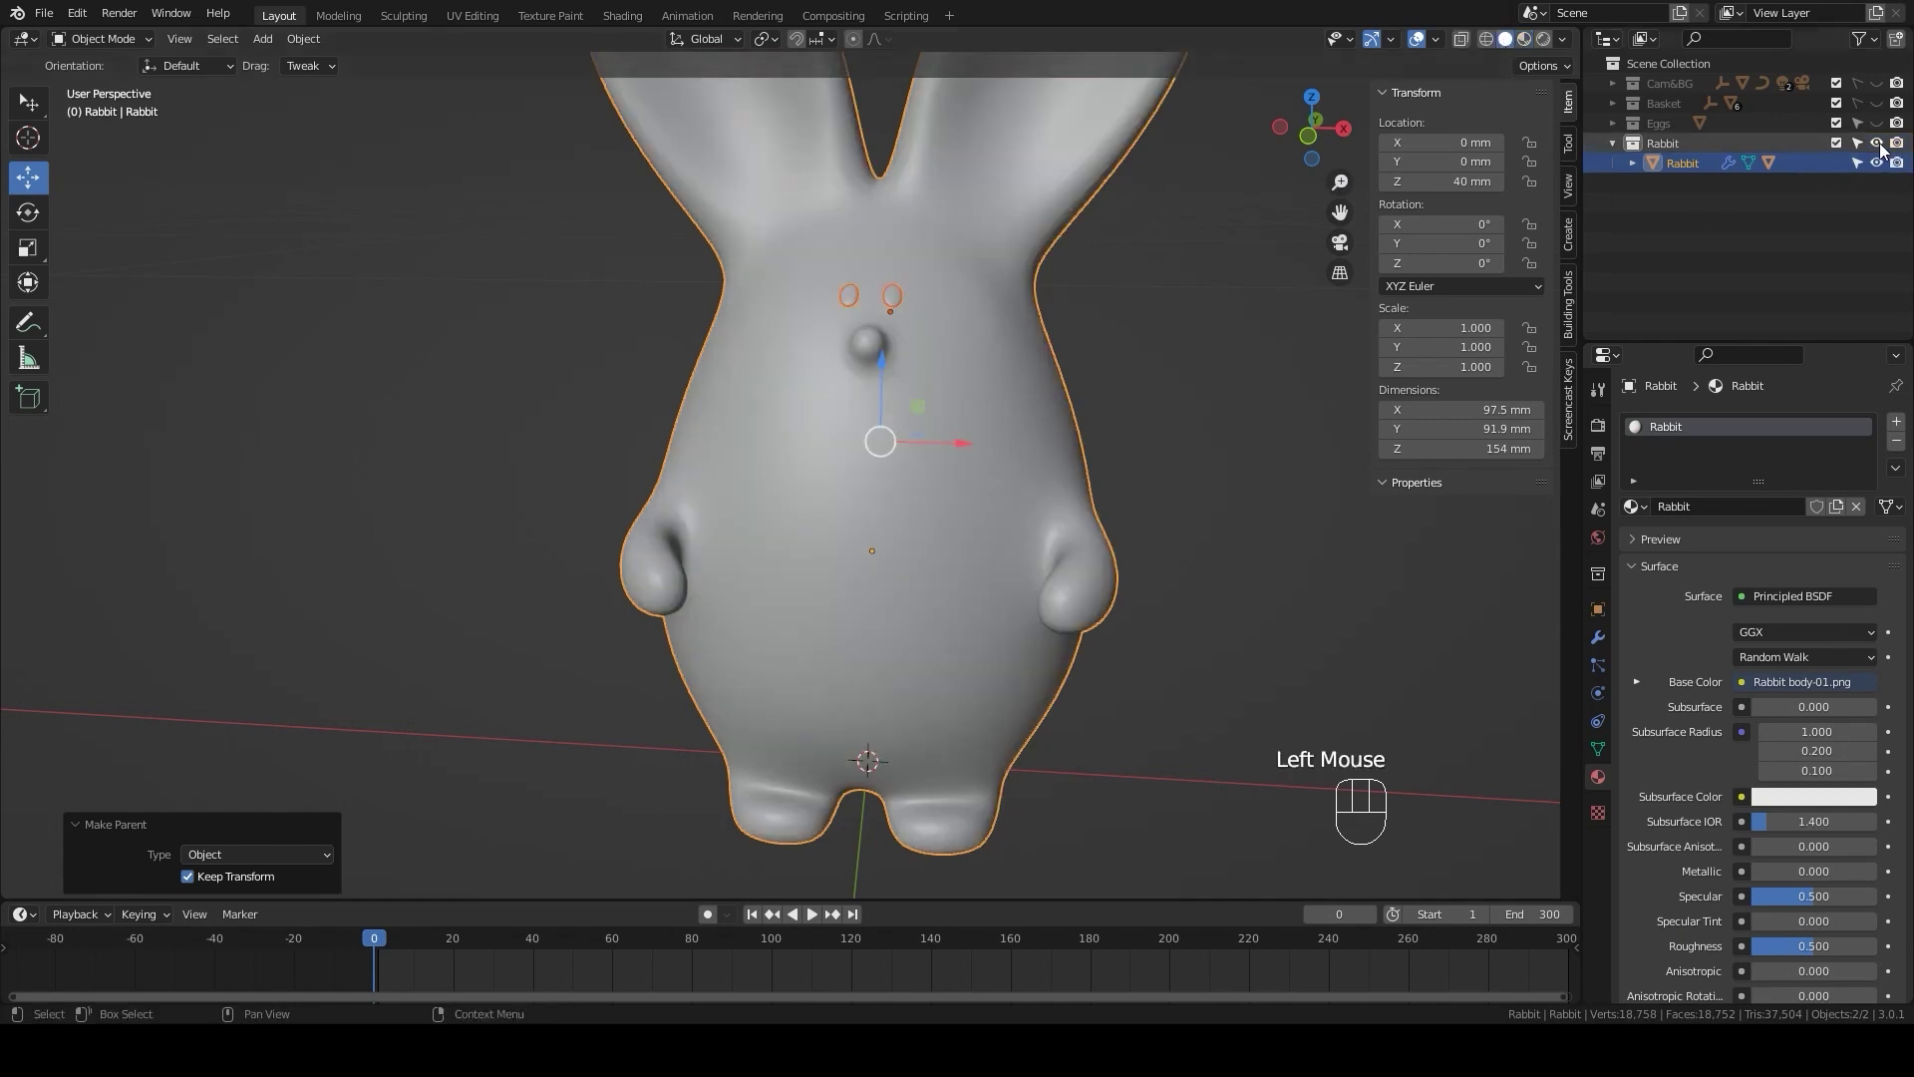
left_click(1881, 147)
left_click(1618, 148)
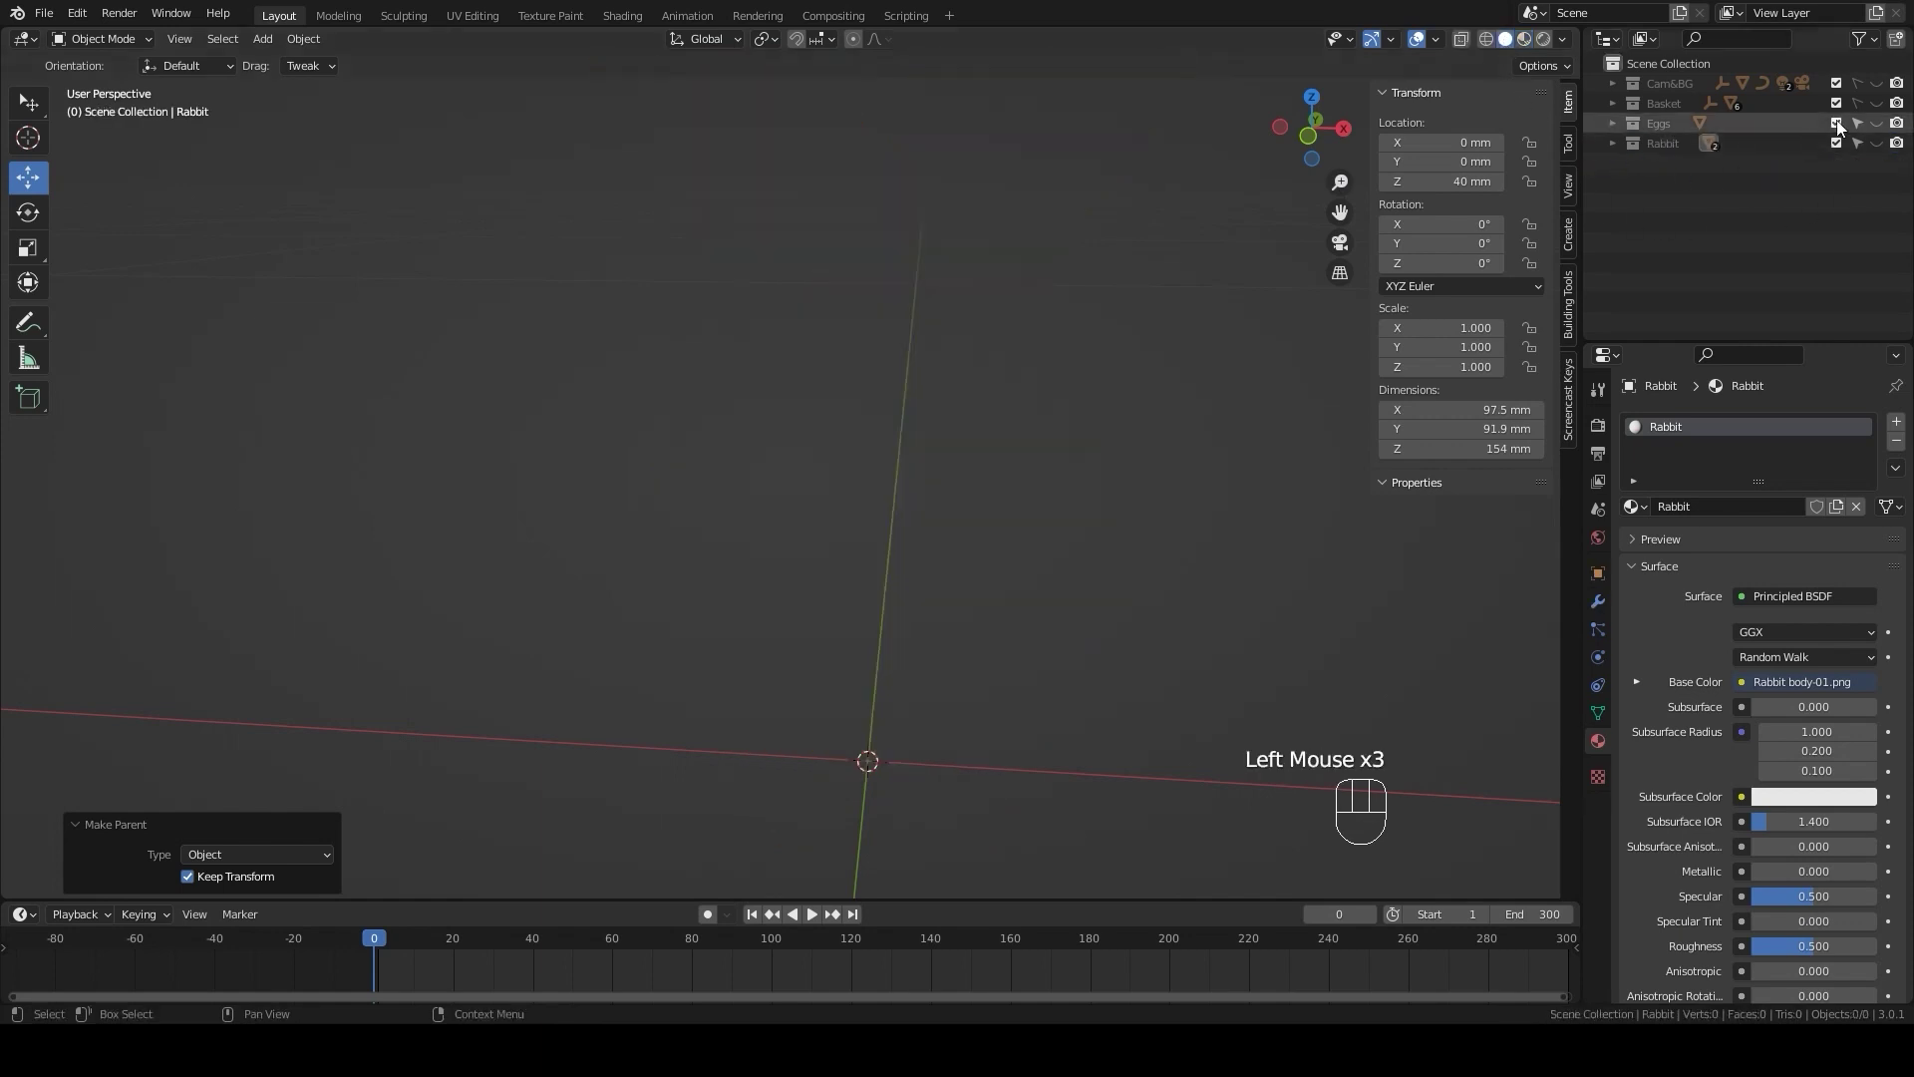
left_click(1881, 105)
scroll("down", 3)
left_click_drag(1075, 563, 1063, 627)
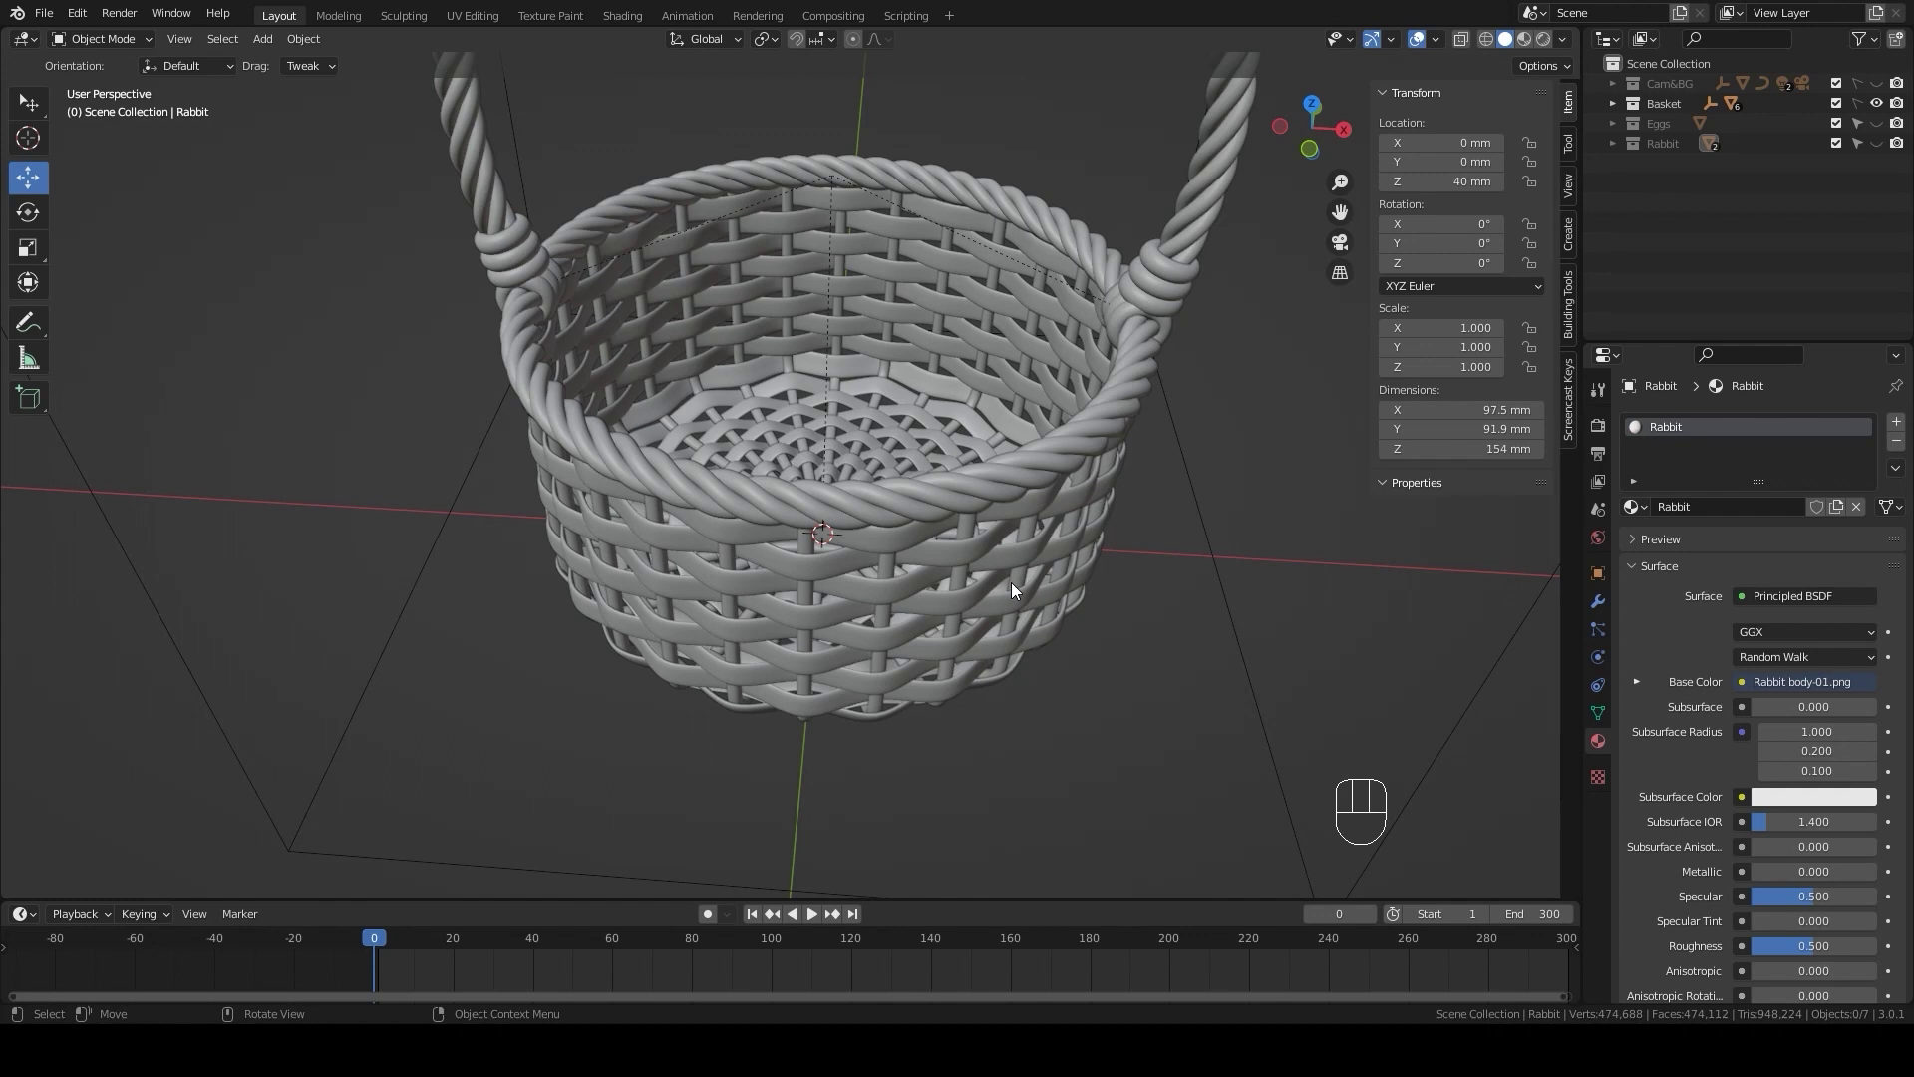
- Show the Eggs collection, add a cylinder and raise it along Z to sit inside the basket
left_click(1879, 128)
left_click(1627, 134)
left_click(1618, 131)
left_click(1662, 129)
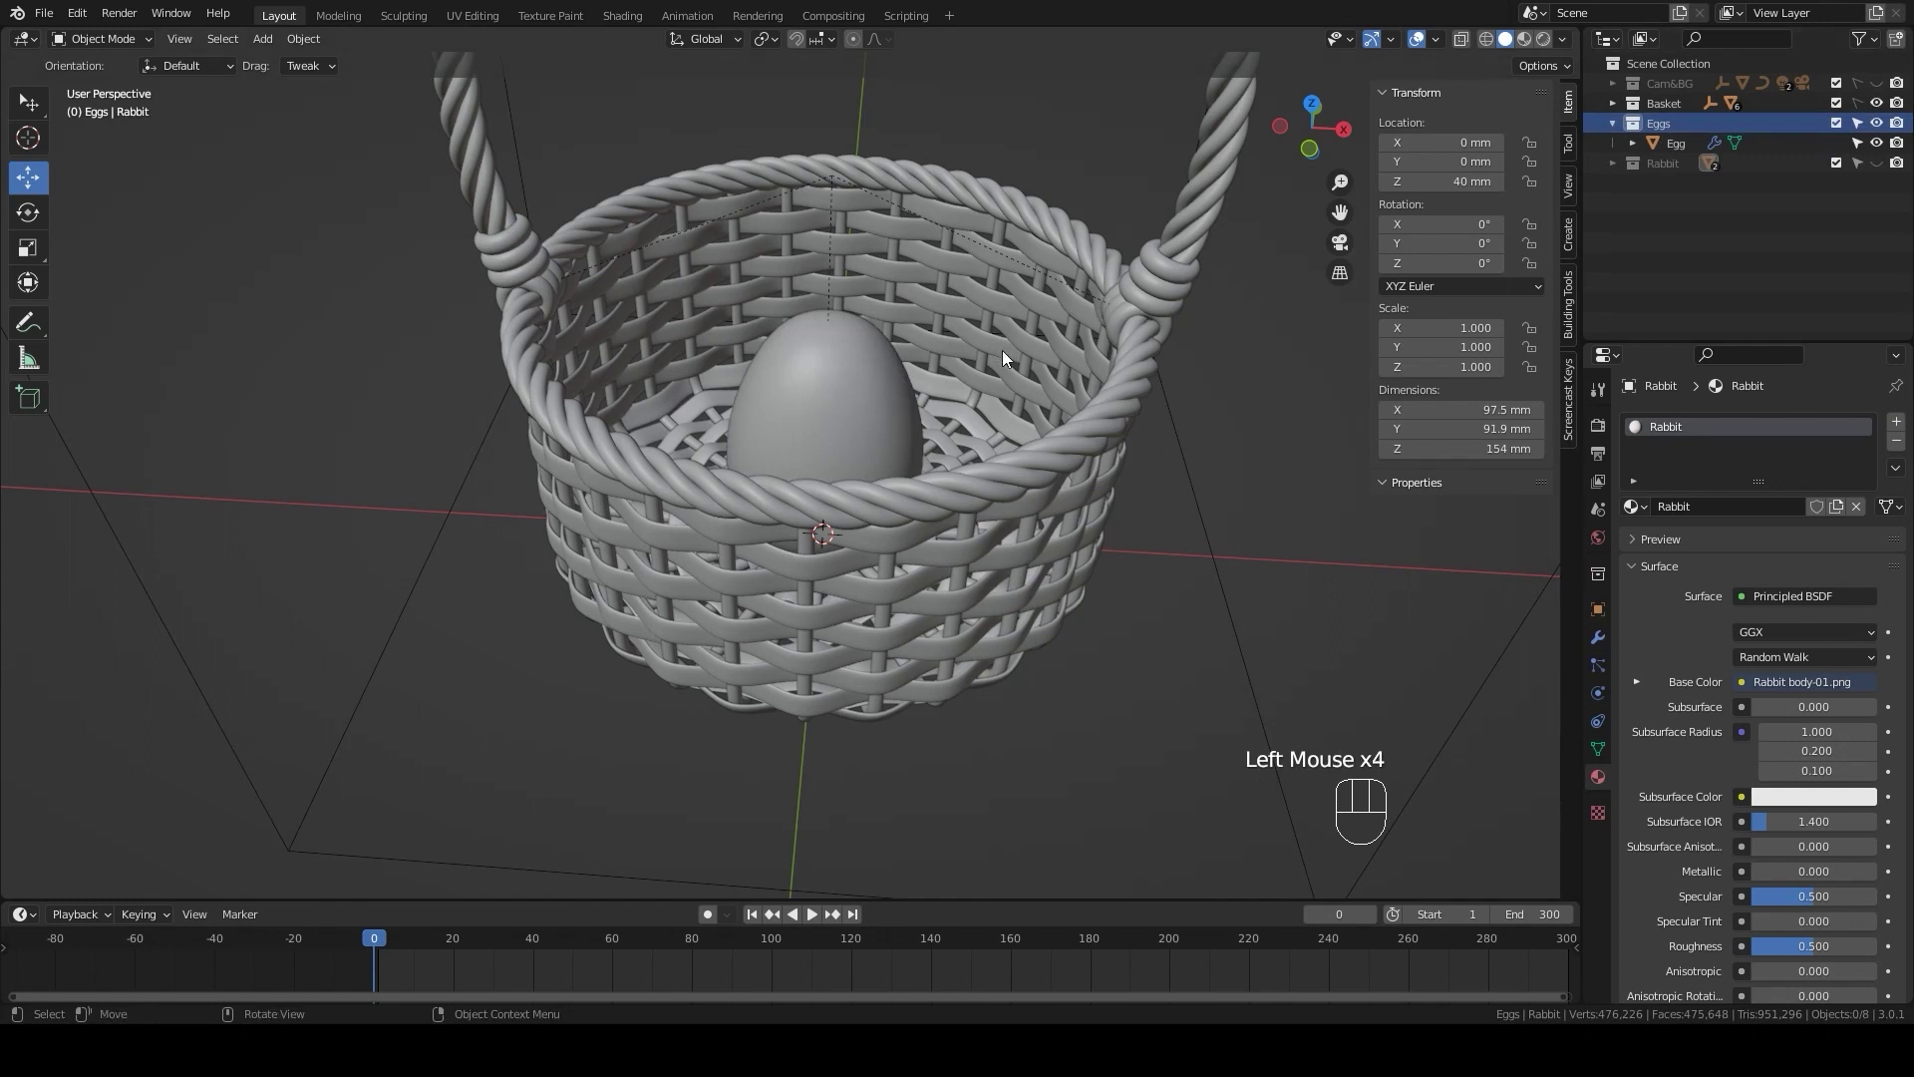
key("shift+a")
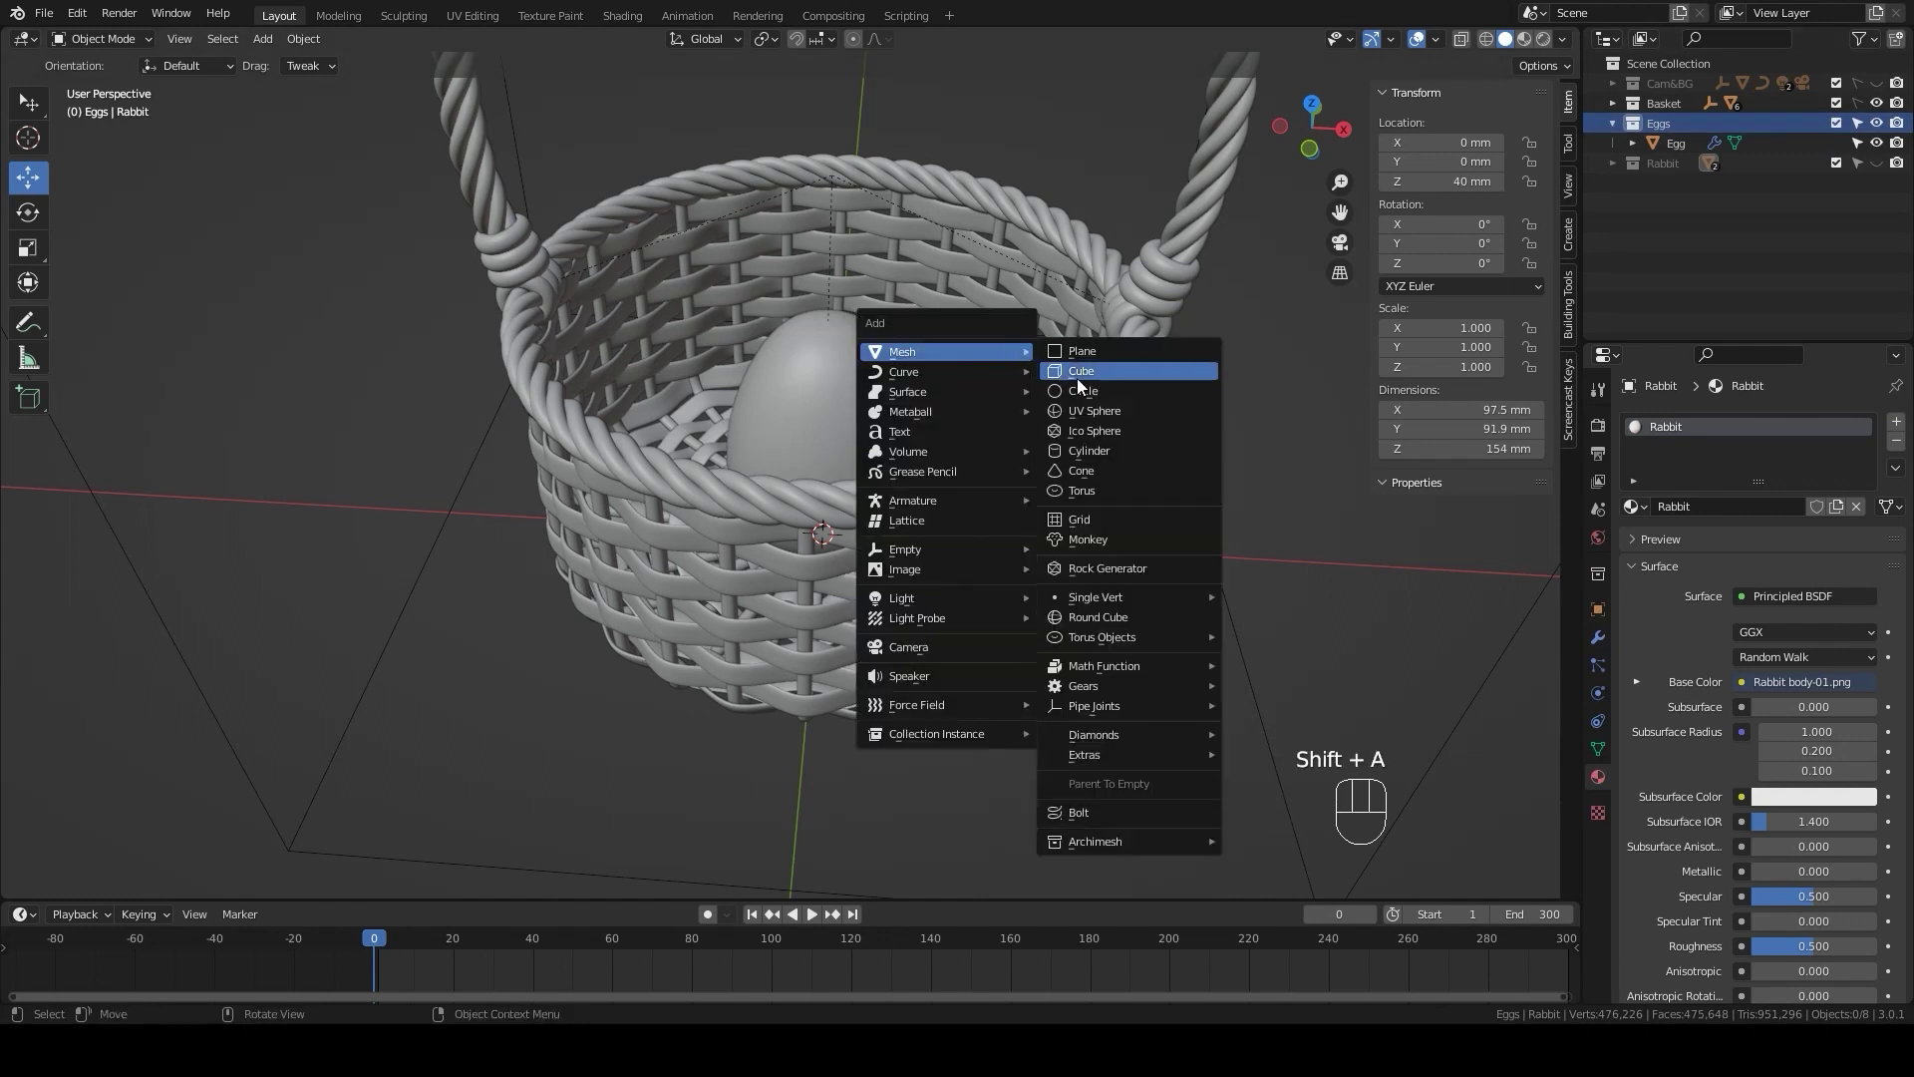
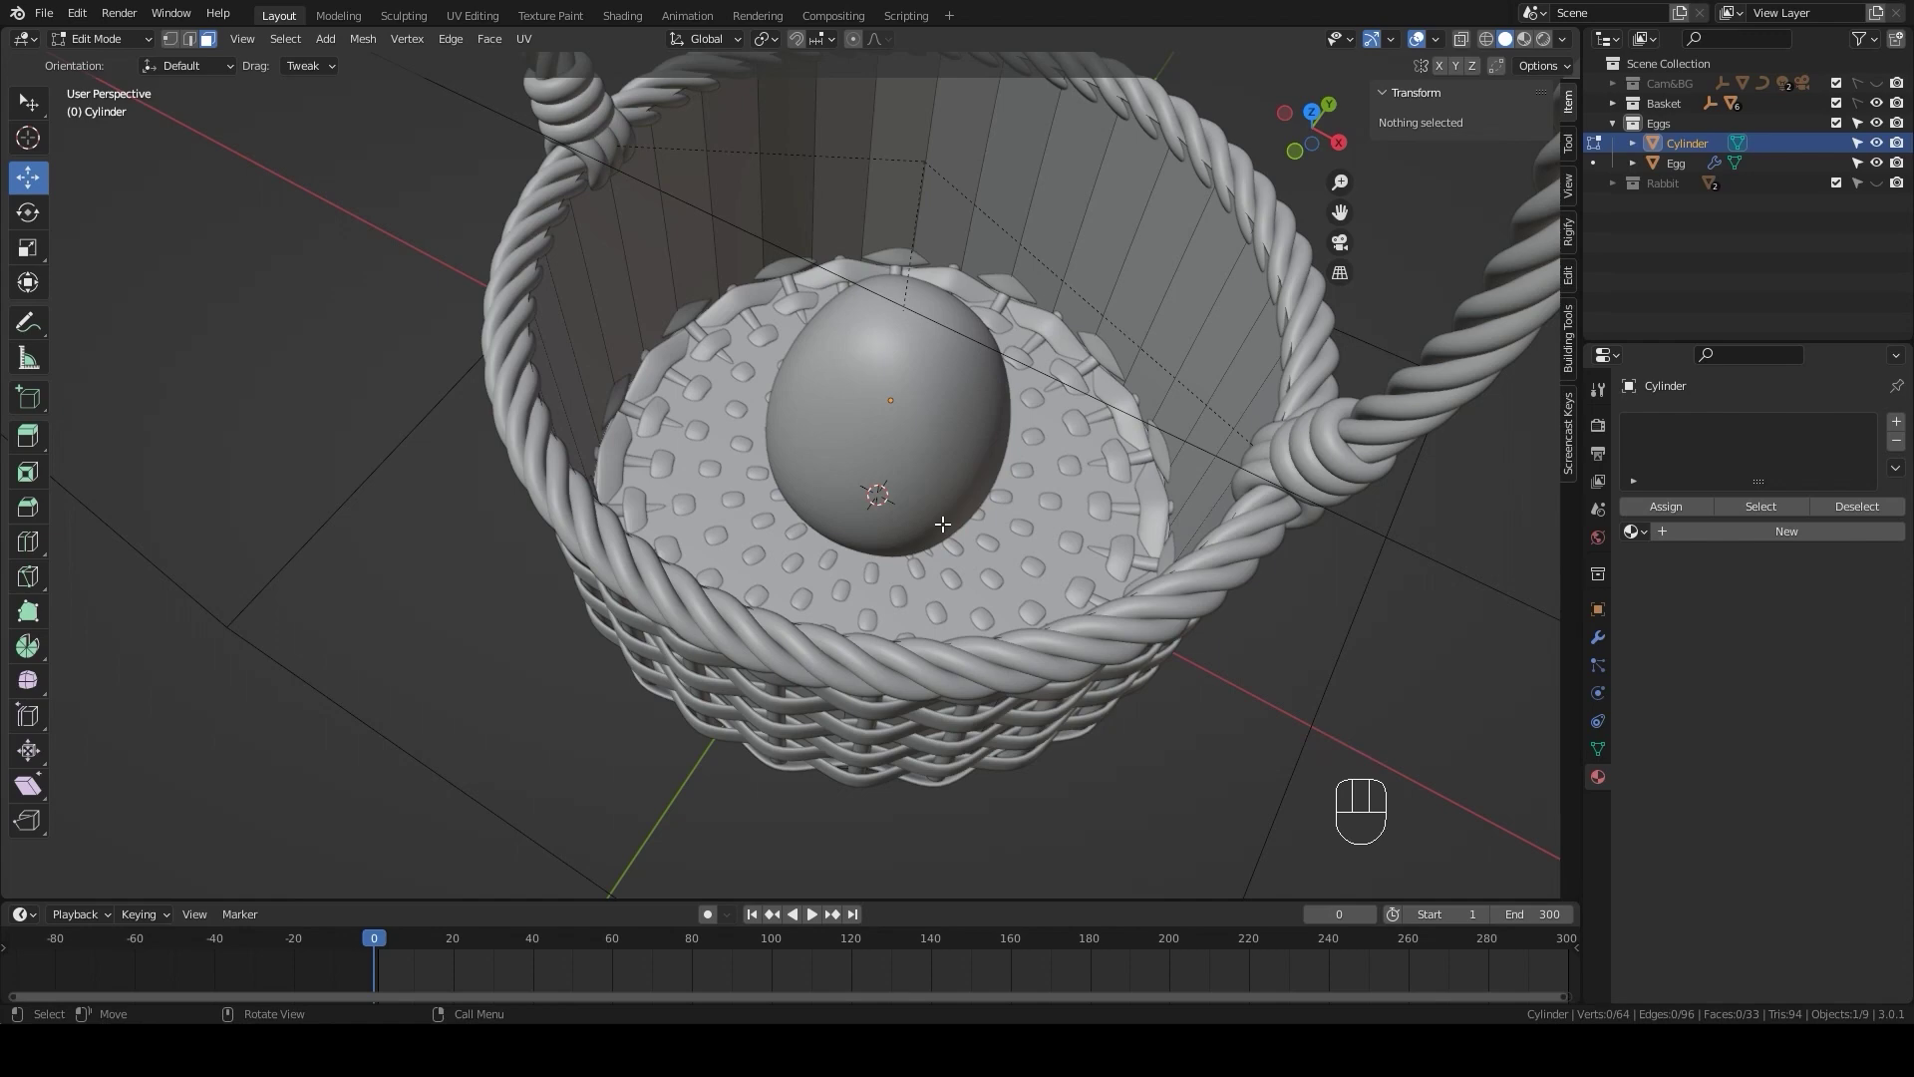
left_click_drag(951, 531, 965, 497)
left_click_drag(890, 362, 888, 350)
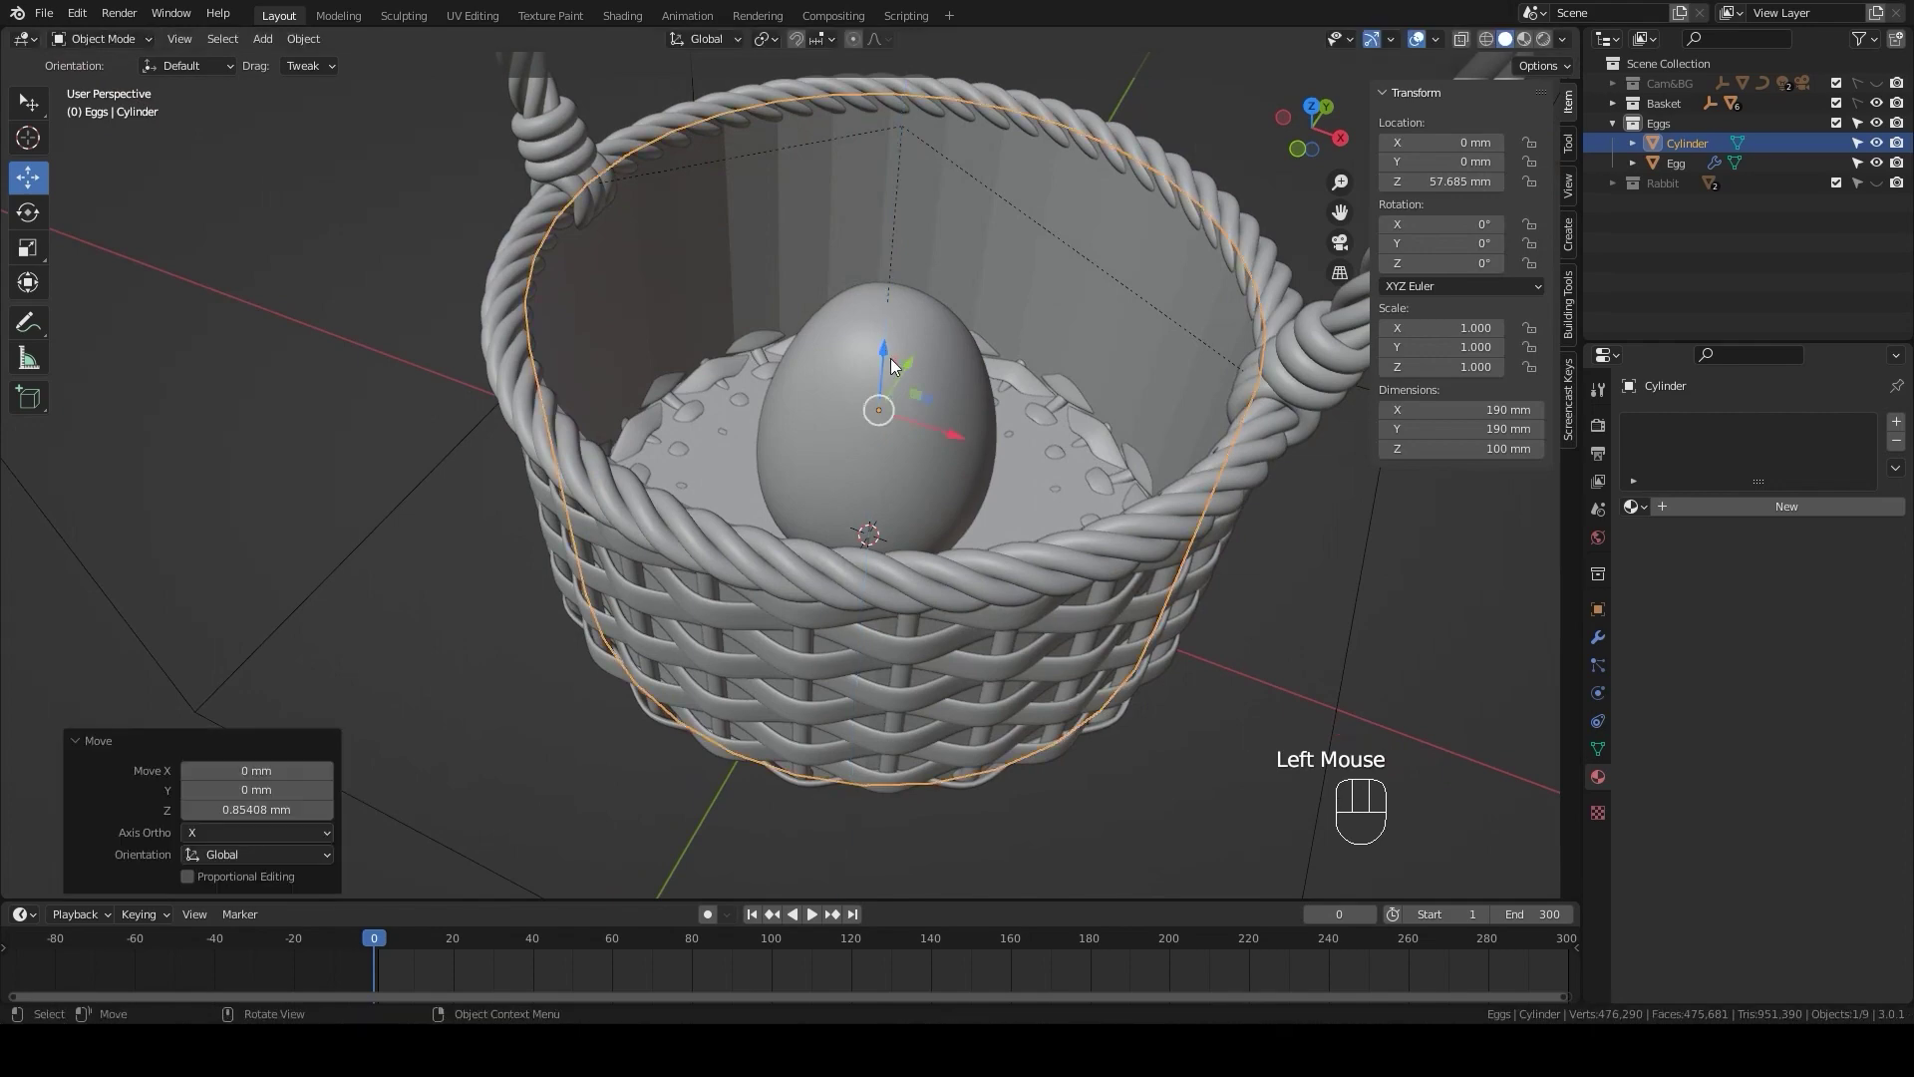
middle_click(942, 479)
- Round the cylinder's bottom edge with a two-segment bevel on its bottom face
key("Tab")
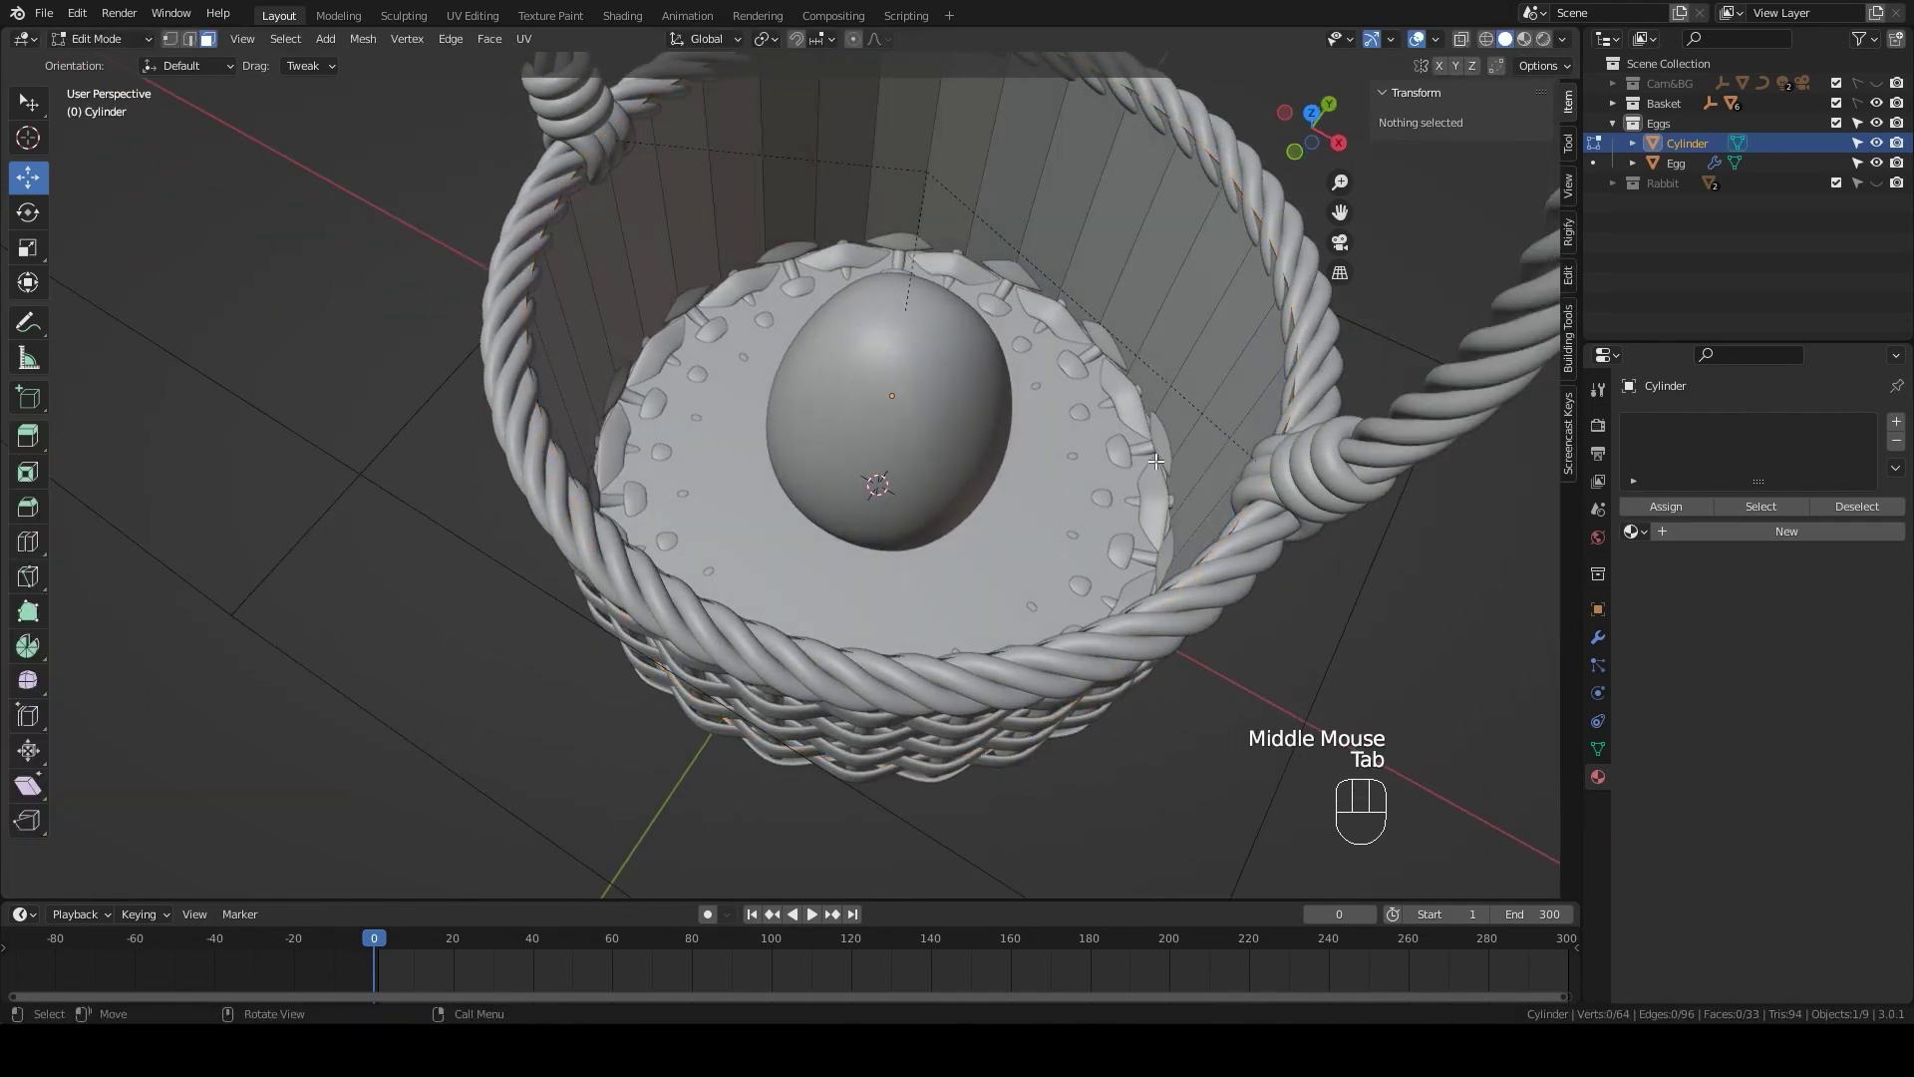
key("2")
left_click(1159, 451)
left_click(1159, 450)
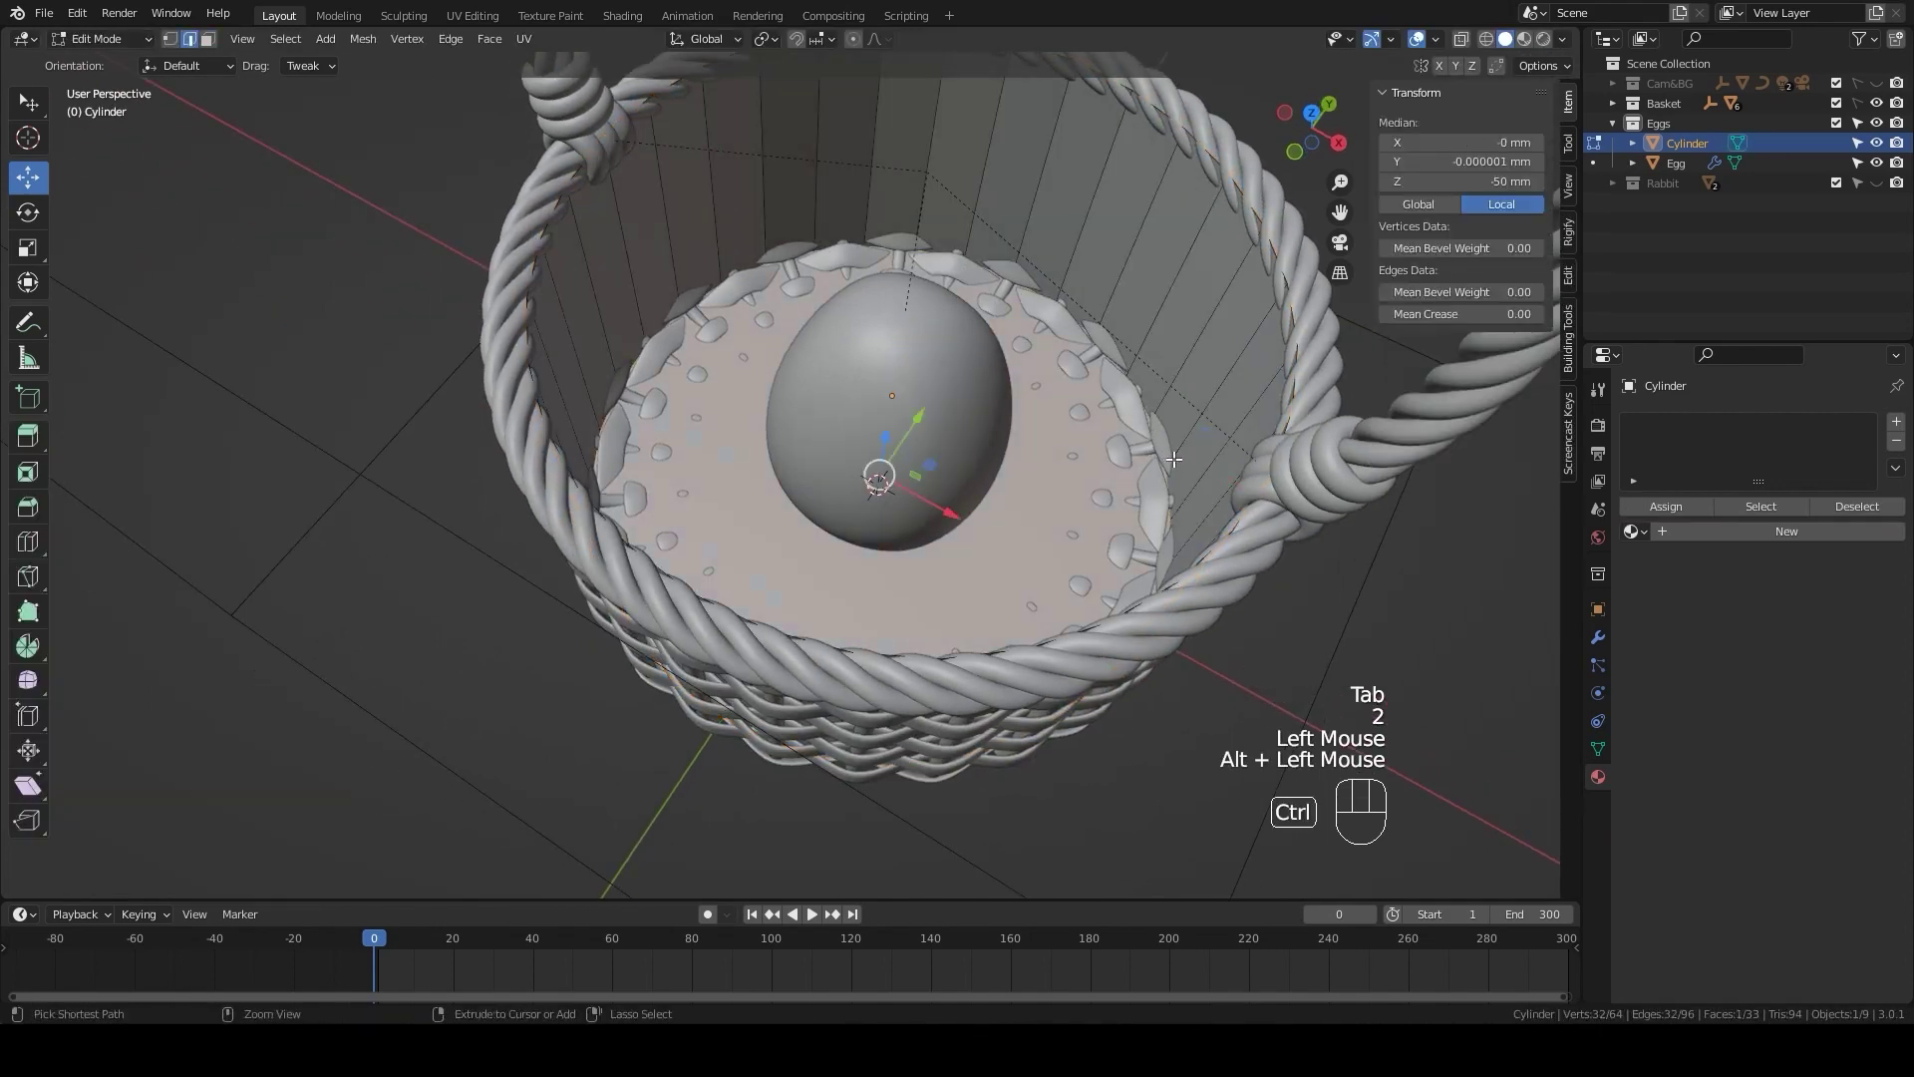
key("ctrl+b")
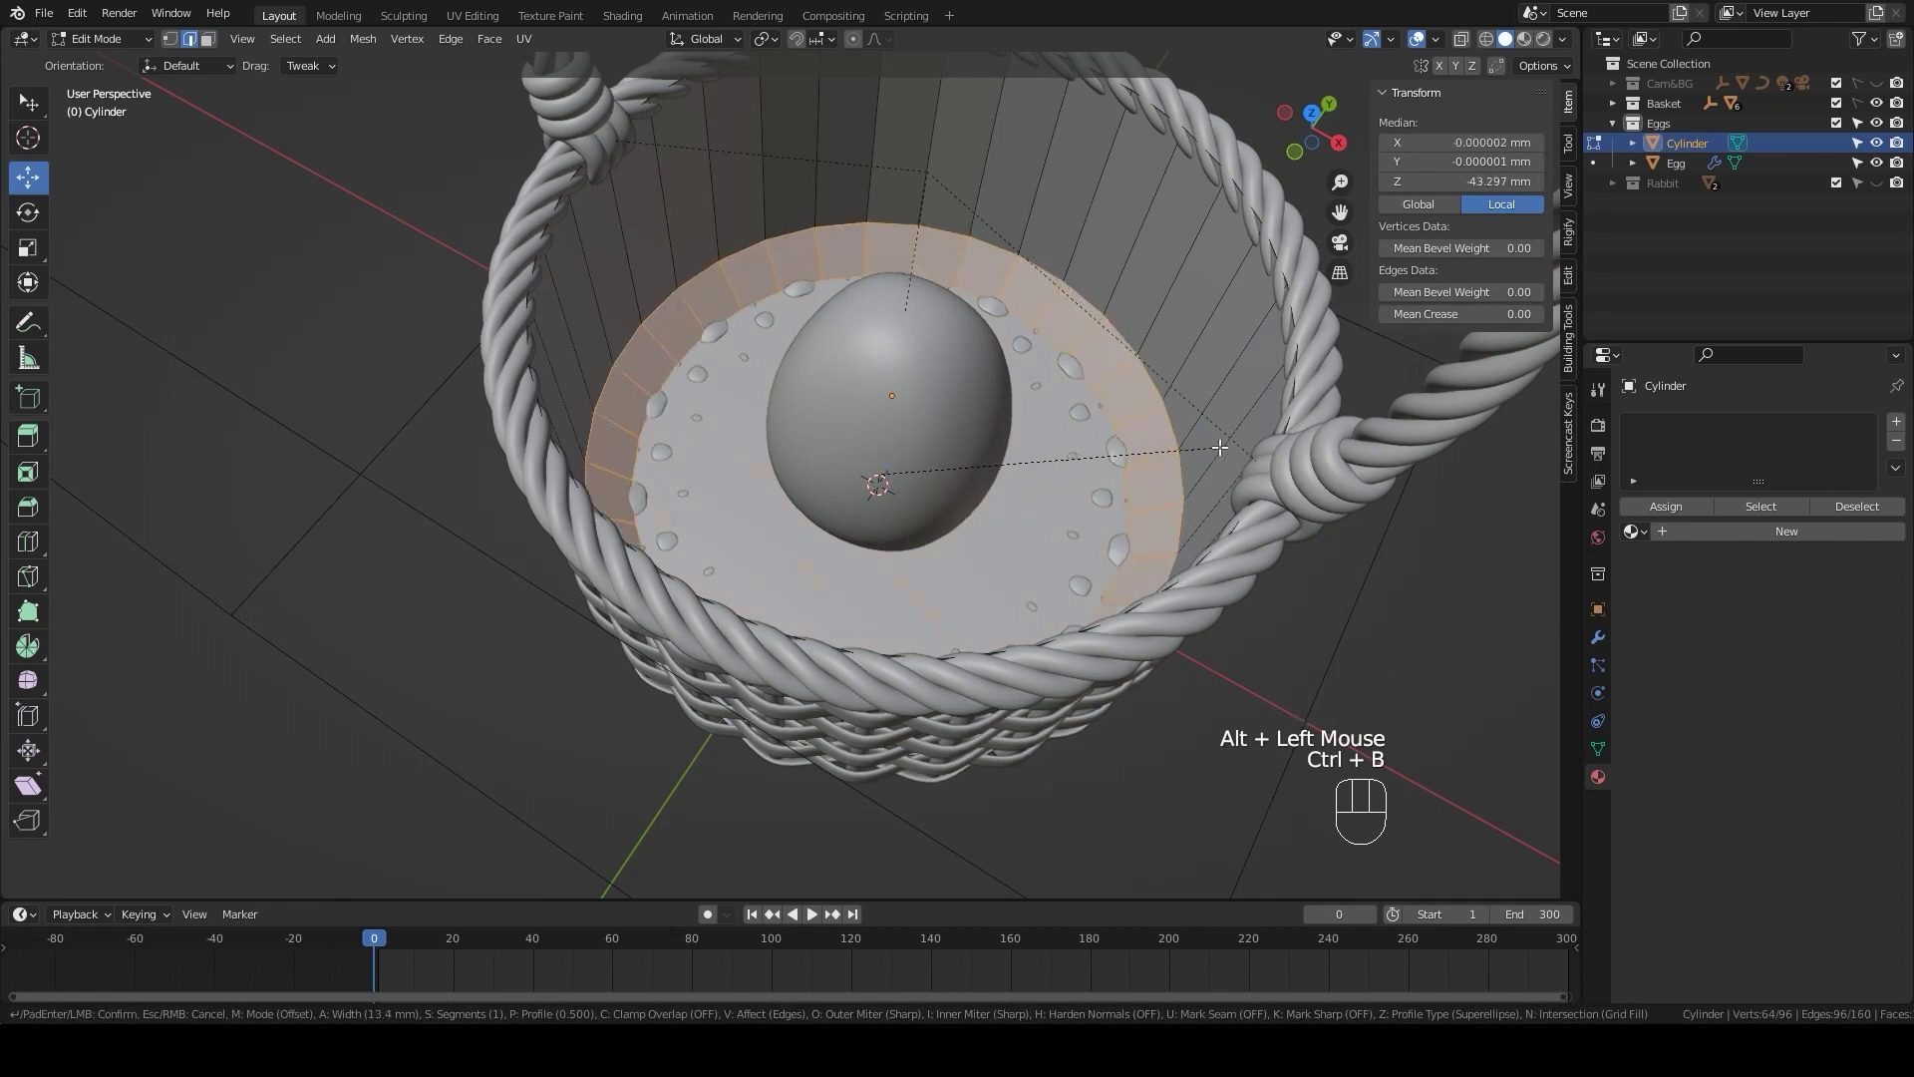
scroll("up", 3)
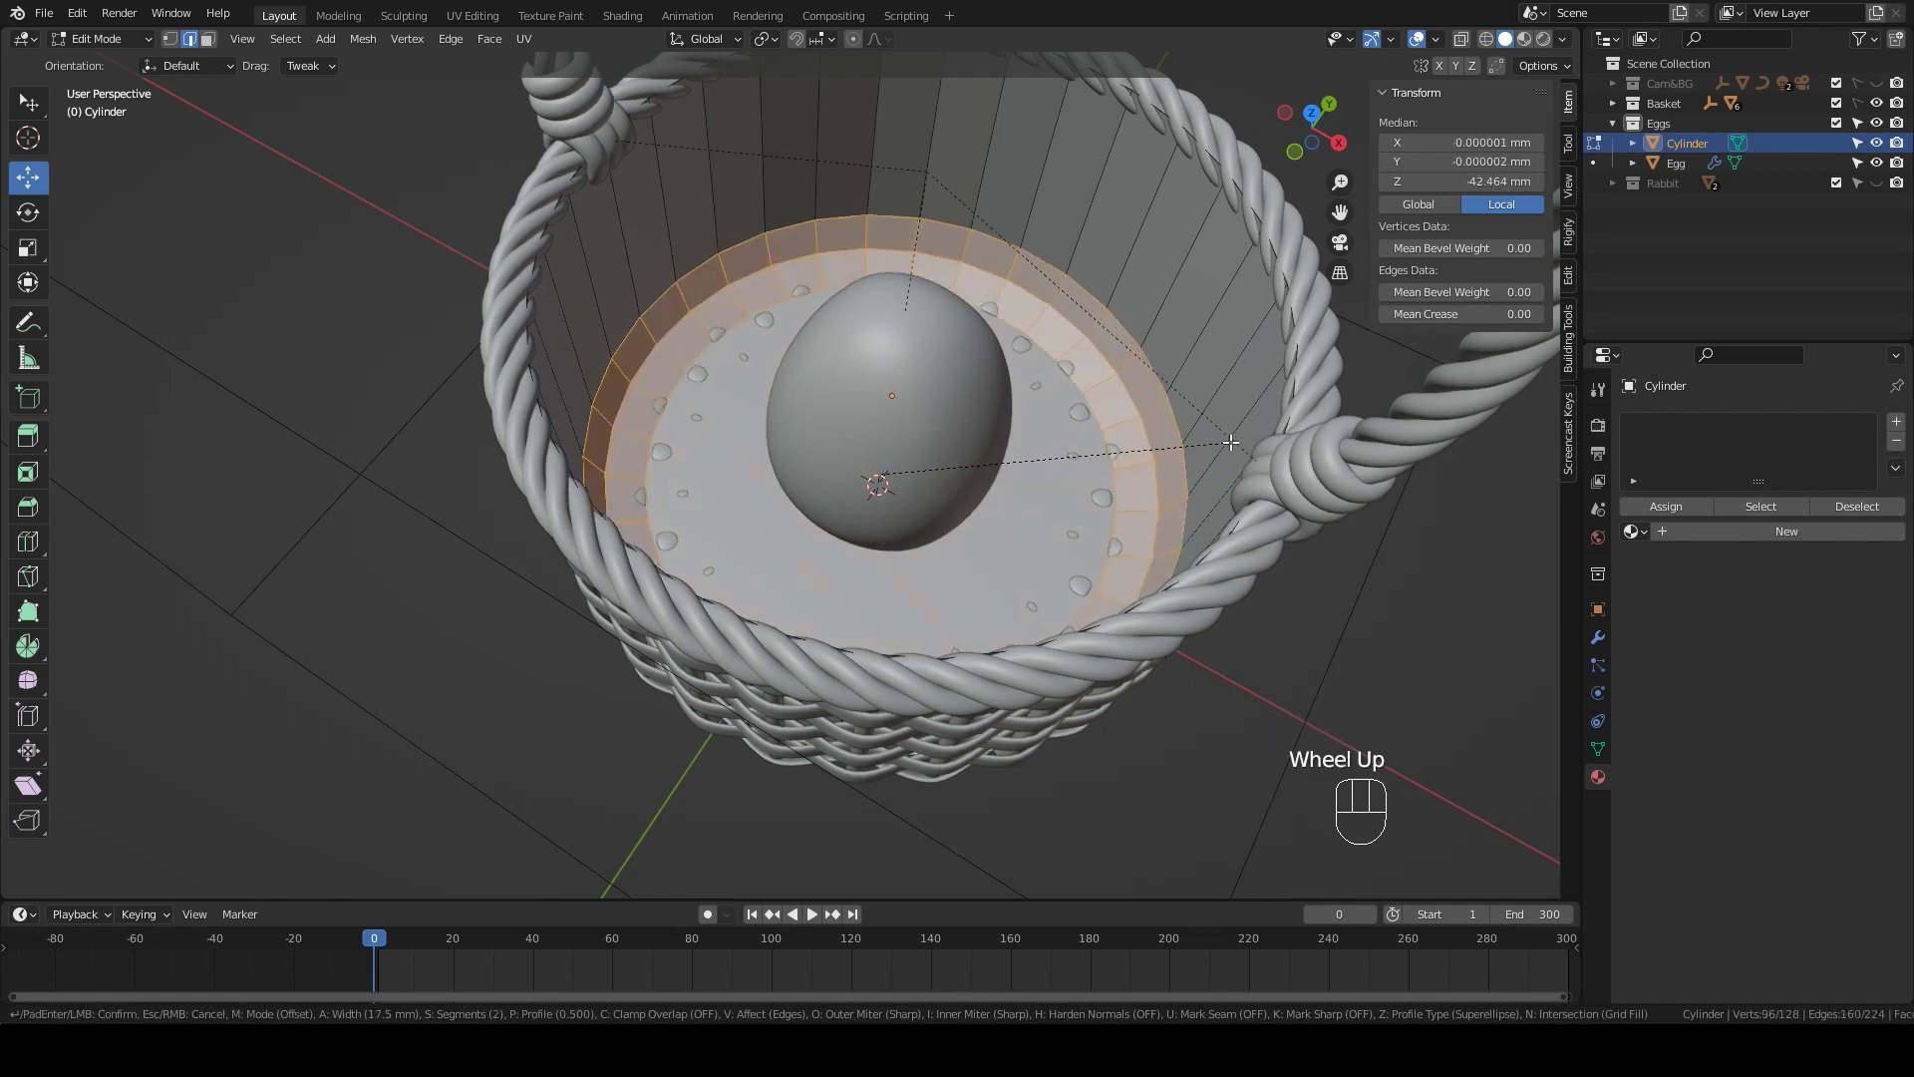
left_click(1235, 431)
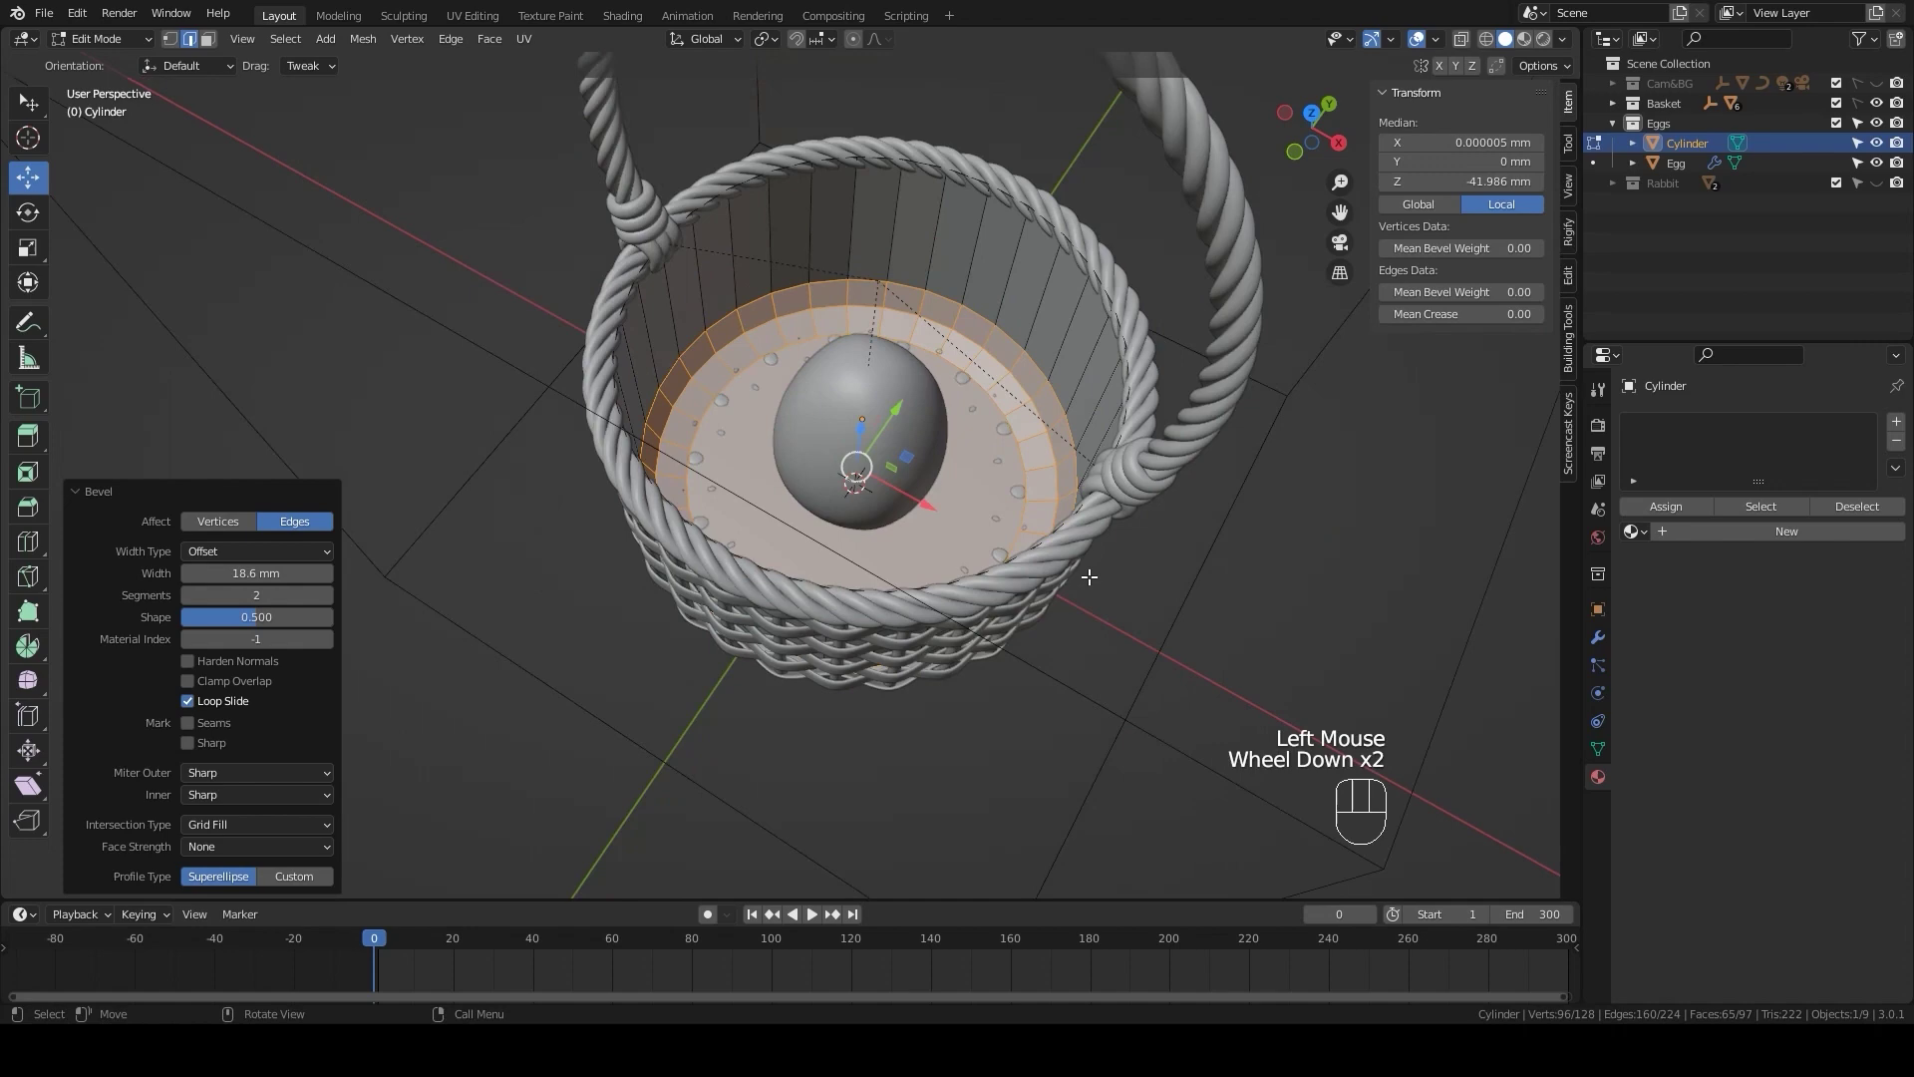
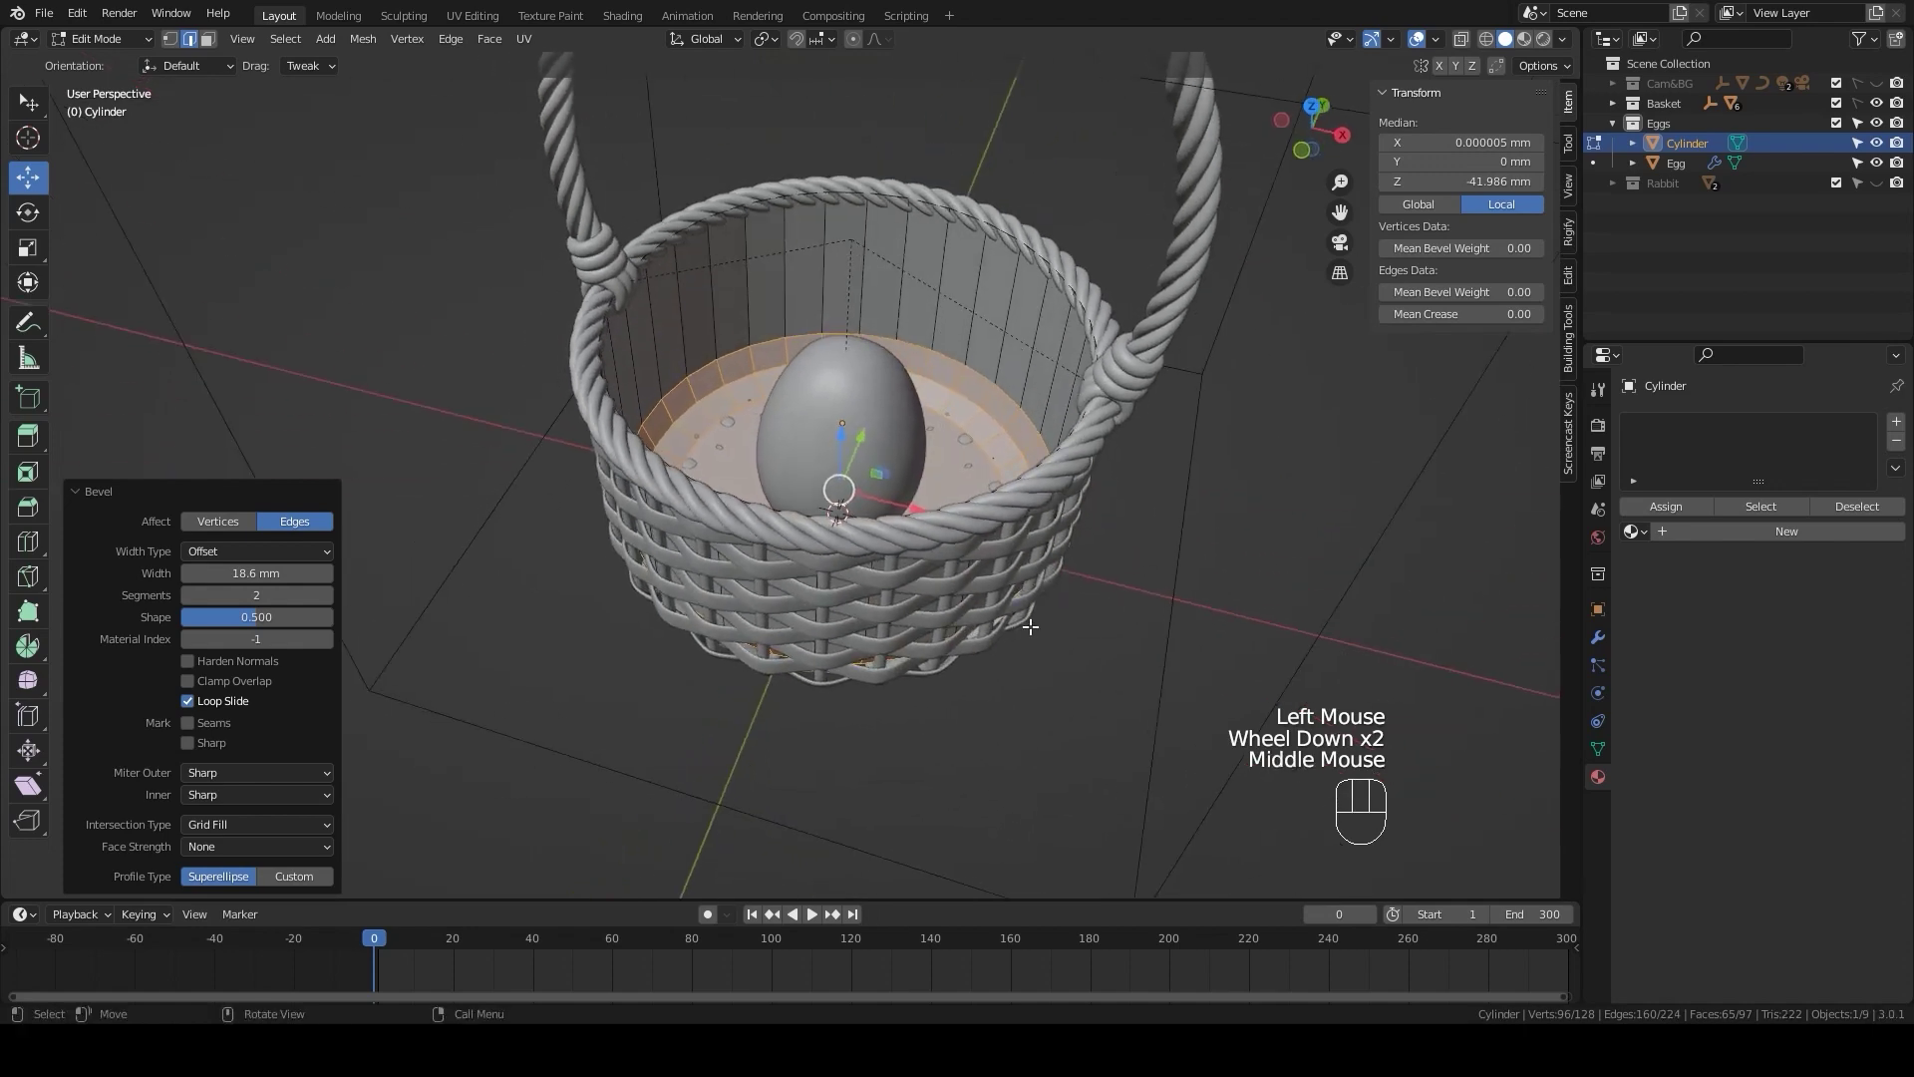
key("Tab")
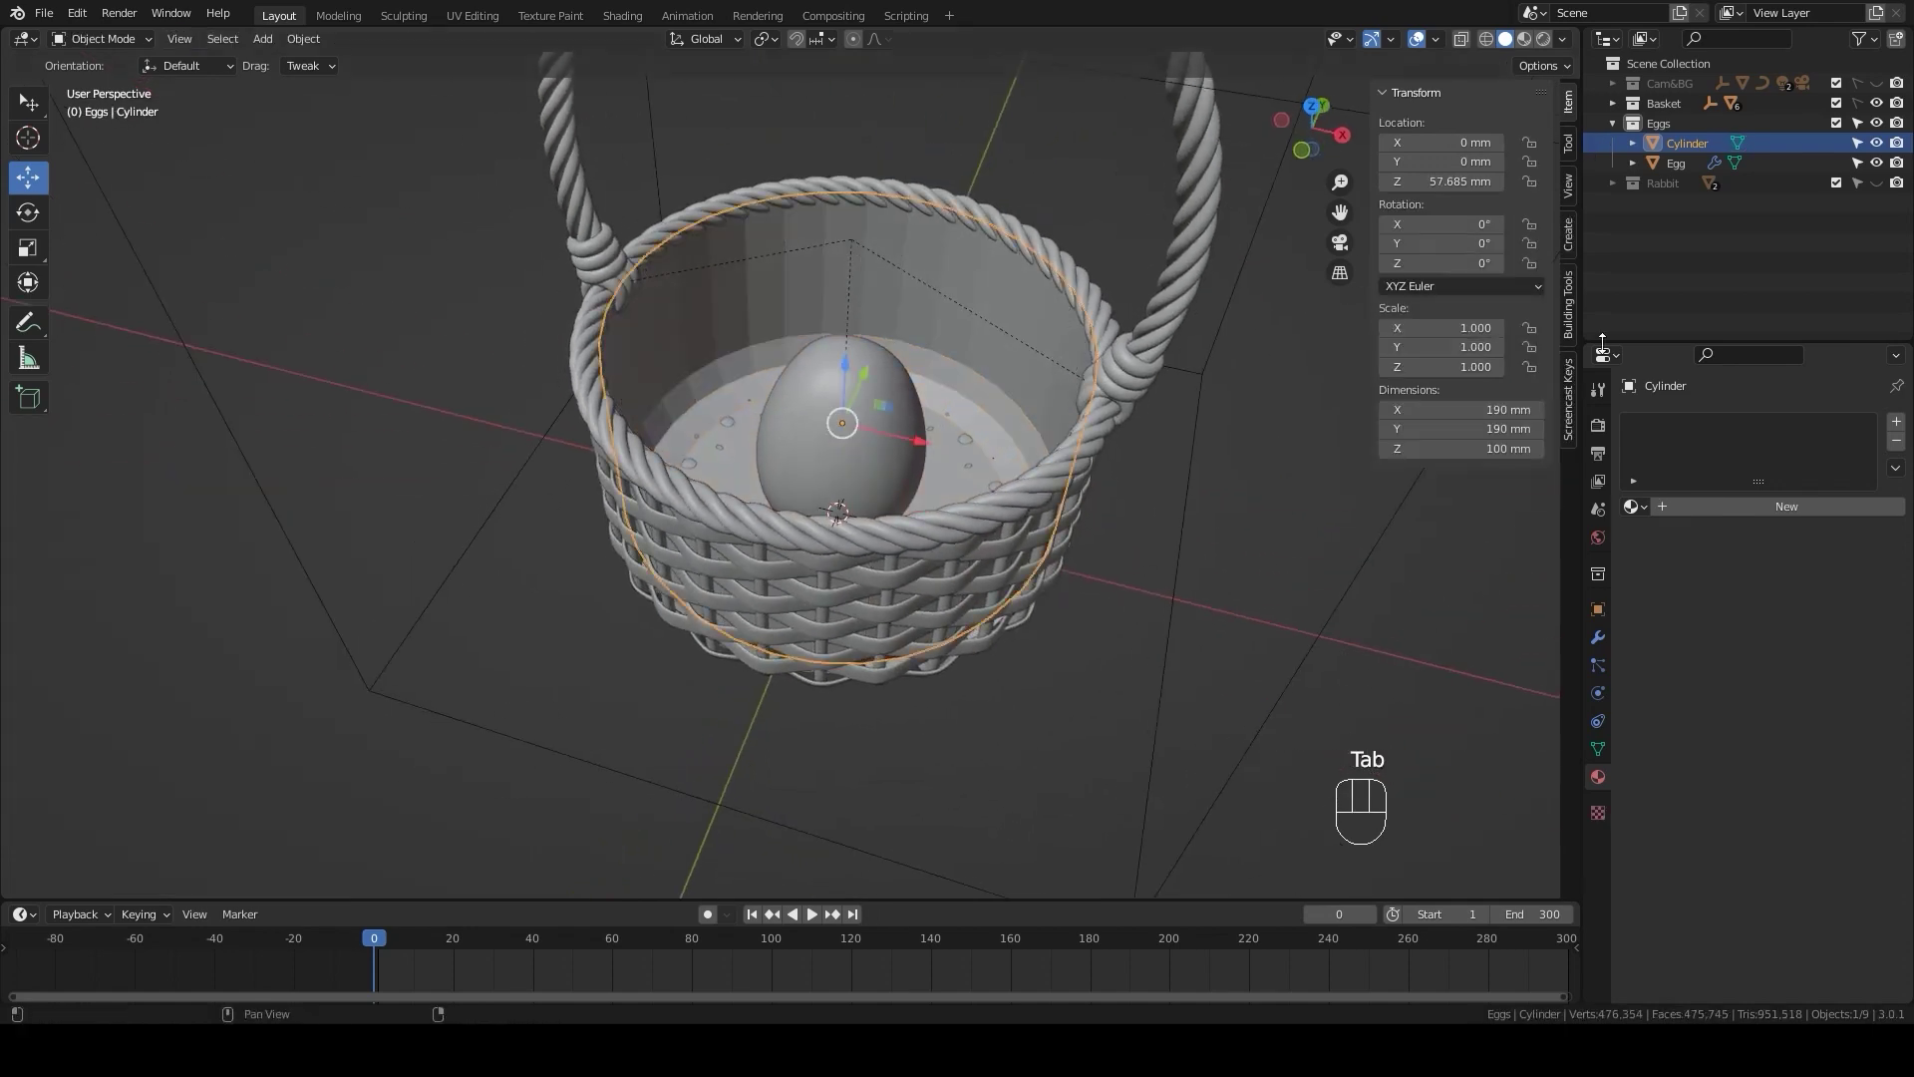
- Isolate the cylinder and the egg so only they are shown
left_click(1882, 113)
left_click_drag(1042, 543, 1118, 493)
left_click(1161, 494)
left_click(914, 508)
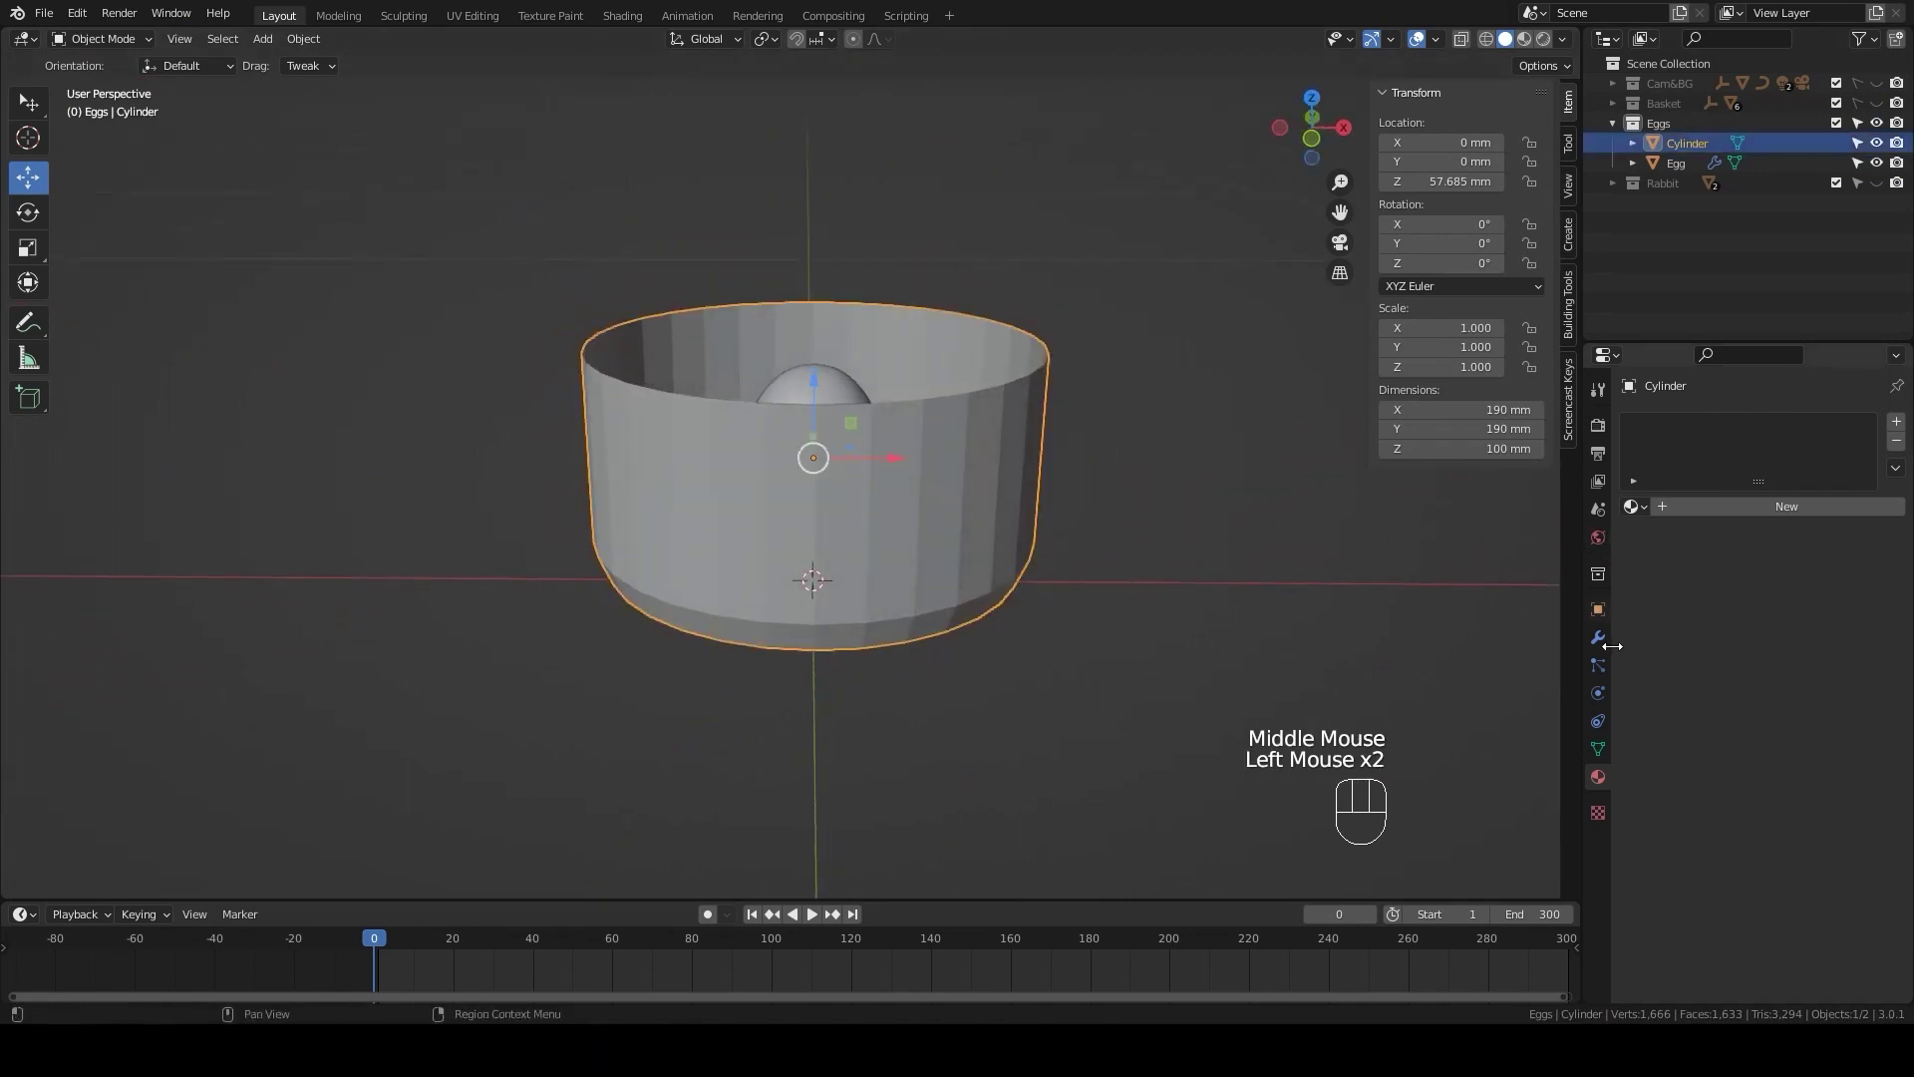
- Make the cylinder a Passive rigid body using Mesh as its collision shape
left_click(1603, 704)
left_click(1858, 474)
left_click_drag(1826, 554, 1790, 599)
left_click_drag(1793, 681, 1778, 834)
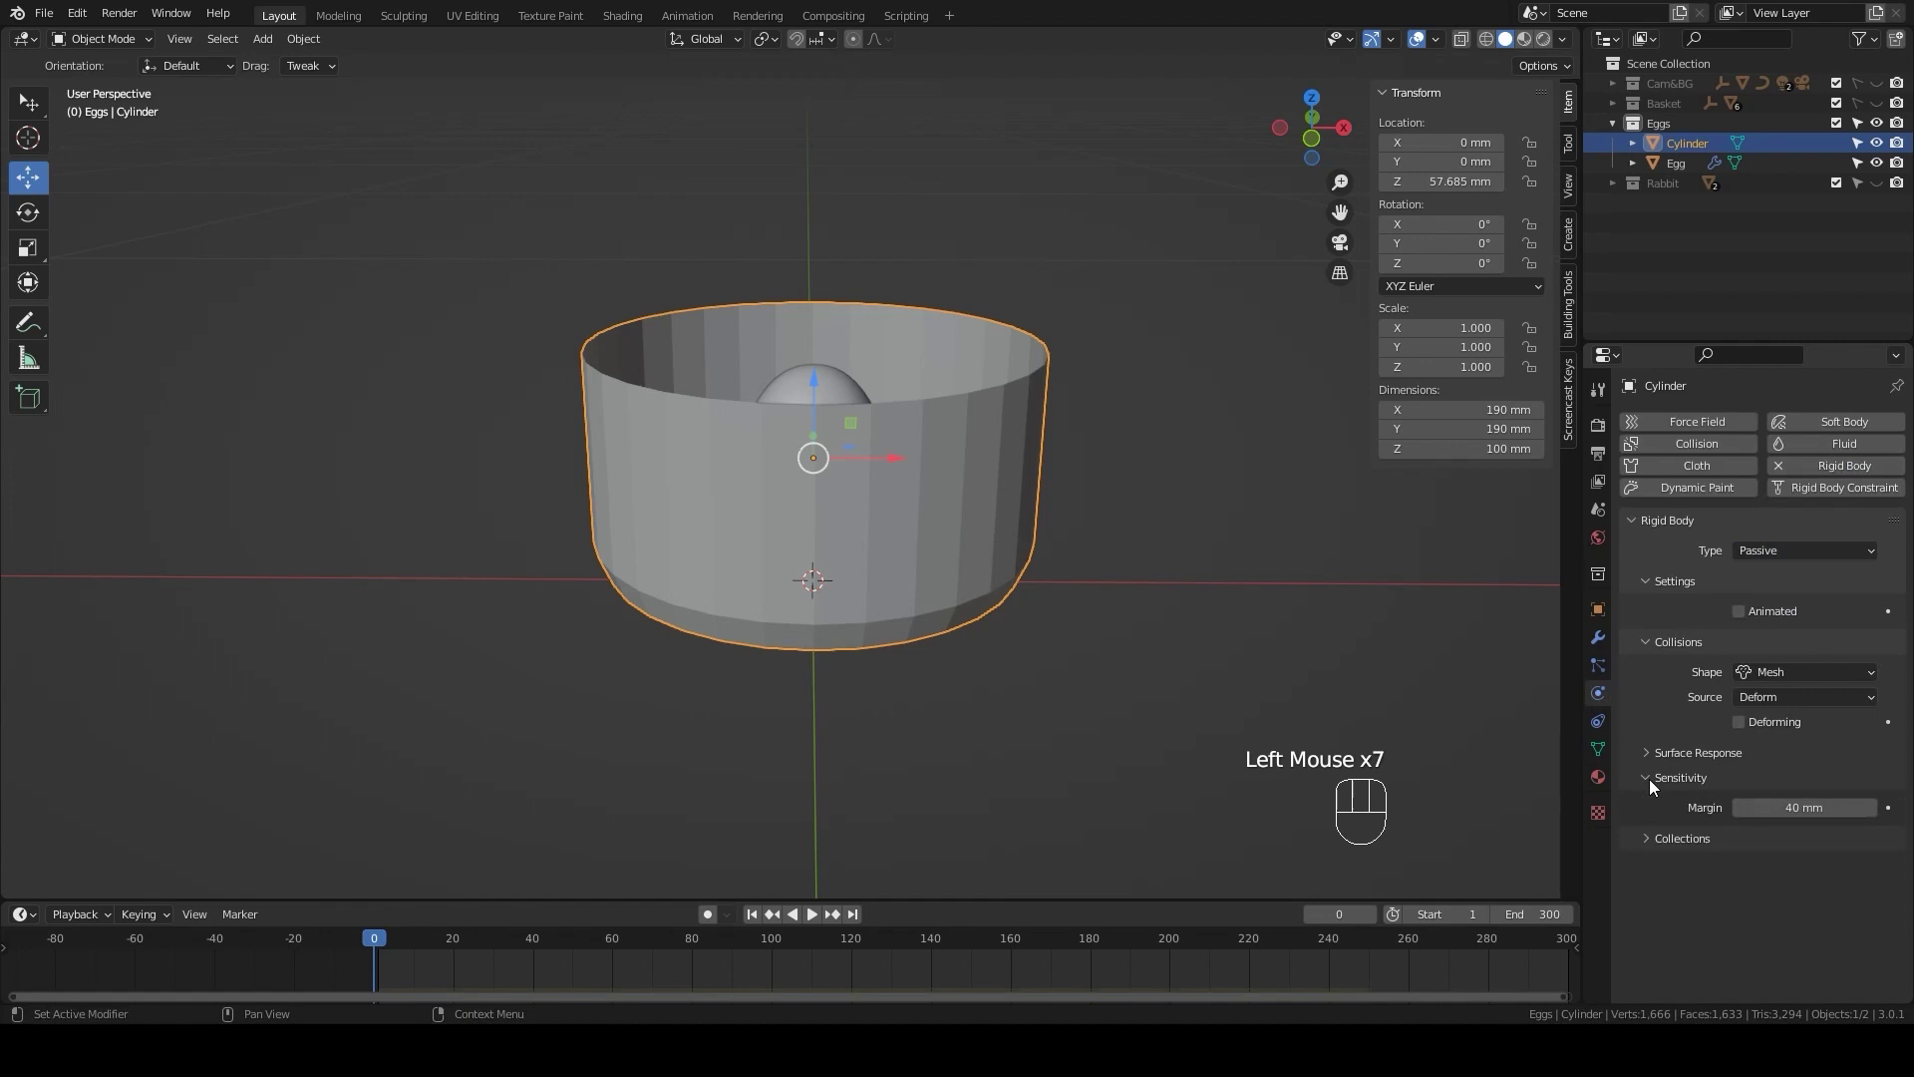
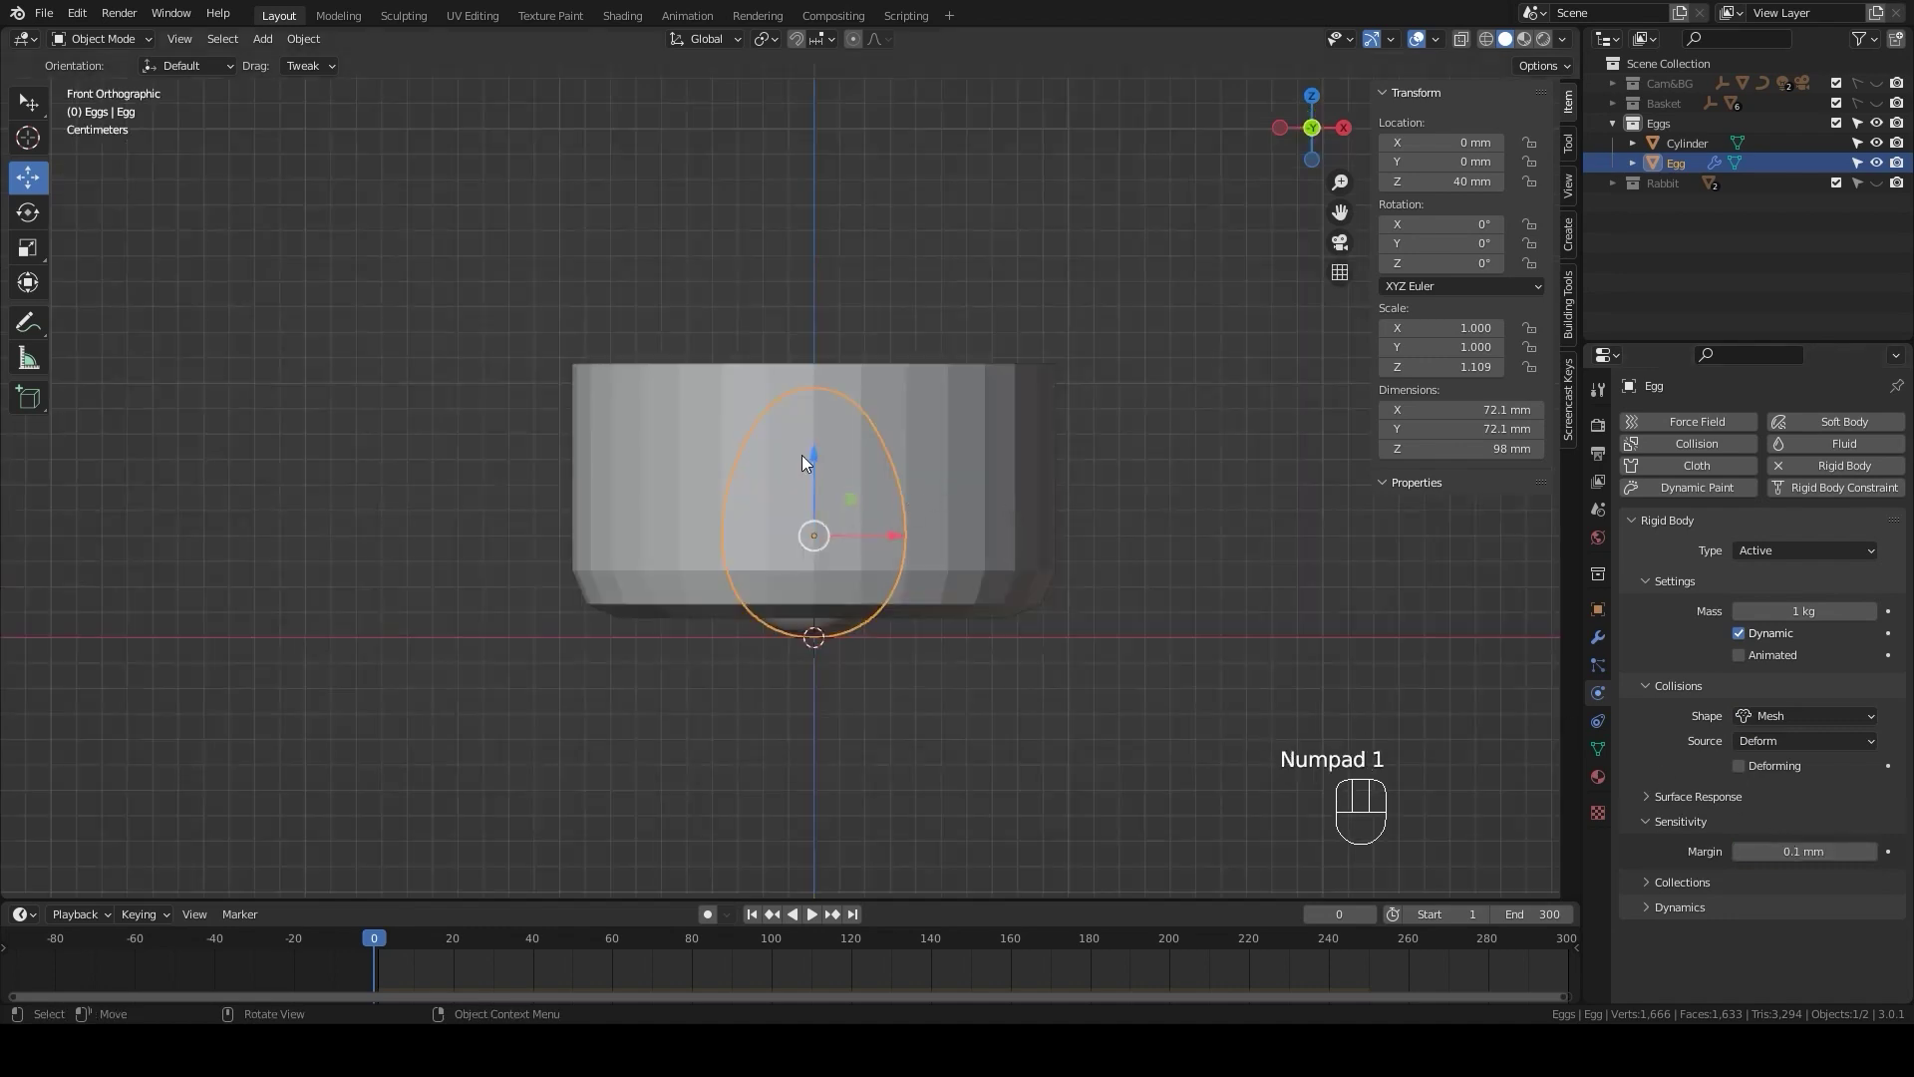
- Lift the egg up along Z so it hangs above the cylinder
left_click_drag(819, 465, 851, 295)
scroll("down", 3)
left_click_drag(1014, 434, 1003, 556)
scroll("down", 3)
scroll("down", 3)
left_click_drag(976, 538, 962, 592)
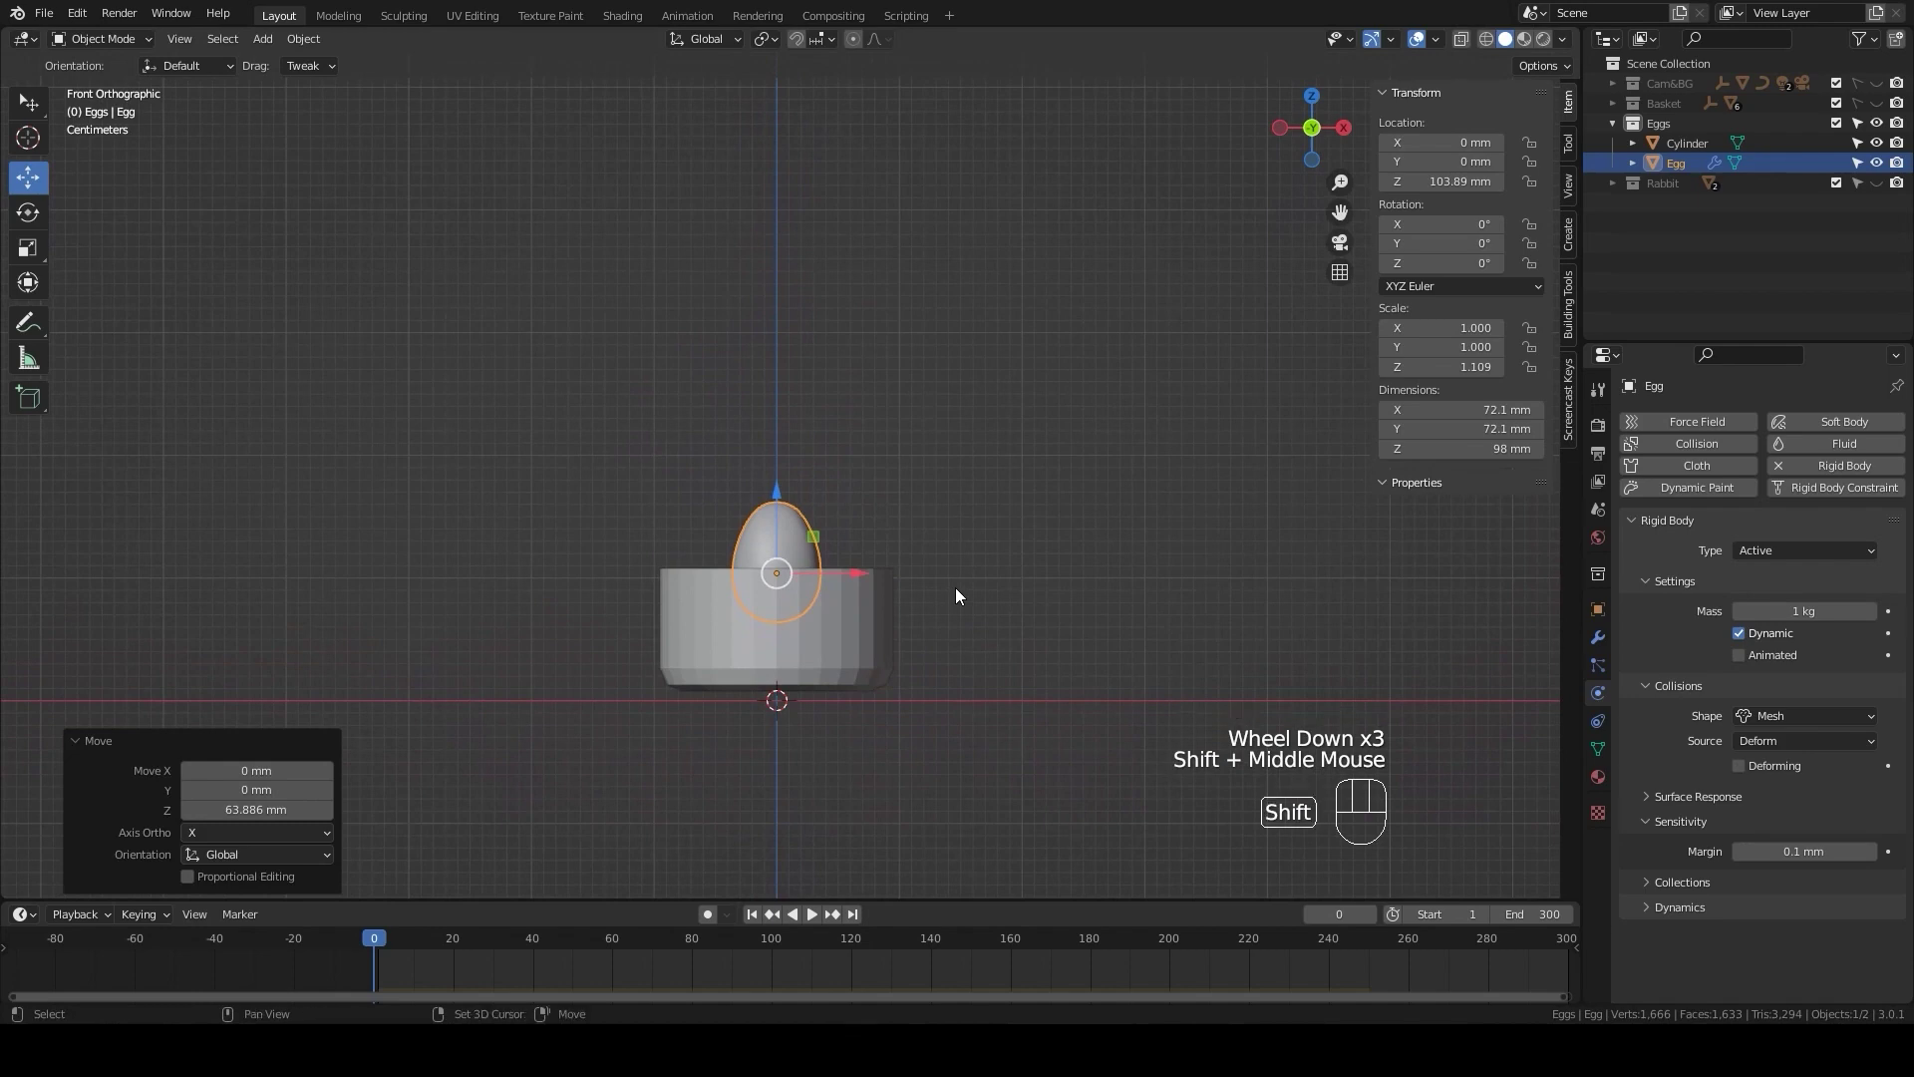
- Duplicate the egg upward repeatedly into a vertical column of seven eggs (Egg.001–Egg.006)
key("shift+d")
key("z")
left_click(973, 462)
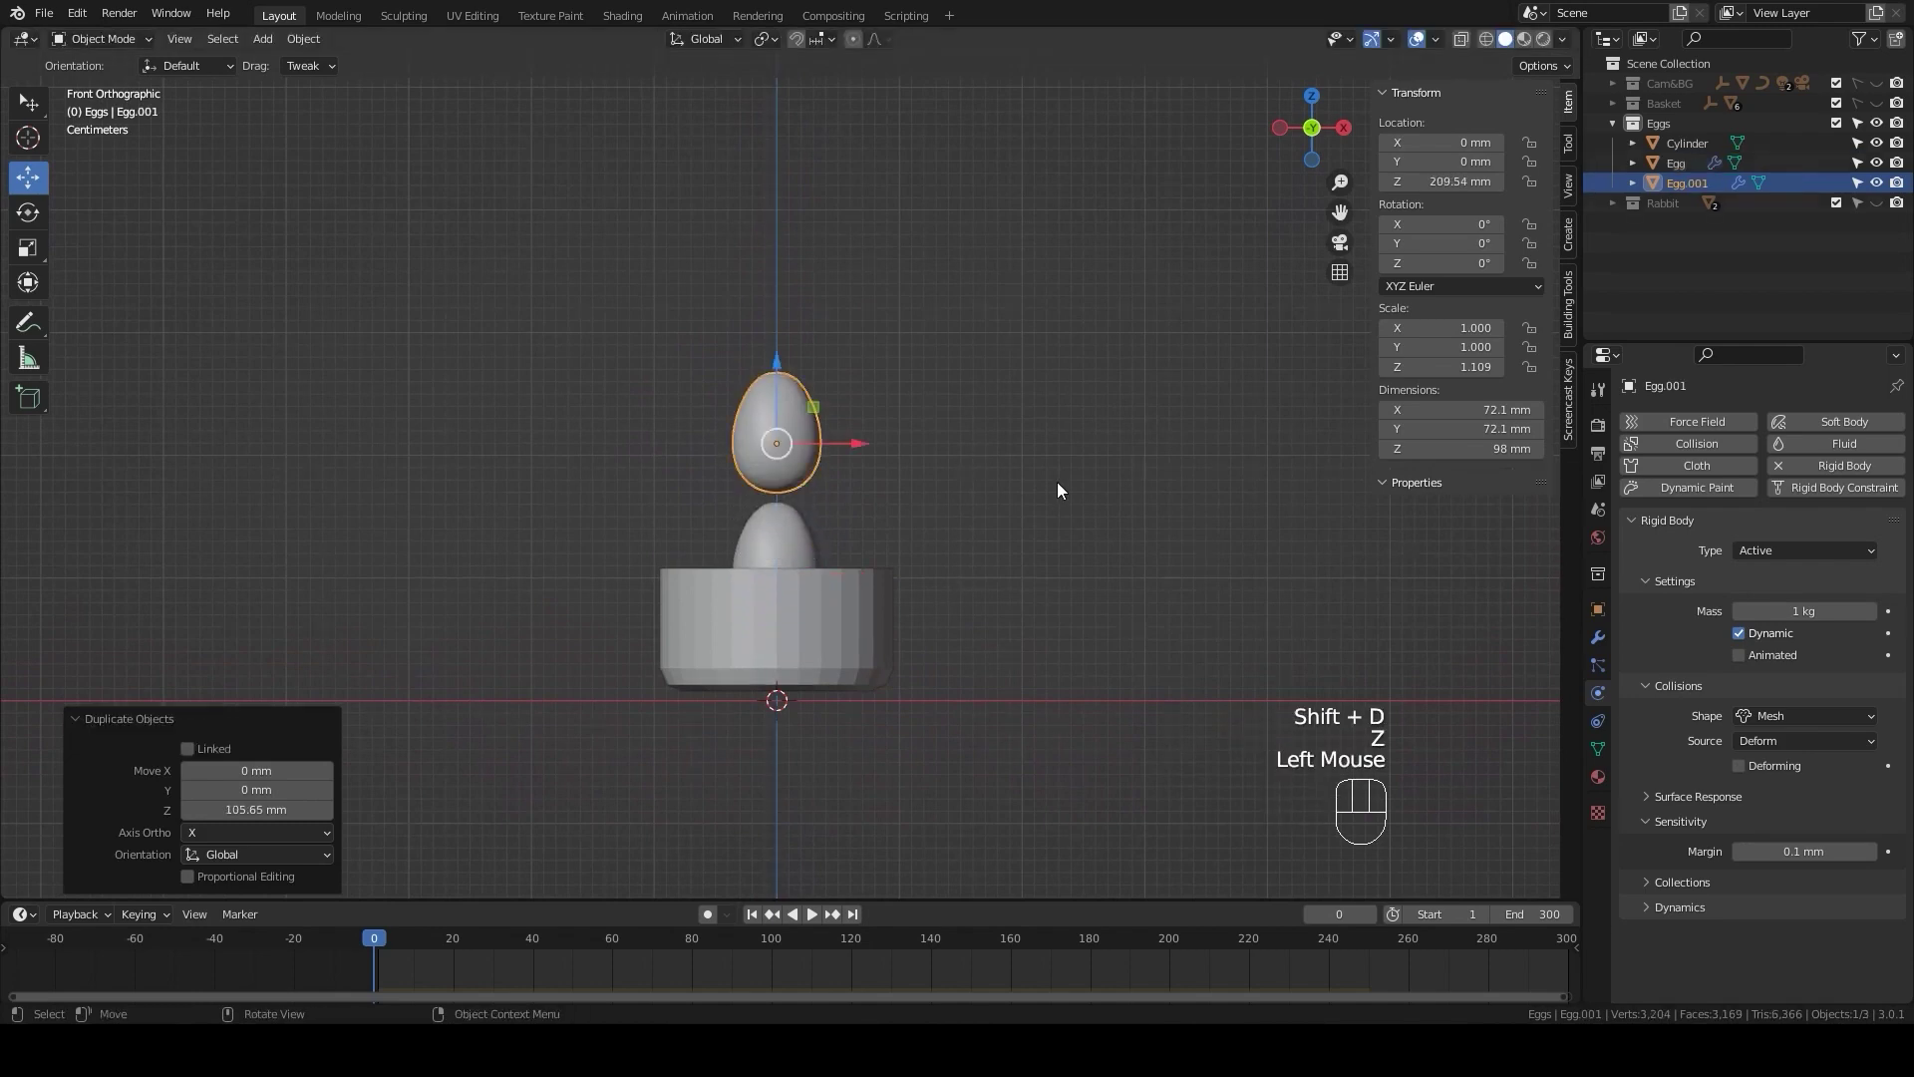
key("shift+r")
key("shift+r")
scroll("down", 3)
scroll("down", 3)
key("shift+r")
key("shift+r")
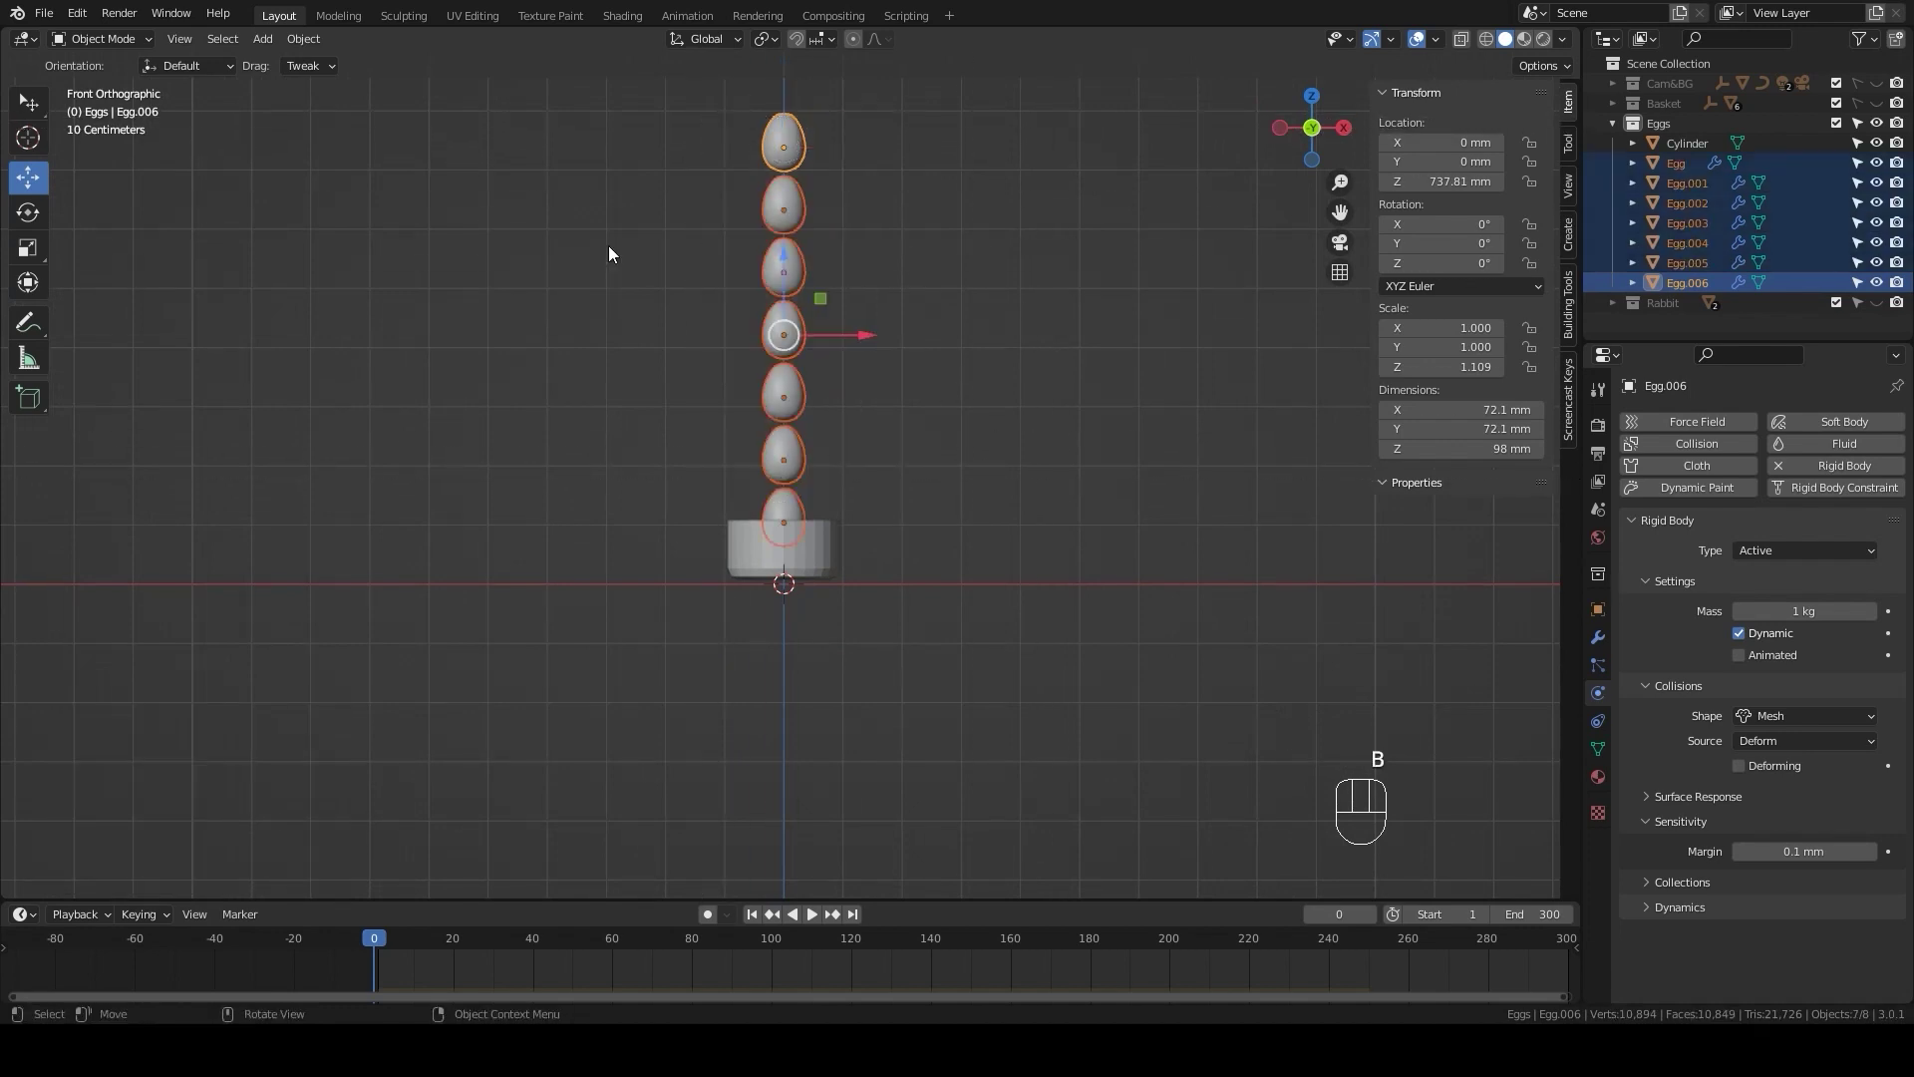
- Randomize the stacked eggs' transforms by 50 mm location and 50° rotation
left_click_drag(310, 41, 532, 310)
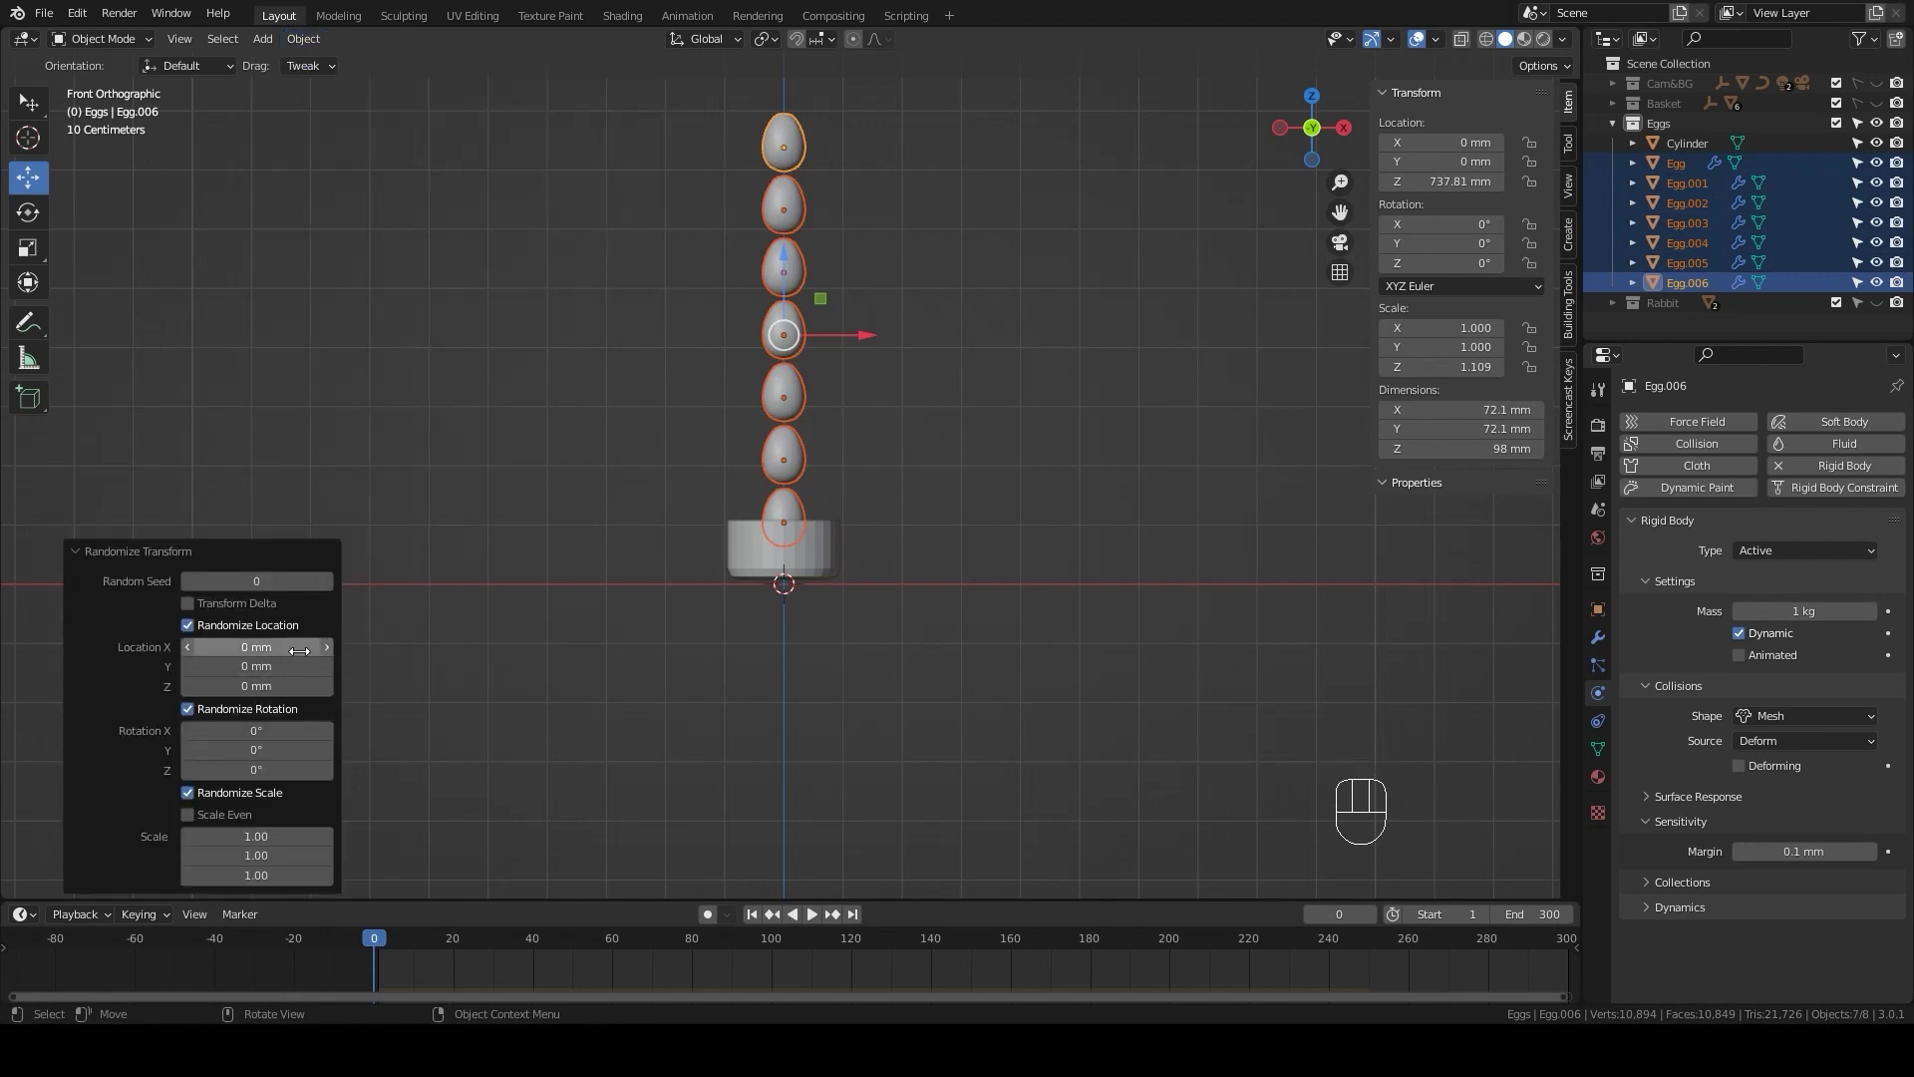
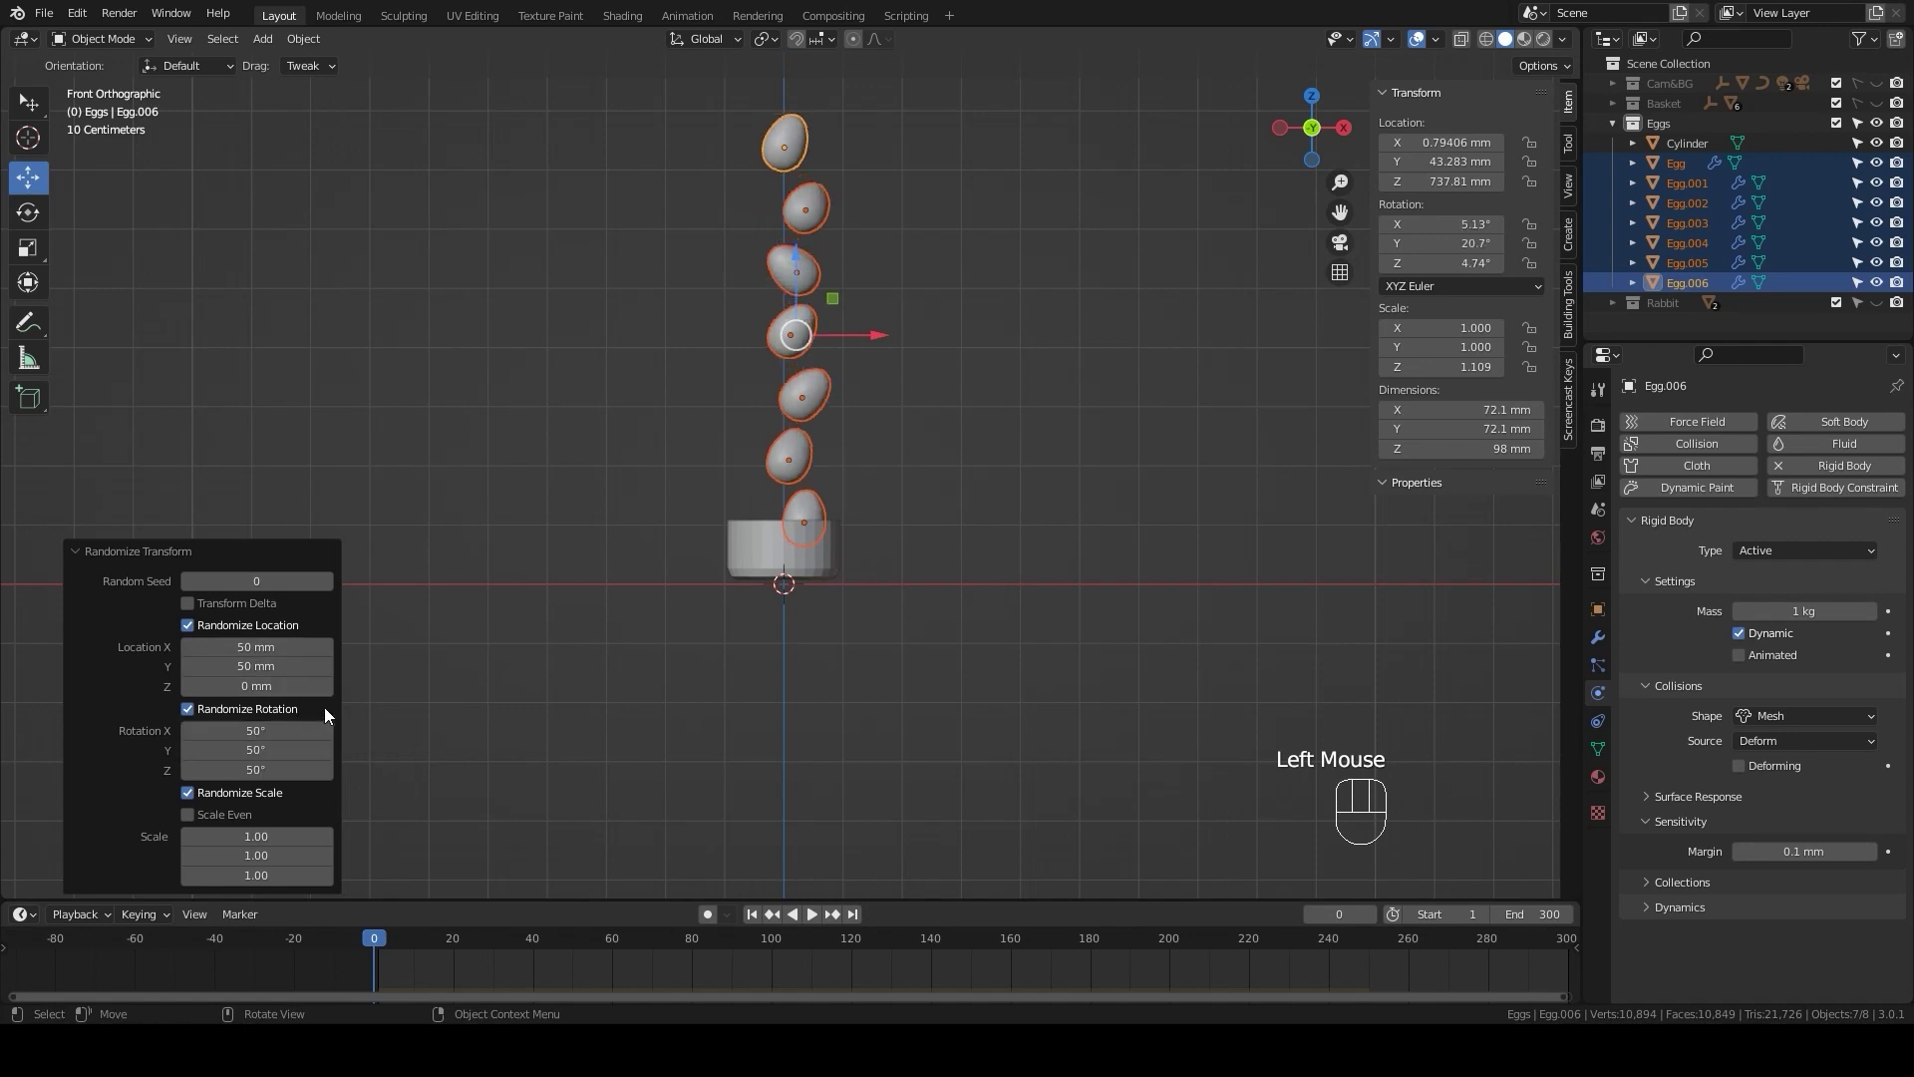
scroll("up", 3)
left_click(725, 635)
scroll("up", 3)
- Pull the cylinder's top vertex loop upward so it stands 142 mm tall
key("Tab")
double_click(756, 544)
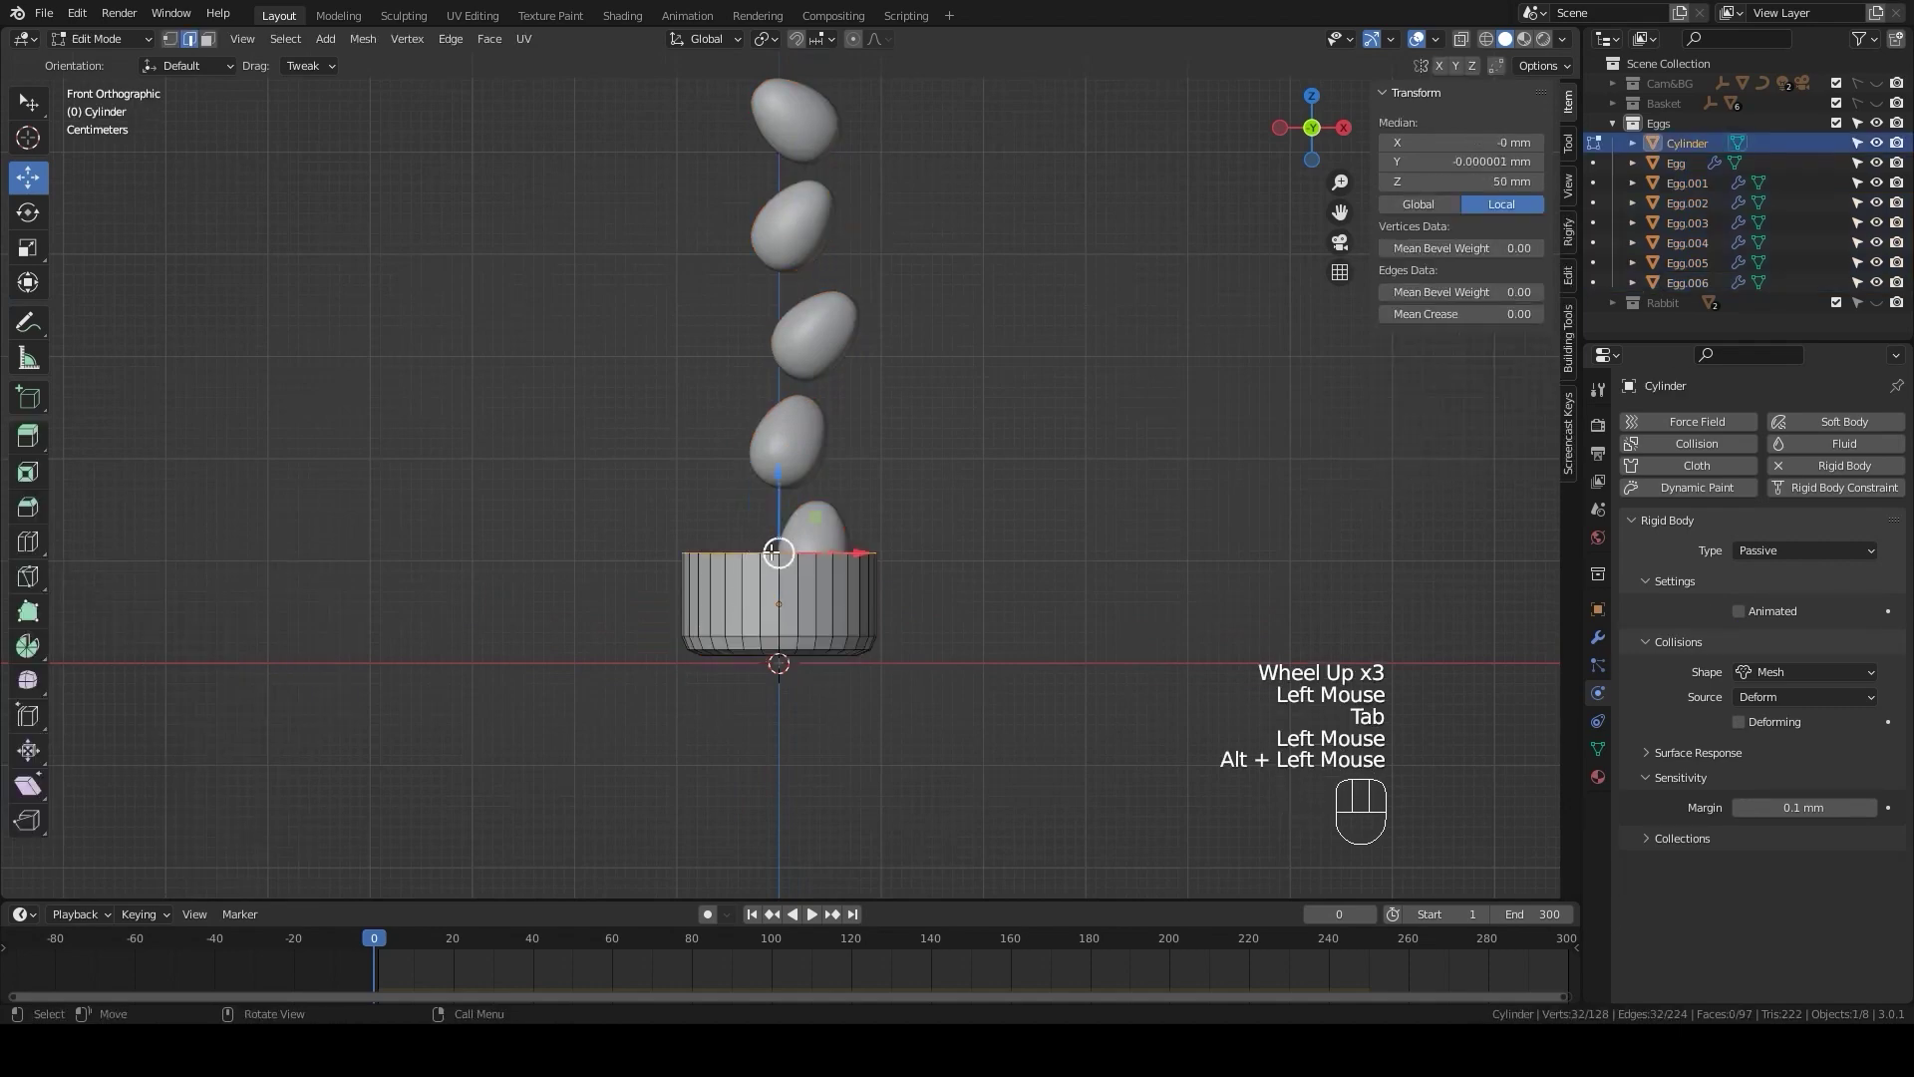
scroll("up", 3)
left_click_drag(770, 548, 785, 458)
type("se")
scroll("down", 3)
key("Tab")
scroll("down", 3)
left_click_drag(965, 545, 1058, 634)
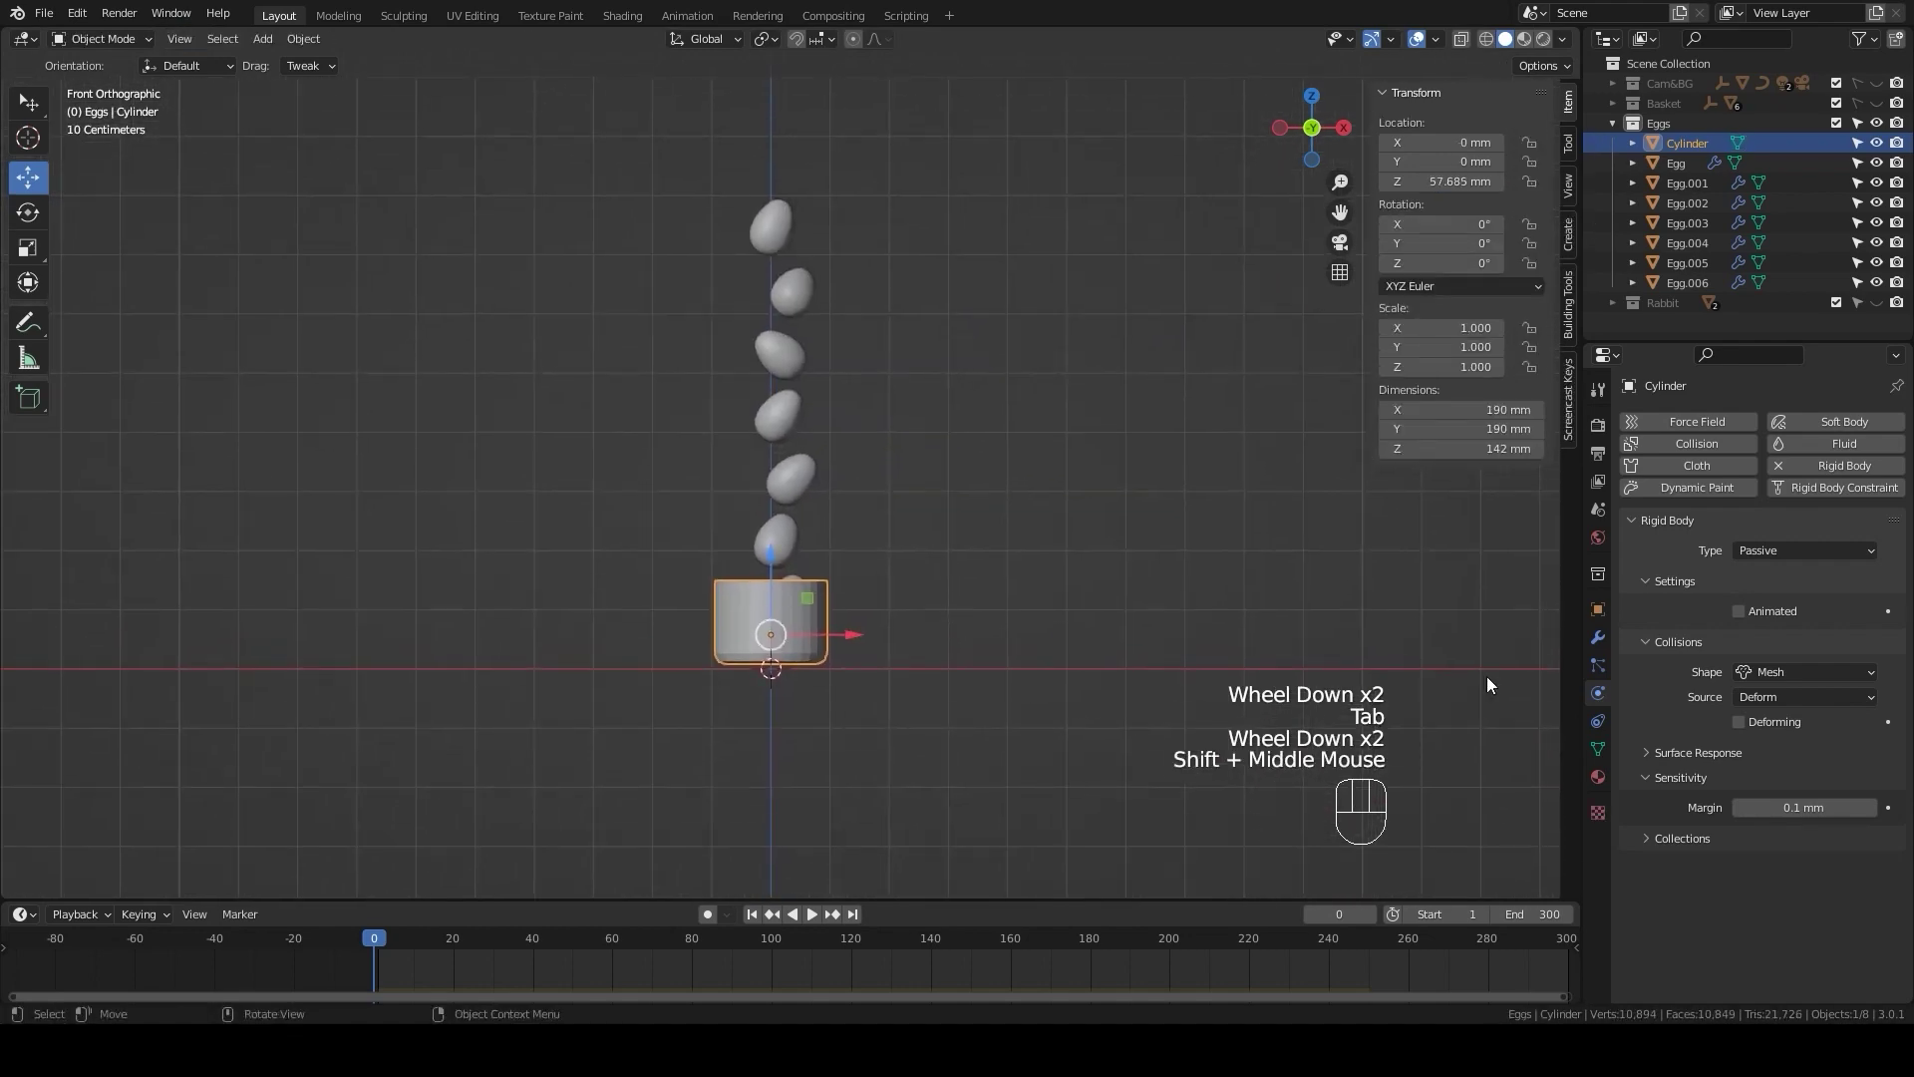
- Show the scene's Rigid Body World settings (10 substeps, 10 solver iterations)
left_click(1599, 517)
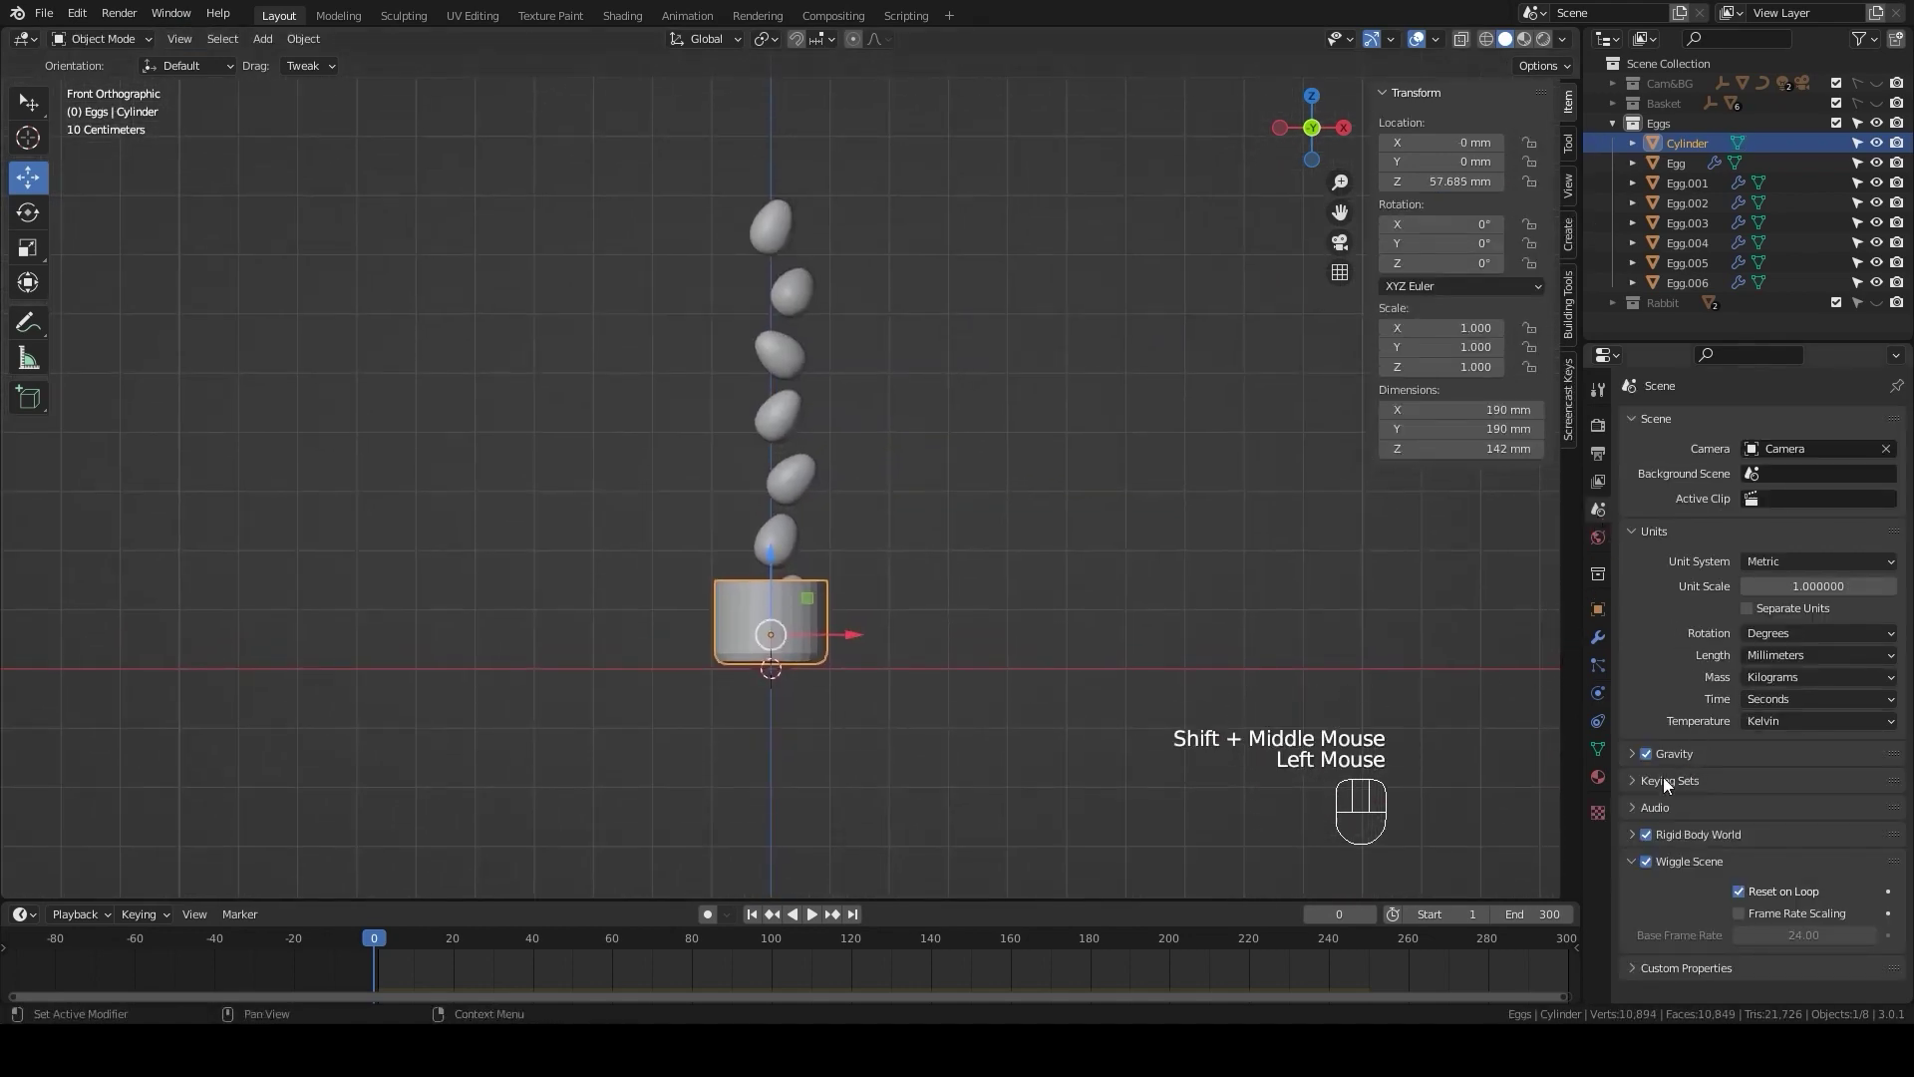
left_click(1638, 840)
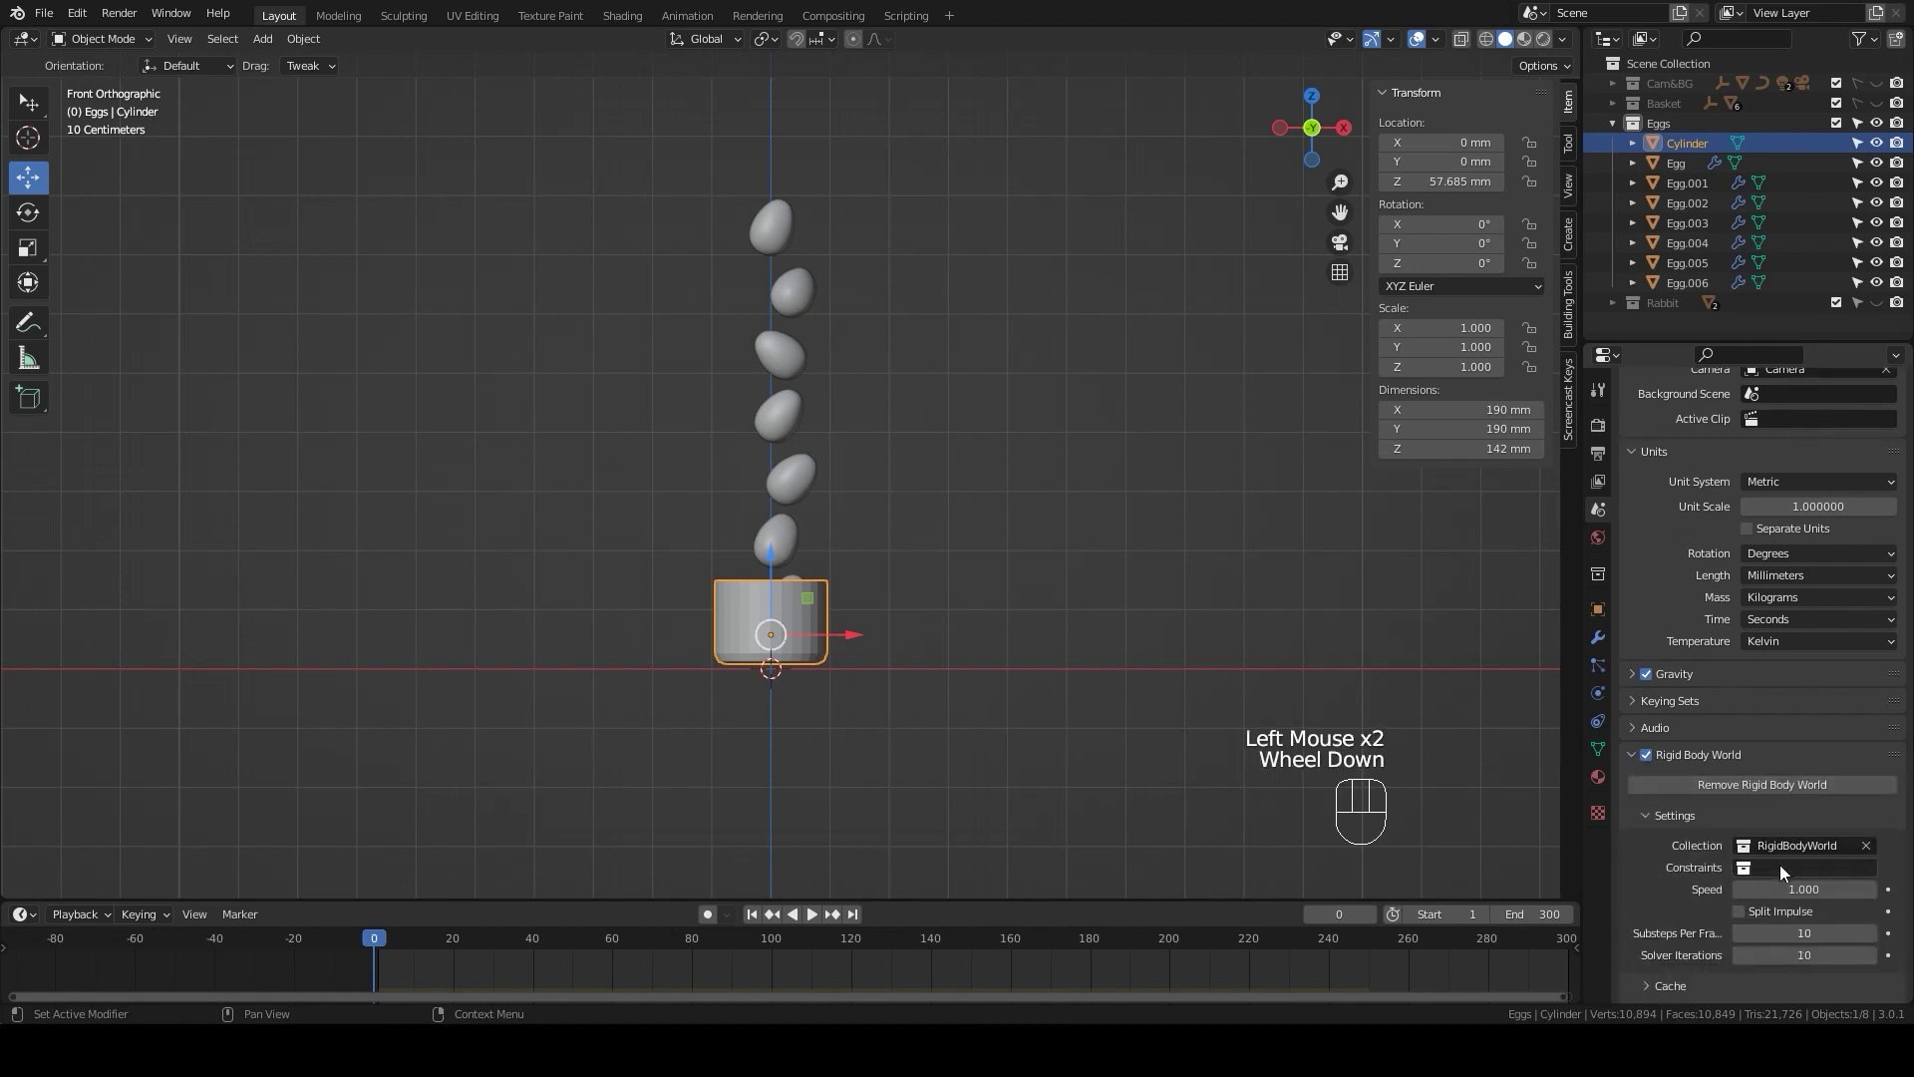
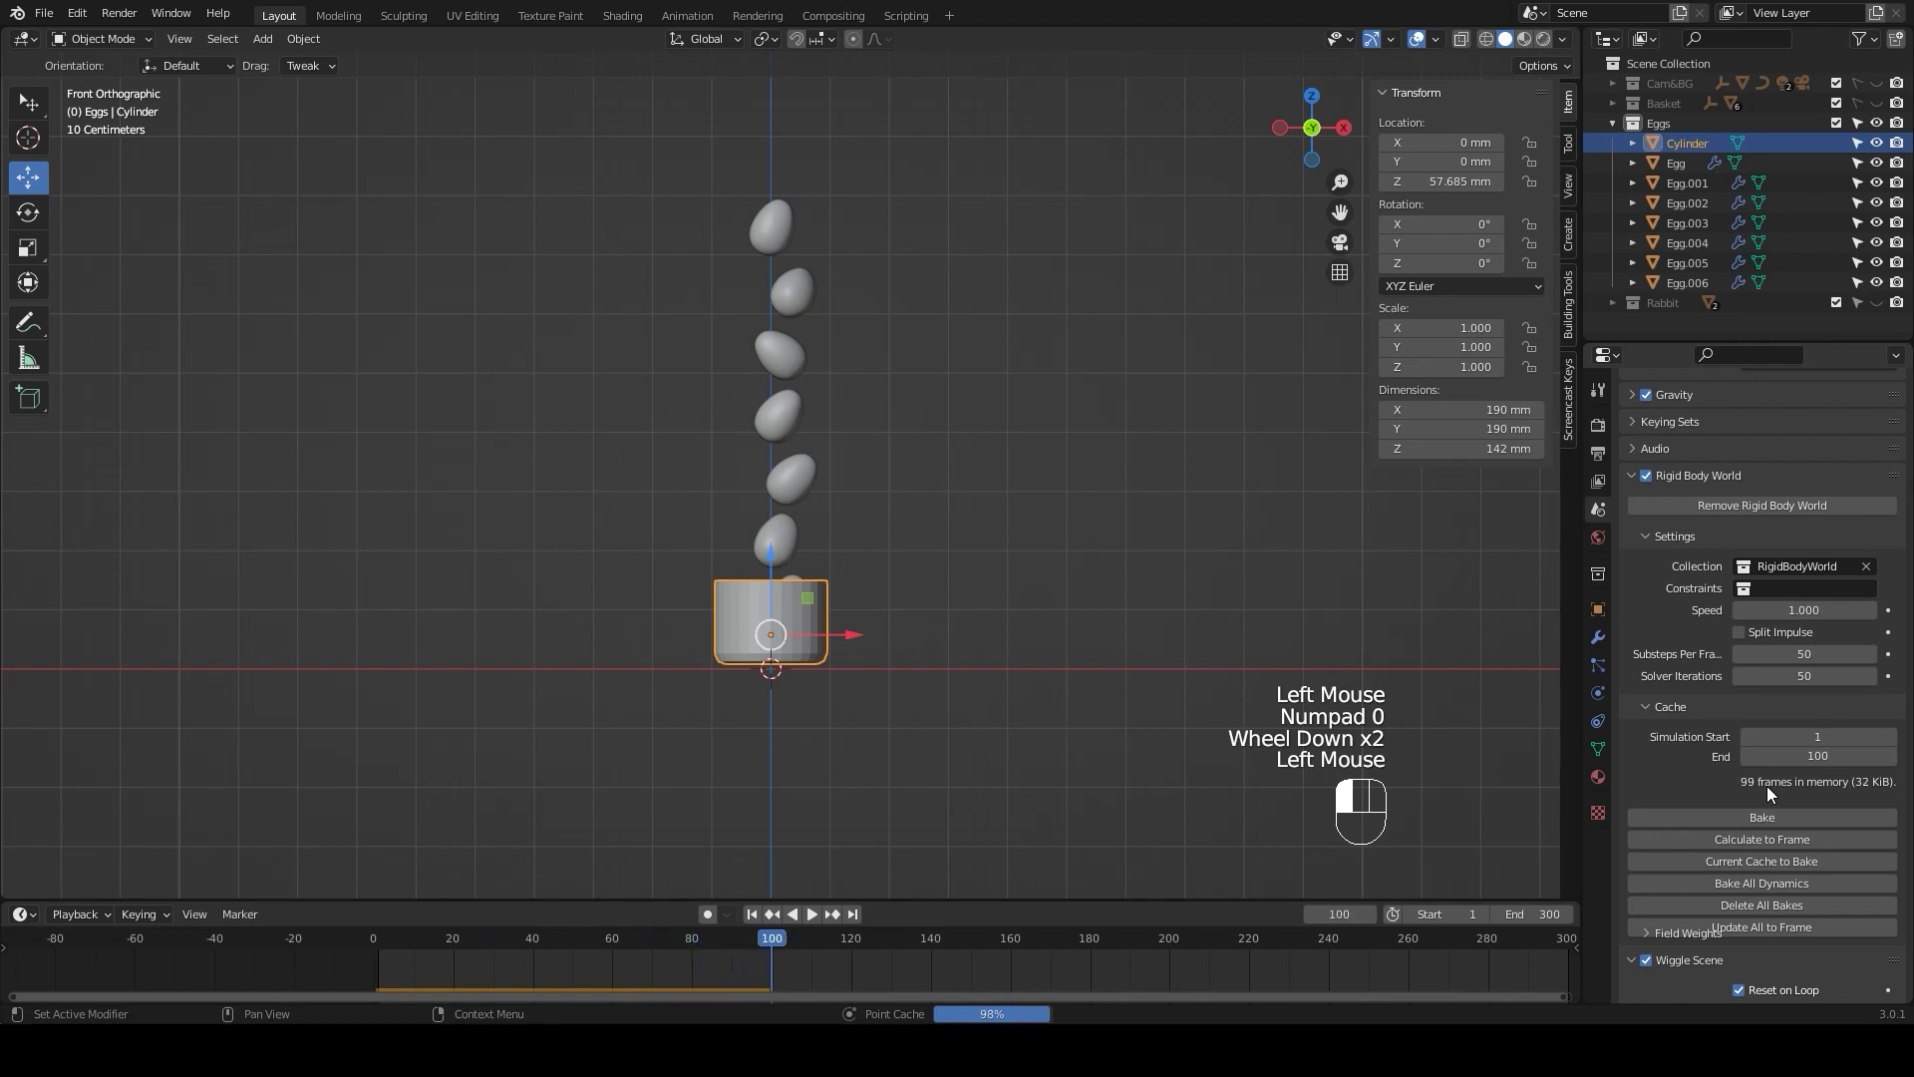
- Play the egg-drop simulation until the eggs settle at frame 82 and look into the cylinder
left_click(813, 925)
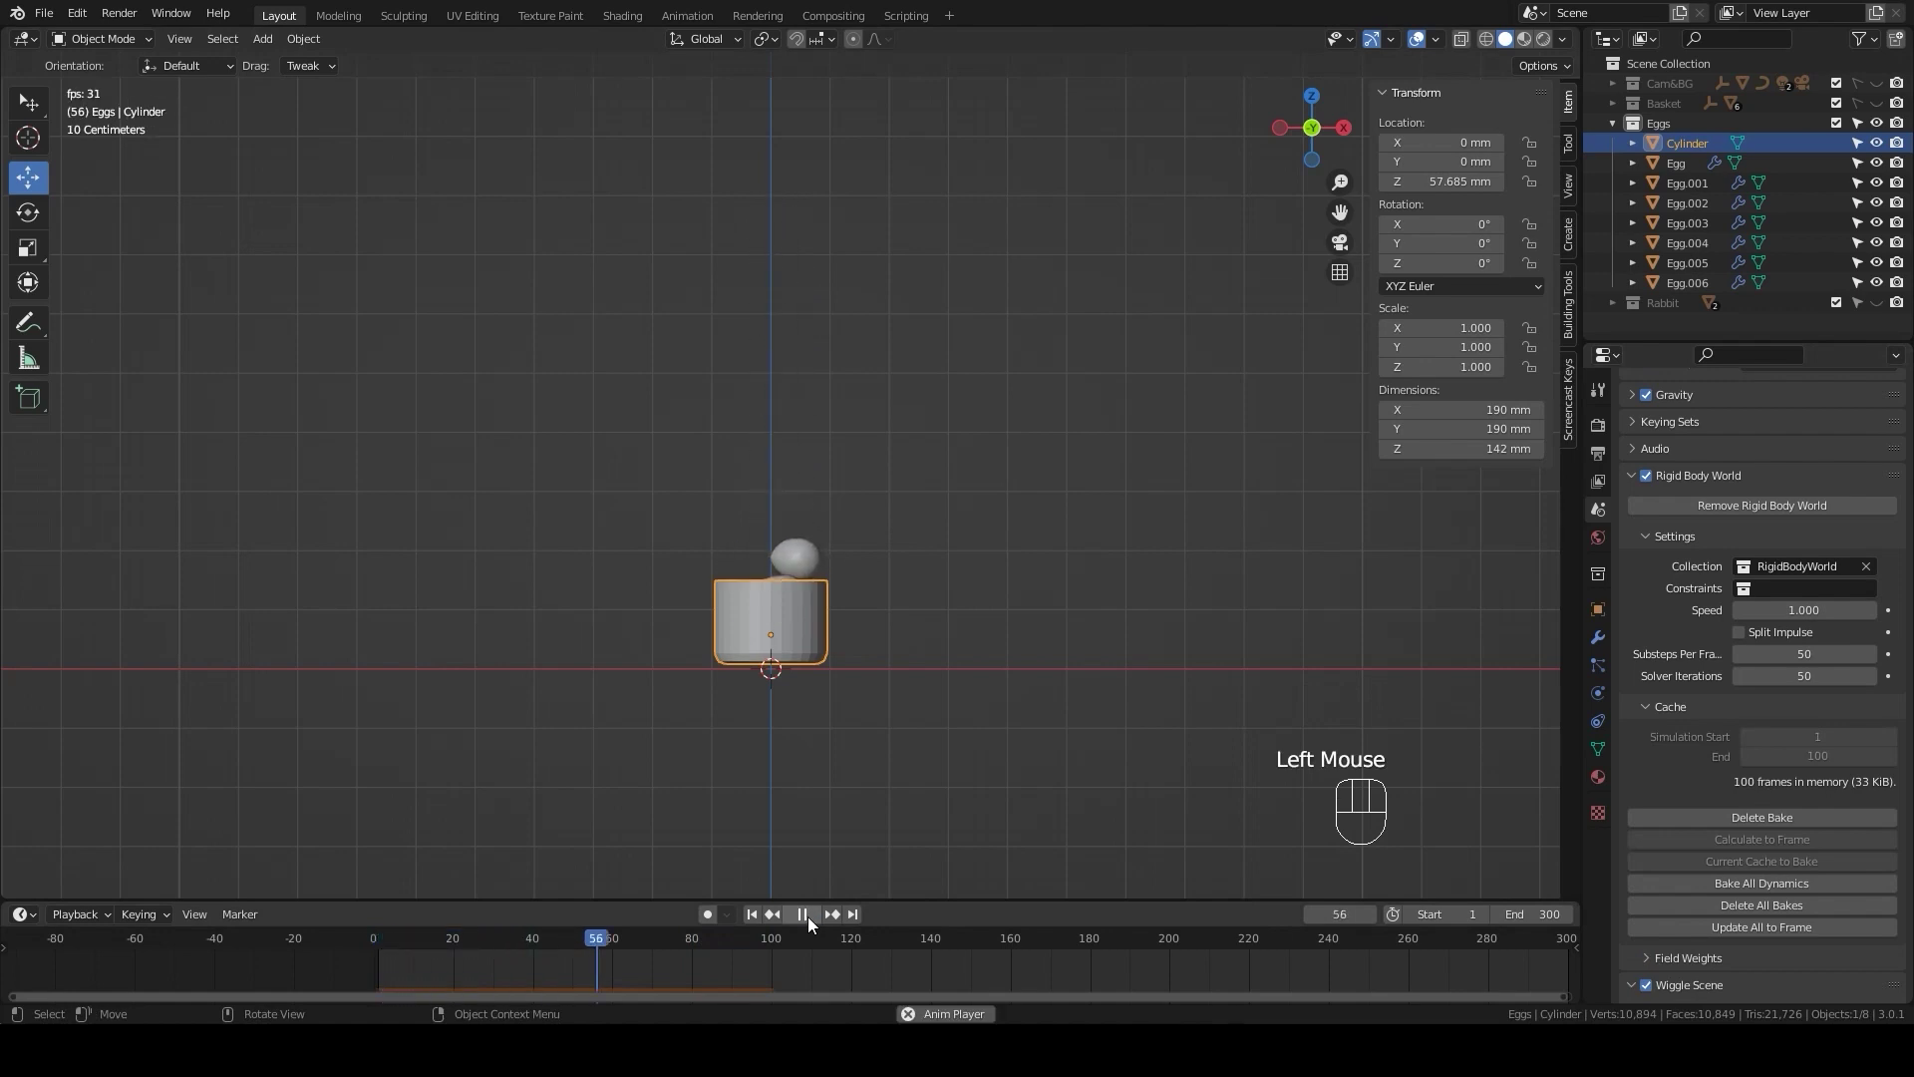
left_click(813, 926)
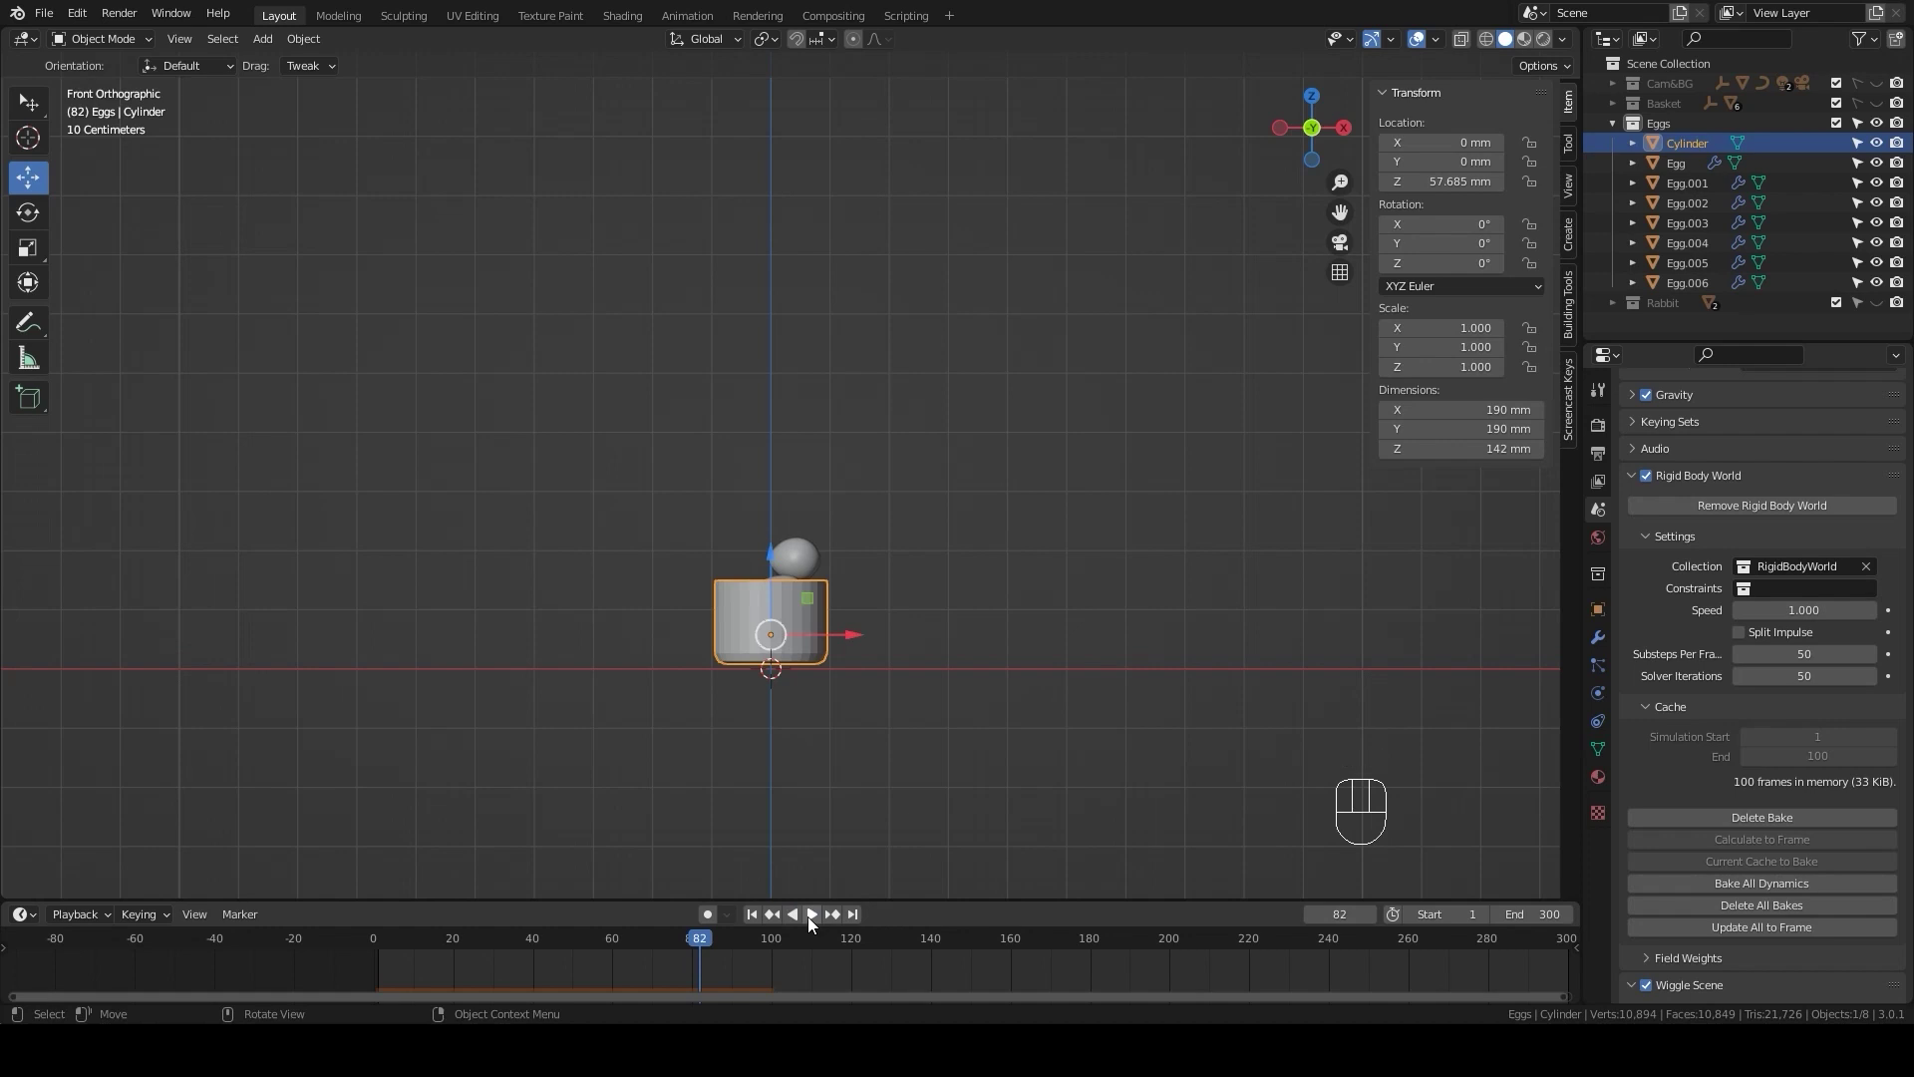
left_click_drag(881, 613, 862, 637)
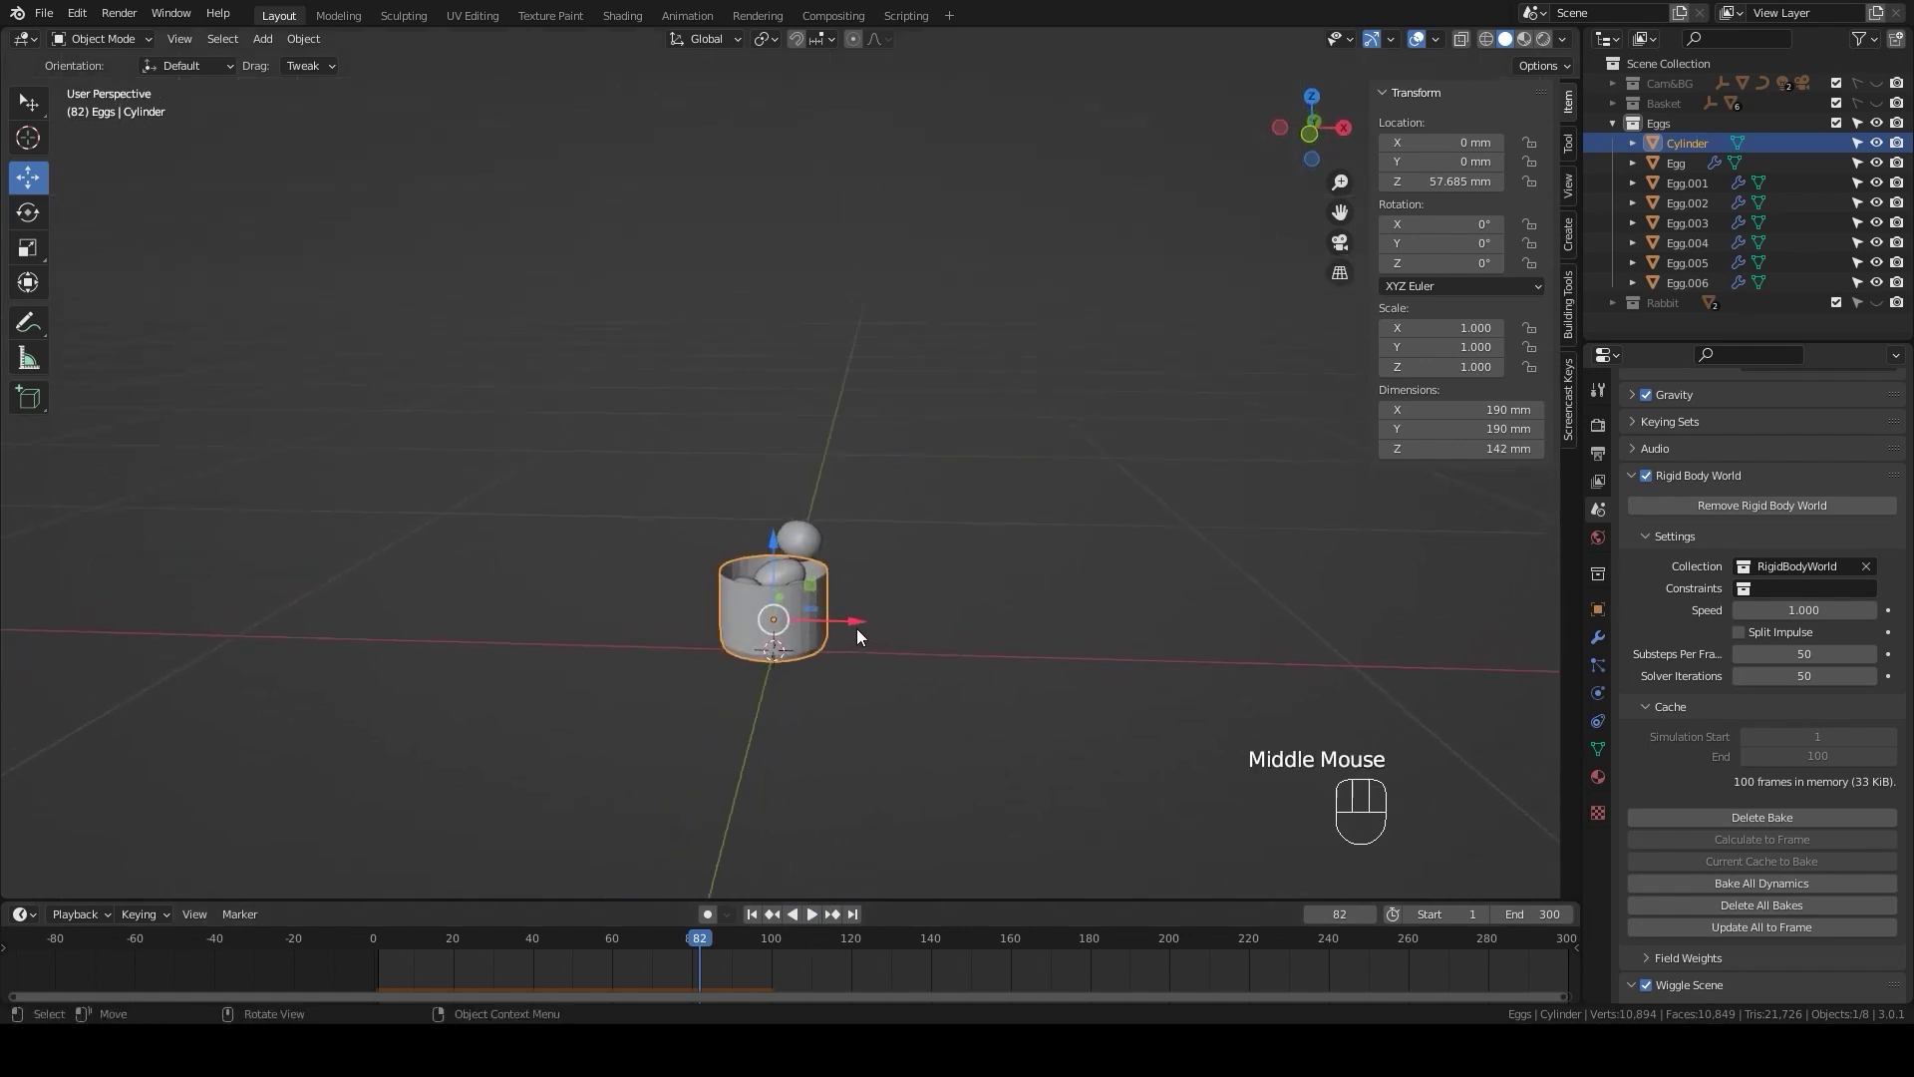
- Select all the eggs and the cylinder and run commands from the Object menu
key("a")
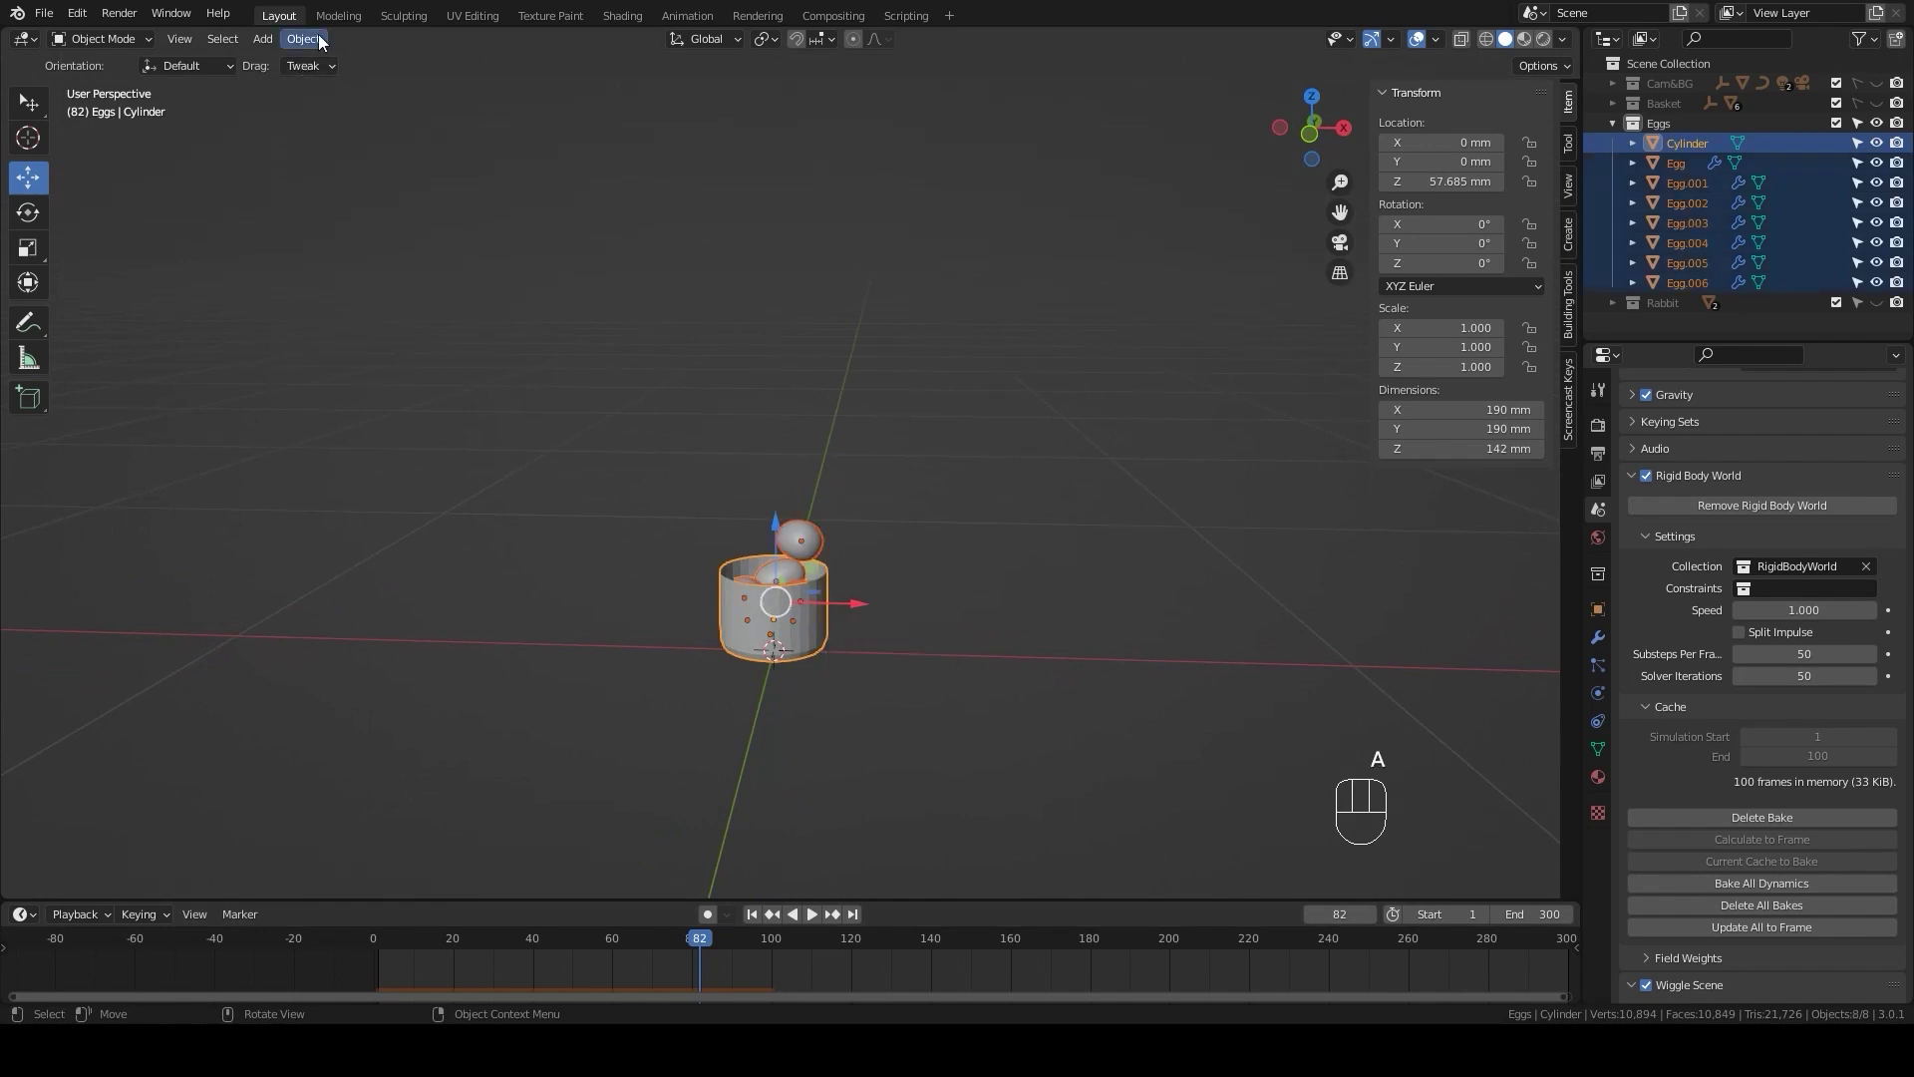
left_click_drag(322, 43, 576, 668)
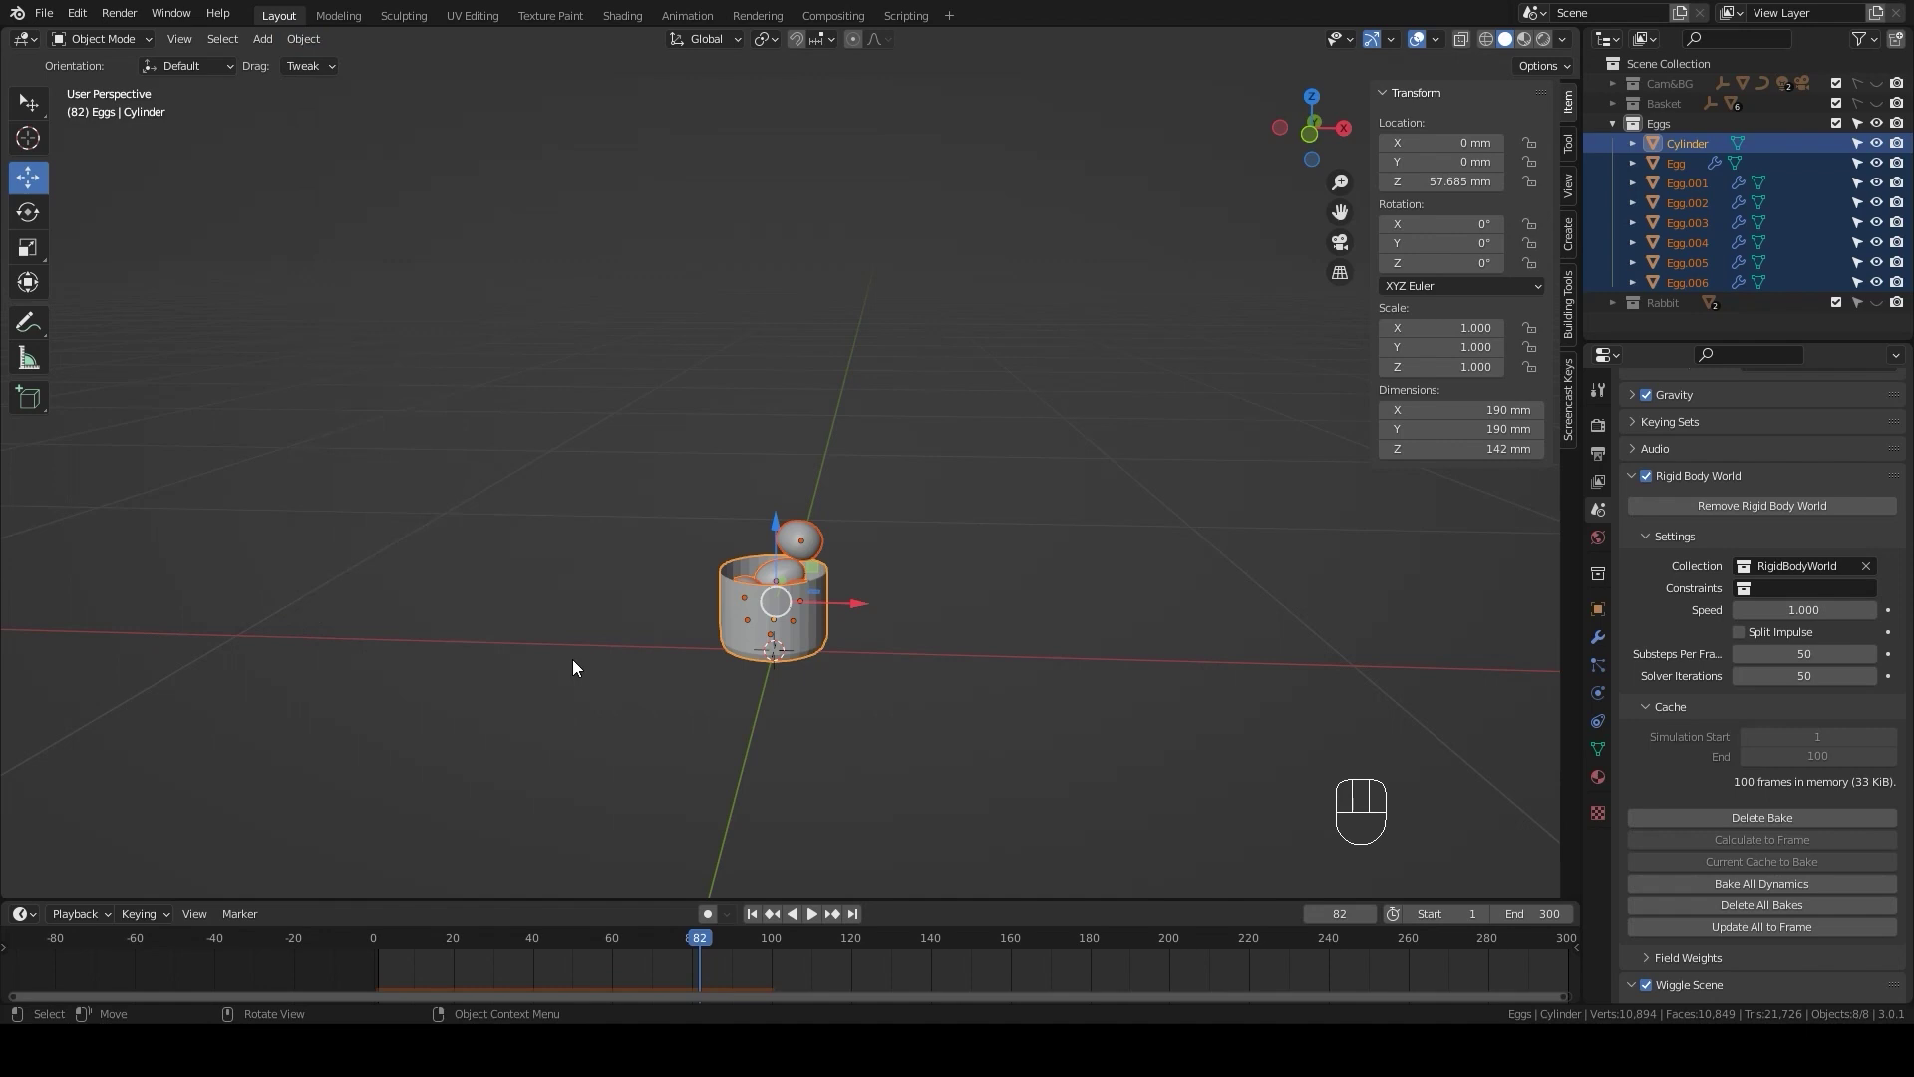
left_click_drag(309, 50, 533, 578)
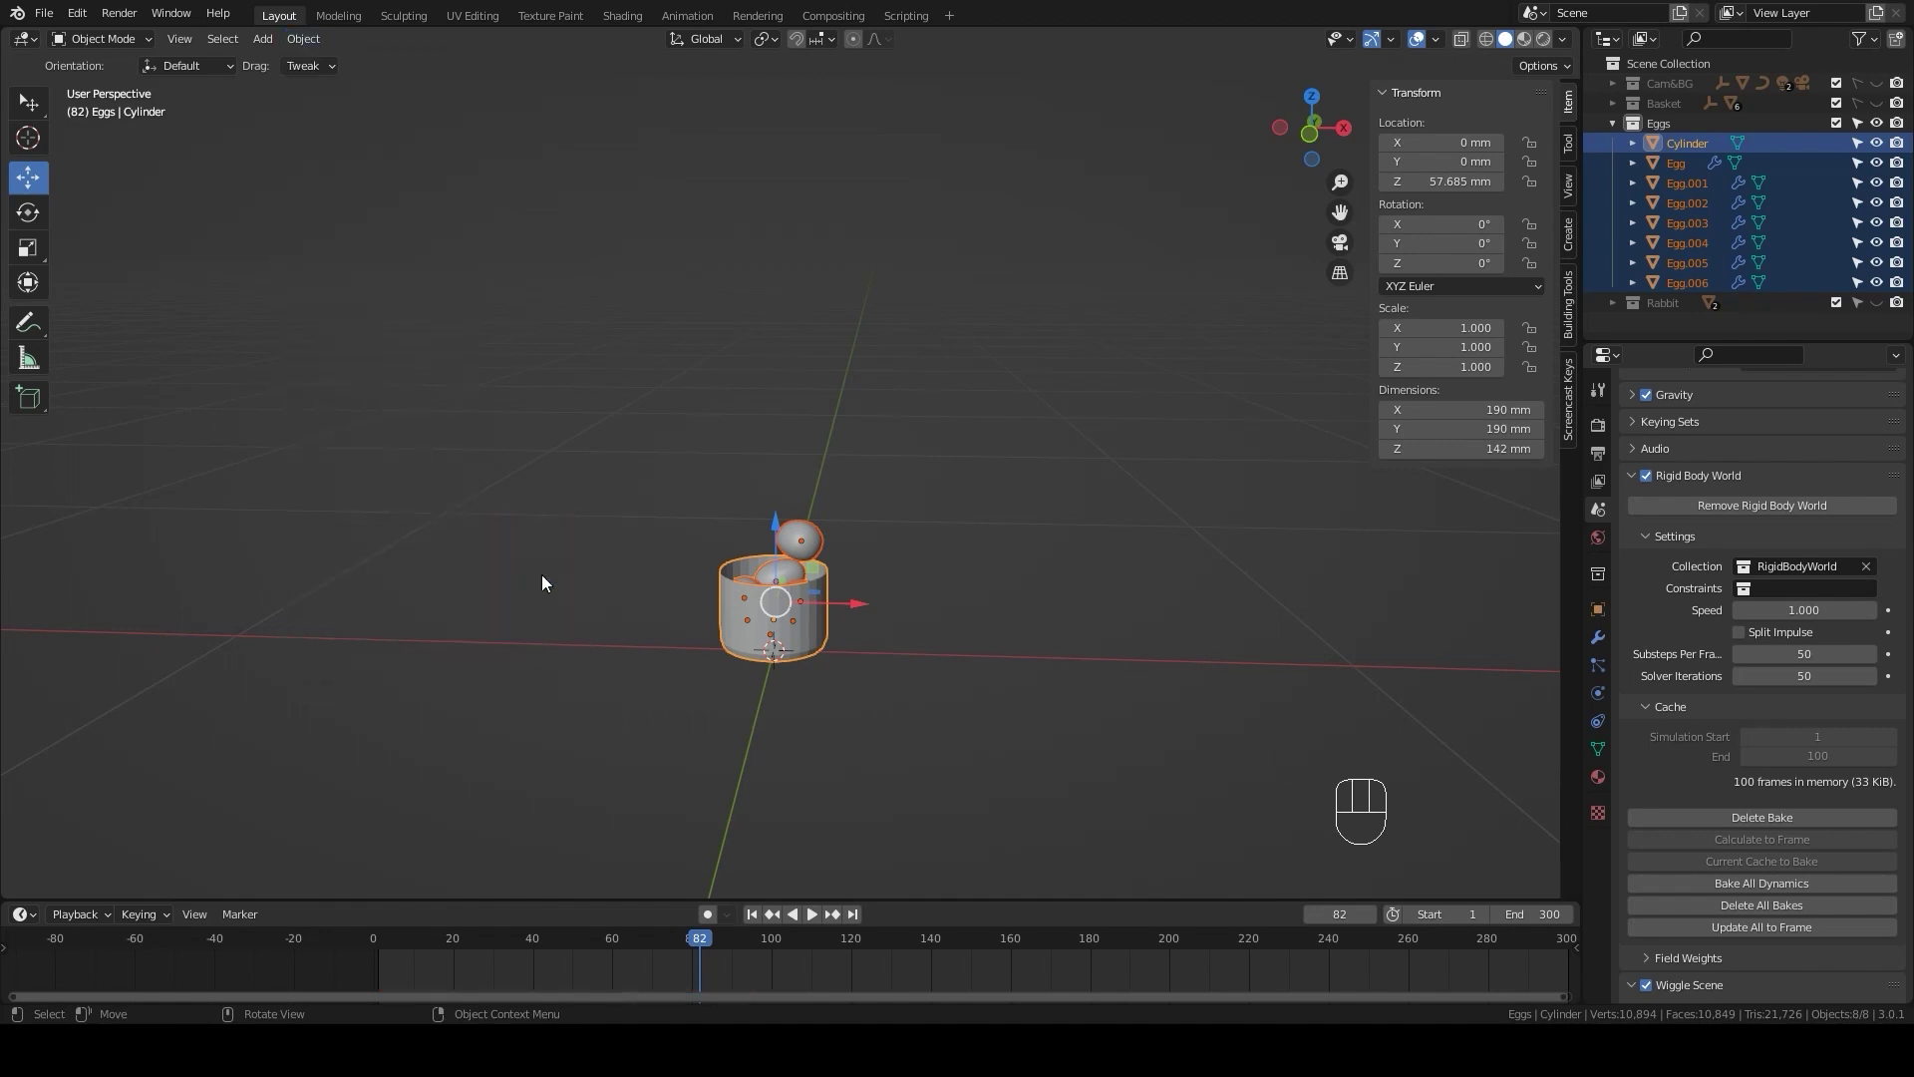
scroll("up", 3)
left_click_drag(957, 682, 894, 698)
scroll("up", 3)
- Delete the egg poking out of the top and the cylinder liner
left_click(936, 575)
left_click(856, 570)
key("Delete")
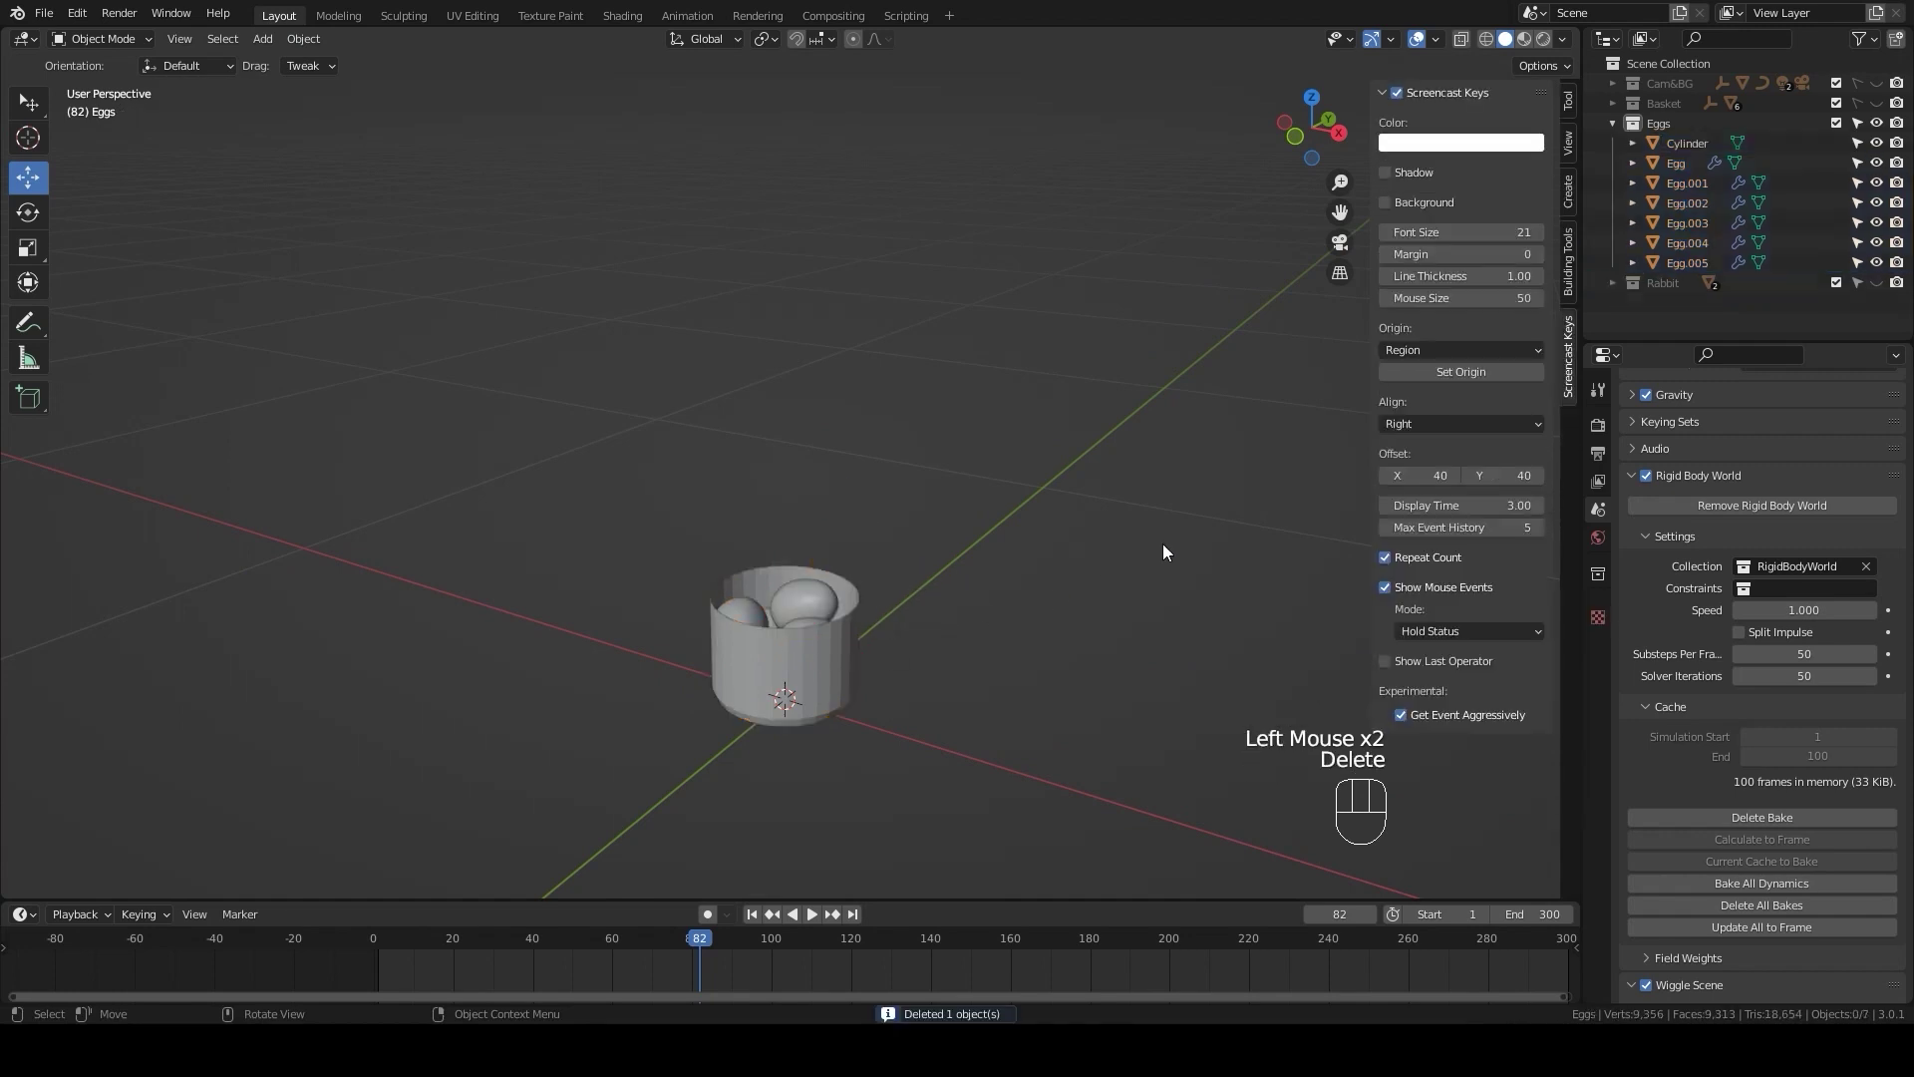
left_click(1888, 111)
left_click_drag(919, 665, 825, 652)
left_click(824, 652)
key("Delete")
- Show the Basket, Cam&BG and Rabbit collections again and select the rabbit
scroll("up", 3)
left_click_drag(852, 781, 885, 585)
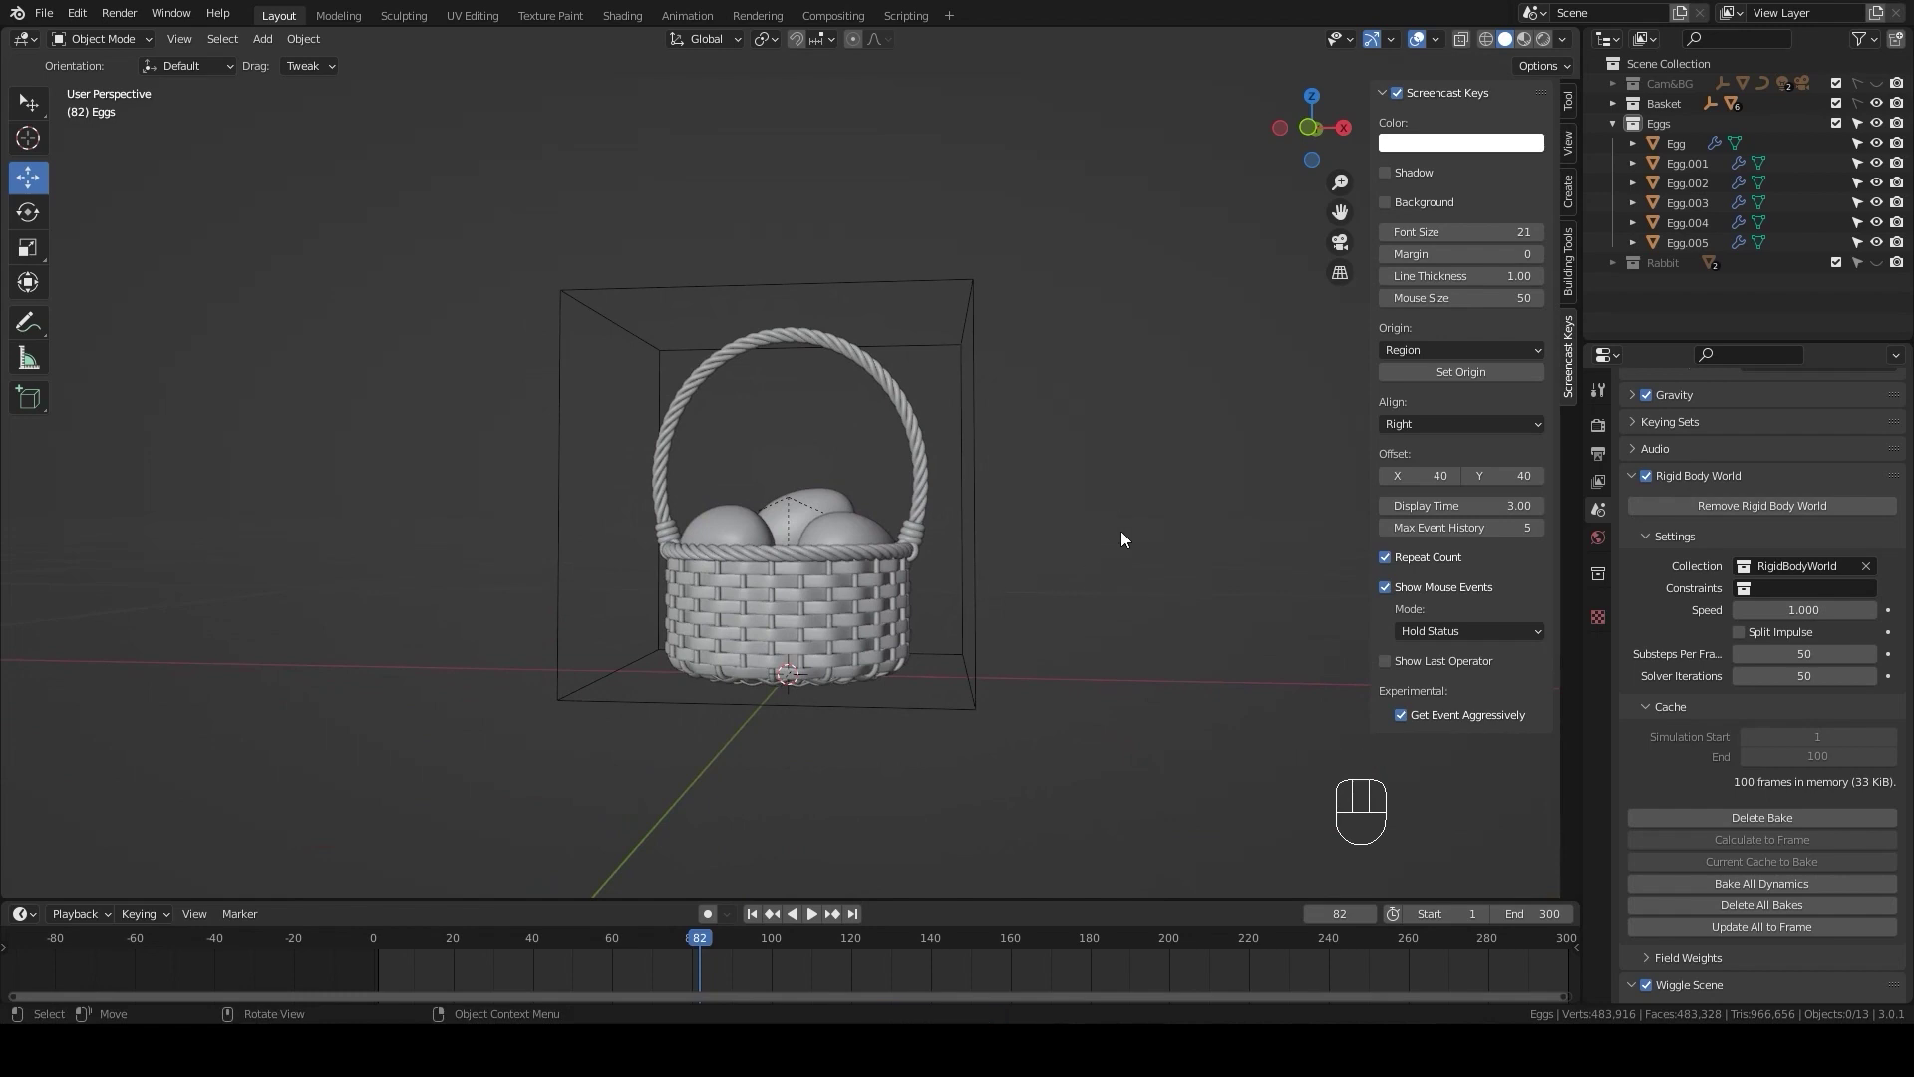
left_click(1878, 86)
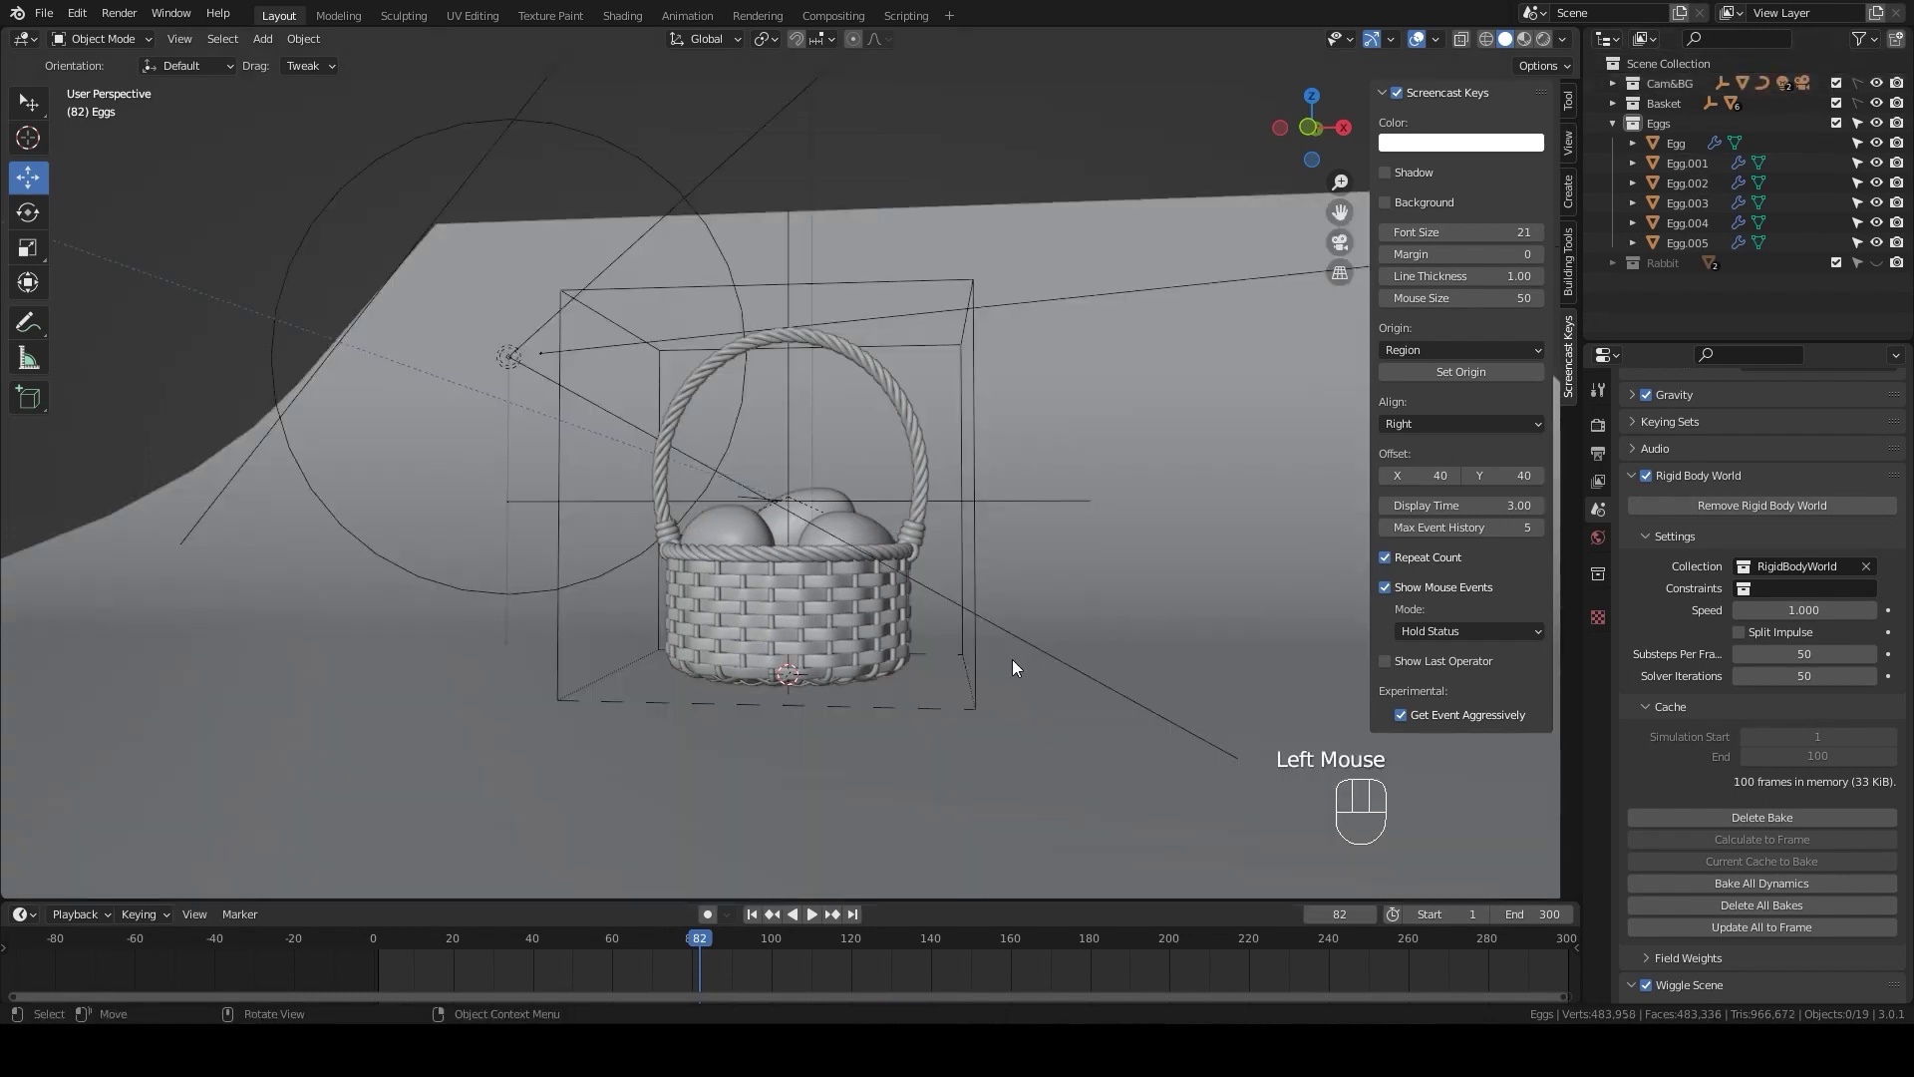
left_click_drag(975, 693, 1882, 268)
left_click(1881, 268)
left_click(1603, 270)
left_click(1625, 272)
left_click(1679, 289)
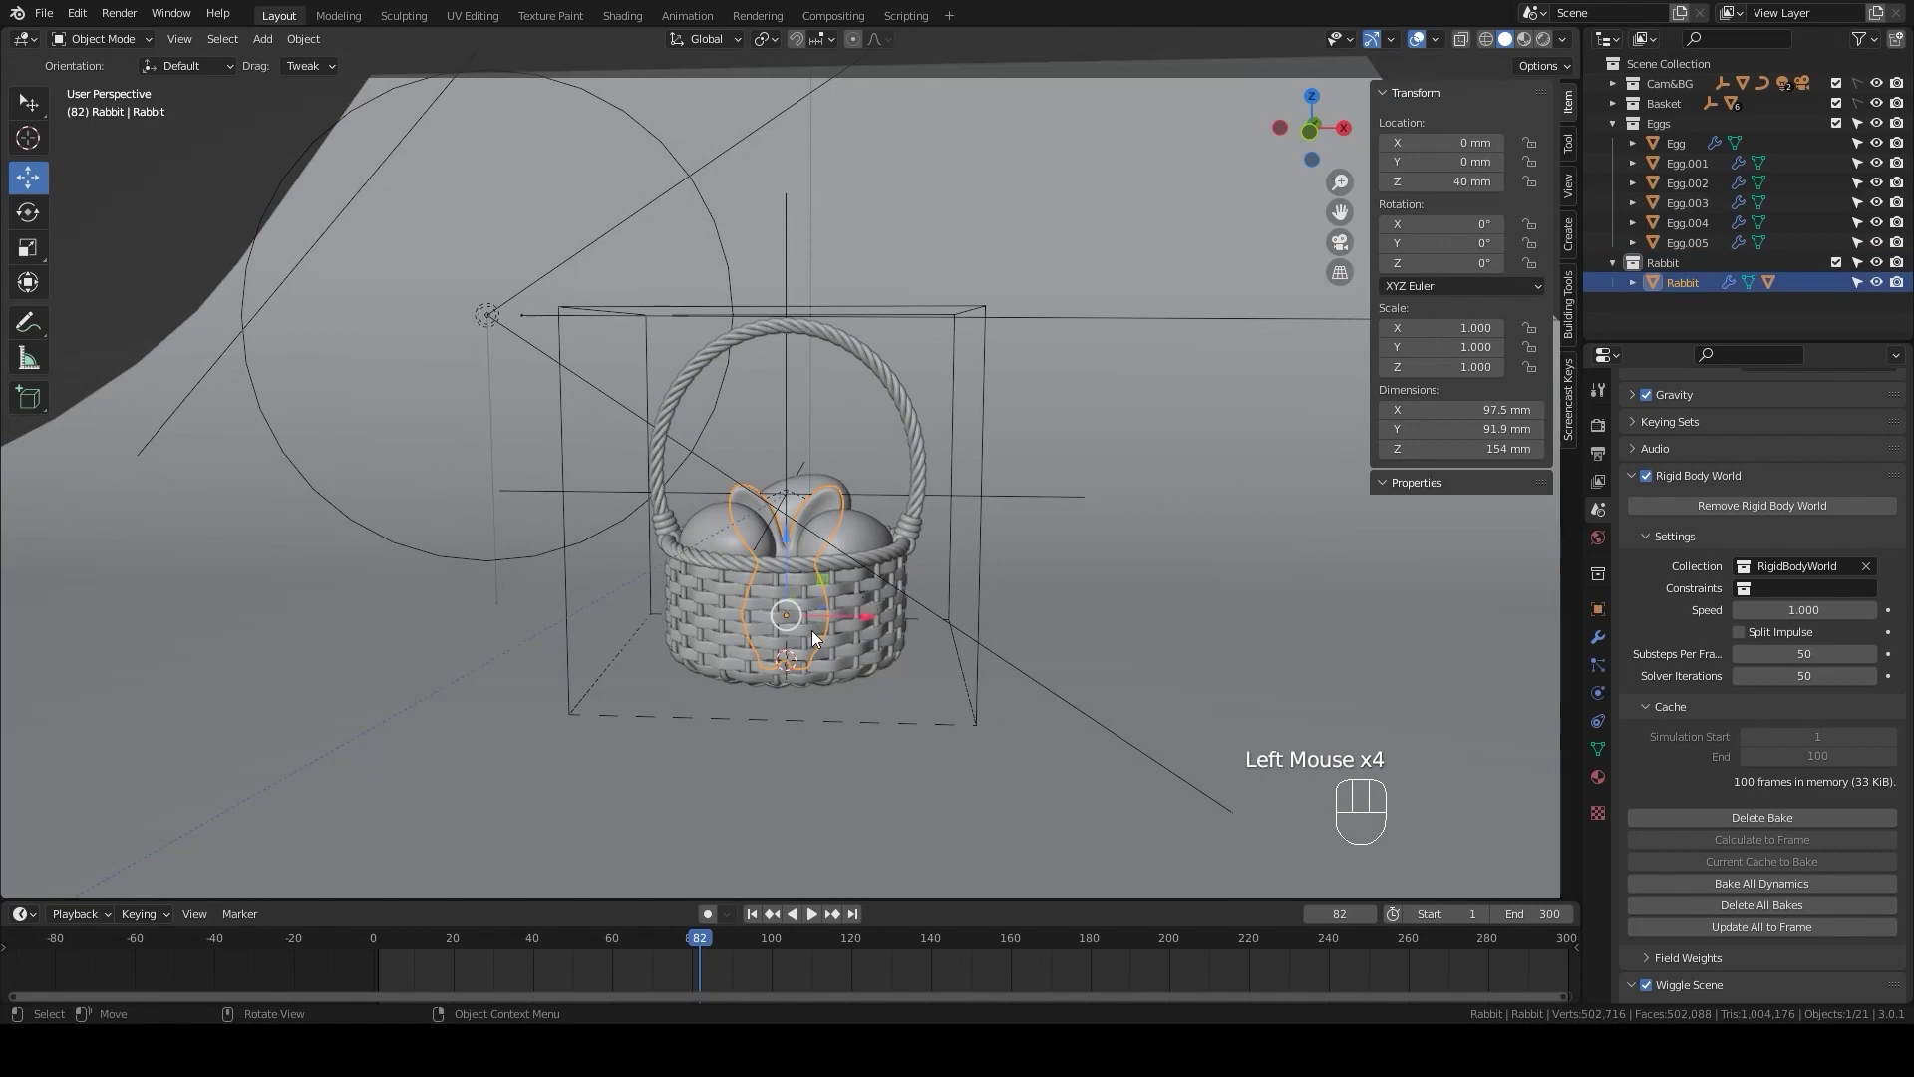
- From top view move the rabbit to the basket's front right (X 96.7 mm, Y −113 mm), checked from the front
key("KP_7")
key("g")
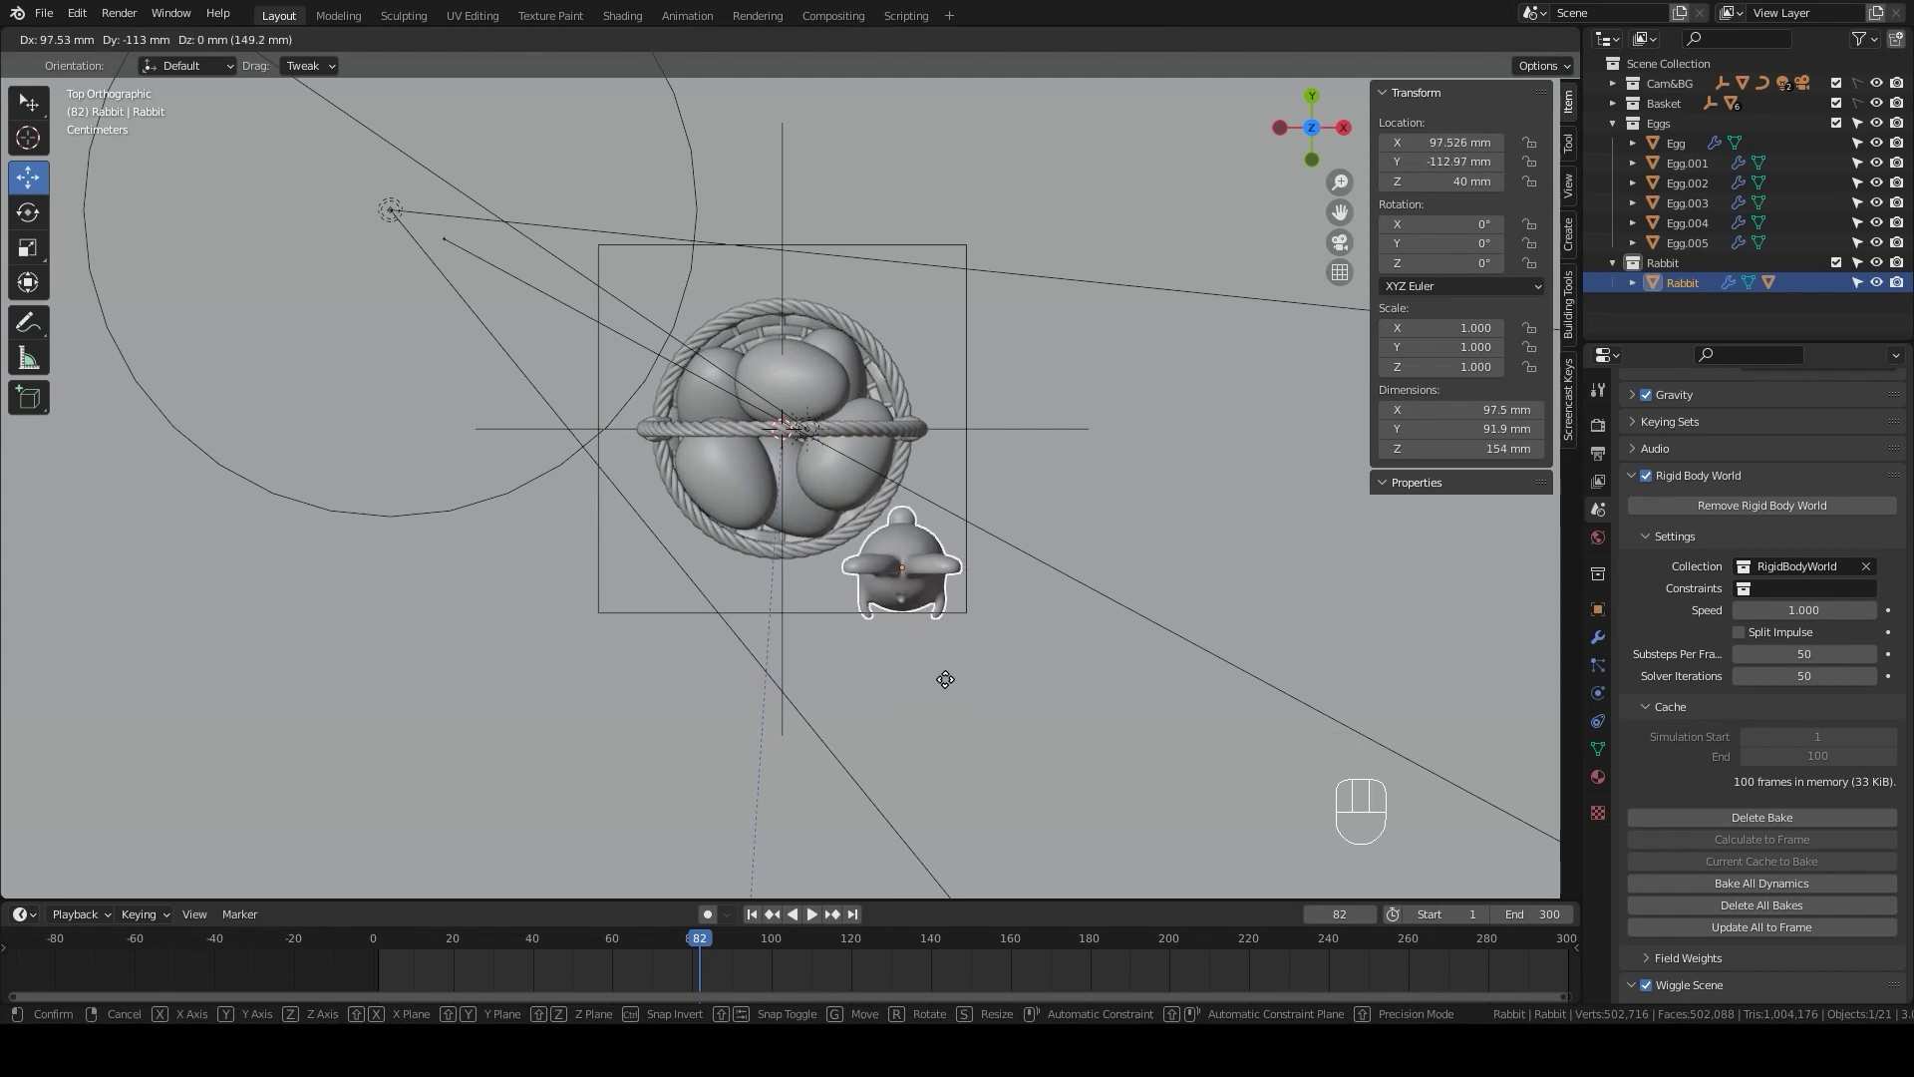
left_click(950, 683)
key("KP_1")
scroll("up", 3)
left_click_drag(960, 688, 945, 522)
scroll("down", 3)
scroll("up", 3)
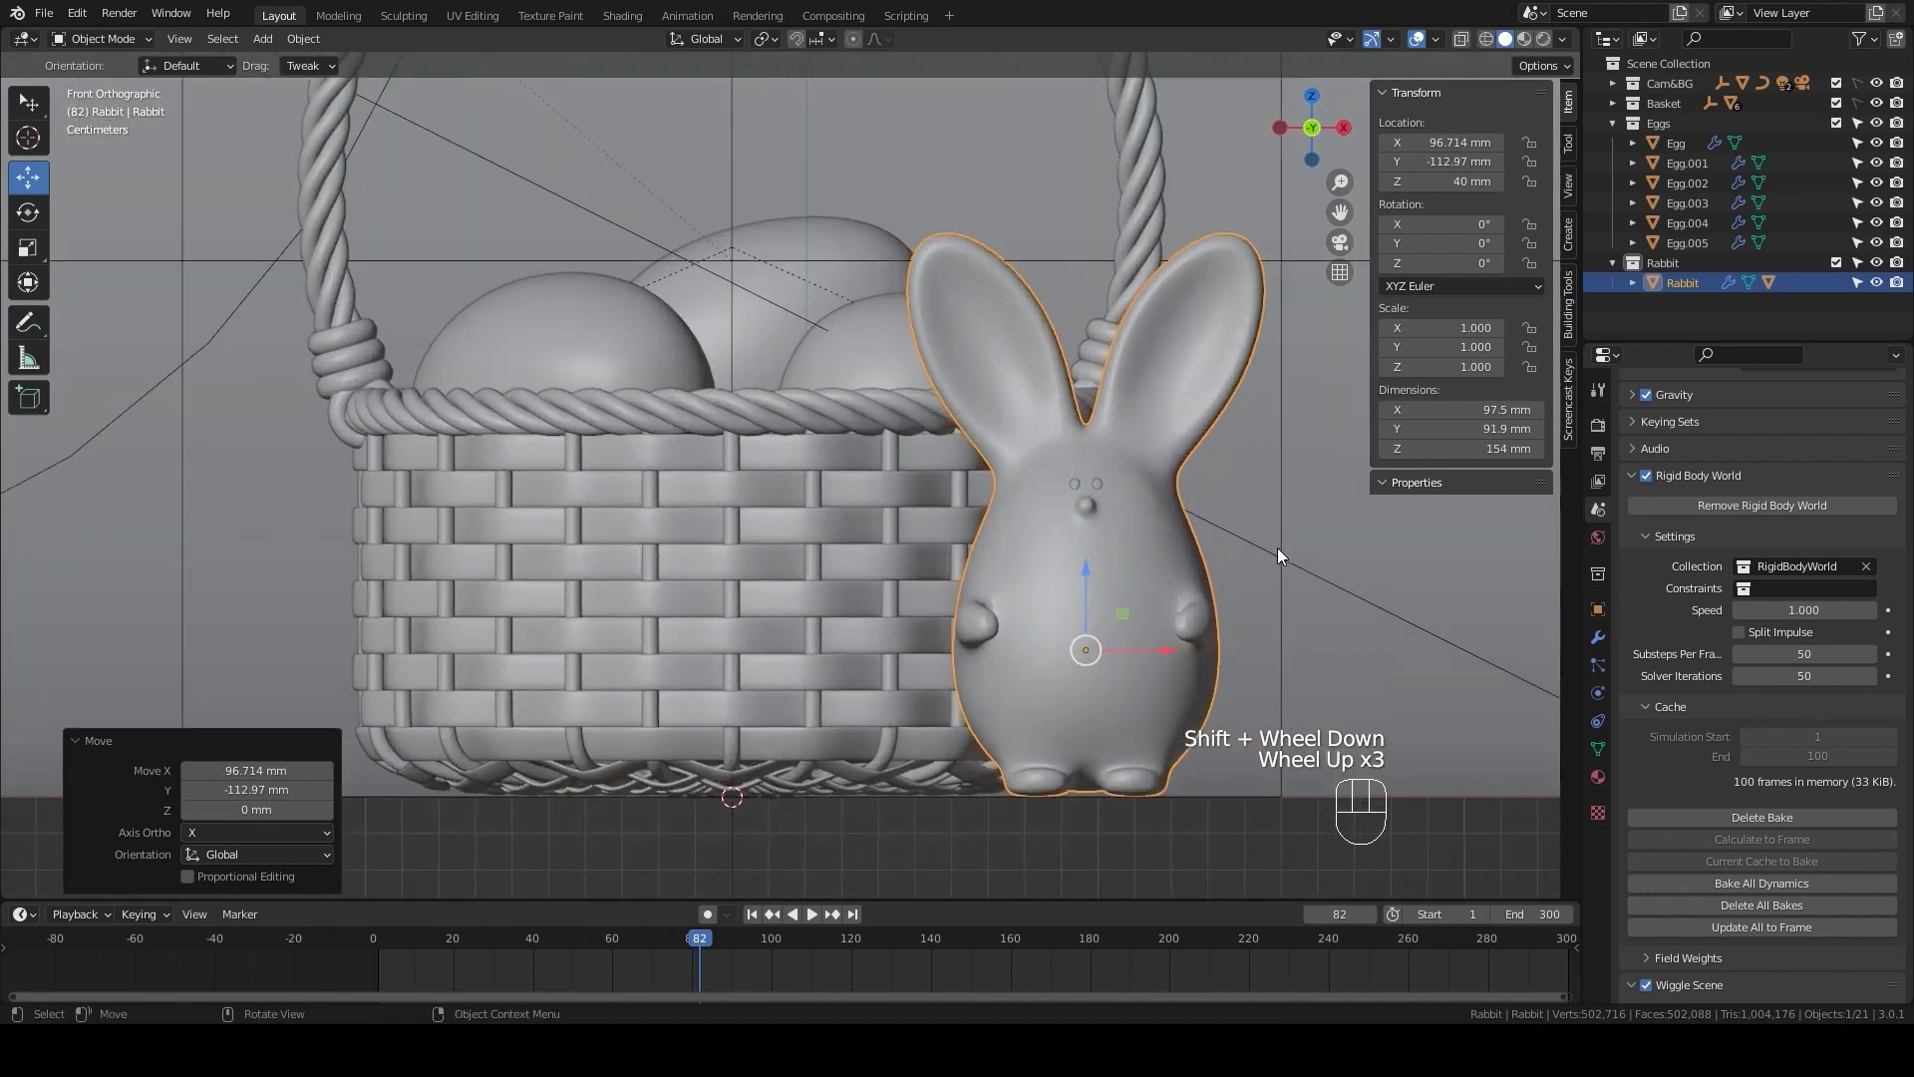